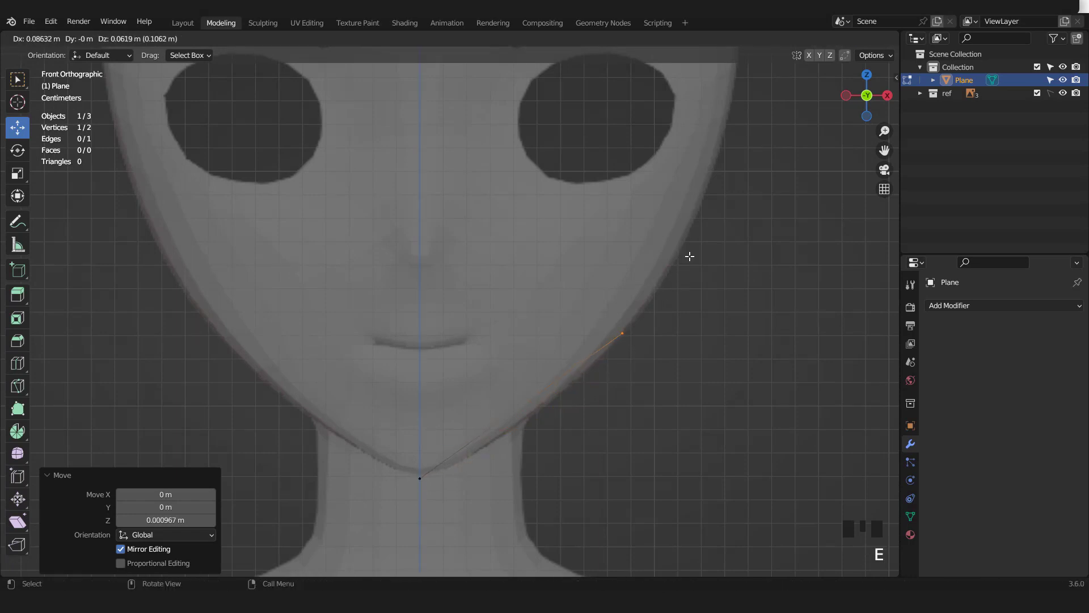
Step: Extrude a new outline vertex from the chin and move it onto the jaw edge
key("a")
left_click_drag(709, 289, 219, 481)
left_click(219, 481)
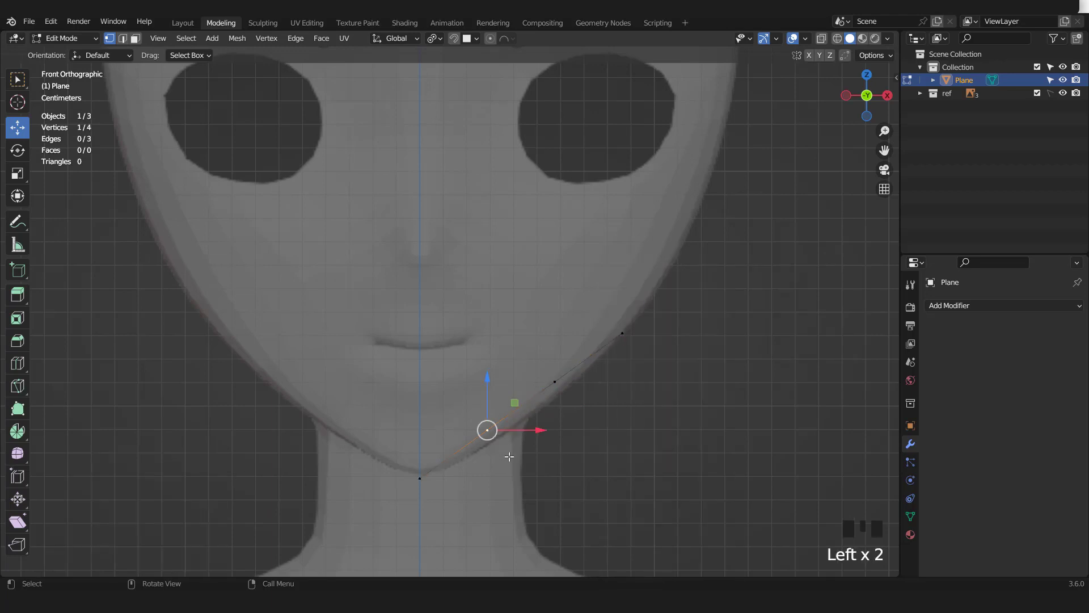
key("g")
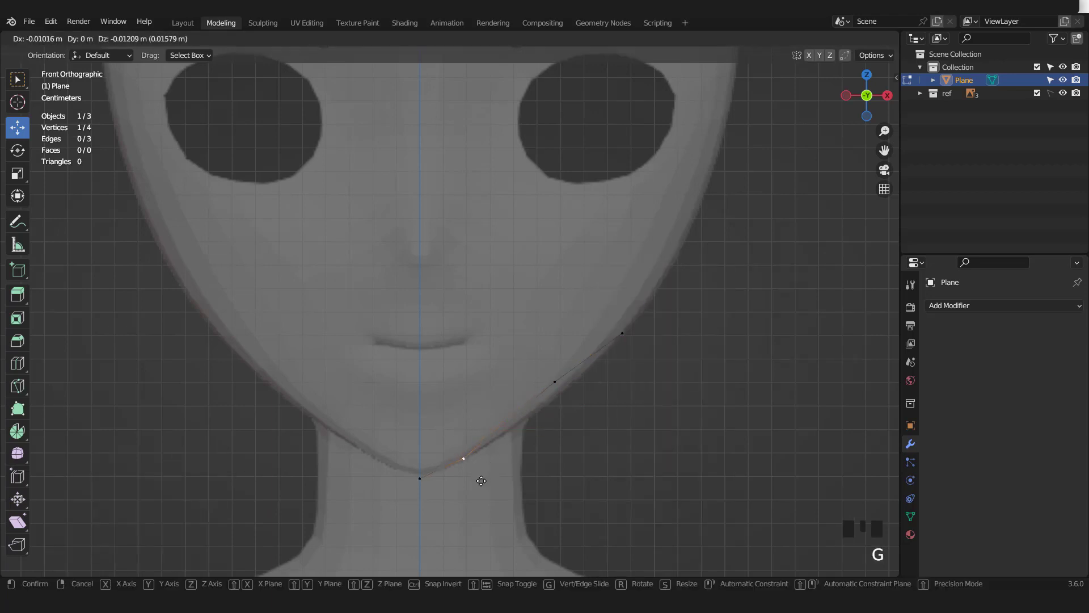
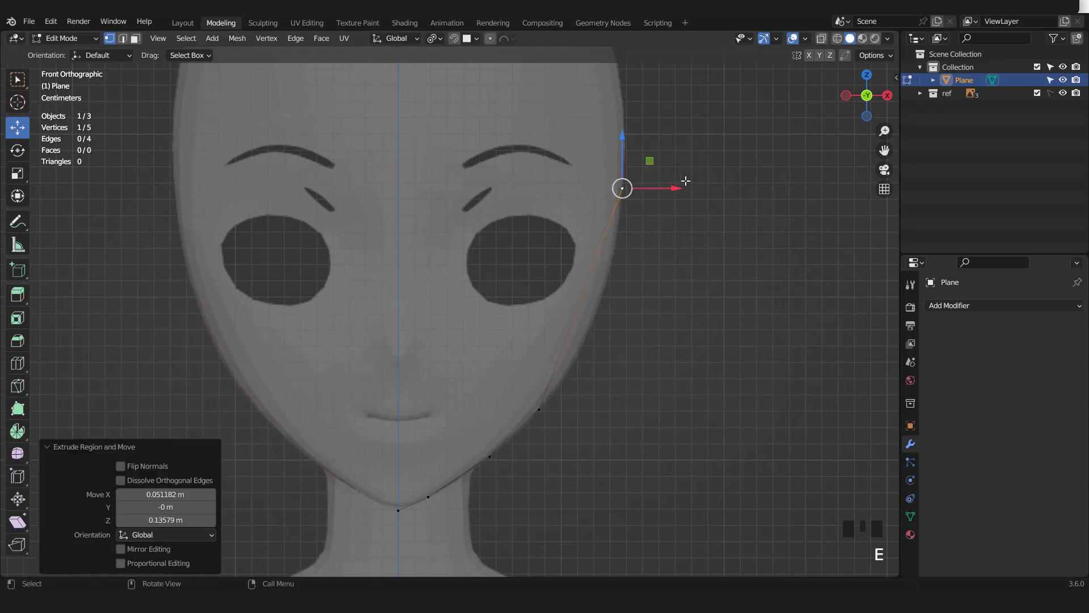
key("ctrl+KP_Add")
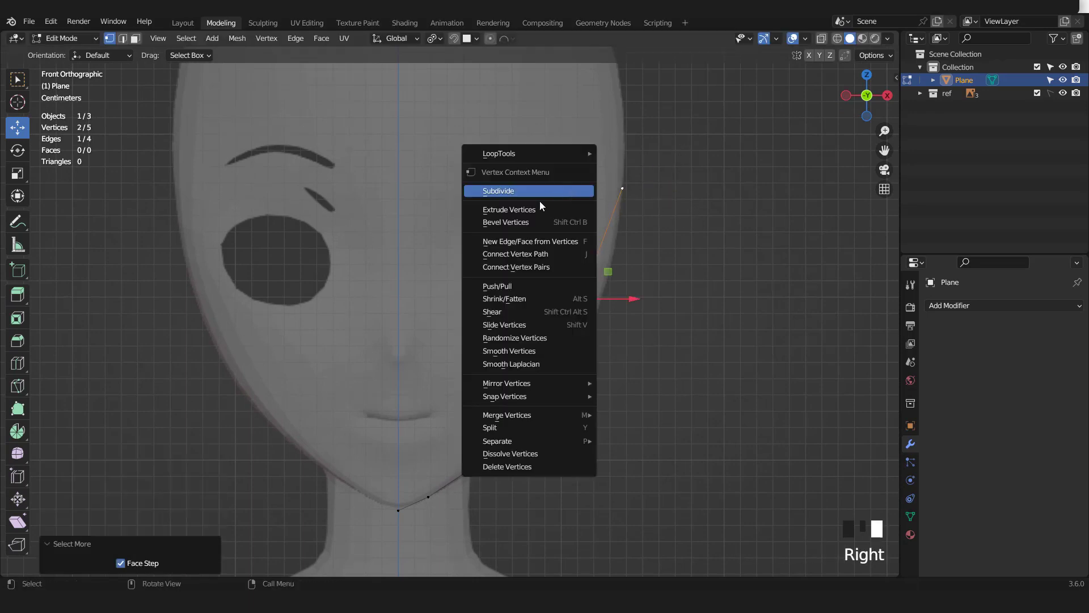
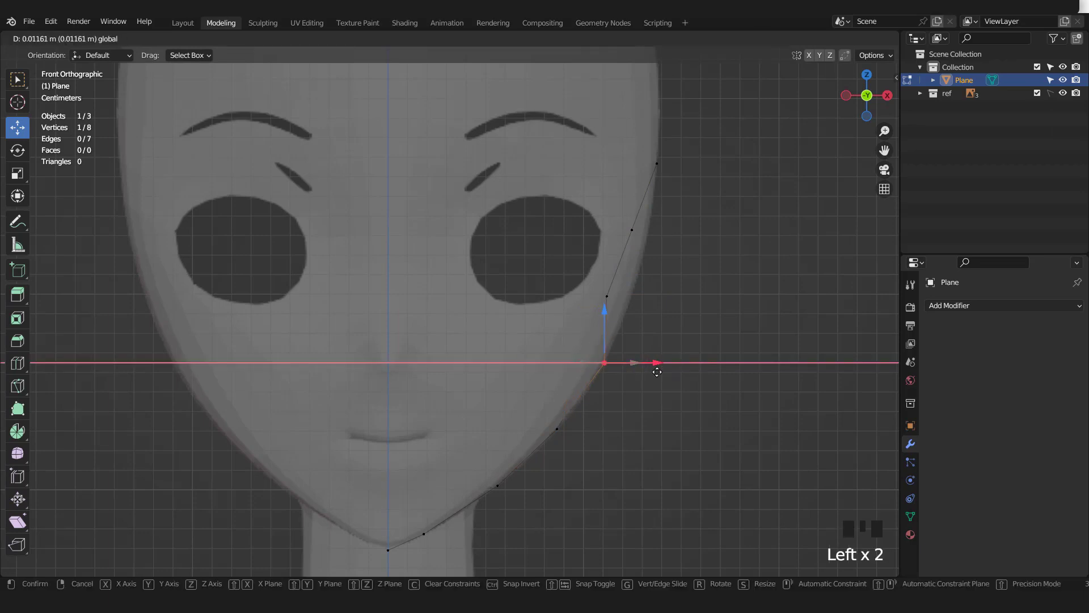
Step: Move the subdivided outline points outward to trace the cheek edge up to the temple
left_click(630, 300)
left_click(664, 292)
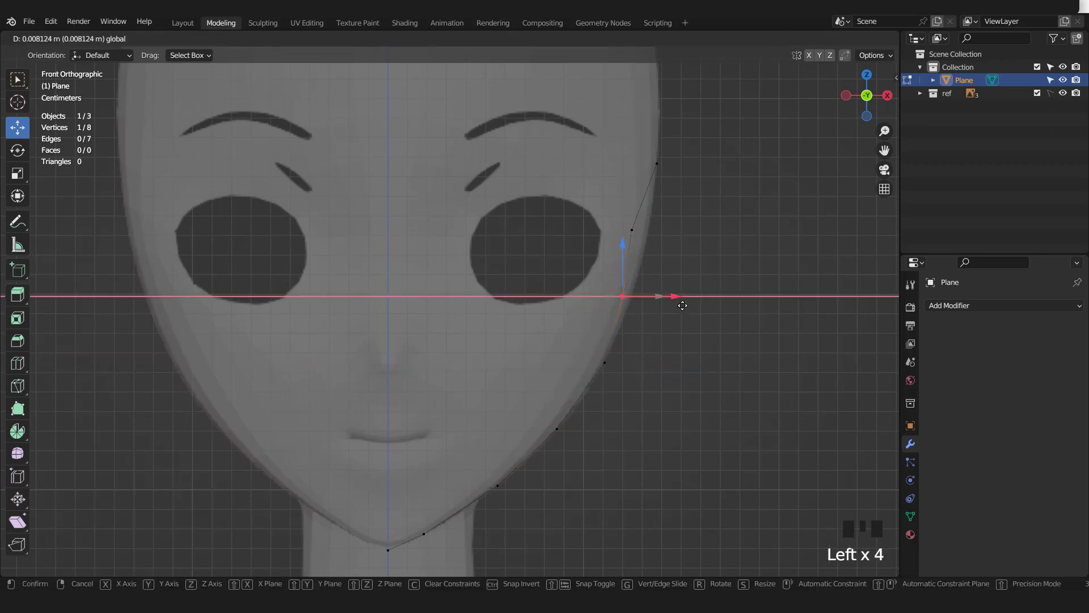
left_click(658, 239)
left_click(687, 229)
scroll("down", 3)
Step: In Right view, curve the whole outline back along the cheek with proportional editing
key("a")
key("KP_3")
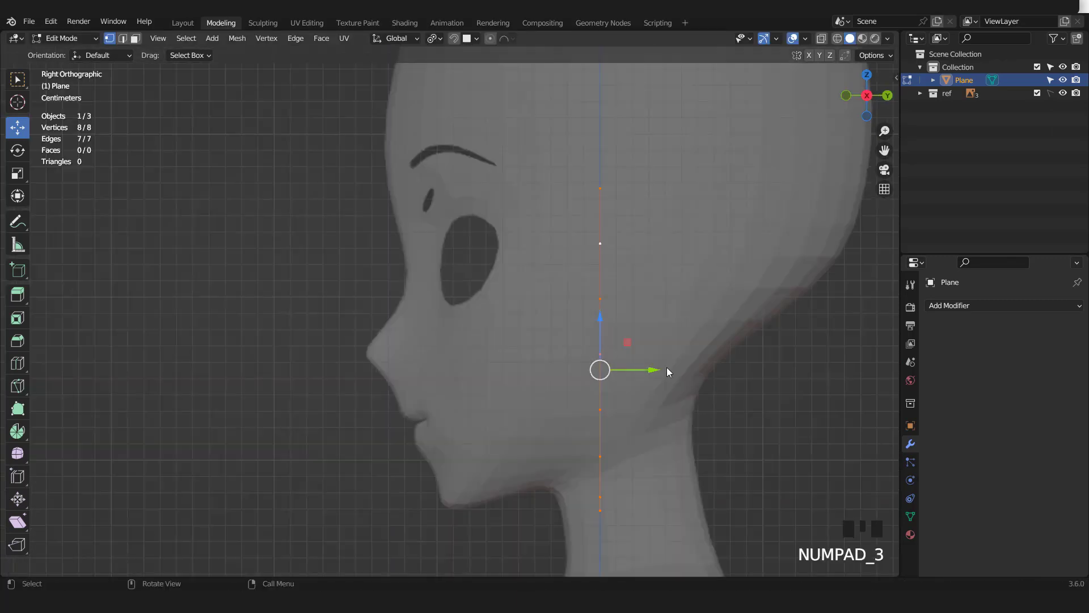
left_click(641, 367)
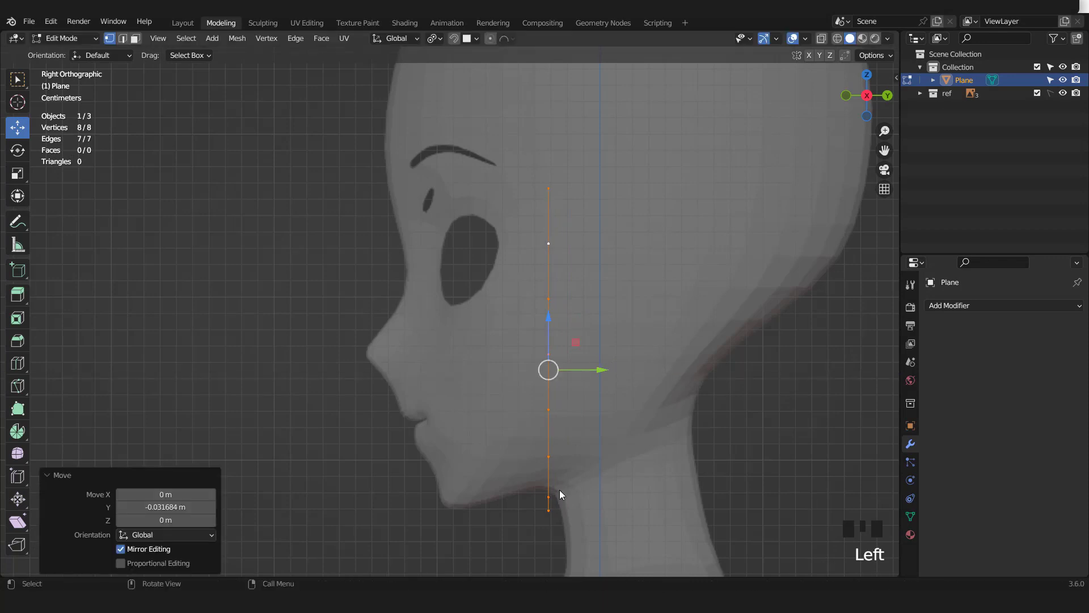
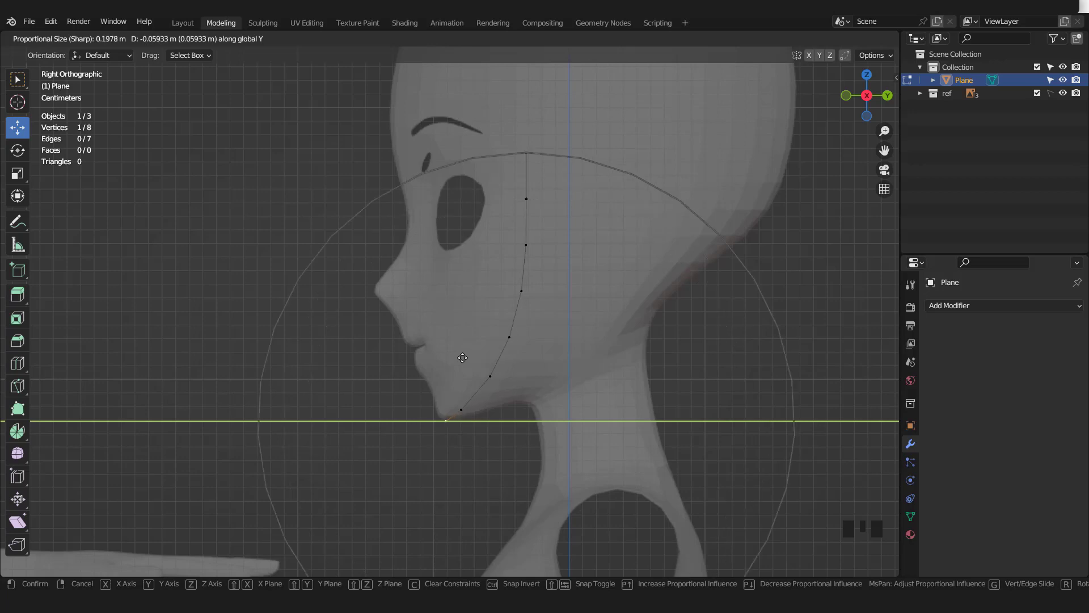
scroll("up", 3)
middle_click(450, 318)
scroll("up", 3)
key("o")
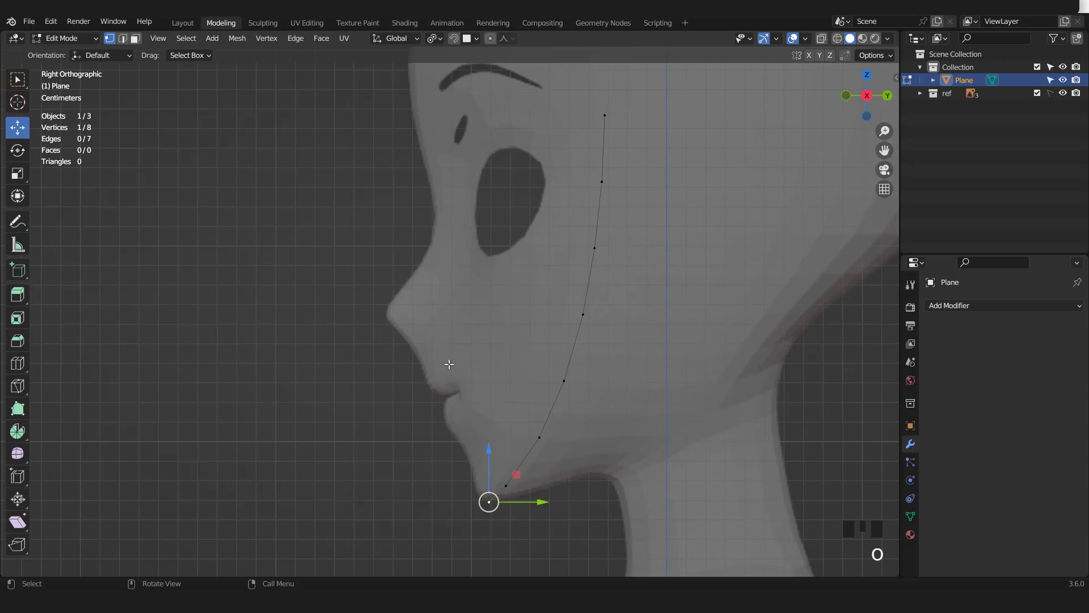
Step: Duplicate and extrude a centre profile edge, moving its points onto the brow and nose bridge
key("shift+d")
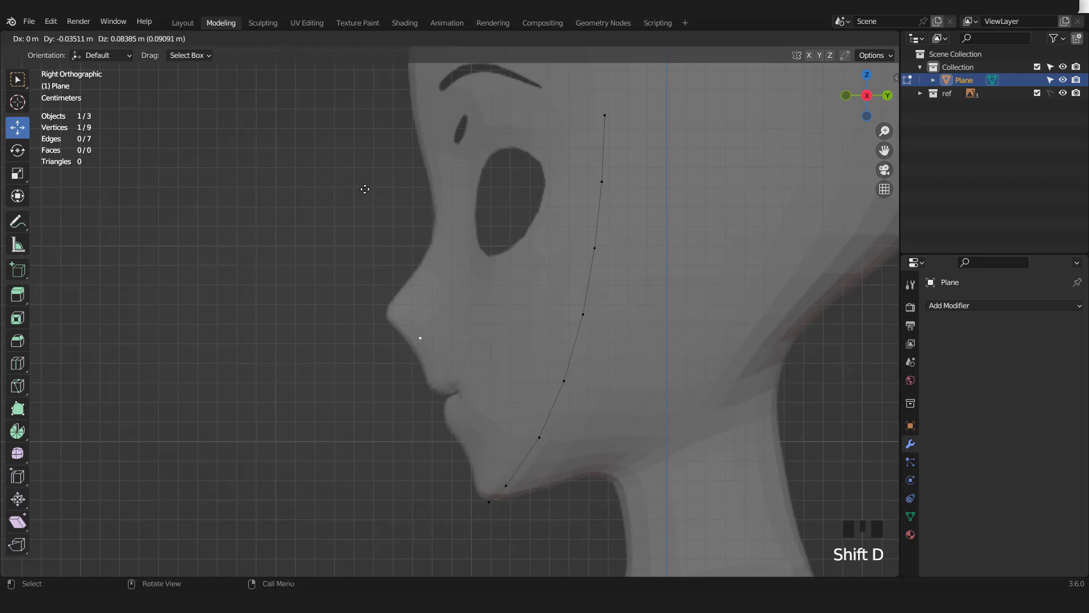
key("e")
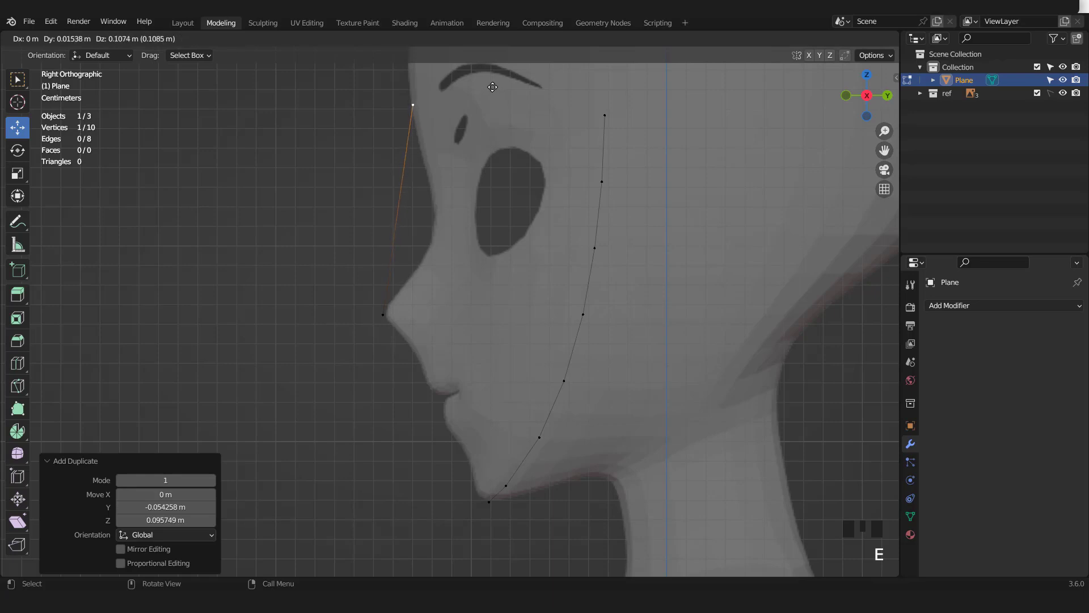
key("ctrl+KP_Add")
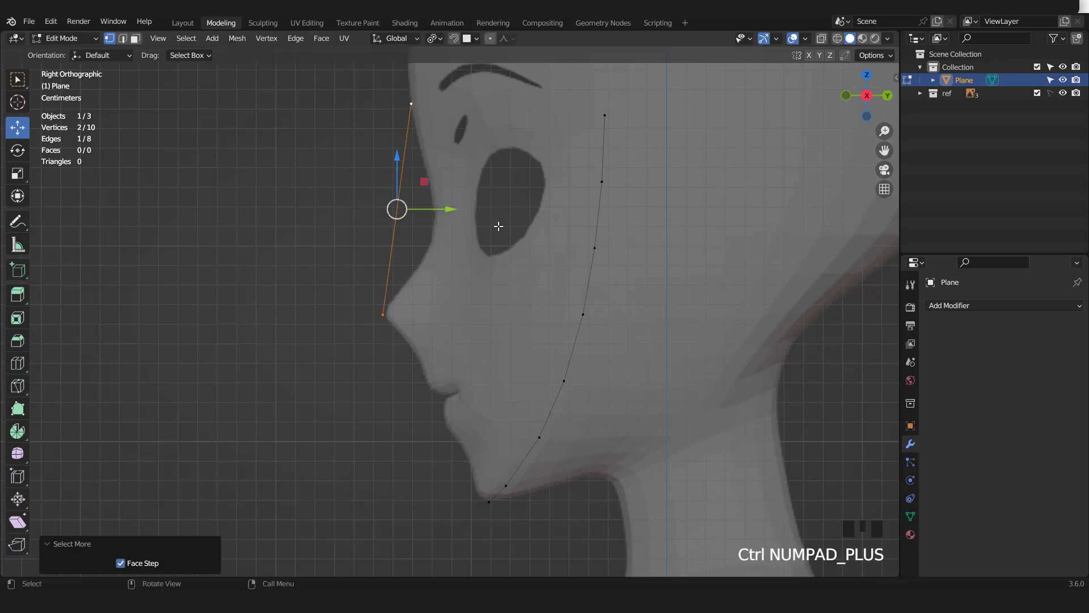
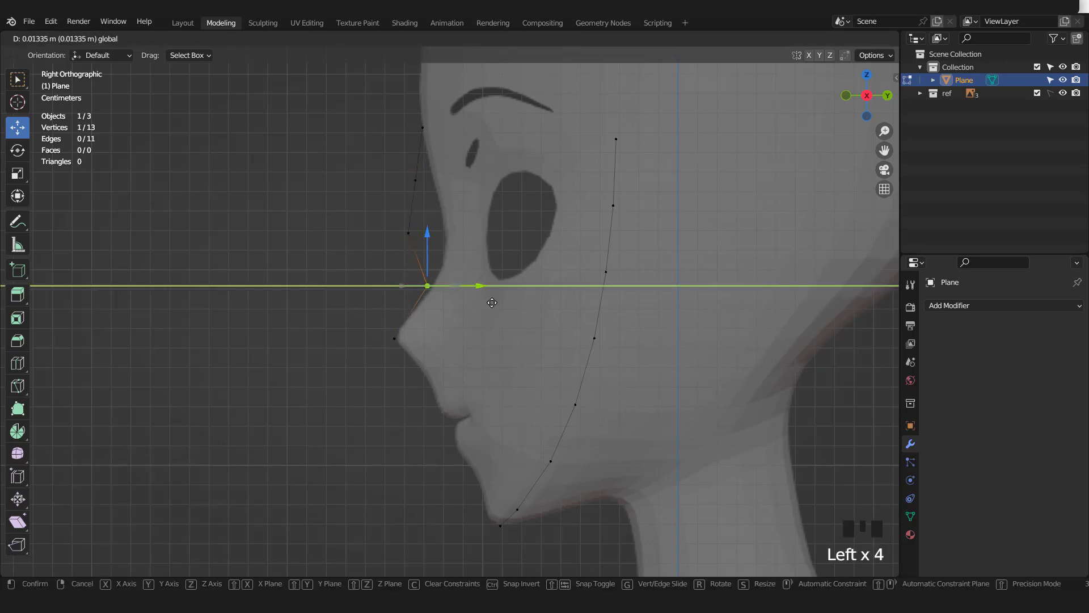
left_click(424, 232)
left_click(463, 233)
left_click(439, 188)
left_click(486, 180)
scroll("down", 3)
key("KP_1")
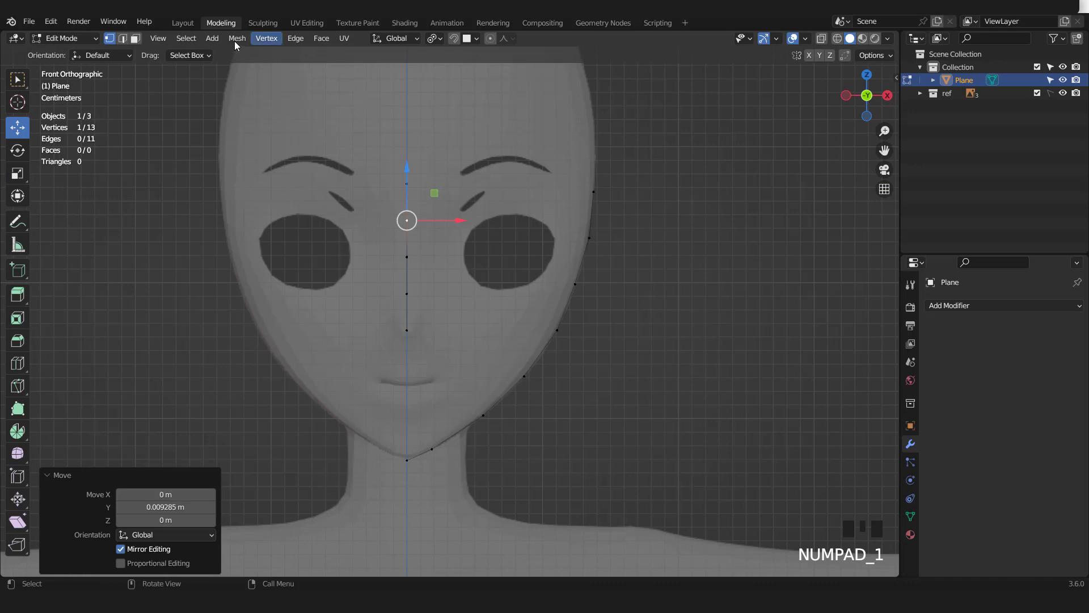
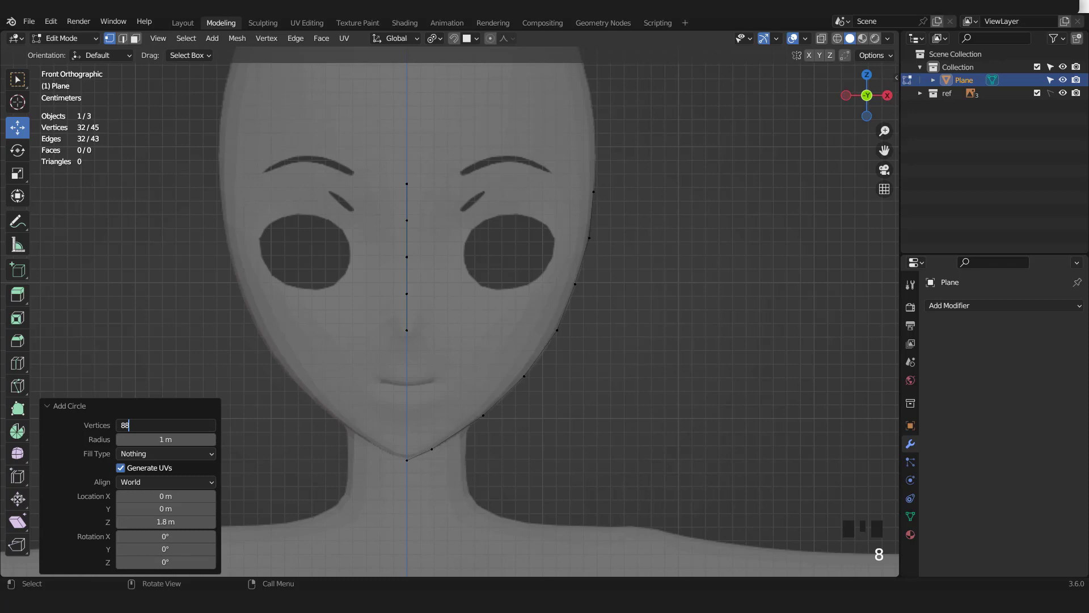
Step: Add a mesh circle, adjust its vertex count, then undo the oversized result
scroll("down", 3)
left_click_drag(429, 406, 432, 382)
key("r")
scroll("down", 3)
scroll("down", 3)
scroll("up", 3)
key("KP_1")
scroll("down", 3)
key("ctrl+z")
key("ctrl+z")
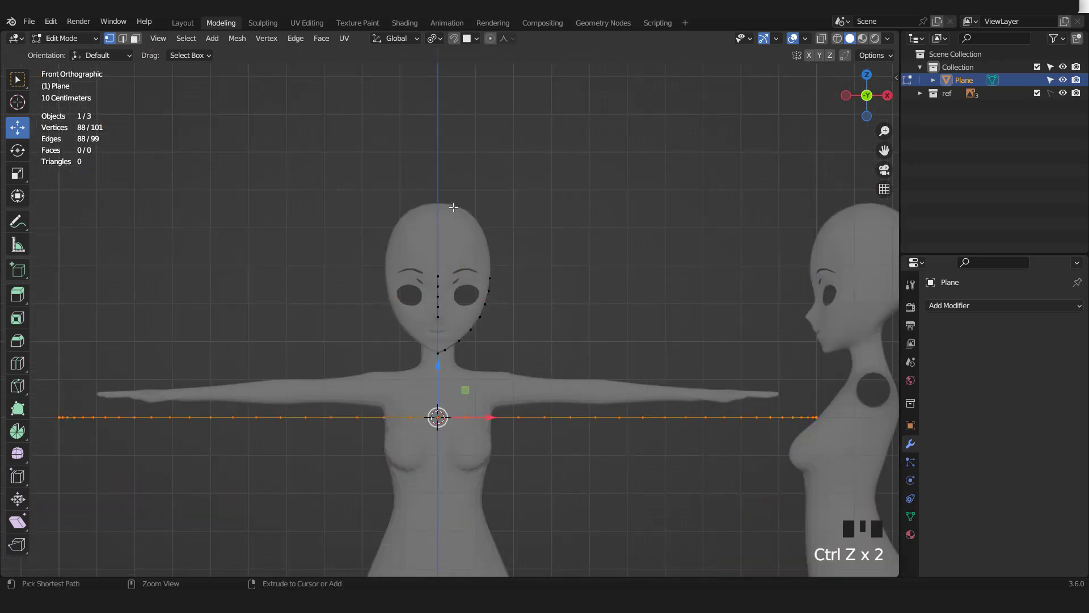
key("ctrl+z")
scroll("up", 3)
scroll("down", 3)
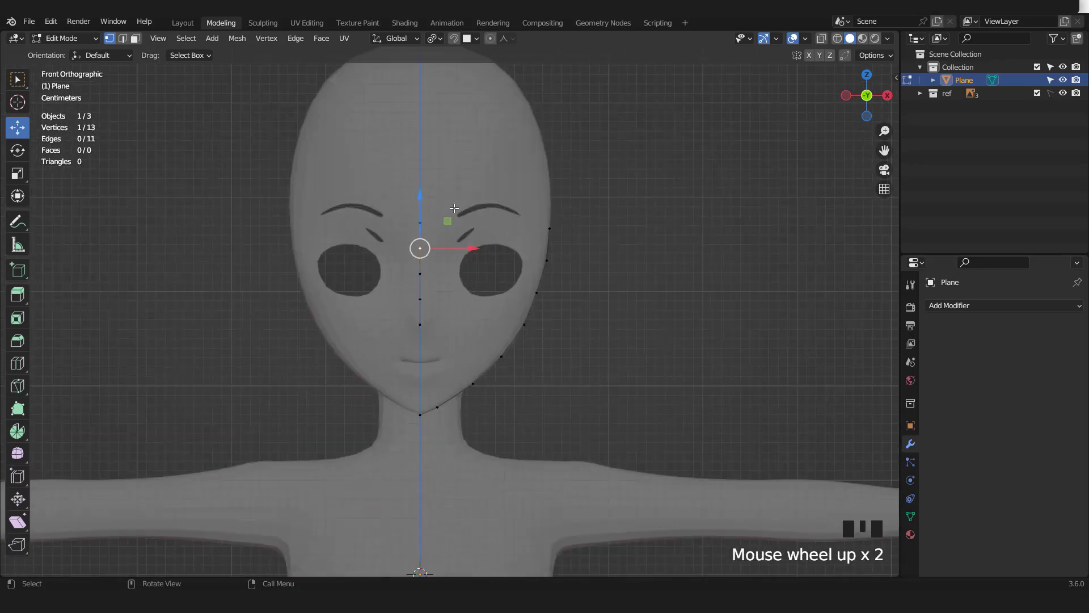
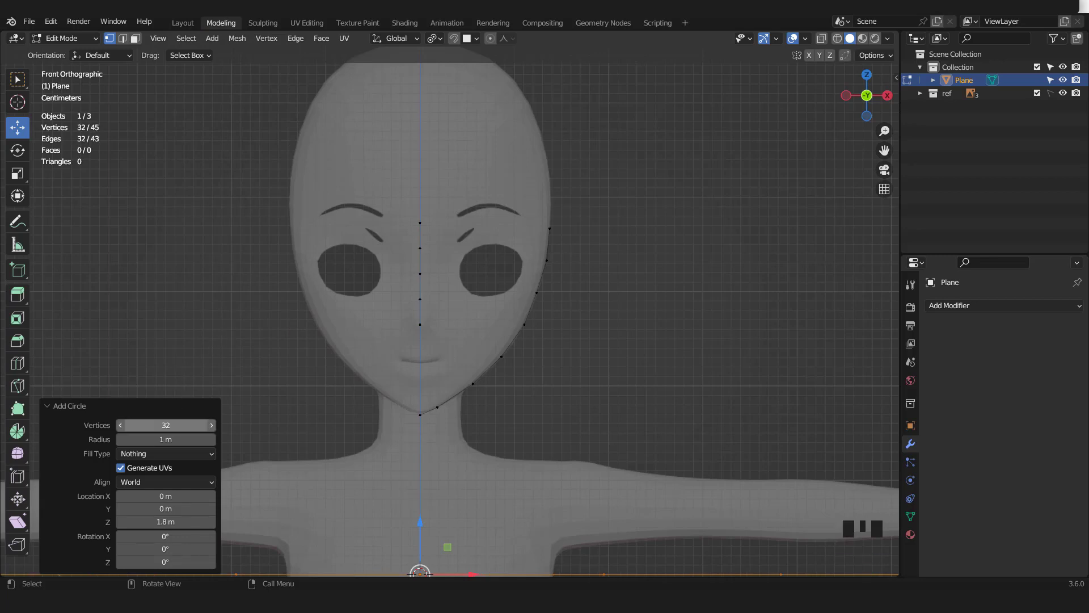
Step: Add the circle again with 8 vertices ready to raise to eye height
key("ctrl+z")
left_click_drag(220, 42, 415, 408)
scroll("down", 3)
left_click(443, 349)
scroll("up", 3)
Step: Shrink the ring to eye size and move it onto the right eye socket
key("s")
key("s")
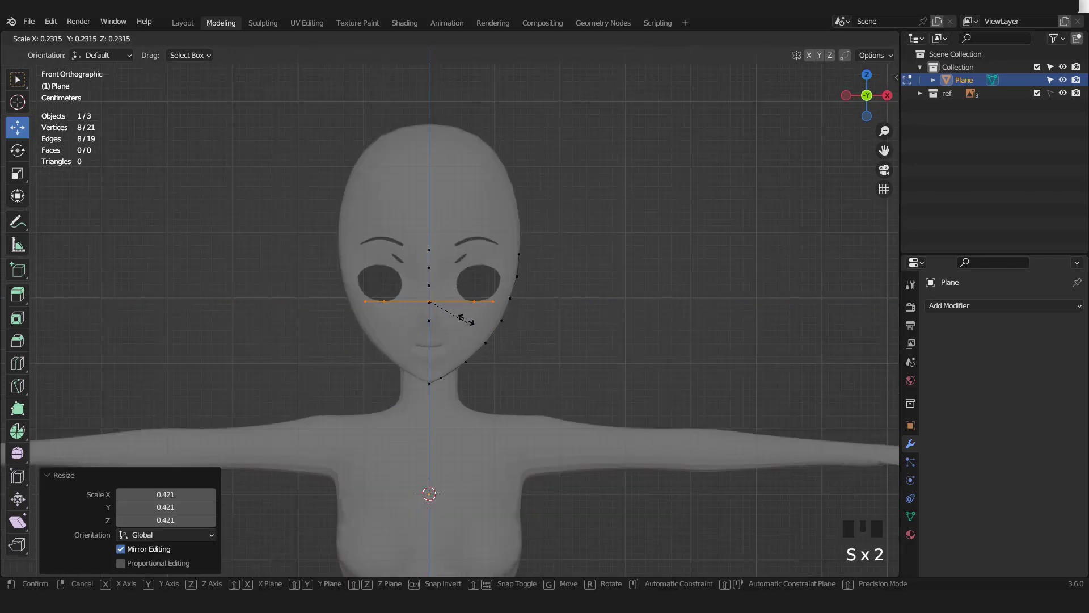
scroll("up", 3)
left_click(494, 294)
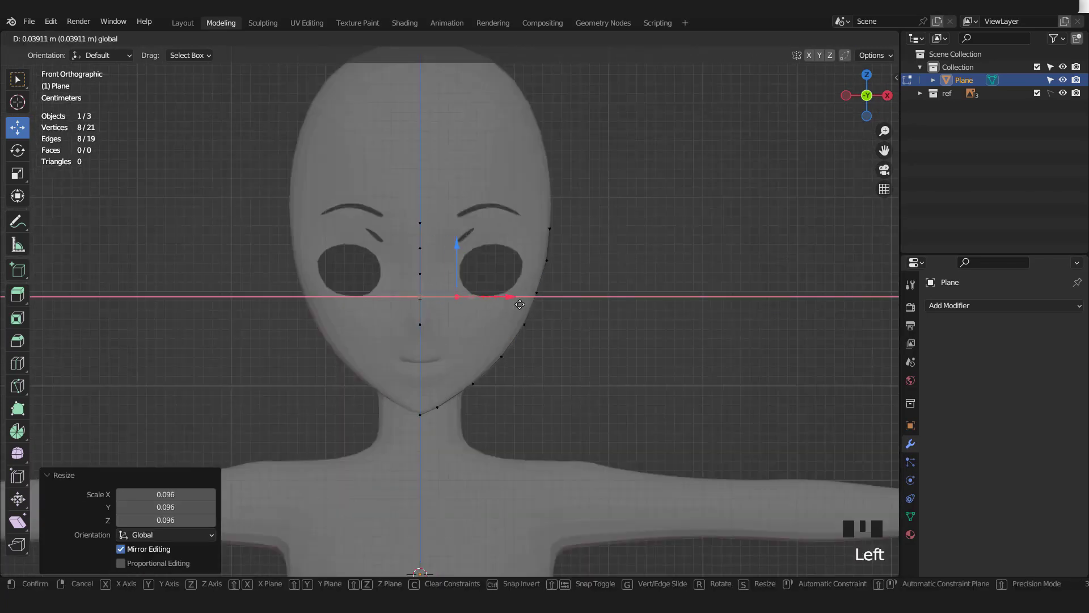
scroll("up", 3)
key("r")
scroll("up", 3)
key("s")
middle_click(575, 338)
scroll("up", 3)
key("g")
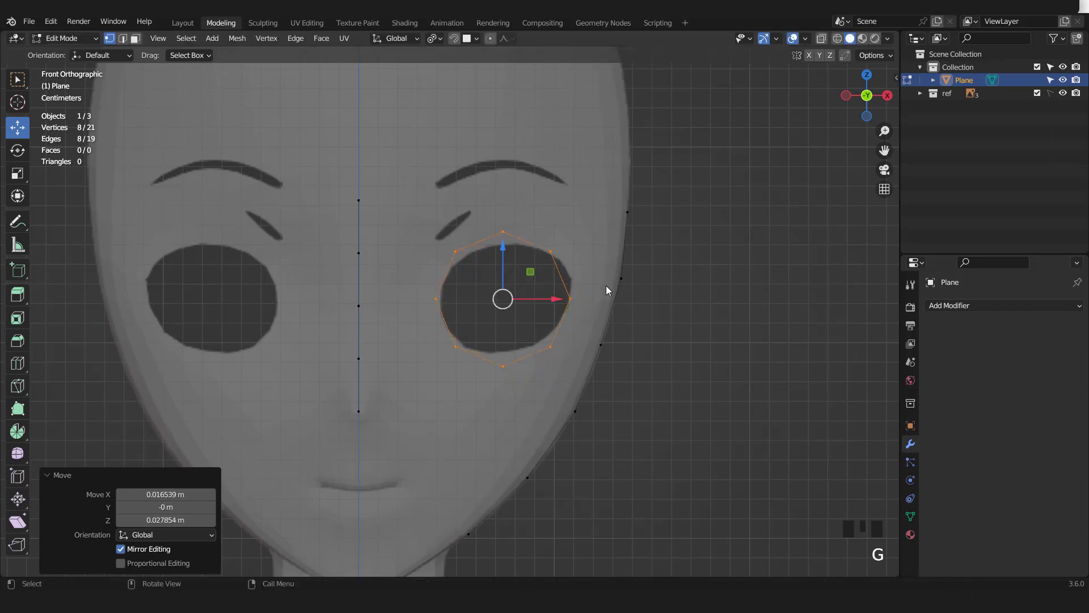
Step: Widen the ring on X to match the eye and set its depth in Right view
key("s")
scroll("up", 3)
key("s")
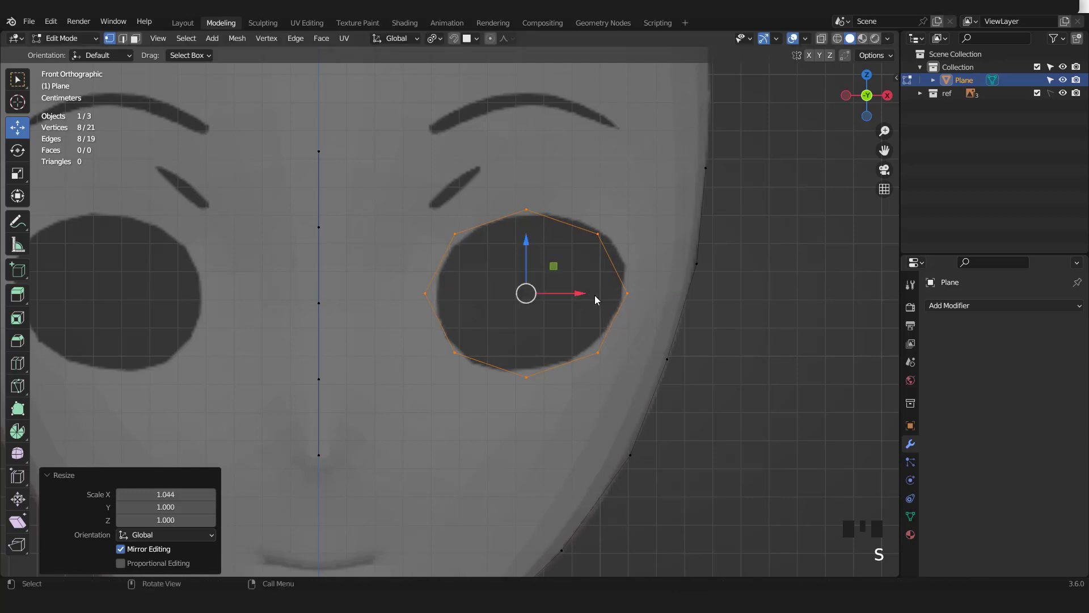
left_click(589, 296)
scroll("down", 3)
key("KP_3")
left_click(772, 289)
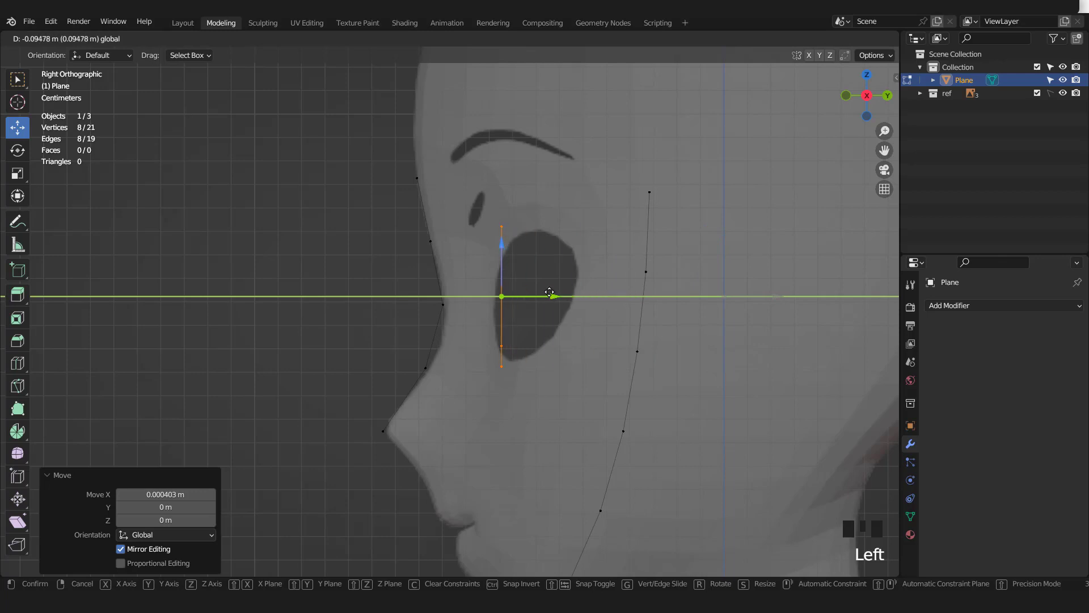
key("KP_1")
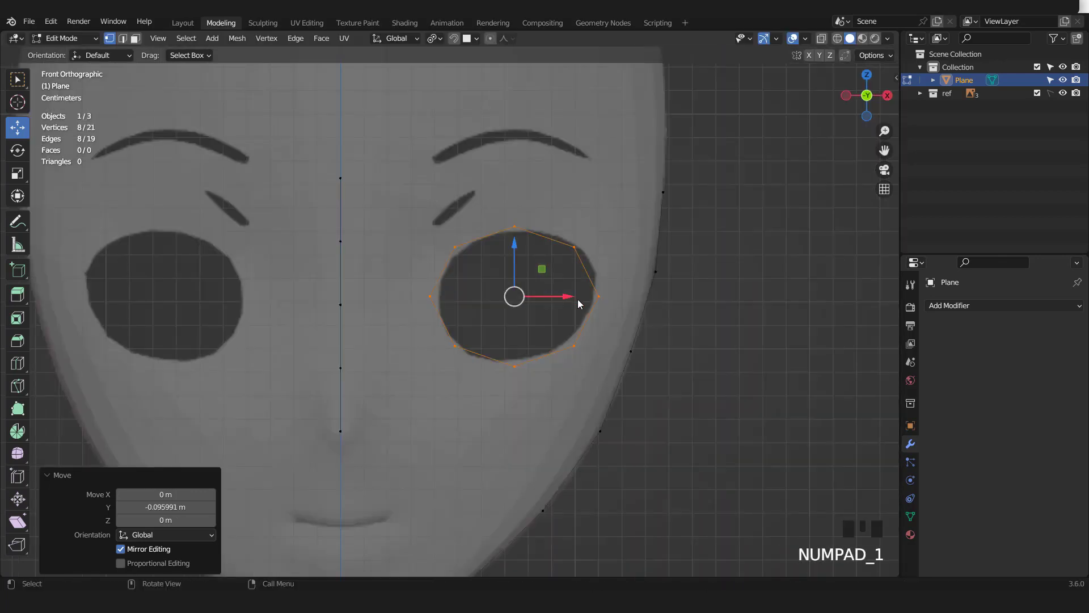
Step: Leave Edit Mode and add a Subdivision Surface modifier to the mesh
key("r")
key("Tab")
scroll("down", 3)
left_click_drag(955, 309, 686, 380)
scroll("up", 3)
Step: Back in Edit Mode, grow the selection over the eye ring and move a point with soft falloff
key("Tab")
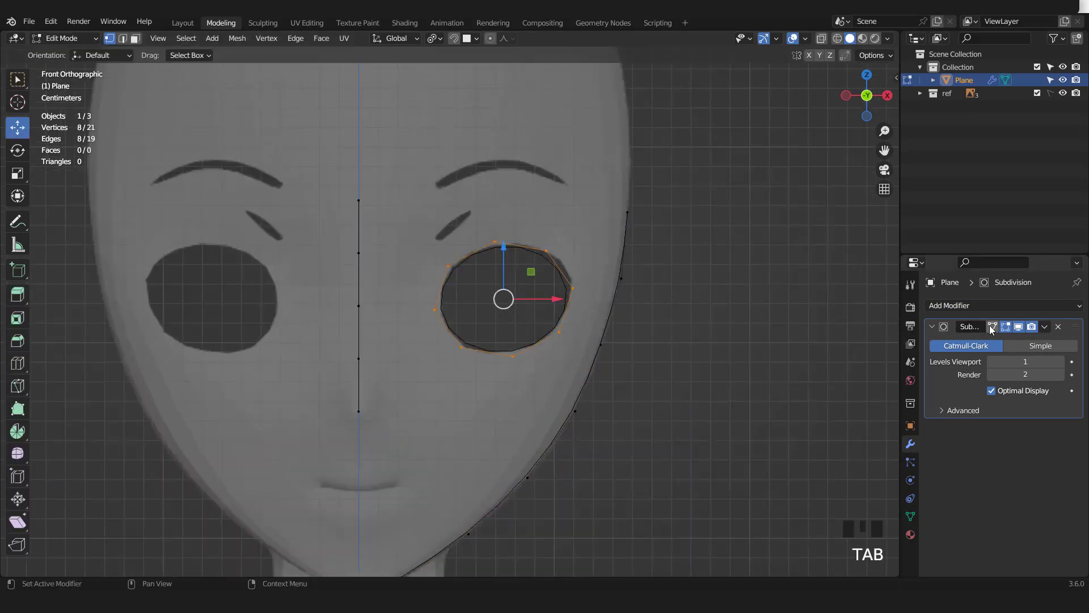
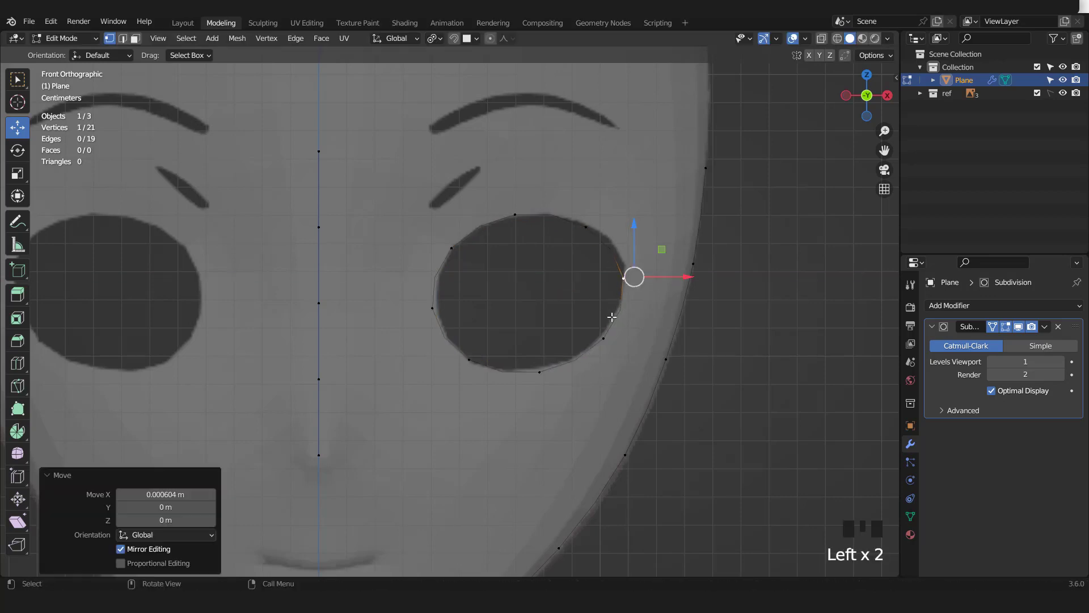
scroll("down", 3)
key("ctrl+KP_Add")
key("ctrl+KP_Add")
key("ctrl+KP_Add")
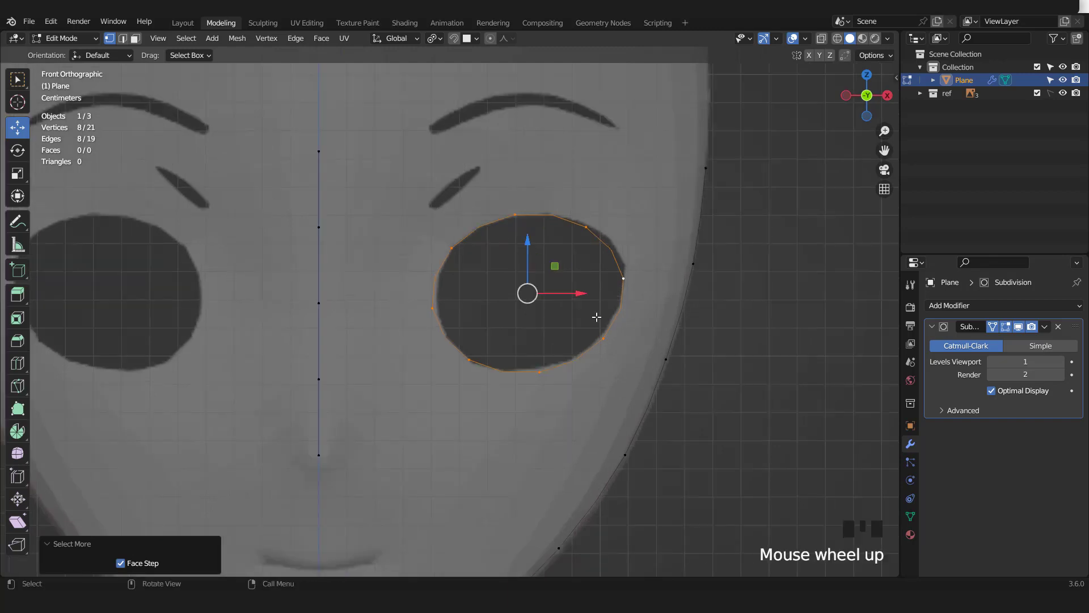
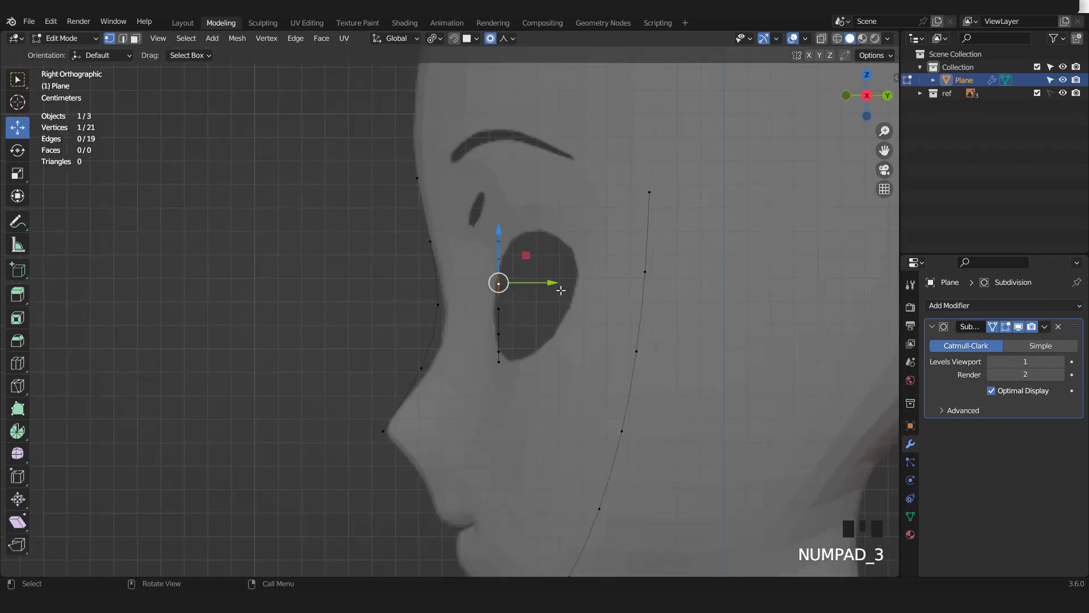
key("g")
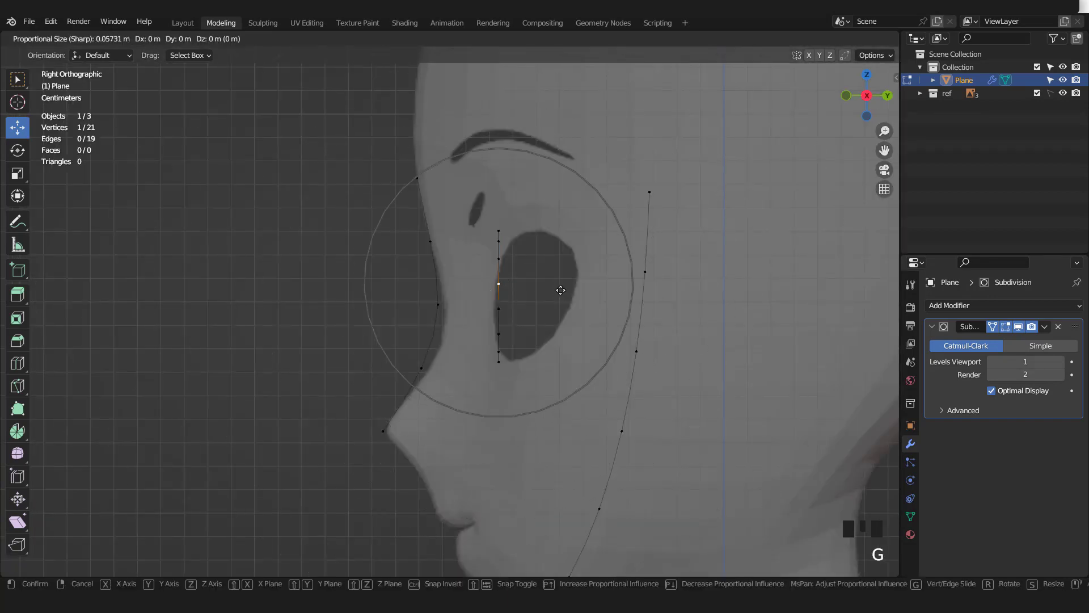
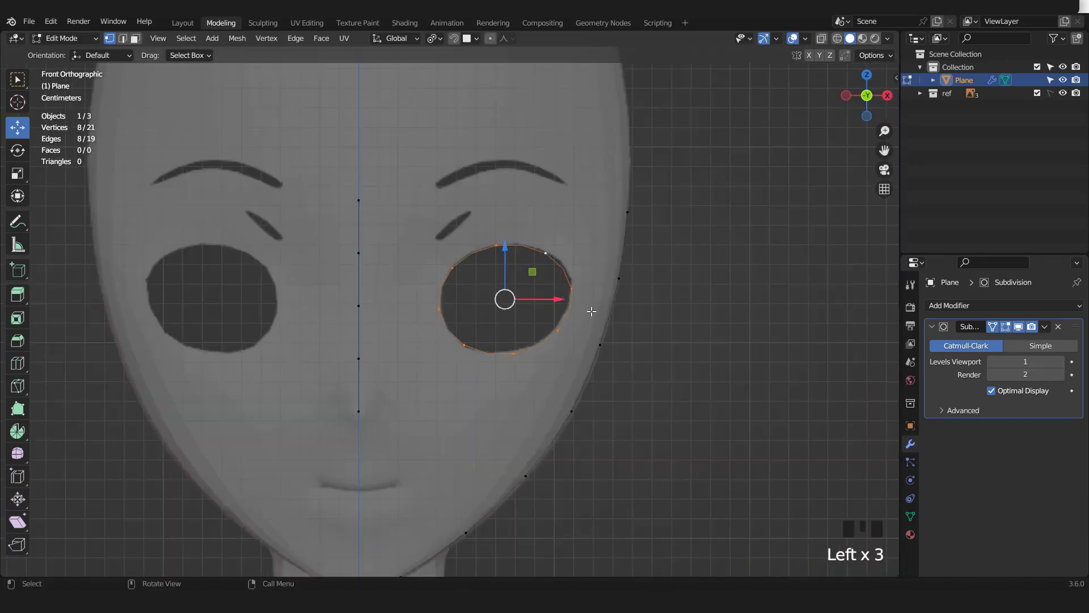
Step: Extrude the eye loop and scale it outward into a band of eight faces, checked in side view
key("e")
key("s")
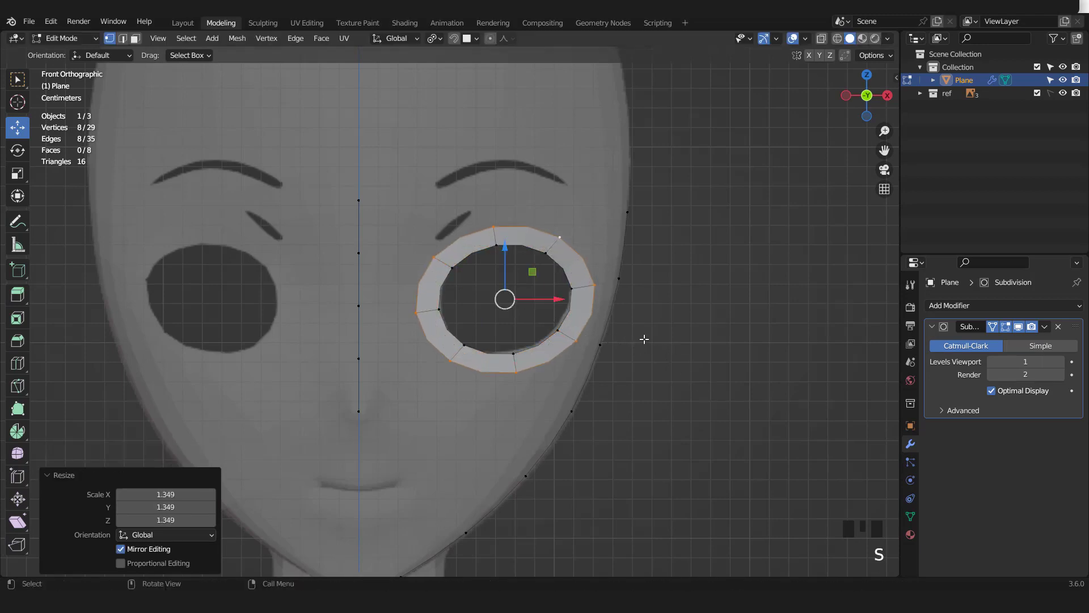
key("KP_3")
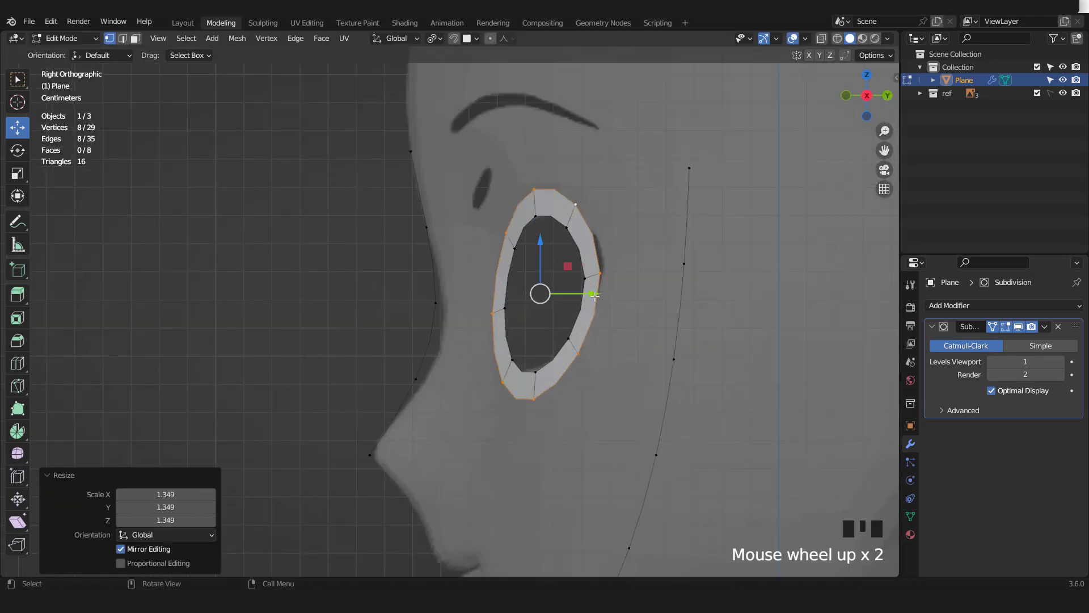
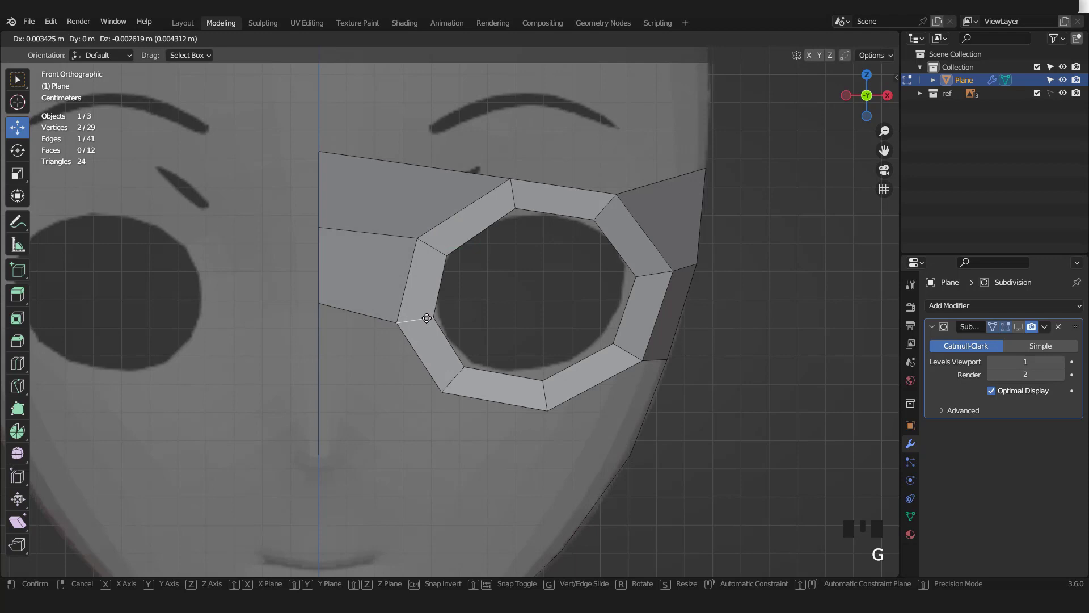
Step: Loop cut across the brow faces in side view and rotate the new edge to follow the brow
left_click(428, 243)
key("g")
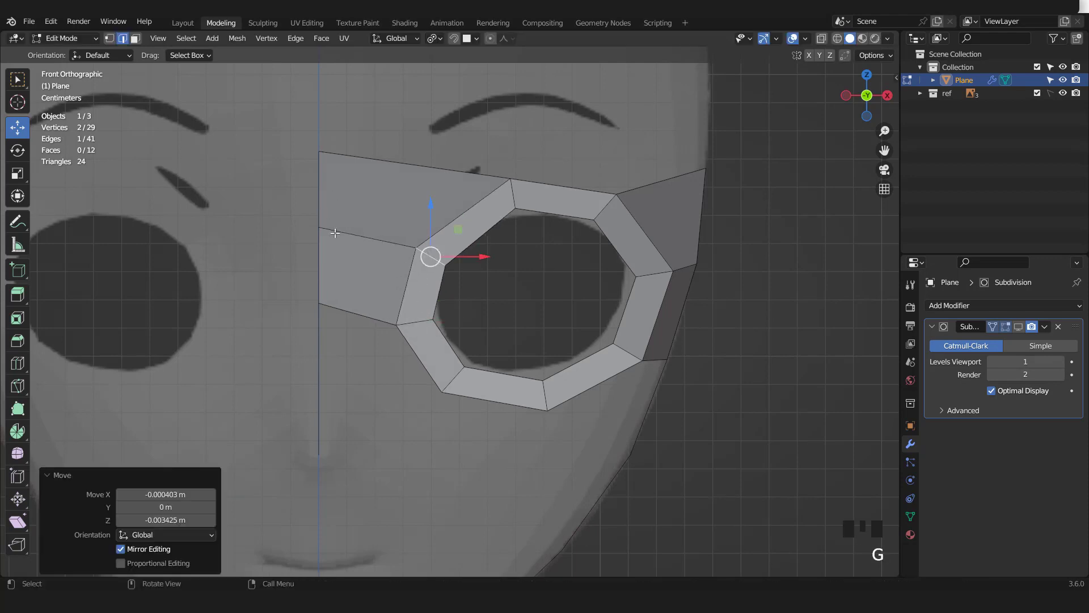
scroll("down", 3)
key("KP_3")
scroll("up", 3)
key("ctrl+r")
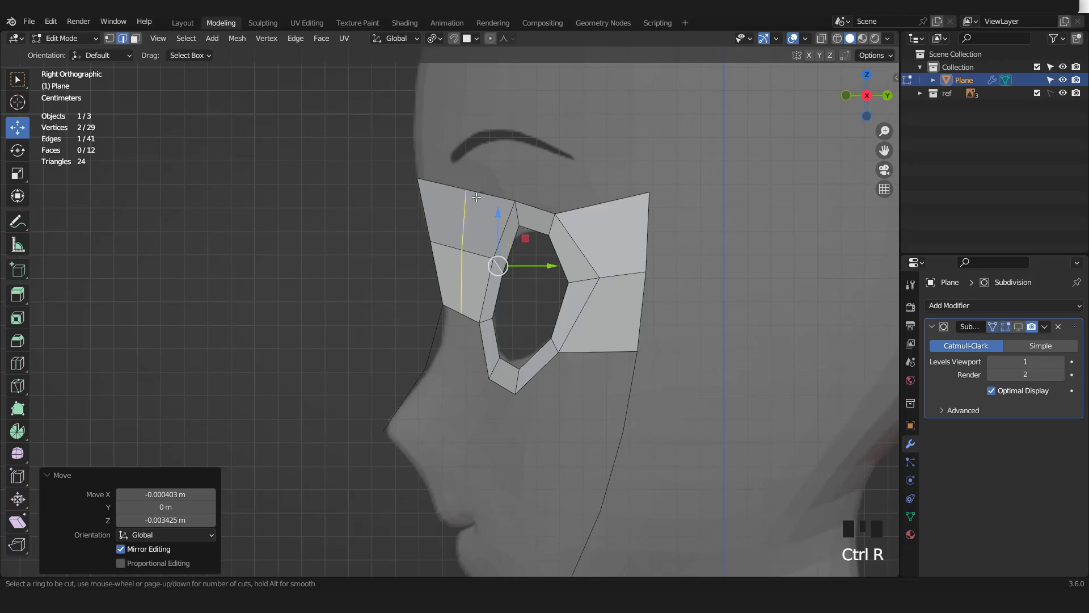
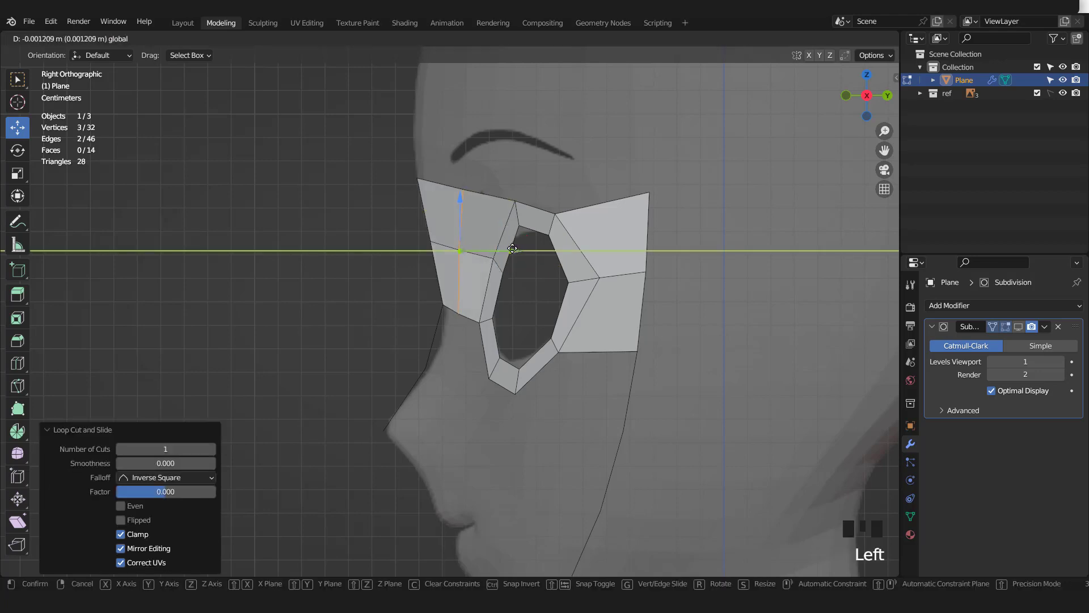
key("r")
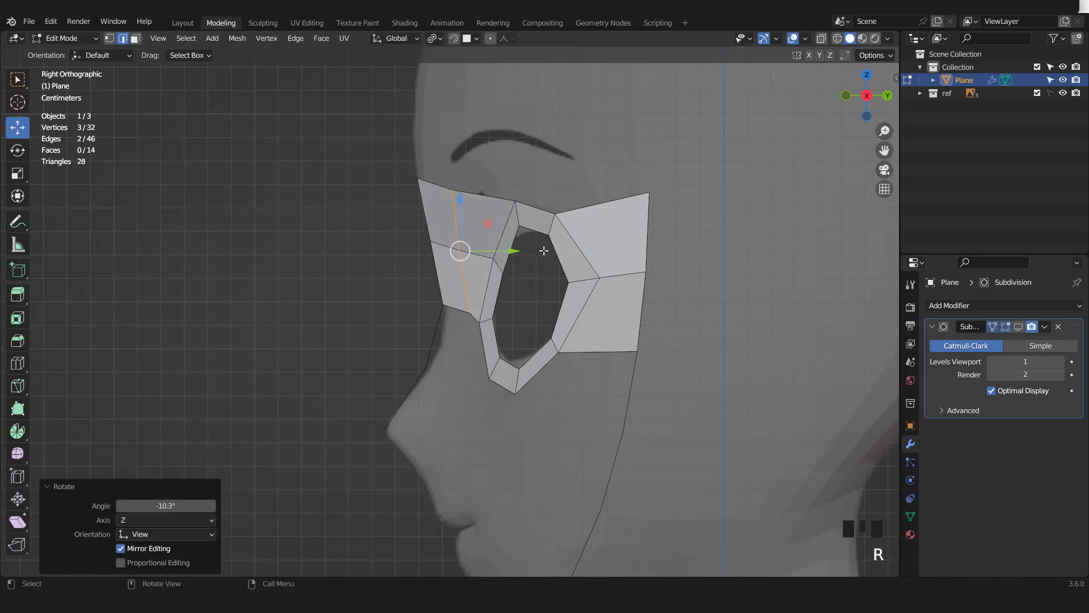
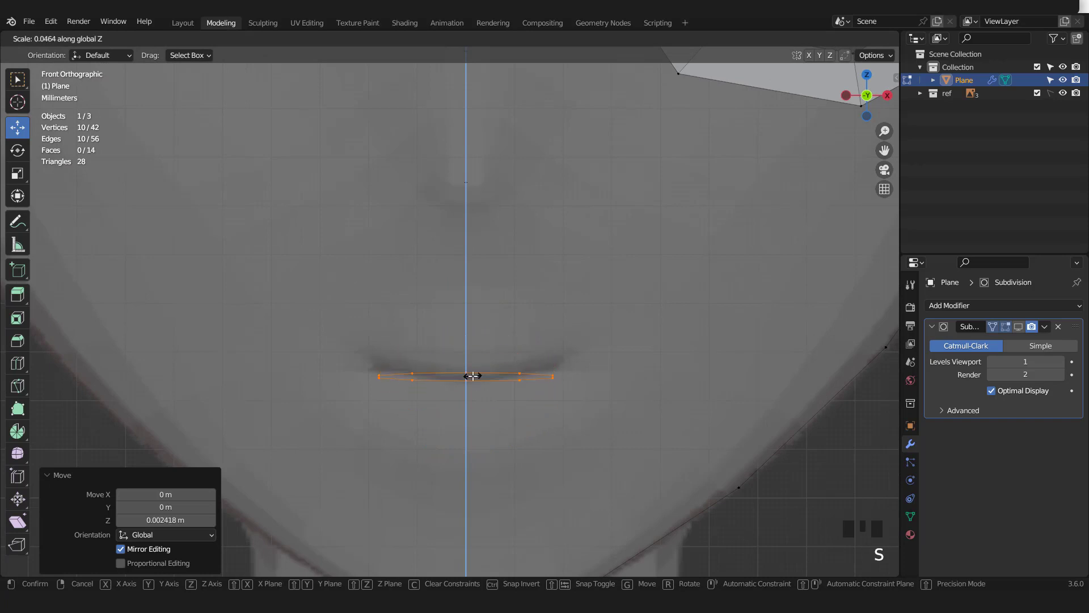
Step: Flatten the mouth circle on Z into a line and push it back into the lips in side view
key("s")
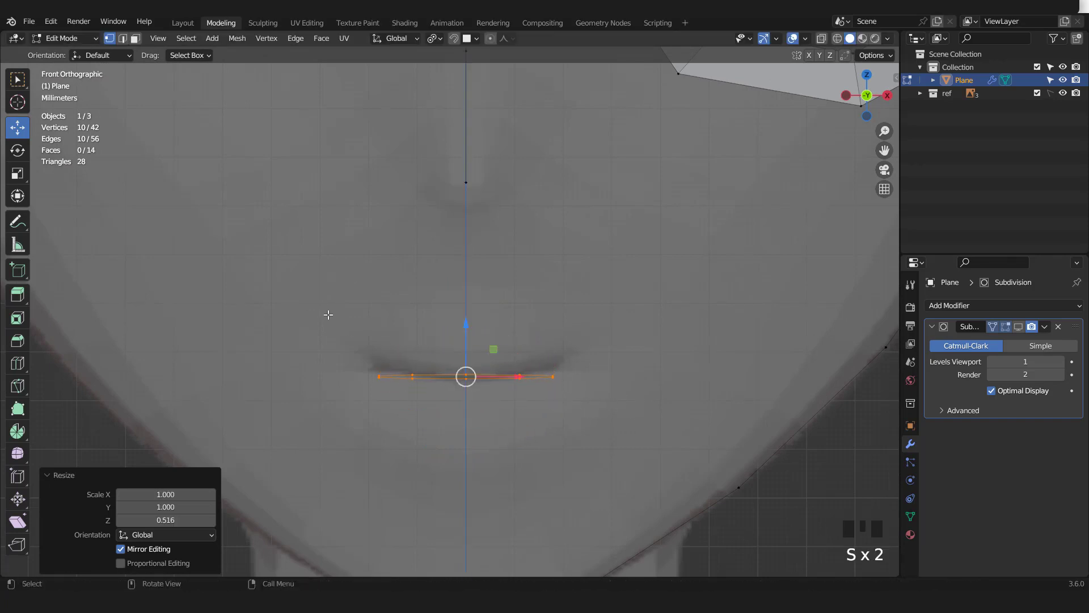
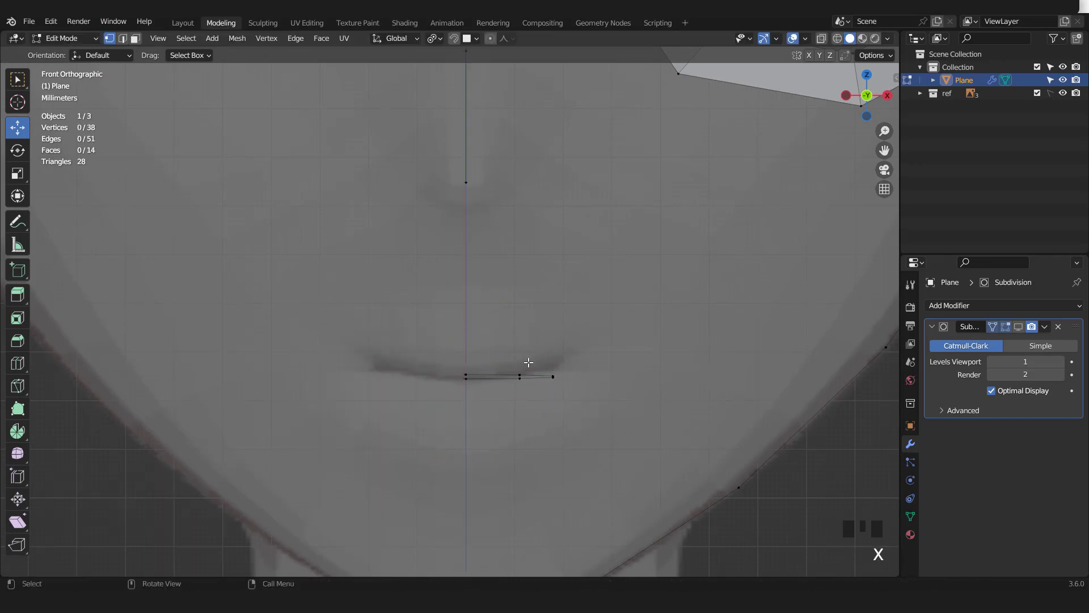
left_click(531, 378)
scroll("down", 3)
key("KP_3")
scroll("down", 3)
left_click(755, 342)
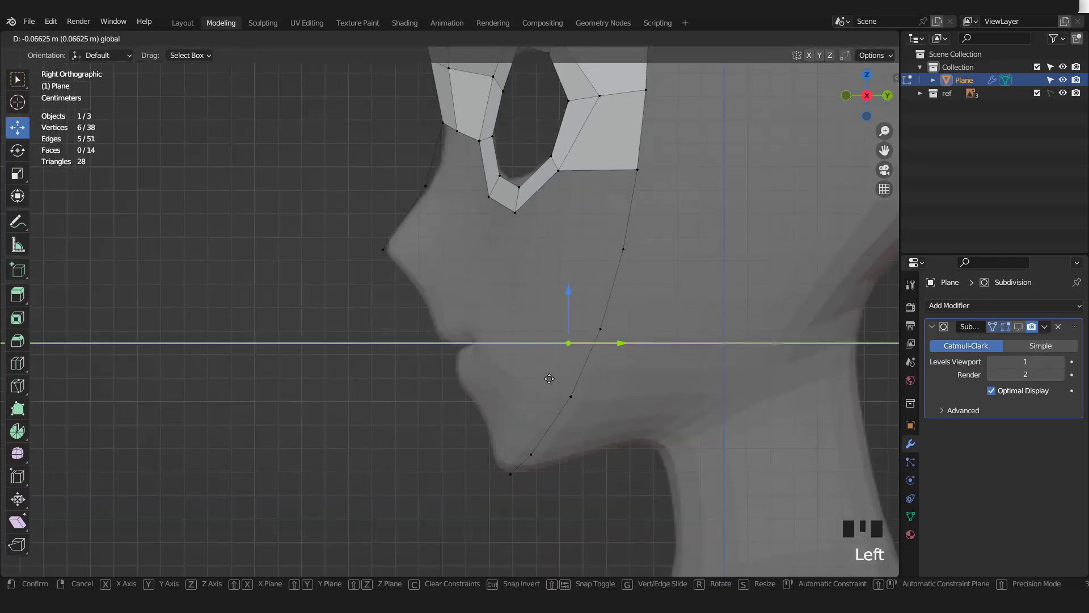
key("KP_1")
scroll("up", 3)
Step: Move the mouth vertices and lip corner along the profile into the lip crease
left_click(574, 305)
left_click(562, 397)
key("KP_3")
scroll("up", 3)
left_click(516, 388)
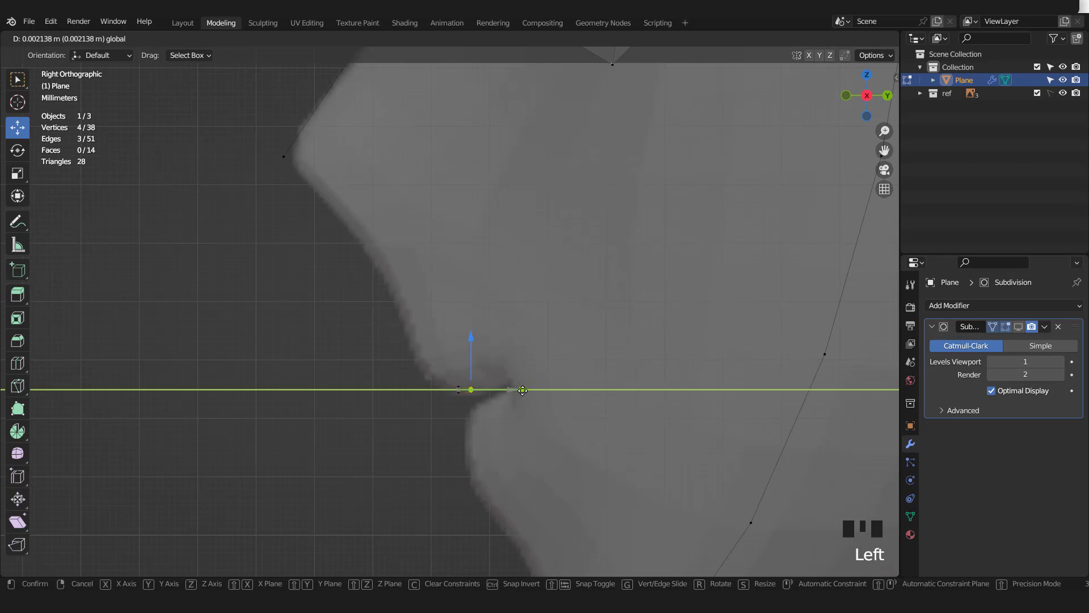
key("KP_1")
left_click(586, 351)
left_click(600, 416)
key("KP_3")
scroll("up", 3)
left_click(548, 421)
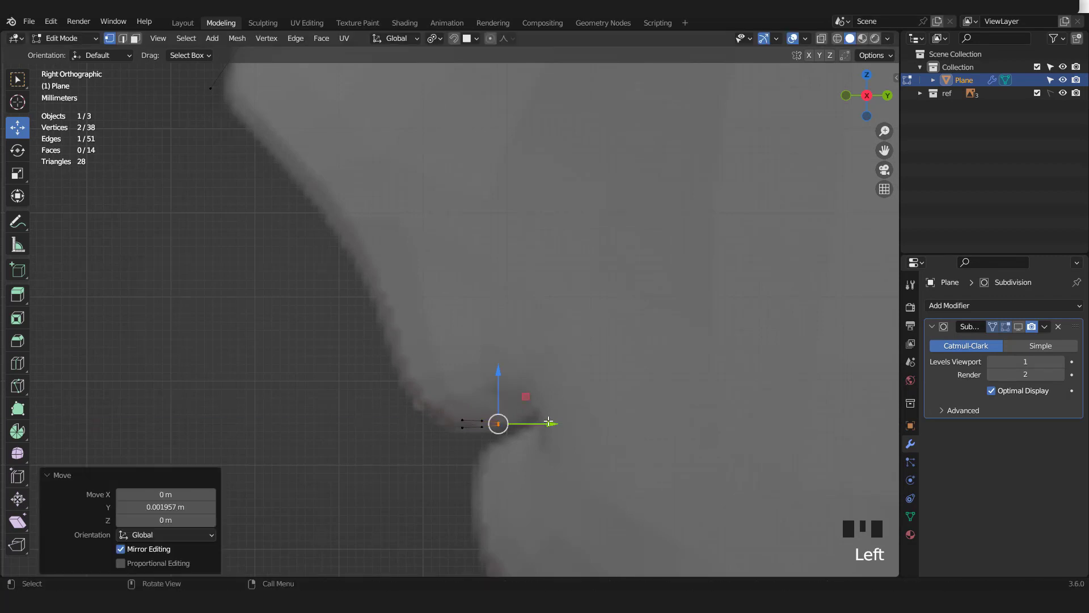
Step: Select the whole mouth line and rotate it to follow the lip angle
key("ctrl+KP_Add")
key("ctrl+KP_Add")
key("ctrl+KP_Add")
key("r")
scroll("down", 3)
key("KP_1")
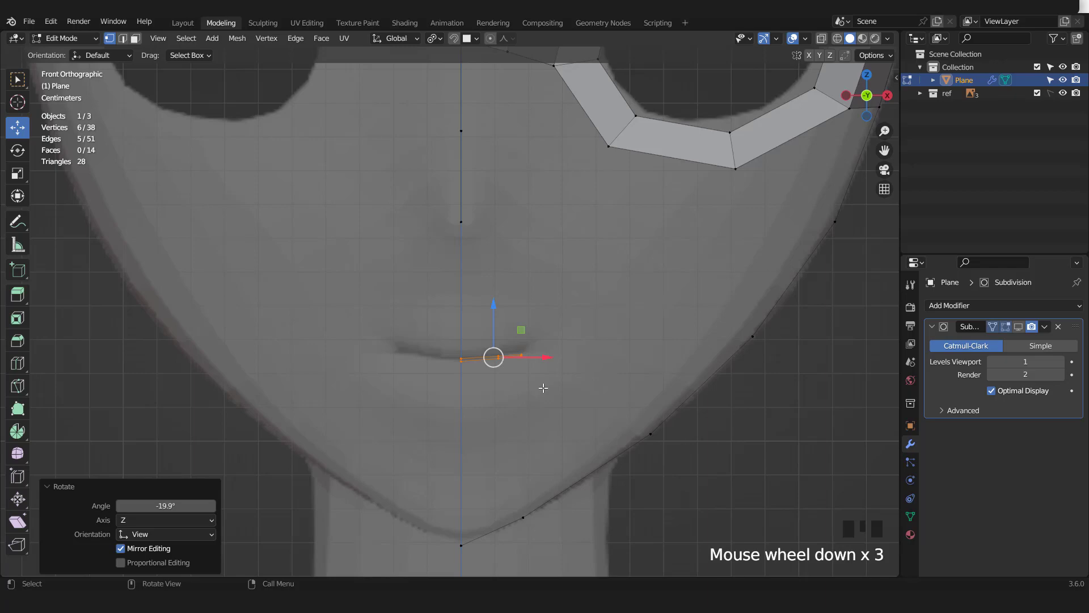
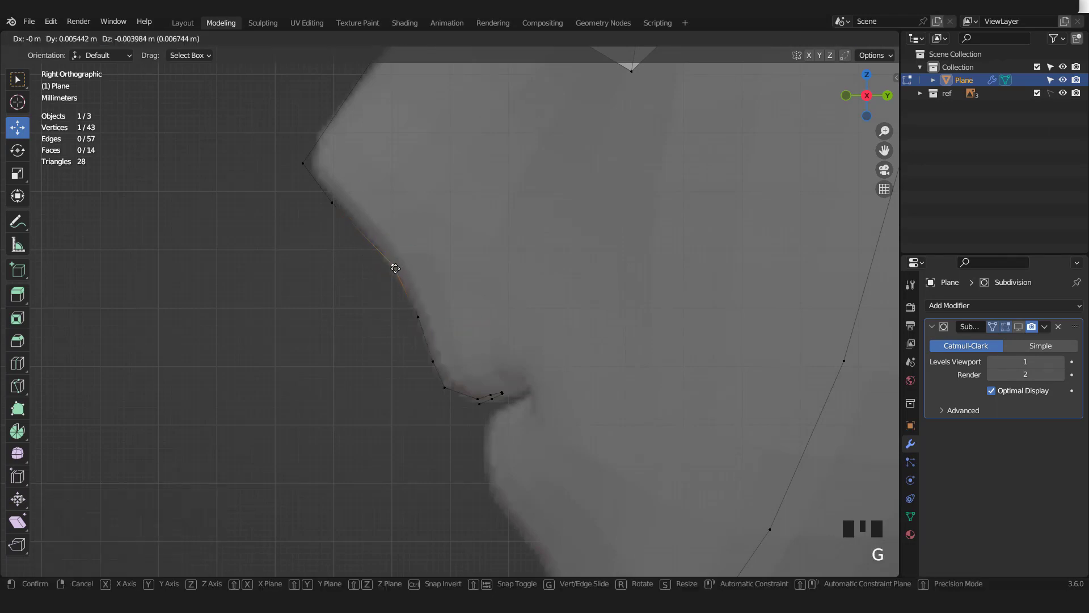
Step: Extrude profile vertices down the nose bridge and move them onto the nose line
left_click(344, 211)
key("g")
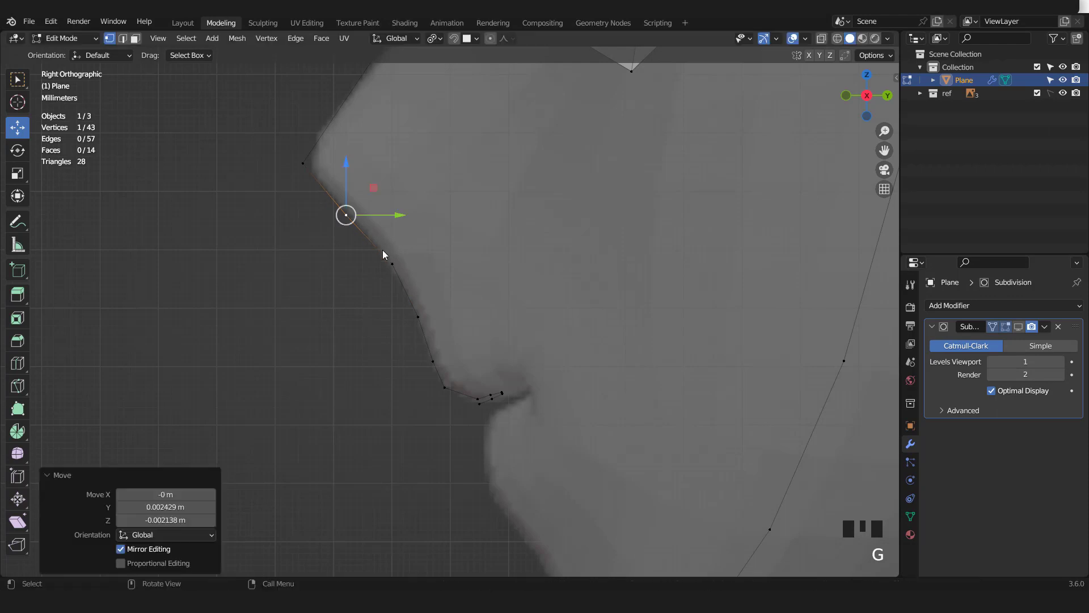
left_click(392, 268)
key("g")
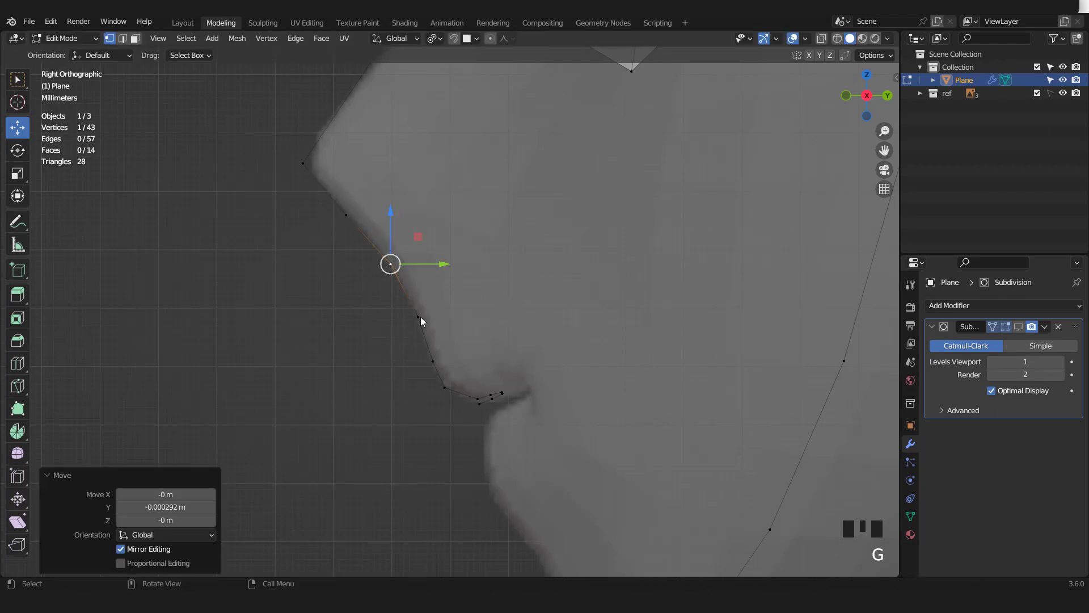
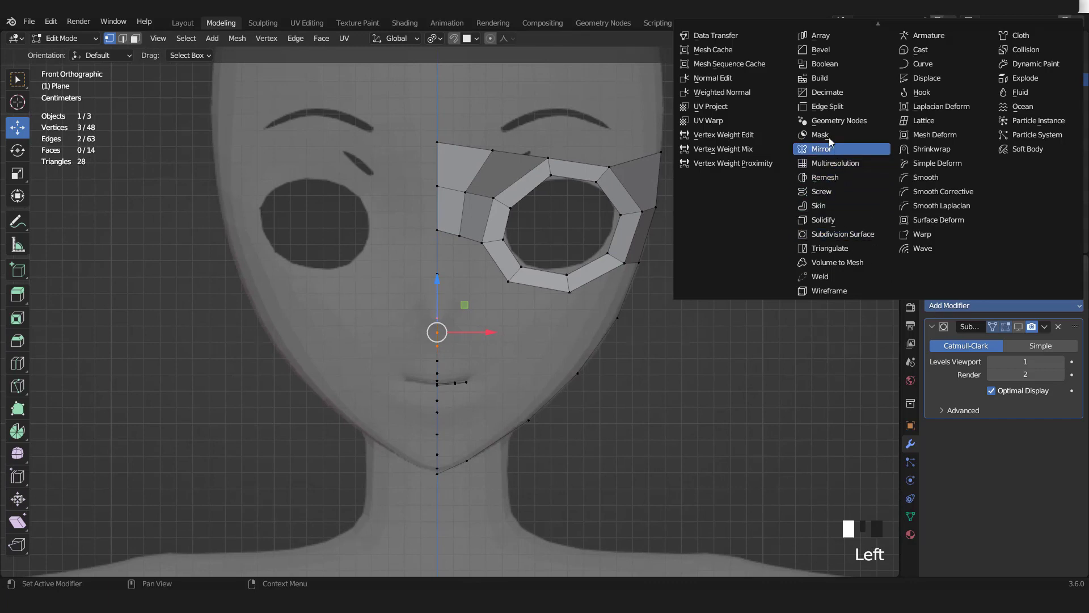
Step: Add a Mirror modifier, then extrude a nose face from the centre edges and tilt it into place
left_click_drag(1068, 368, 1061, 315)
scroll("up", 3)
key("e")
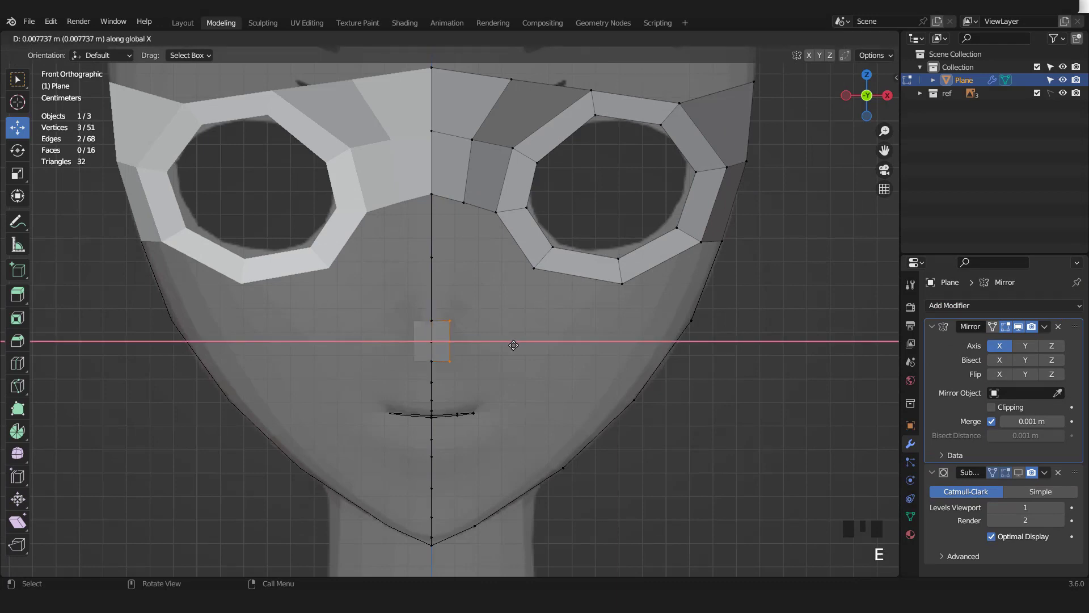
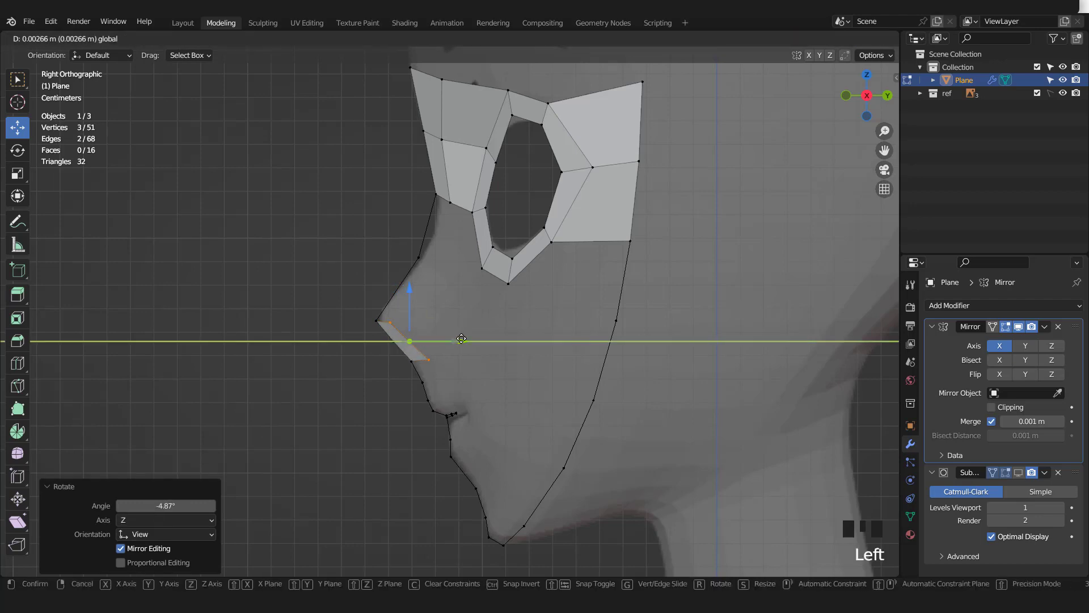
key("KP_1")
key("r")
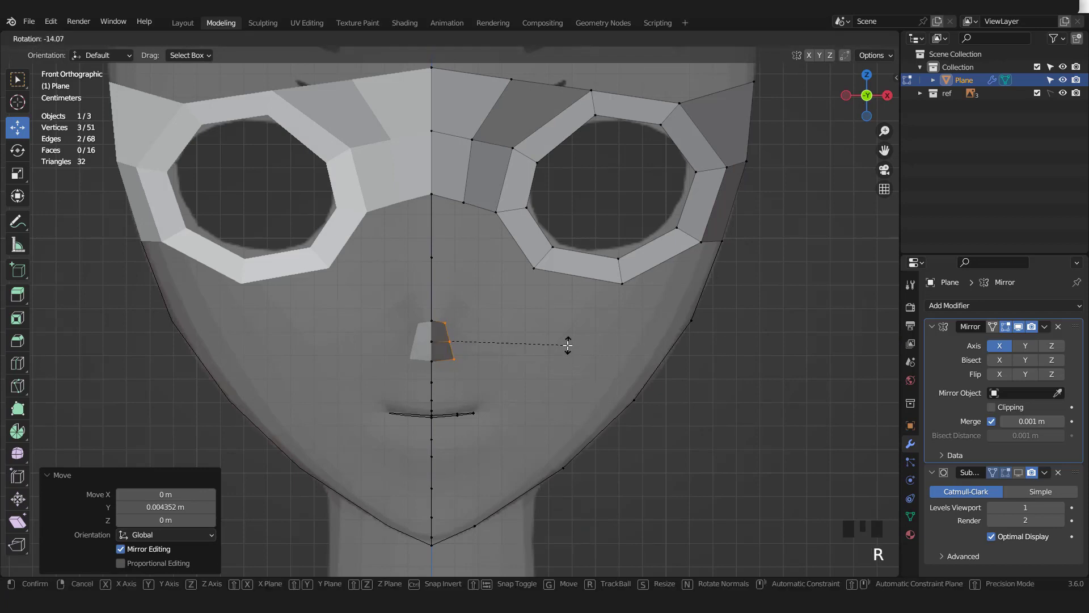
key("2")
left_click(494, 212)
left_click_drag(515, 229, 515, 232)
left_click_drag(509, 201, 519, 280)
scroll("up", 3)
scroll("down", 3)
Step: Loop cut the nose faces and move their vertices onto the nose side, filling toward the eye ring
key("ctrl+r")
key("KP_3")
scroll("up", 3)
key("1")
left_click(485, 287)
key("g")
left_click(478, 300)
key("g")
left_click(418, 238)
key("g")
left_click(441, 267)
key("g")
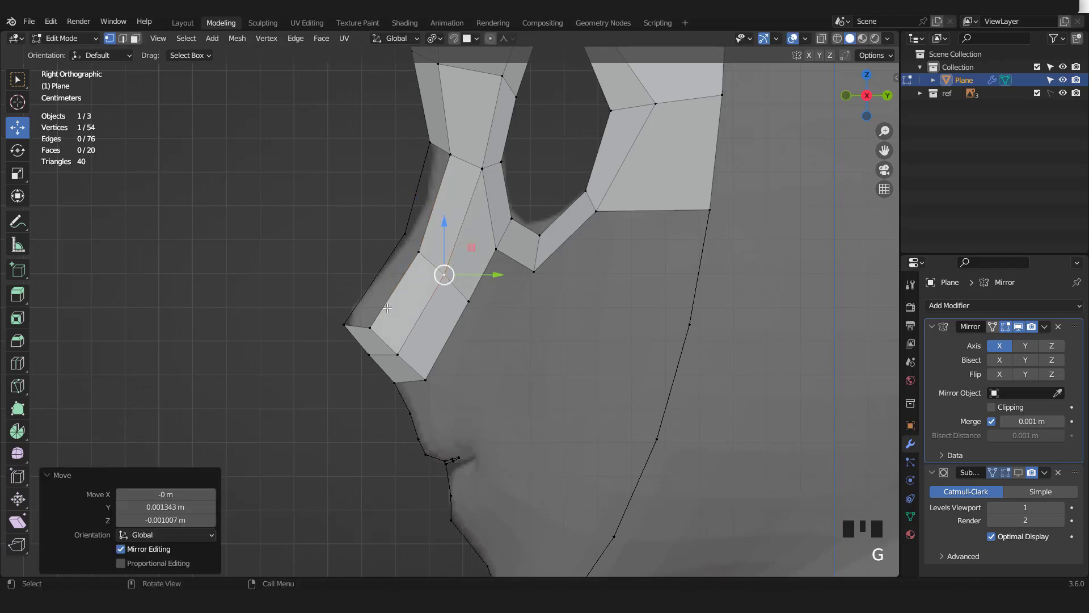
key("KP_1")
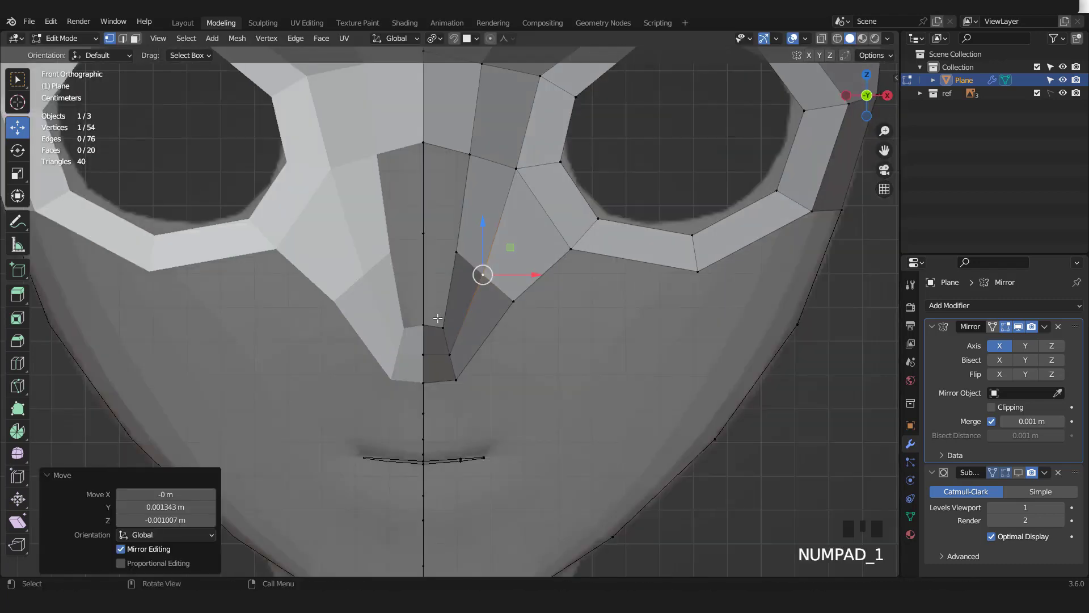
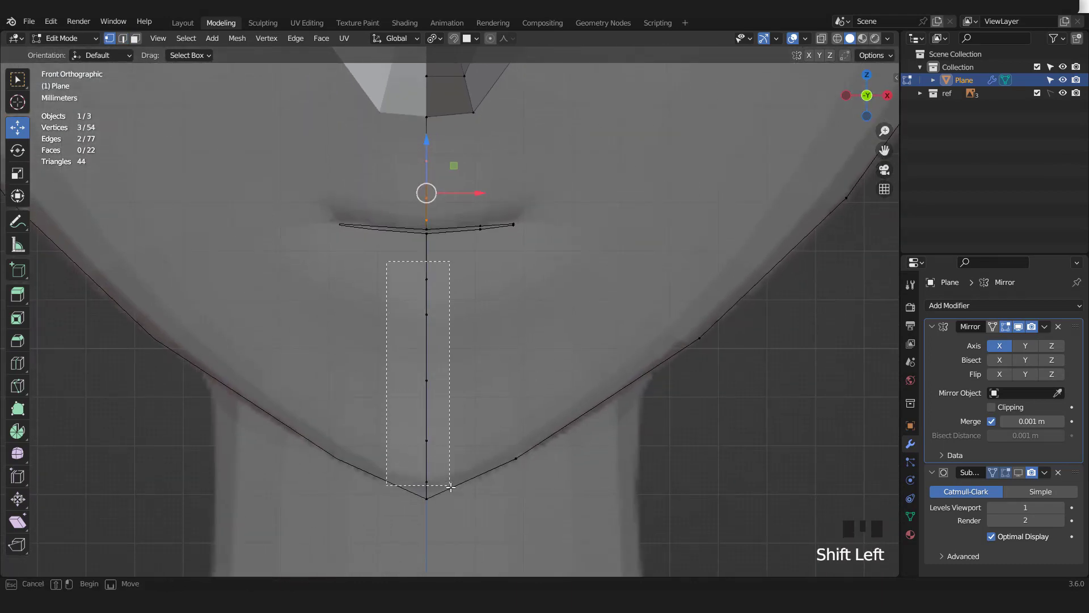
Step: Extrude the chin centre edges sideways into a strip of faces down past the lips
scroll("down", 3)
scroll("up", 3)
key("e")
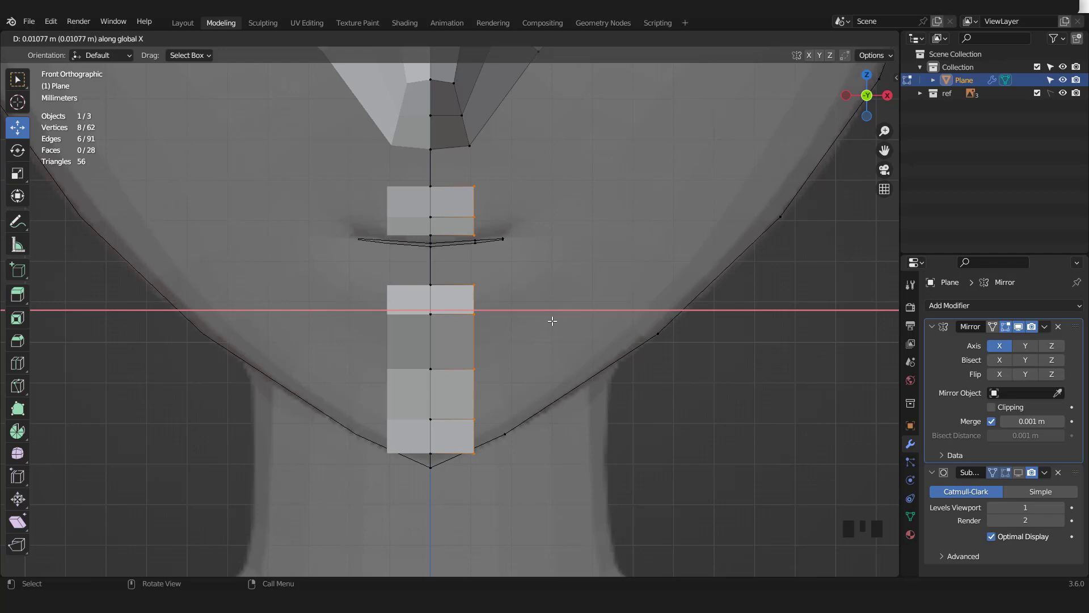
key("KP_3")
left_click(521, 308)
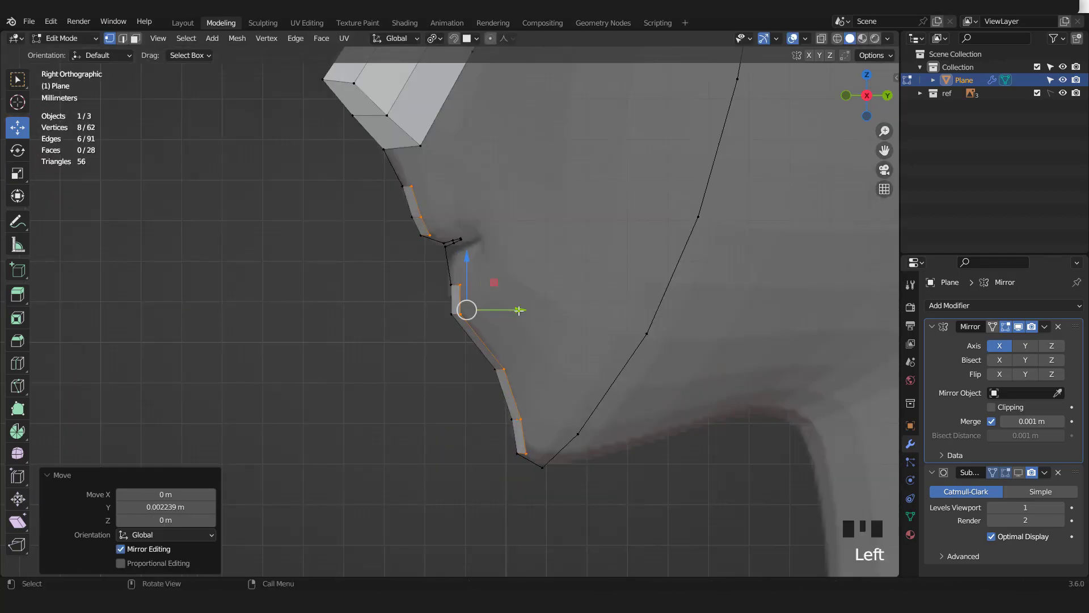
Step: Shape the new strip to the chin profile in side view and reposition the chin corner vertex
key("KP_1")
key("2")
scroll("up", 3)
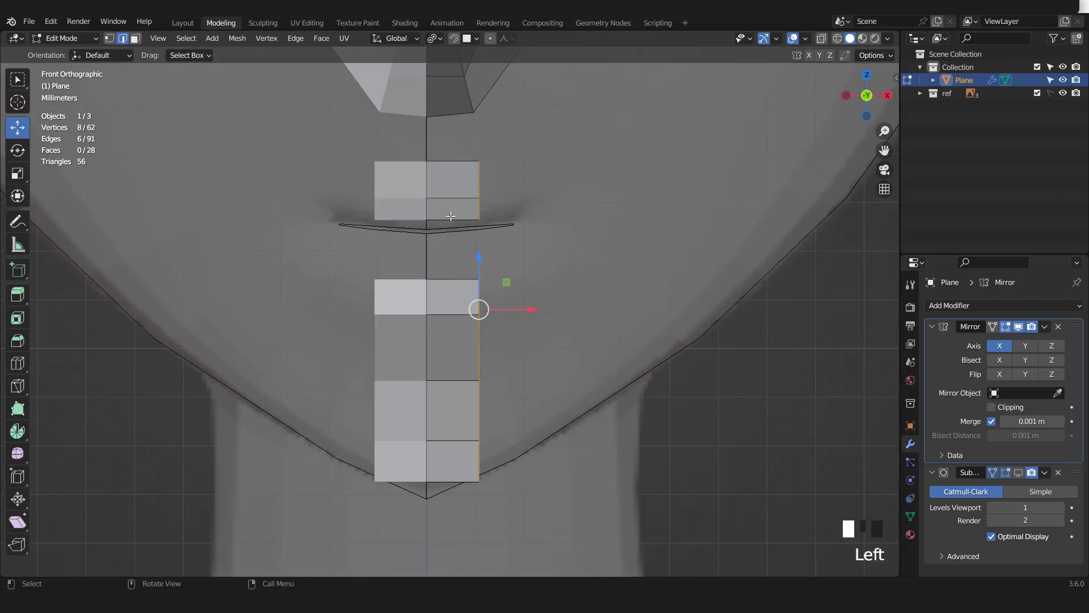
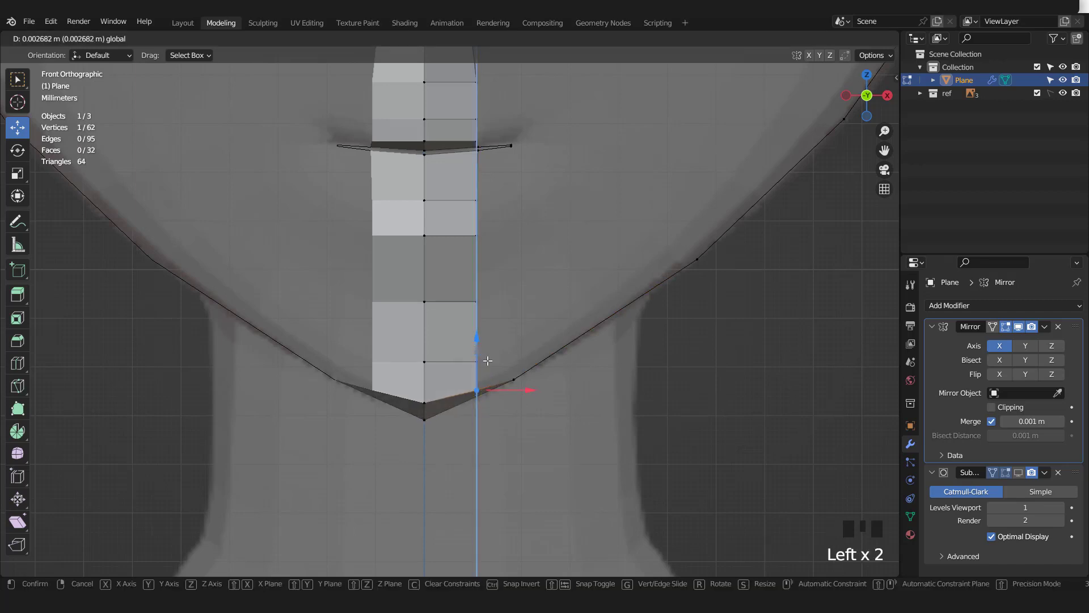
key("KP_3")
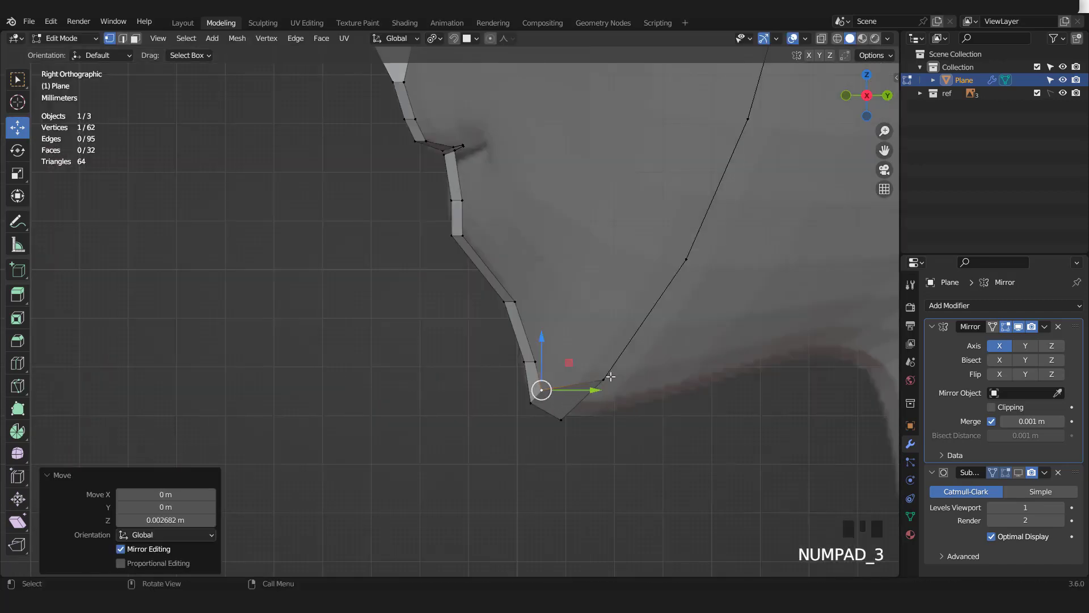
key("g")
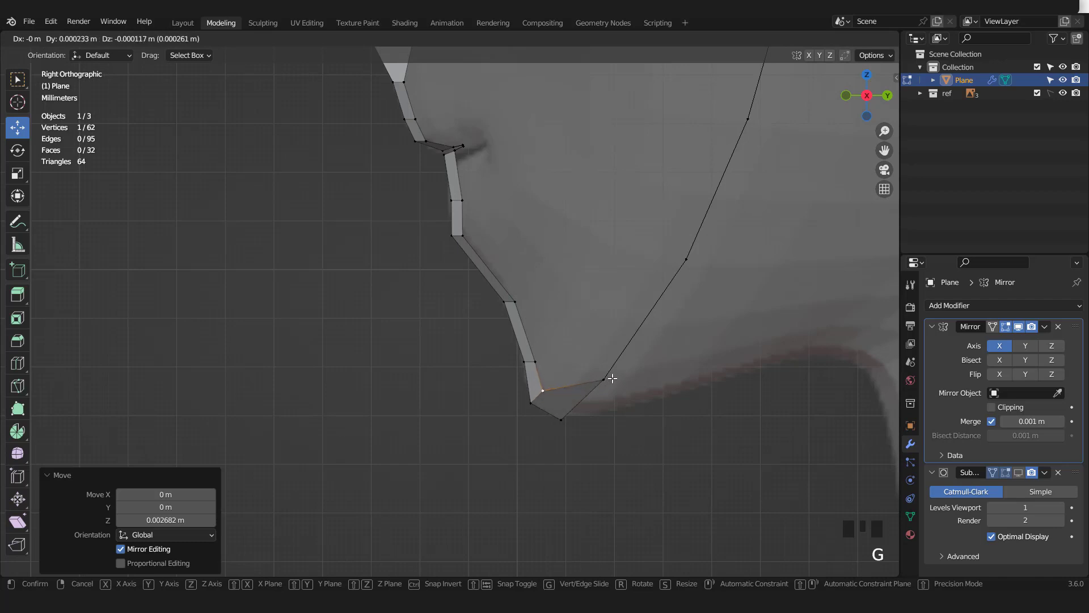
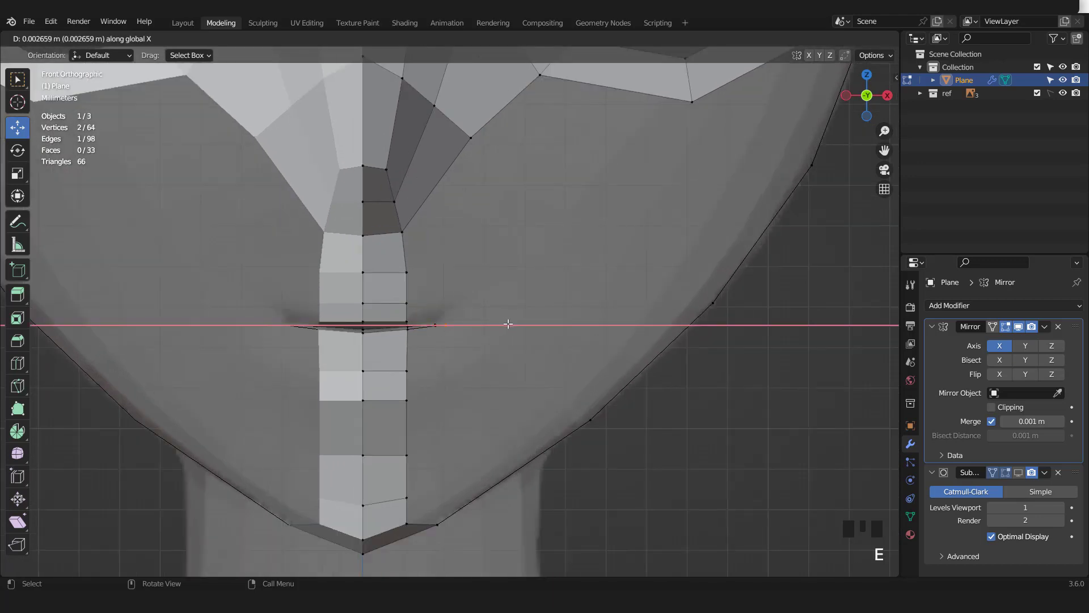
Step: Widen the mouth by scaling its corner vertices outward on X
key("s")
key("s")
key("s")
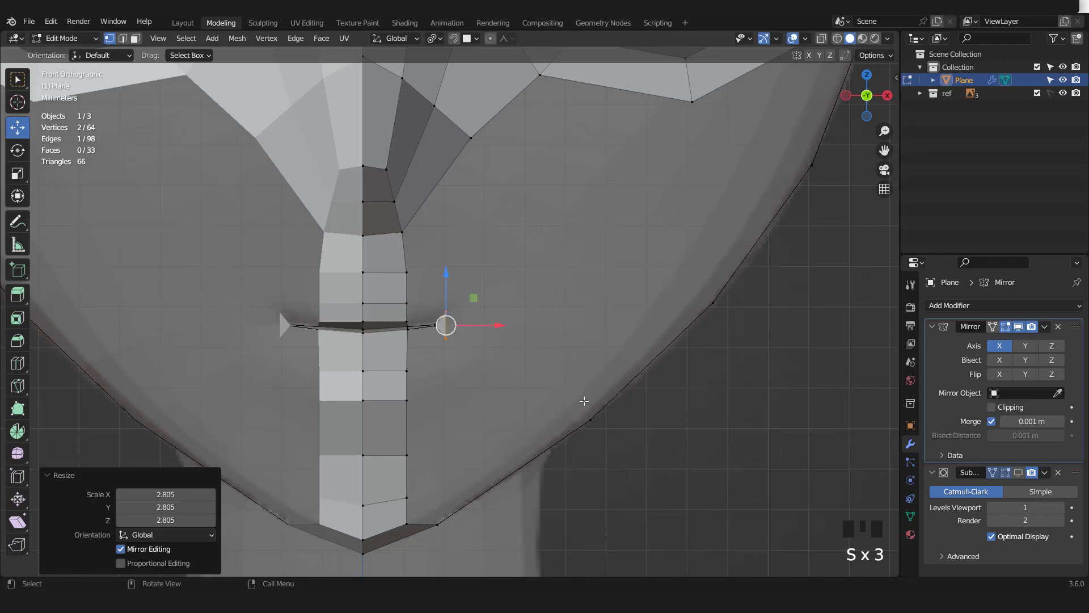
key("KP_3")
scroll("up", 3)
left_click(518, 331)
key("KP_1")
scroll("down", 3)
Step: From the vertex below the nose, extrude an outline edge loop around the mouth toward the cheek
left_click(508, 231)
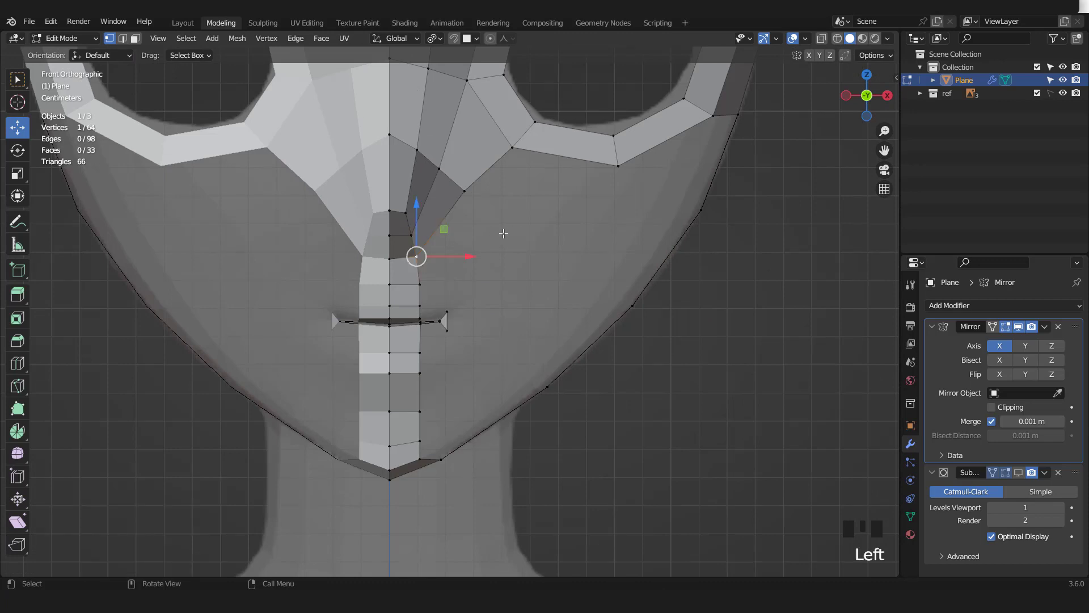
key("e")
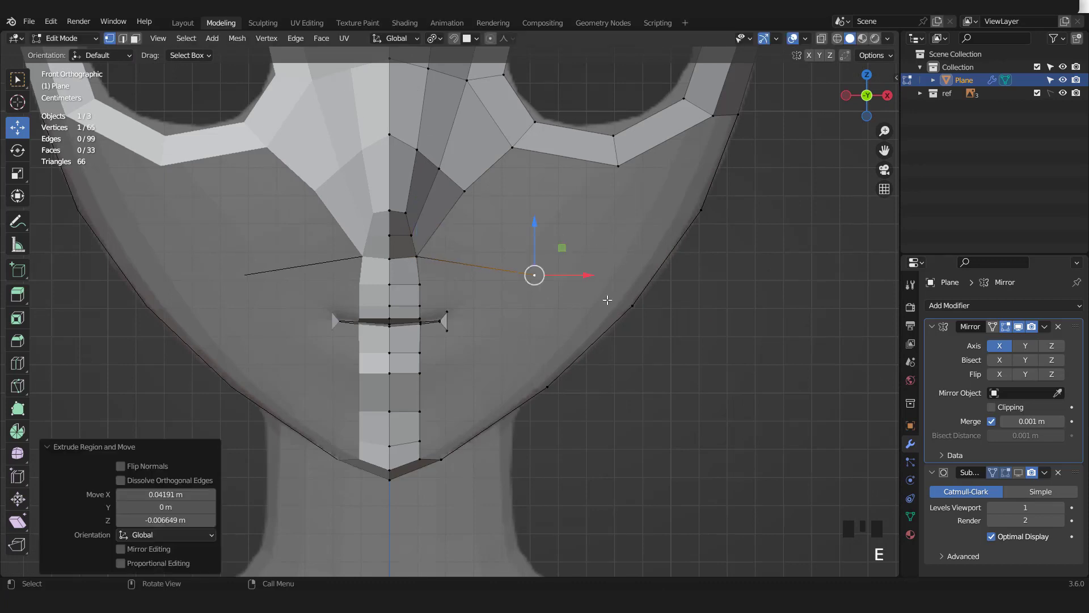
key("e")
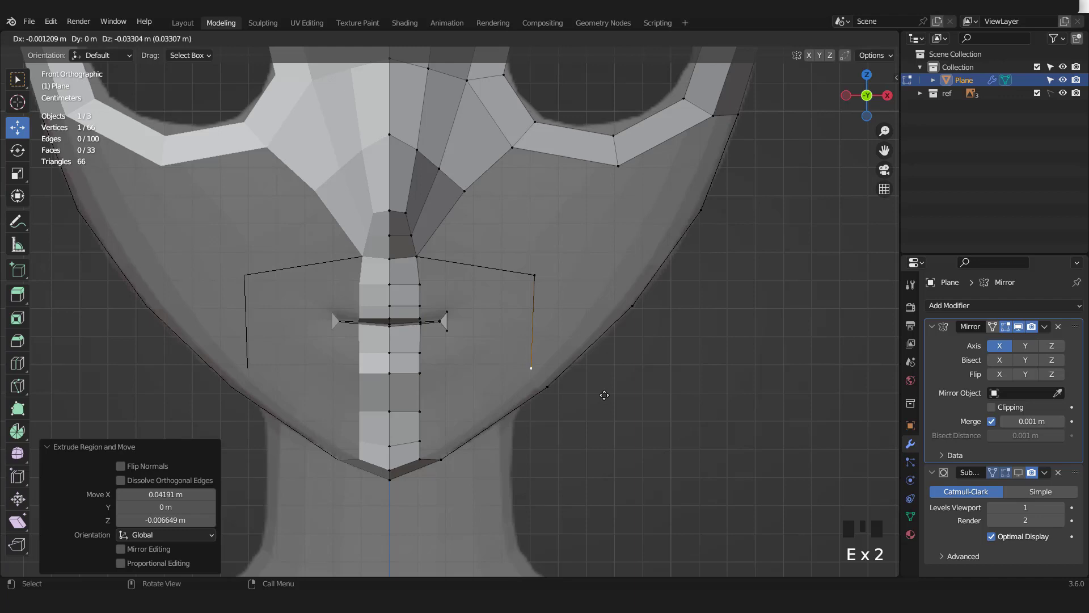
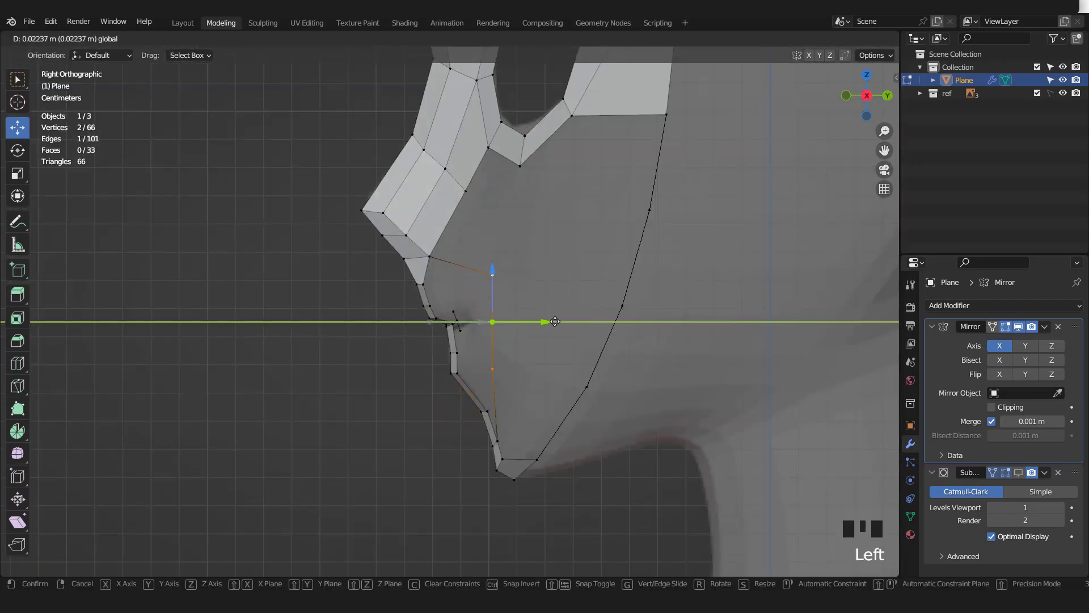
Step: Rotate and adjust the outline points in side view so they follow the cheek profile
key("r")
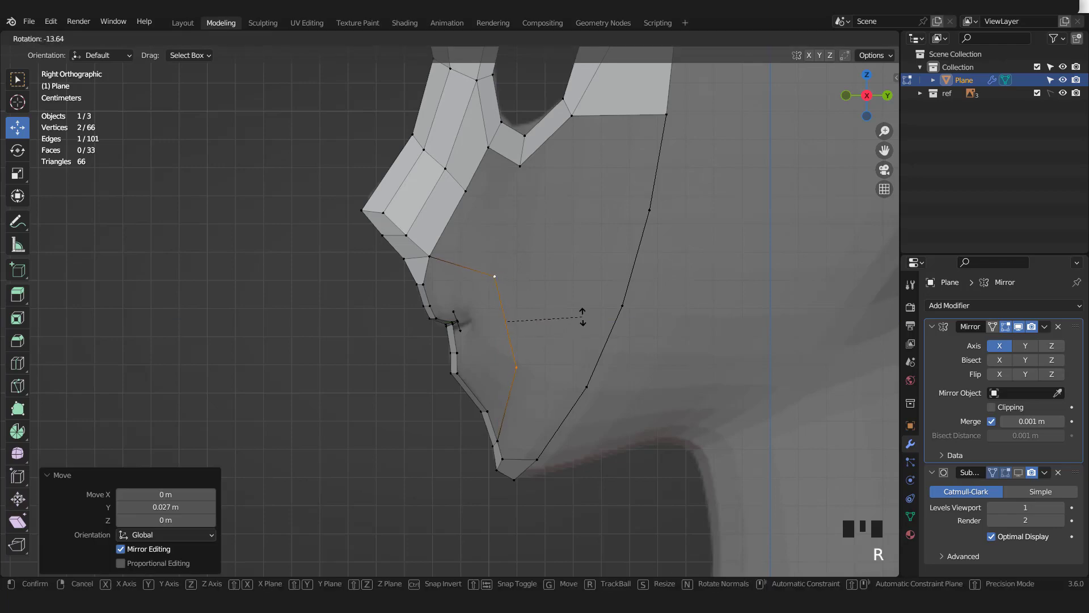
scroll("down", 3)
scroll("up", 3)
left_click(553, 316)
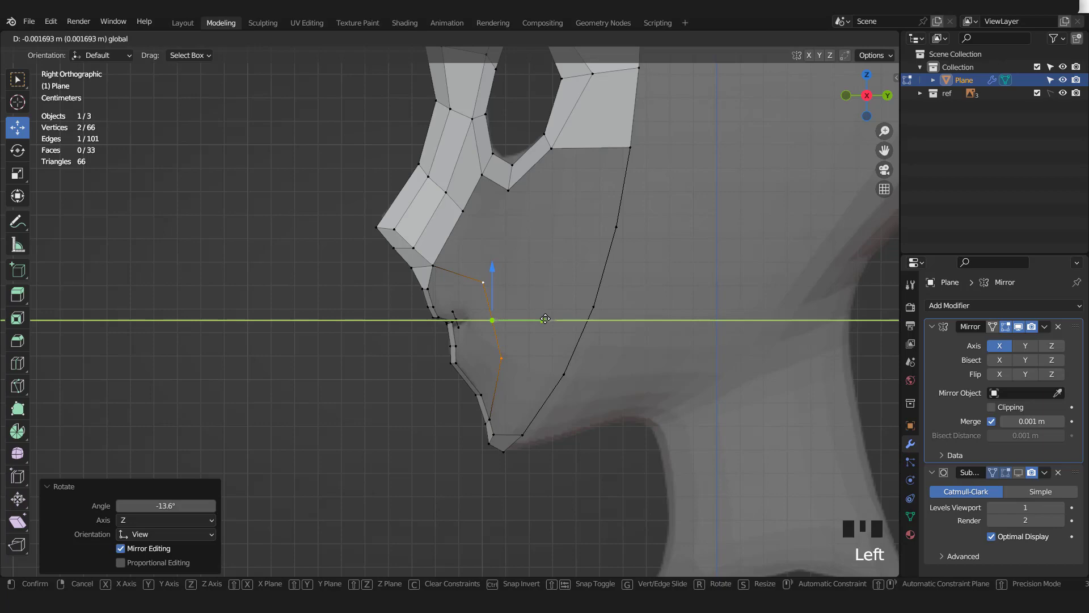
scroll("down", 3)
key("KP_1")
scroll("up", 3)
key("2")
scroll("up", 3)
left_click(477, 285)
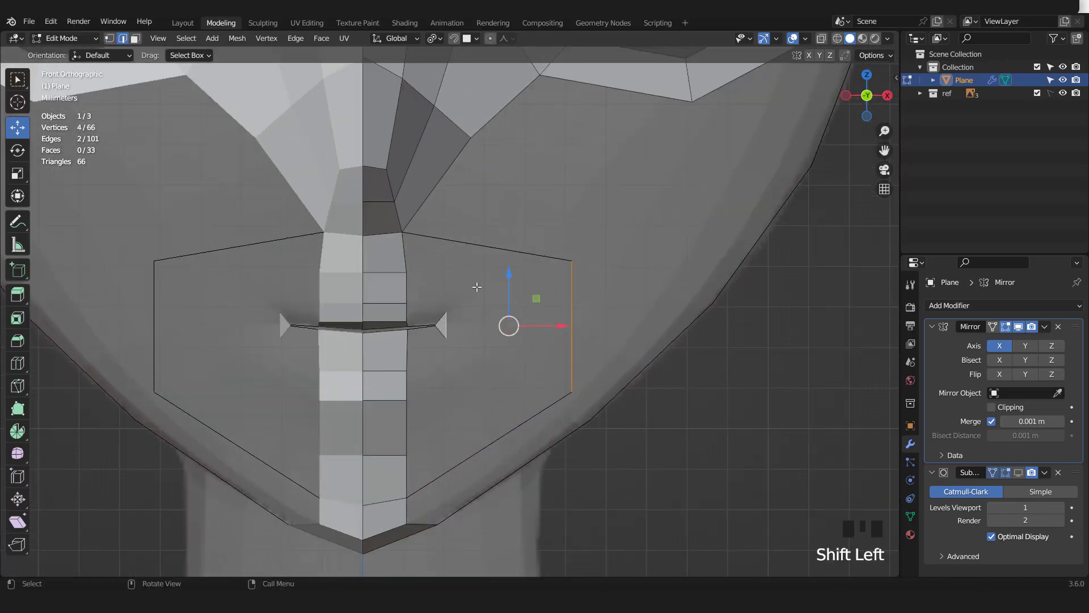
Step: Fill the first face between outline and mouth corner, reshape the corner and add two loop cuts across it
key("f")
key("ctrl+r")
key("1")
left_click(613, 247)
key("g")
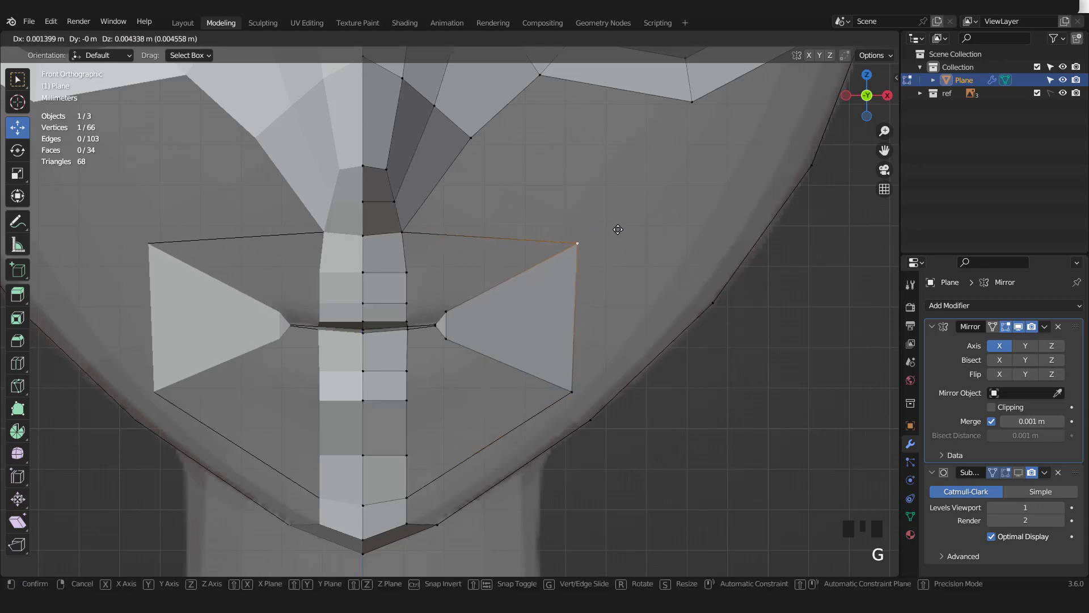
key("ctrl+r")
key("KP_3")
left_click(547, 322)
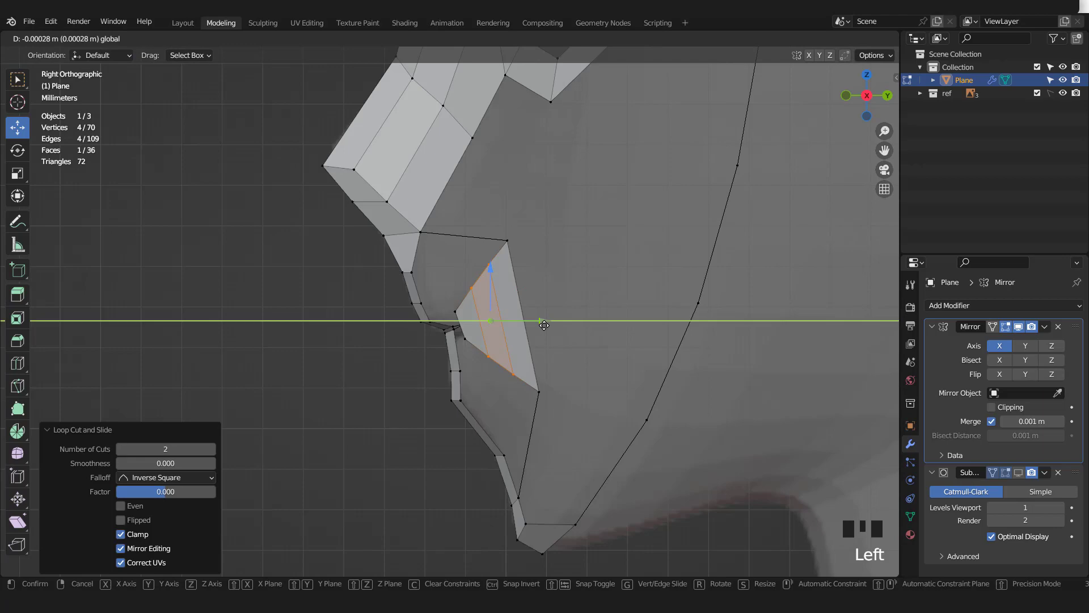
Step: Fill faces around the lower and side of the mouth, bridging vertex pairs with F
scroll("down", 3)
key("KP_1")
scroll("up", 3)
key("2")
left_click_drag(530, 390, 499, 402)
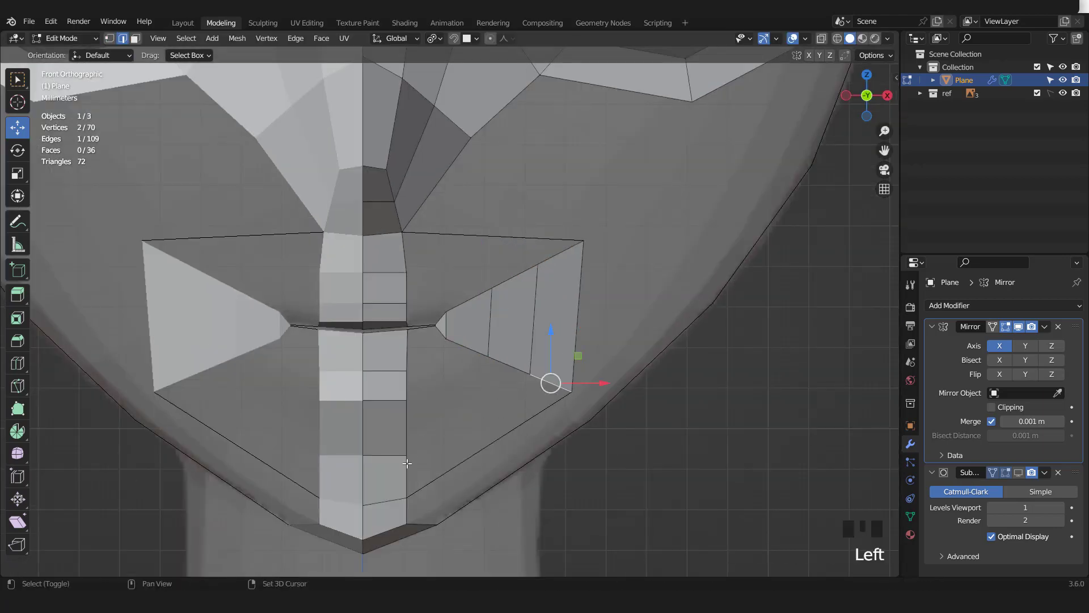
left_click(404, 471)
key("f")
left_click(460, 418)
key("f")
key("f")
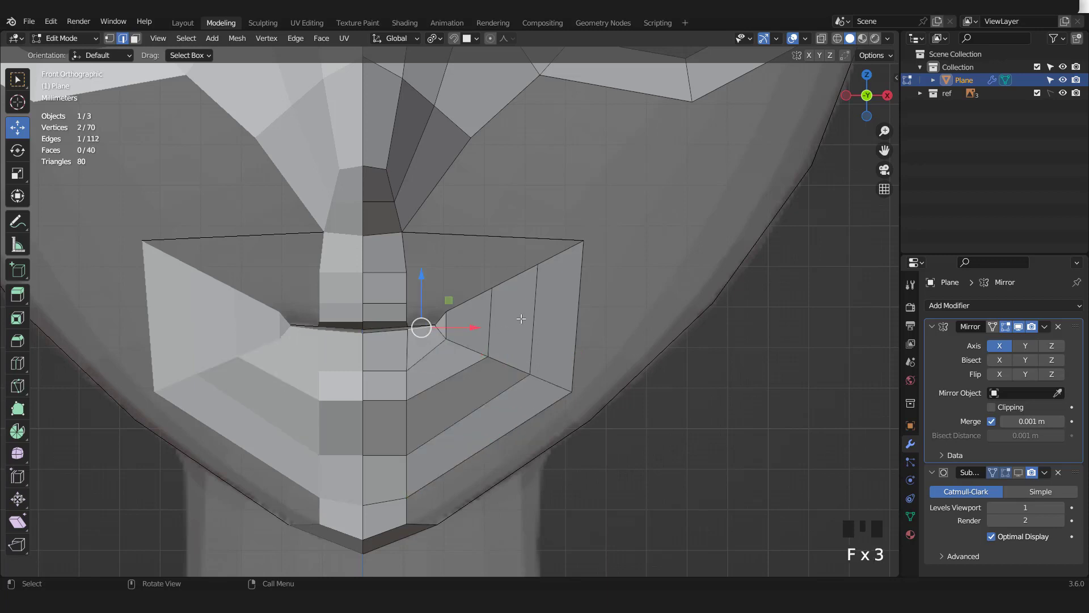
left_click_drag(520, 255, 468, 255)
left_click(402, 248)
key("f")
left_click(446, 262)
key("f")
key("f")
key("f")
Step: Continue filling faces around the upper mouth and cheek linking nose and mouth
scroll("down", 3)
scroll("up", 3)
key("1")
left_click(519, 218)
scroll("down", 3)
key("e")
key("2")
left_click(491, 184)
key("f")
left_click(460, 223)
key("f")
key("1")
left_click(455, 418)
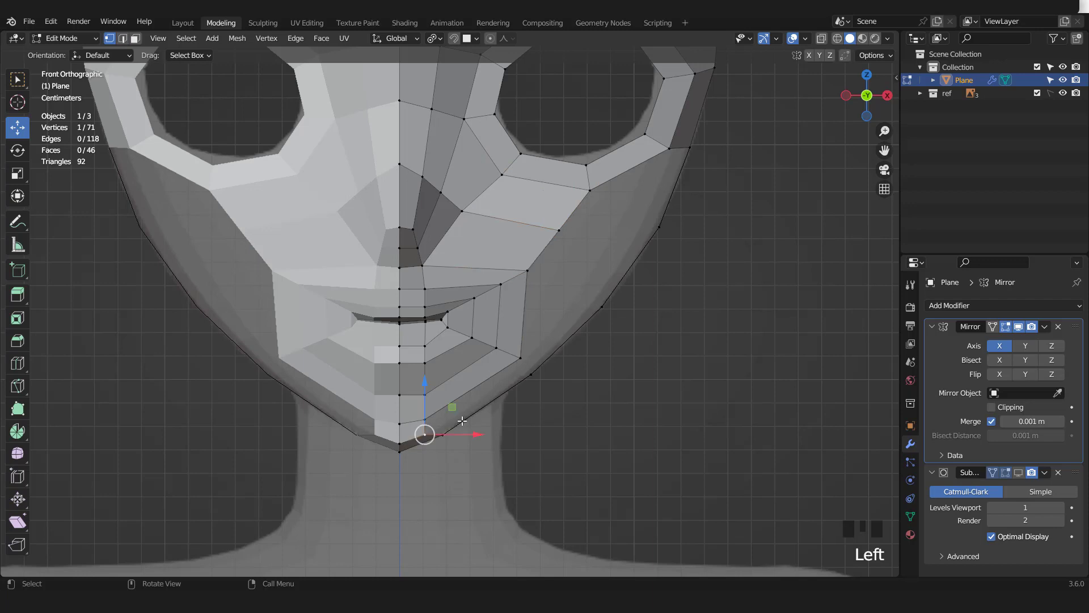
Step: Extrude the jaw point toward the chin and move the cheek point into place
key("e")
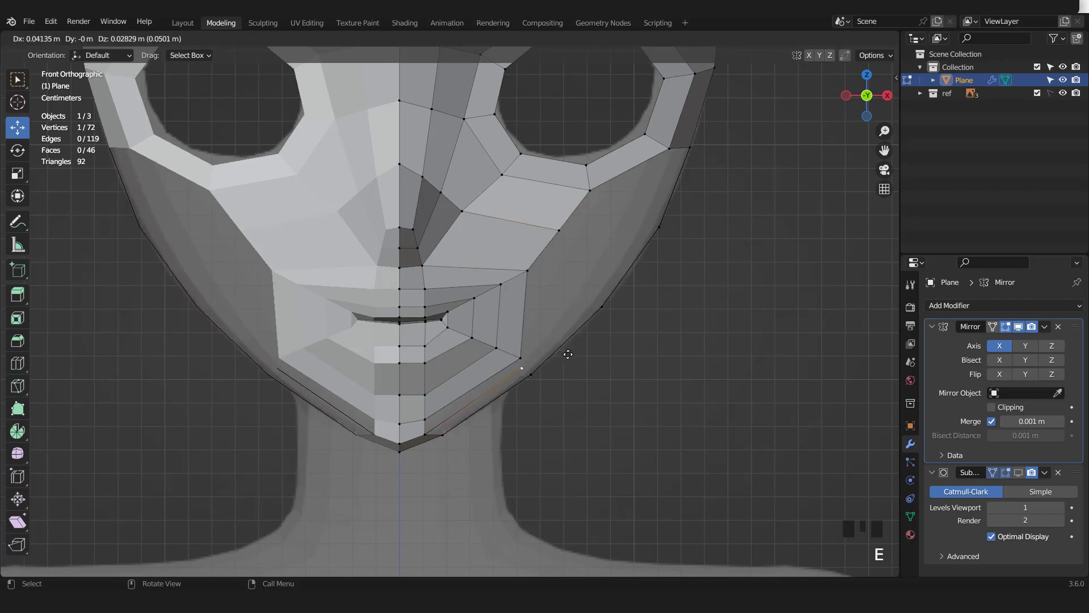
key("2")
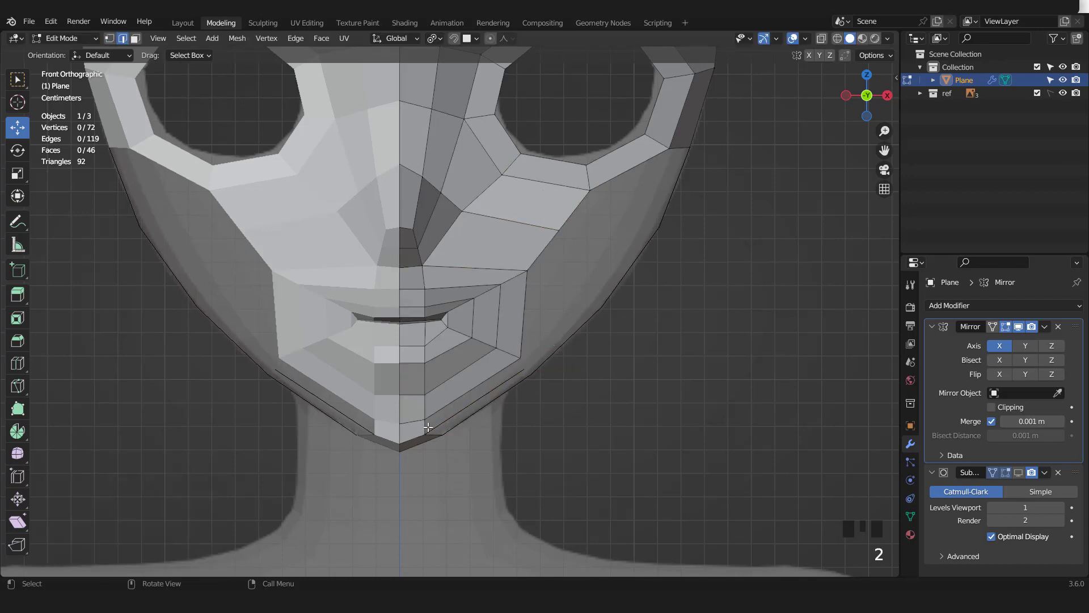
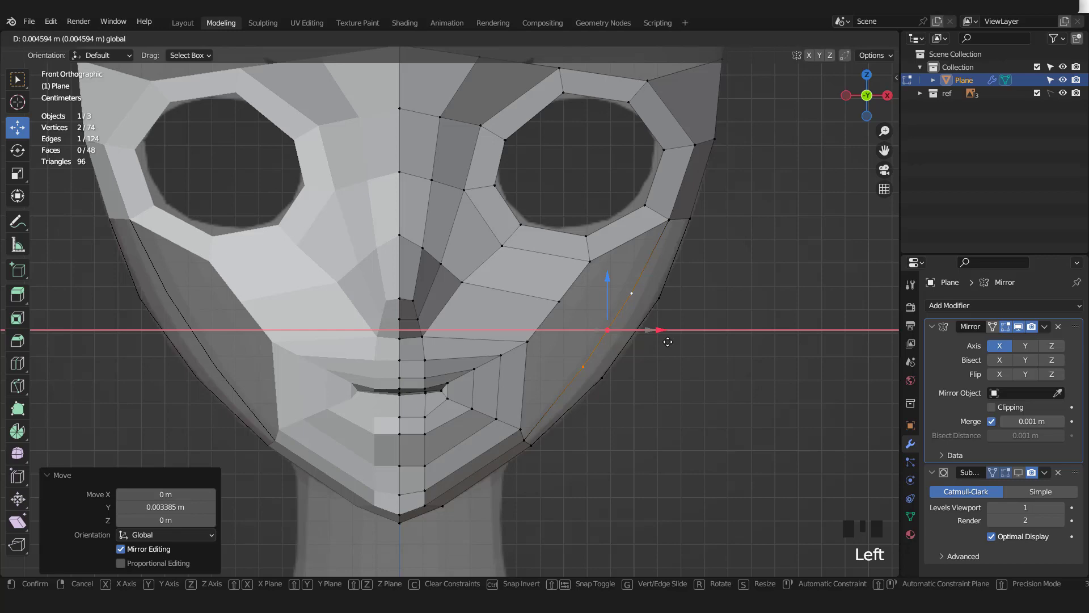
scroll("down", 3)
key("KP_3")
key("2")
left_click(518, 400)
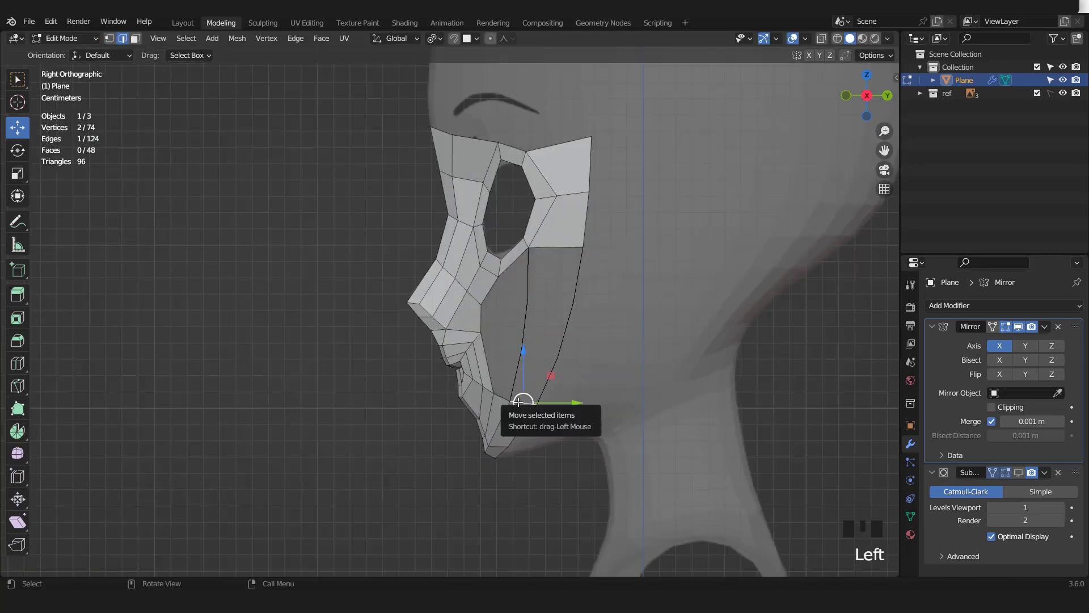
Step: Fill the cheek and jaw faces between the eye band, mouth rings and jaw outline
key("f")
key("f")
key("f")
left_click(503, 394)
key("f")
key("f")
scroll("down", 3)
scroll("up", 3)
key("KP_1")
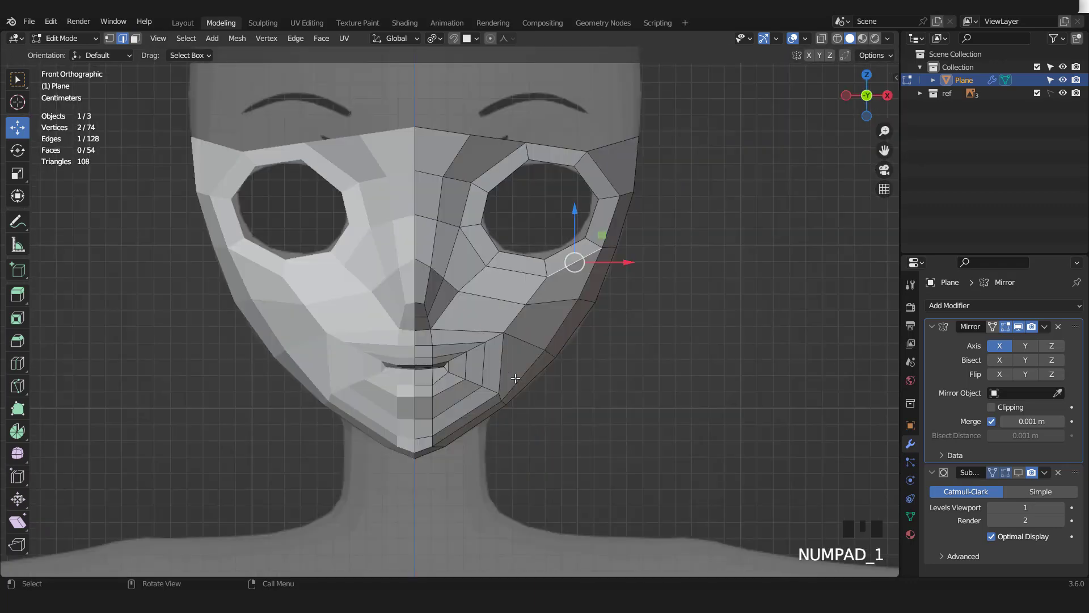
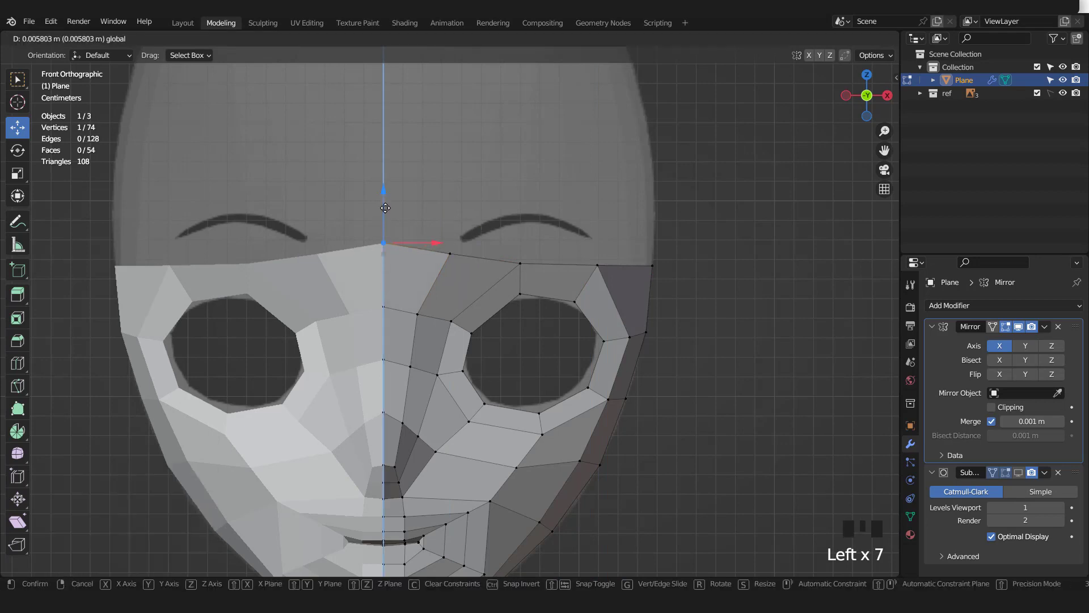
Step: Place the top centre brow point on the mirror line and orbit to inspect the mask in Object Mode
left_click(453, 216)
scroll("down", 3)
key("KP_3")
scroll("up", 3)
scroll("down", 3)
middle_click(538, 300)
key("Tab")
scroll("down", 3)
middle_click(527, 294)
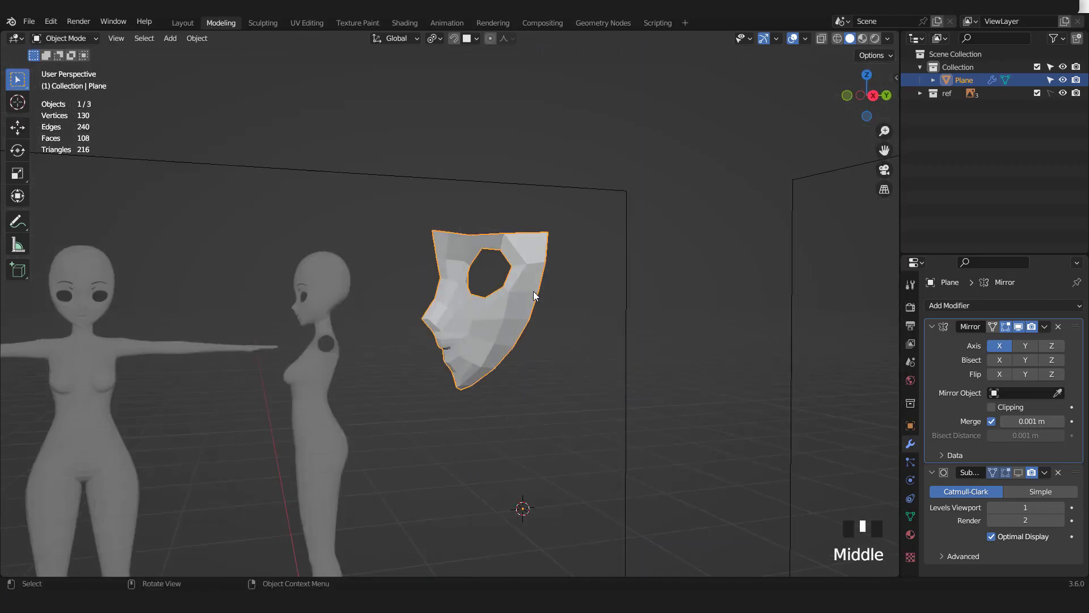
key("KP_1")
Step: Enable the Subdivision modifier's edit-mode display to show the mask smoothed
scroll("up", 3)
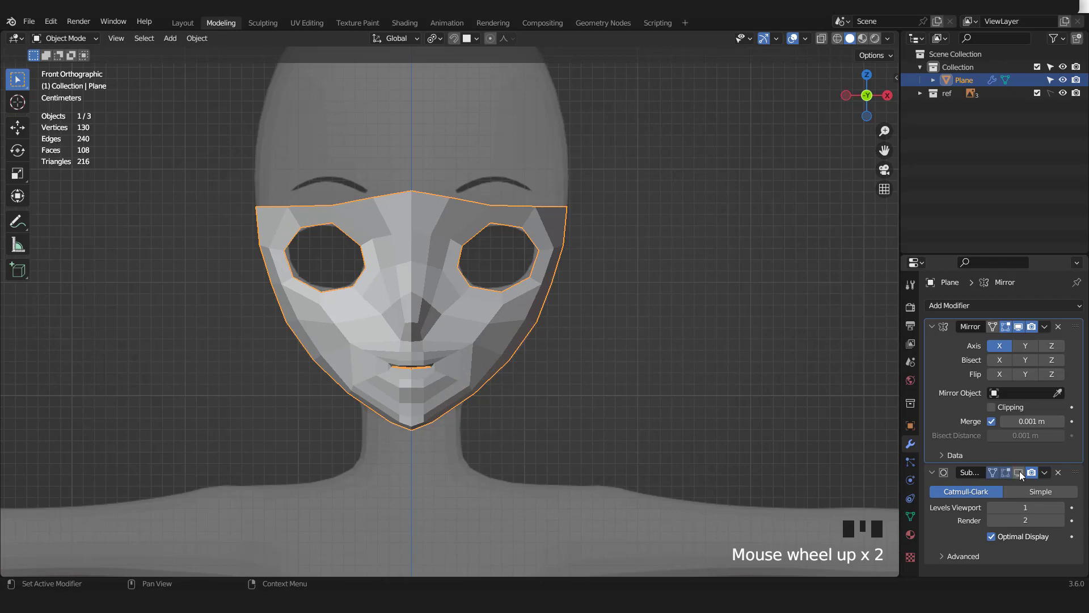
left_click(1023, 473)
scroll("up", 3)
Step: Recalculate normals on the whole mask so faces point outward, checking with Face Orientation overlay
key("Tab")
key("a")
key("3")
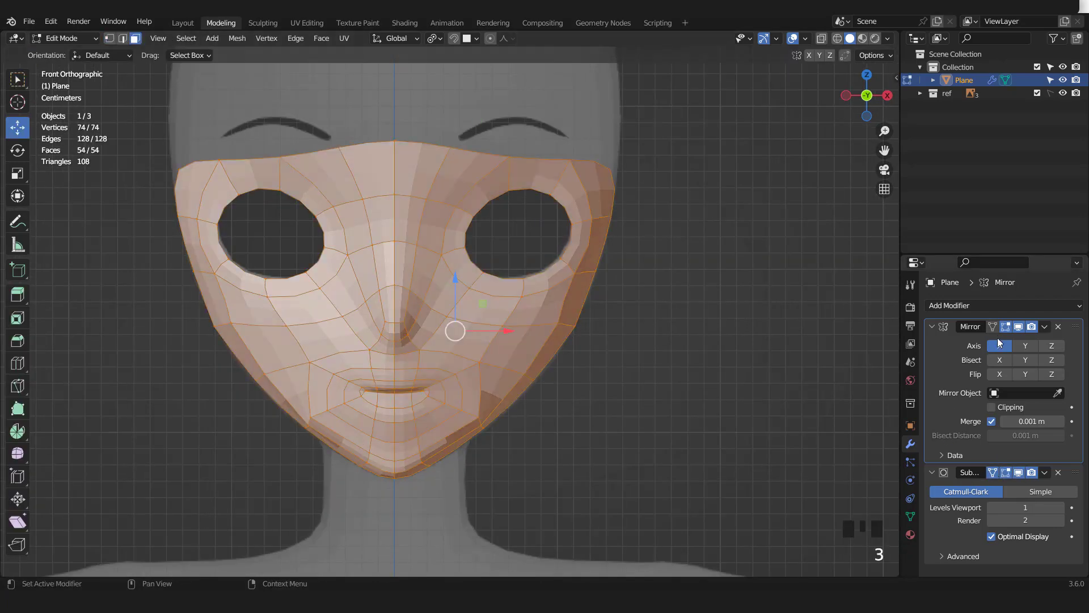
left_click(995, 328)
scroll("down", 3)
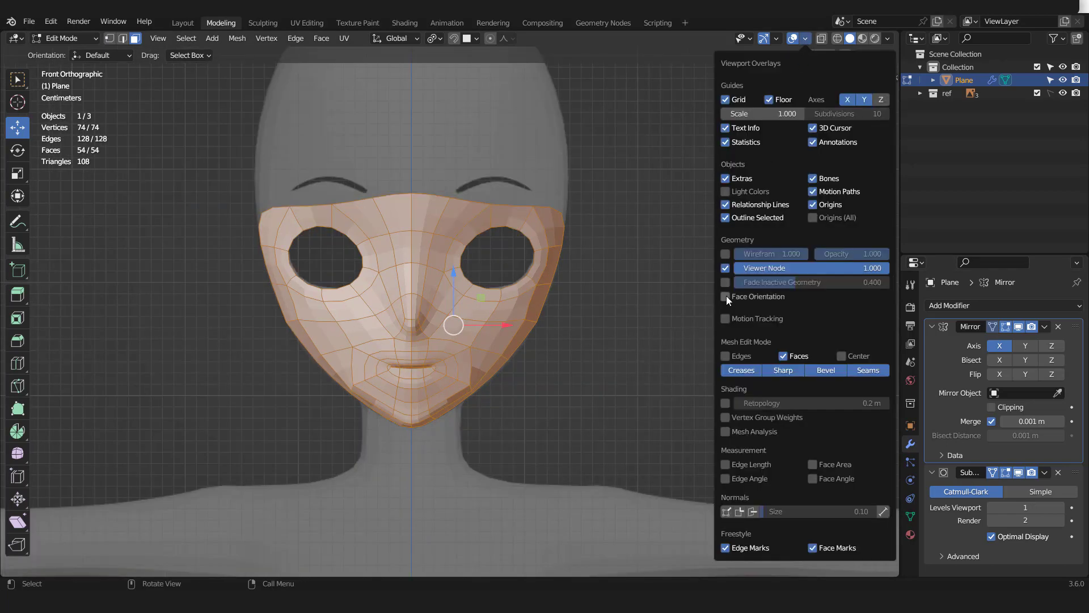
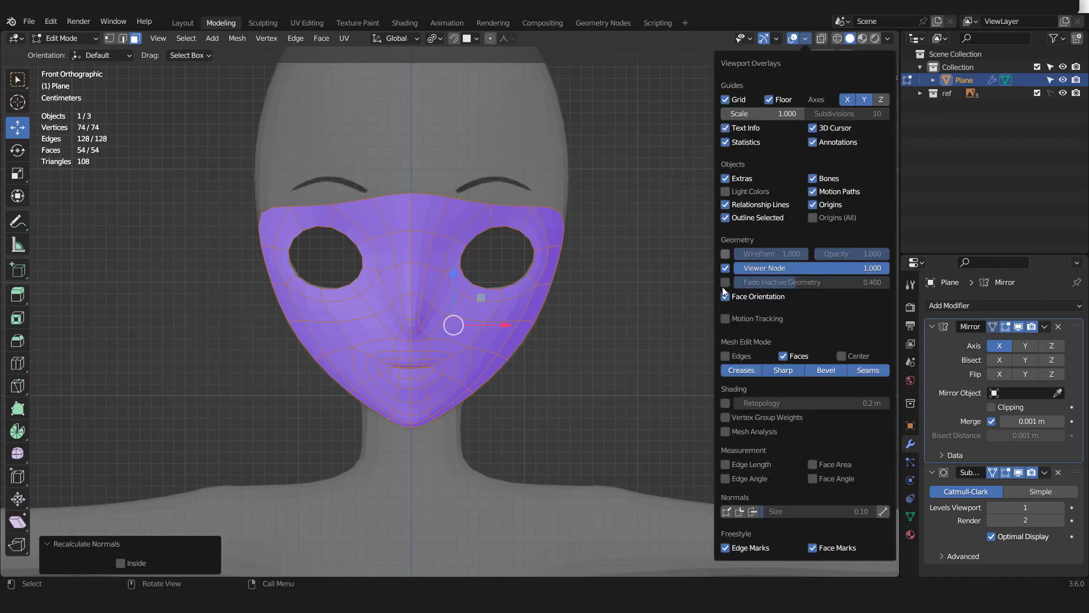
left_click(518, 295)
Step: Inspect the mask from several views and return to editing
scroll("up", 3)
key("Tab")
scroll("down", 3)
middle_click(467, 309)
key("KP_3")
key("KP_1")
key("Tab")
Step: Hide the subdivision preview, select the back boundary loop and extrude it toward the ear
left_click(1035, 466)
scroll("up", 3)
key("KP_3")
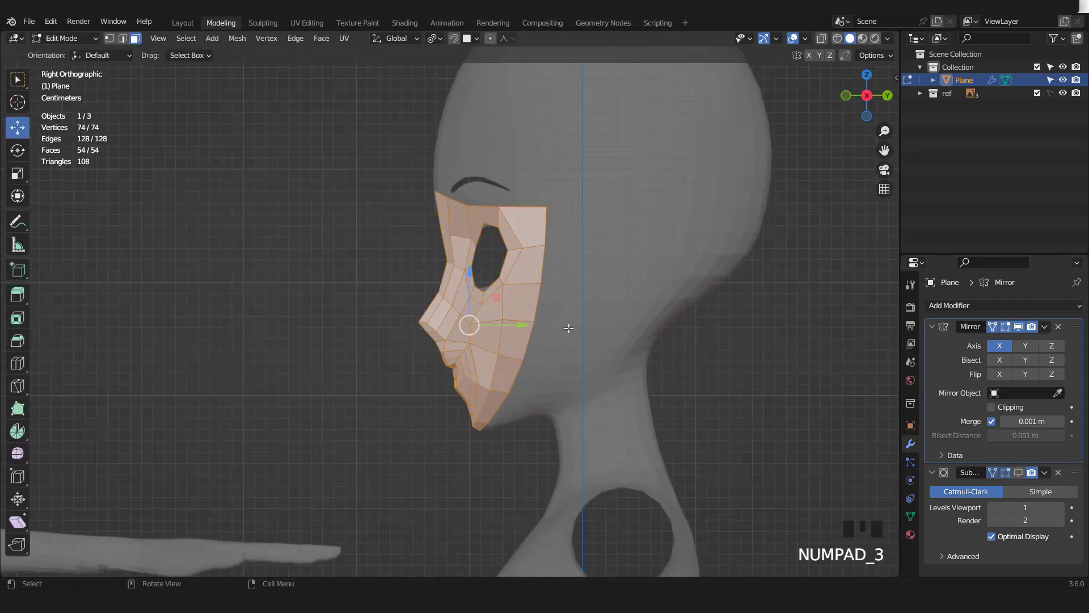
scroll("up", 3)
scroll("down", 3)
key("2")
double_click(544, 224)
scroll("up", 3)
key("e")
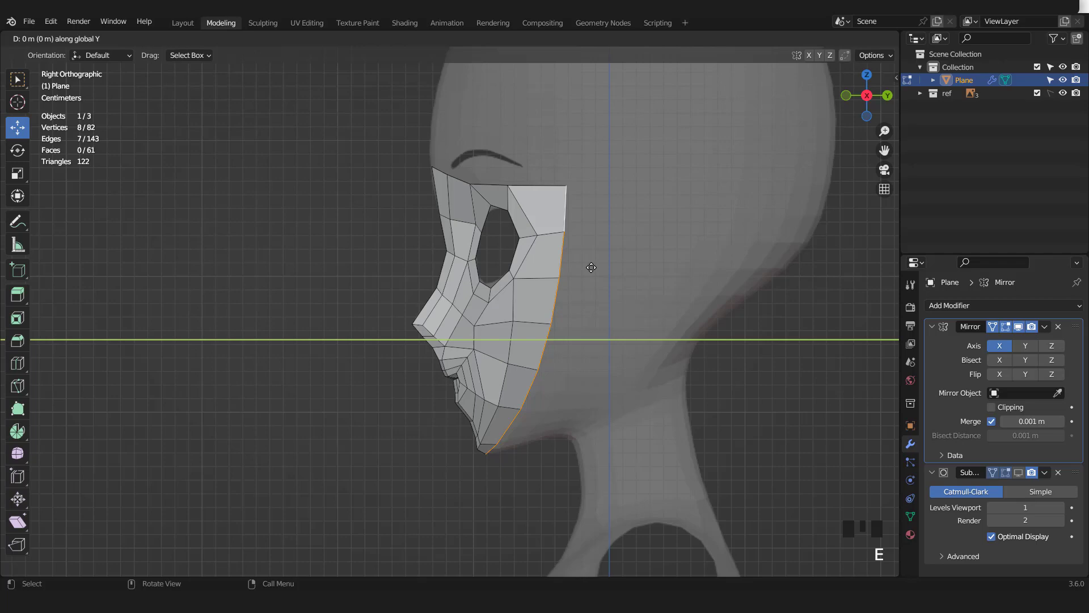
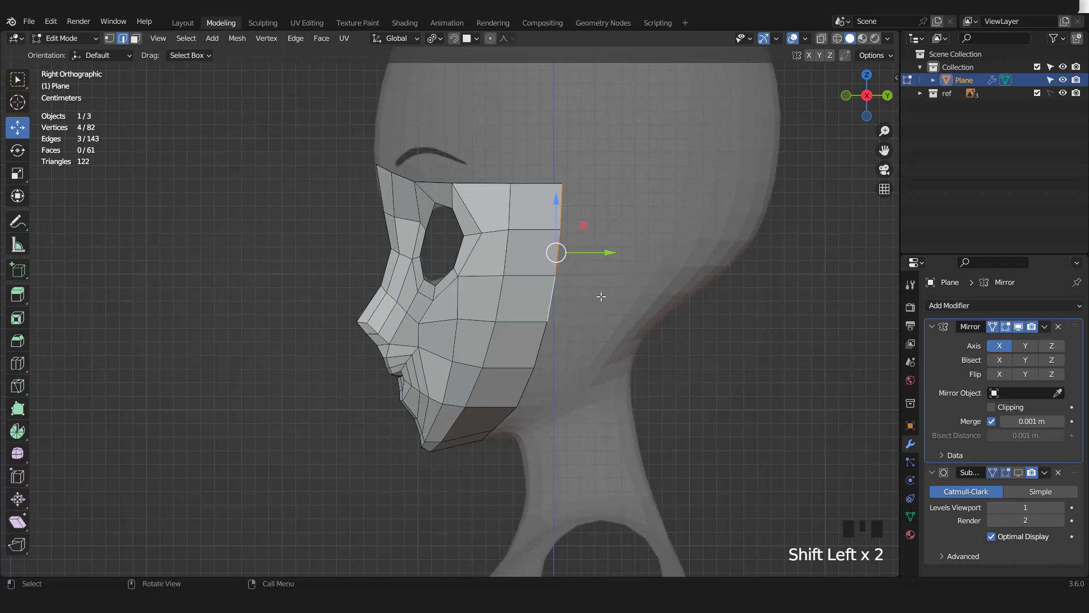
Step: Extrude the side band further back over the head and select its lower back edge at the jaw
scroll("down", 3)
key("e")
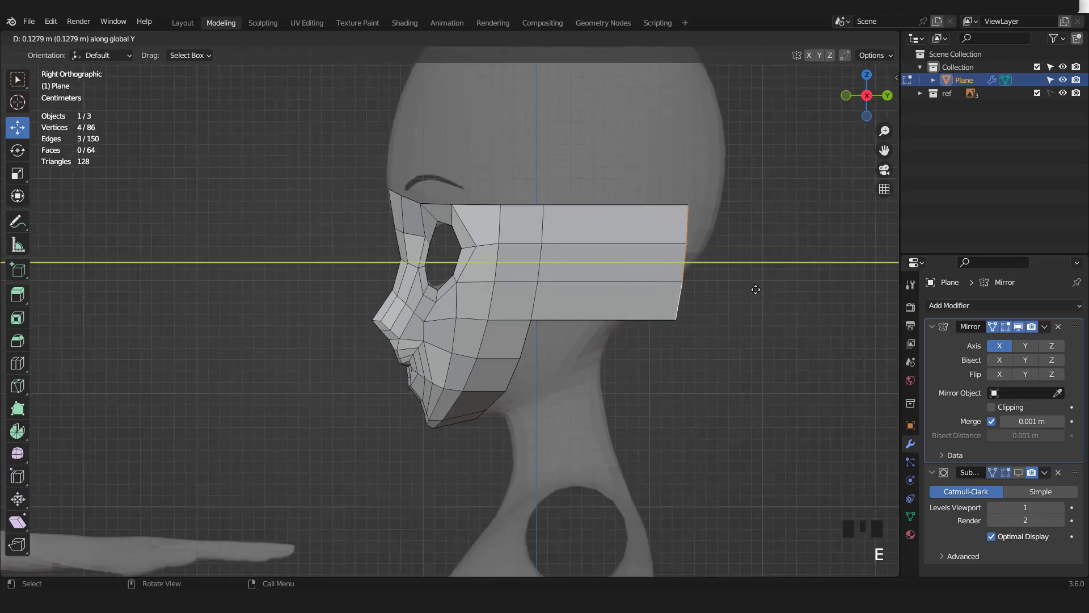
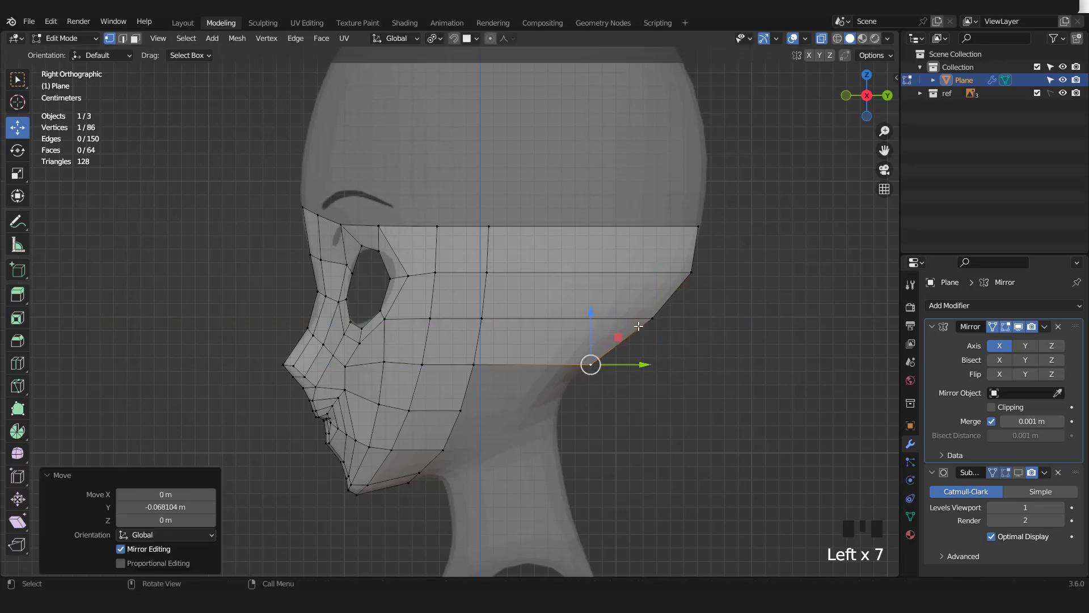
key("2")
double_click(692, 249)
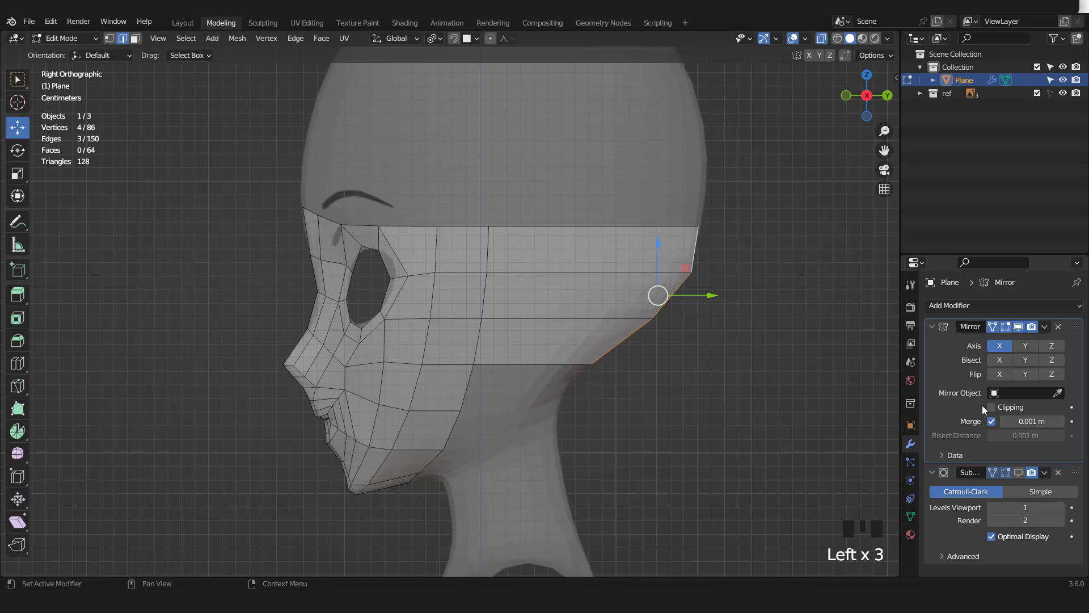
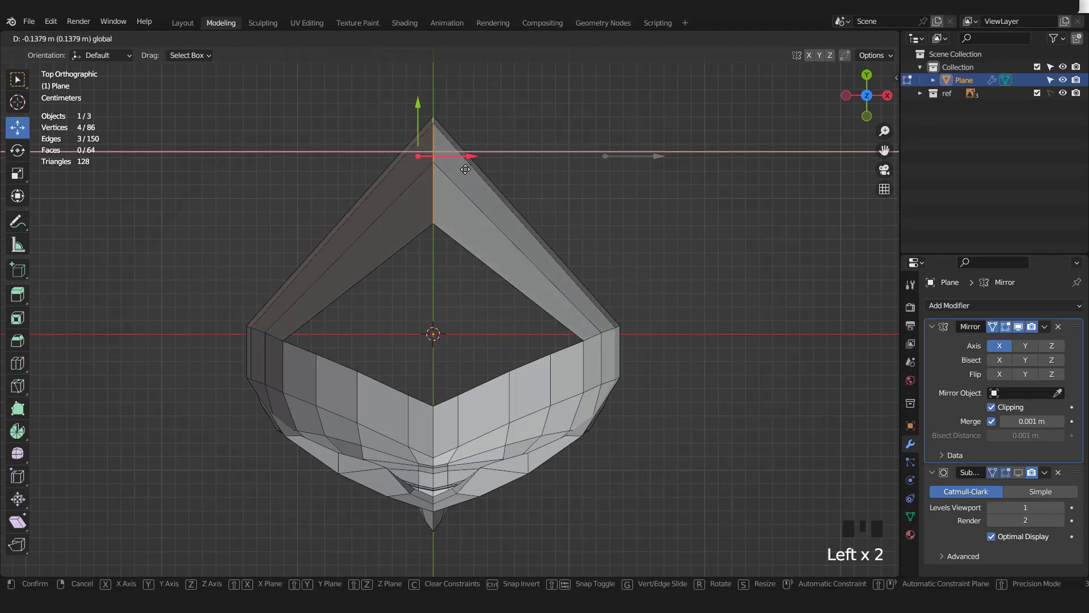
Step: Add three loop cuts across the upper band and move side points outward into a rounded ring
key("ctrl+r")
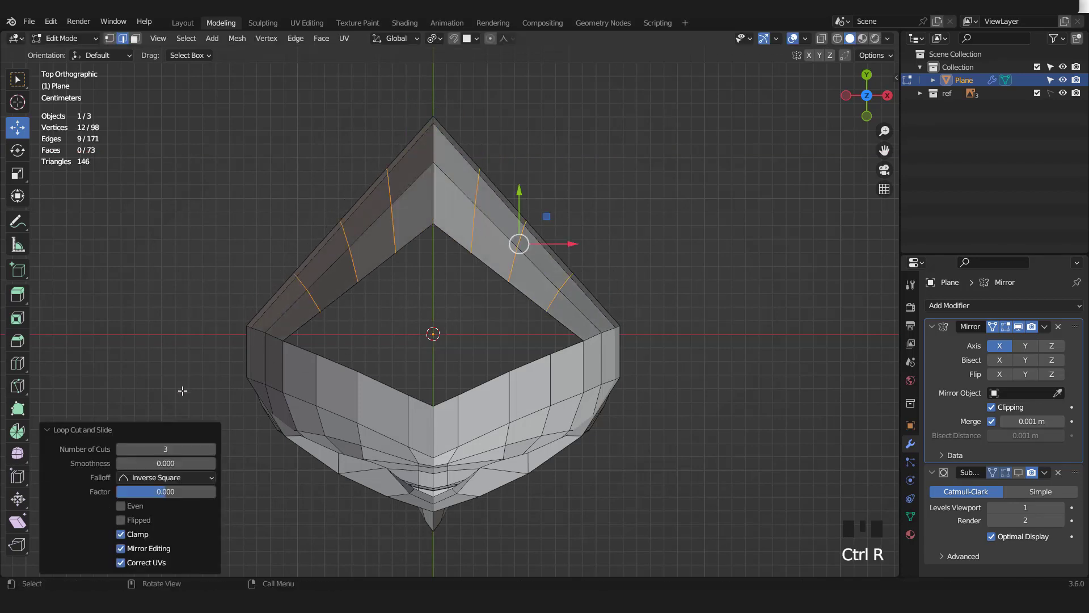
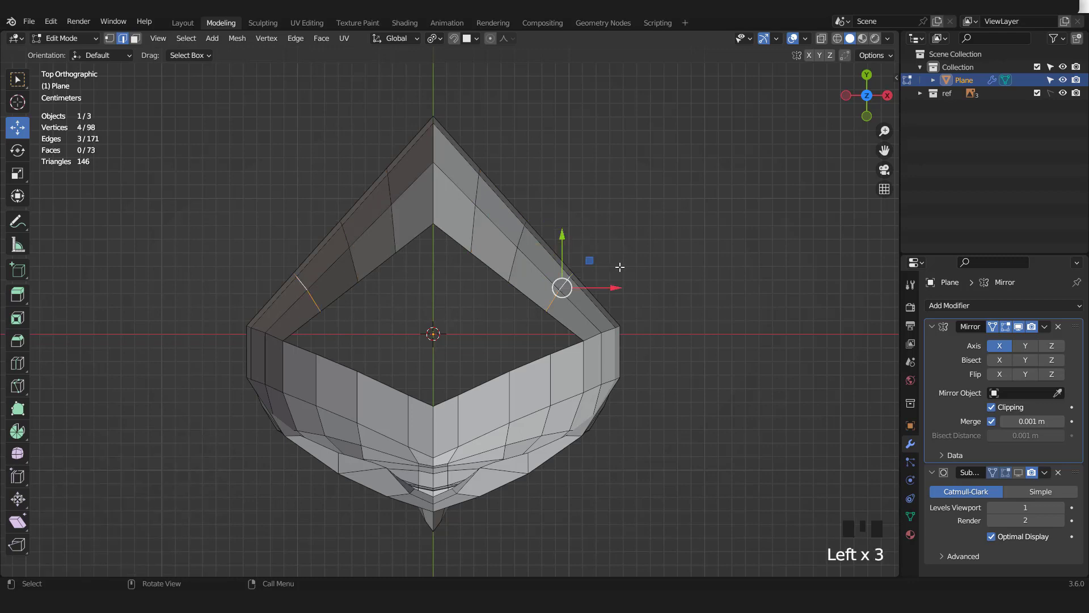
key("g")
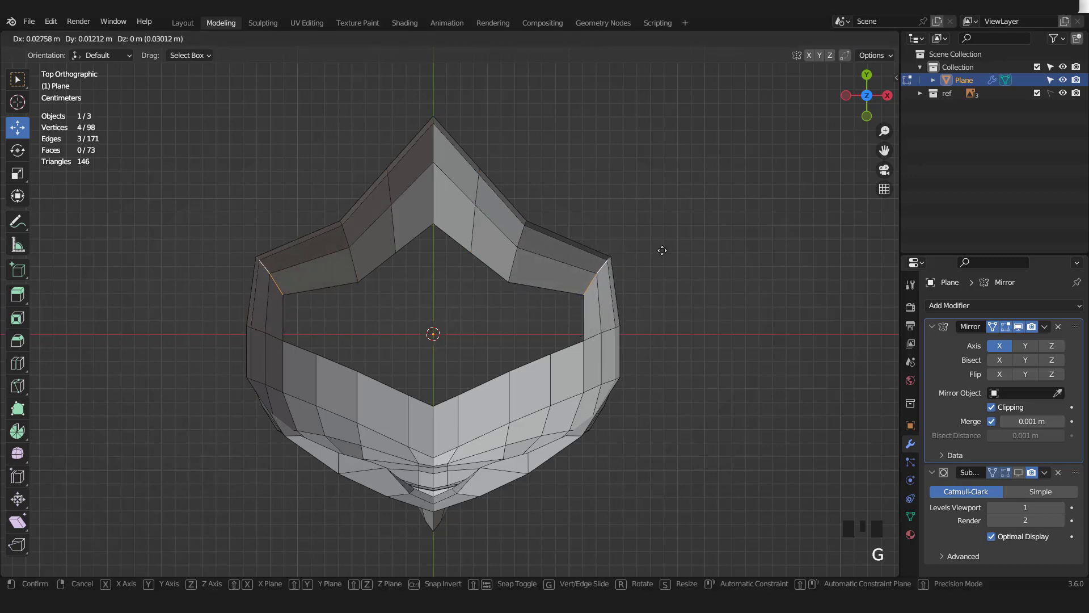
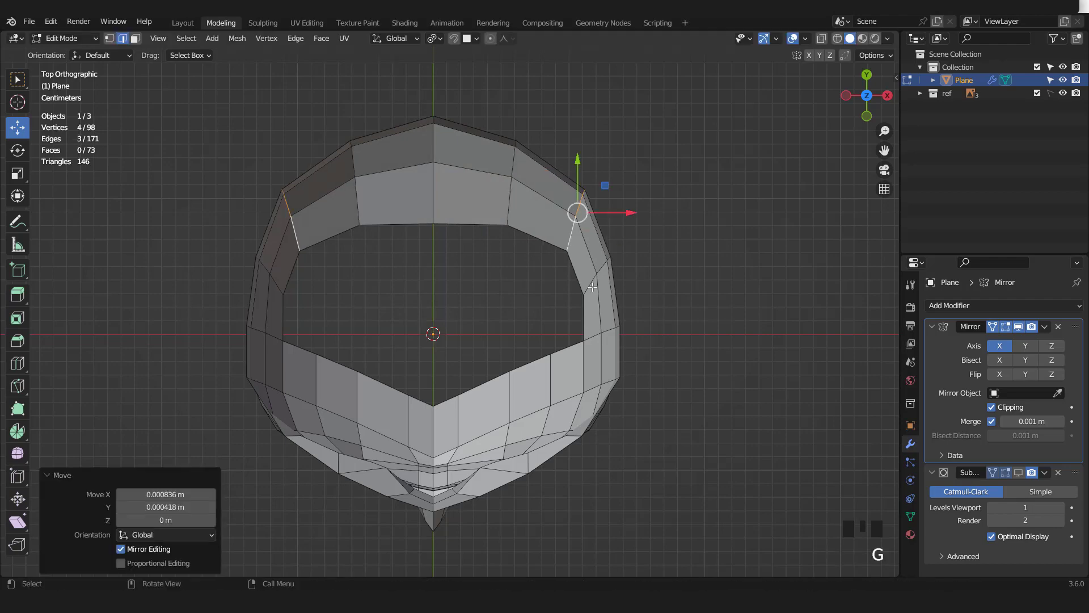
Step: Orbit around the head in Object Mode to inspect the rounded outline, then resume editing
scroll("down", 3)
key("KP_3")
scroll("down", 3)
key("Tab")
left_click_drag(481, 270, 527, 279)
key("KP_1")
scroll("up", 3)
key("Tab")
Step: Extrude the band's top edge loop straight up along Z and flatten the new edge to one height
key("KP_3")
key("2")
left_click(485, 238)
key("KP_1")
key("e")
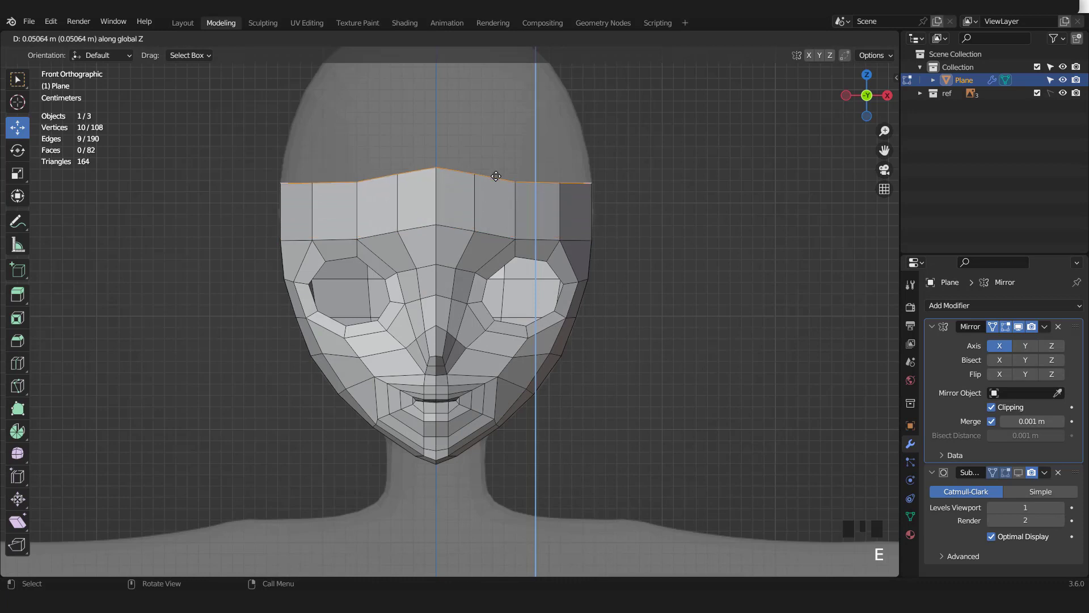
key("s")
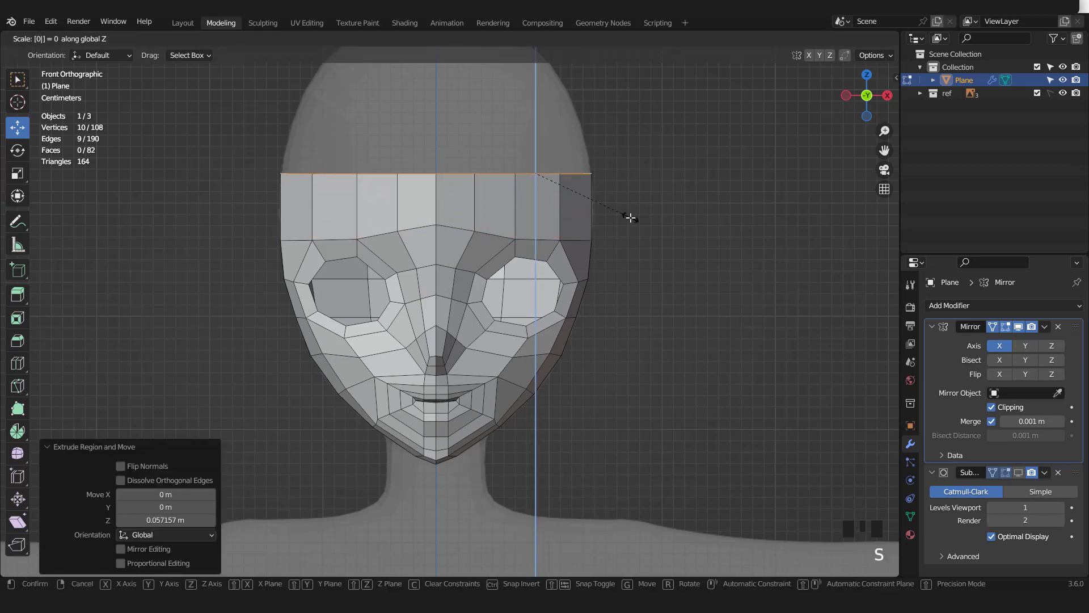
Step: Nudge the new top edge into place against the head profile in side view
key("KP_3")
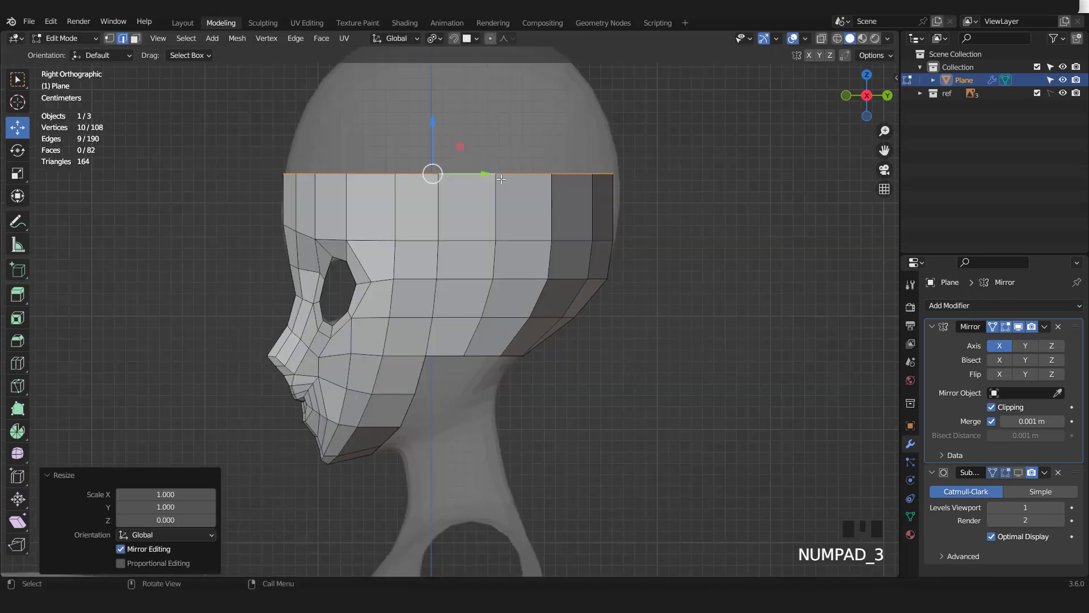
left_click(498, 171)
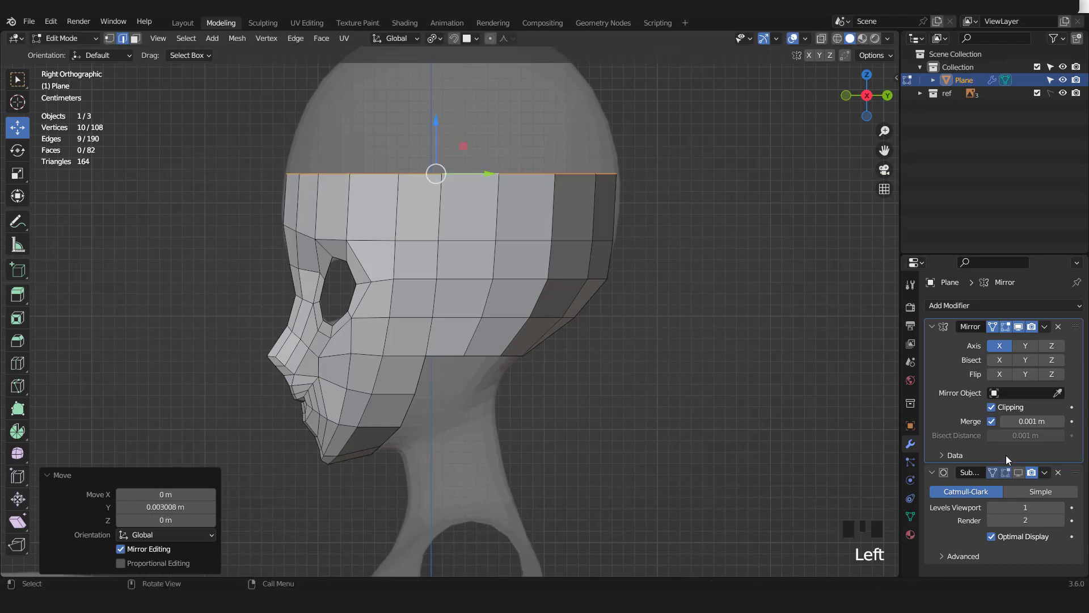
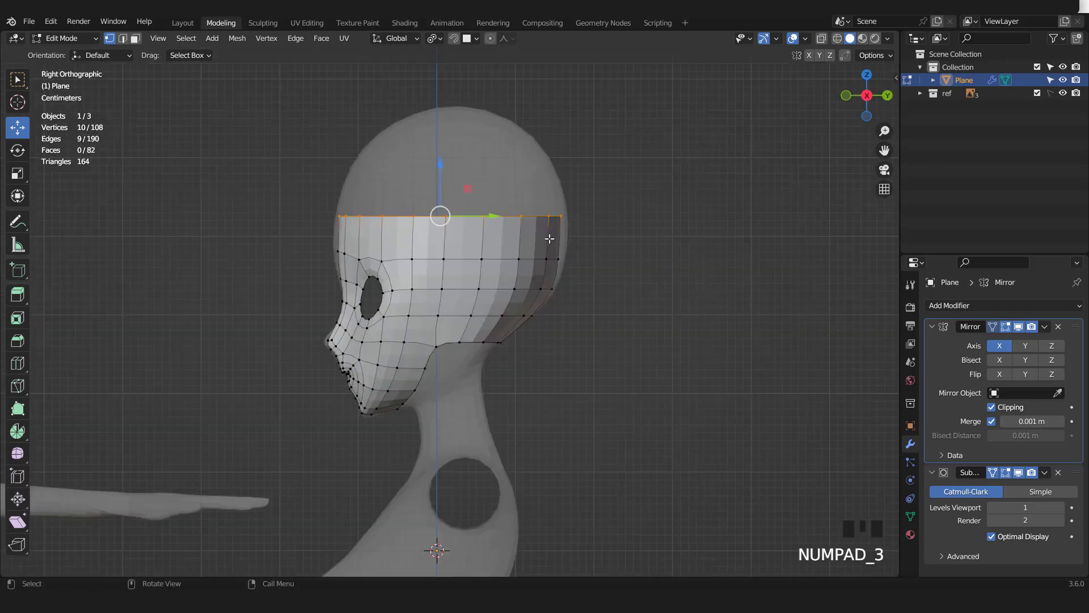
scroll("up", 3)
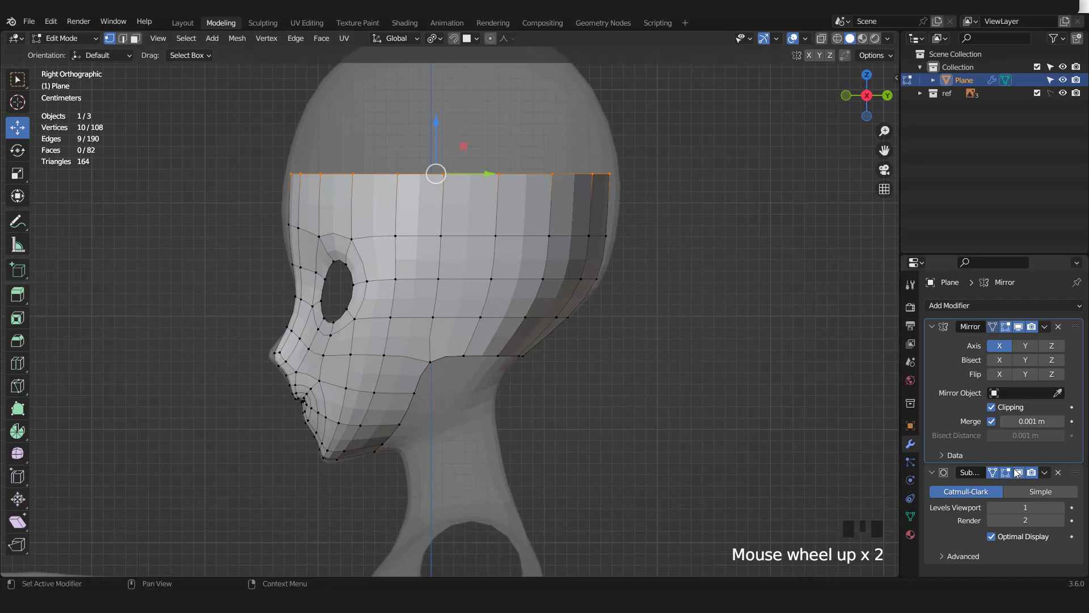
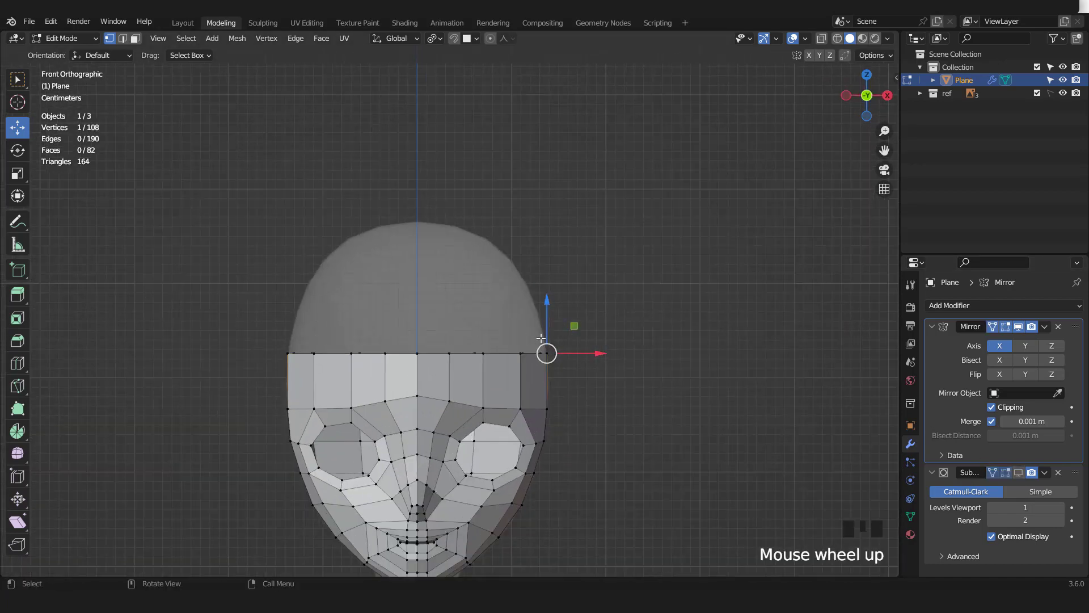
Step: Extrude a top vertex up to the crown, subdivide the new edge and slide a point onto the skull outline
key("e")
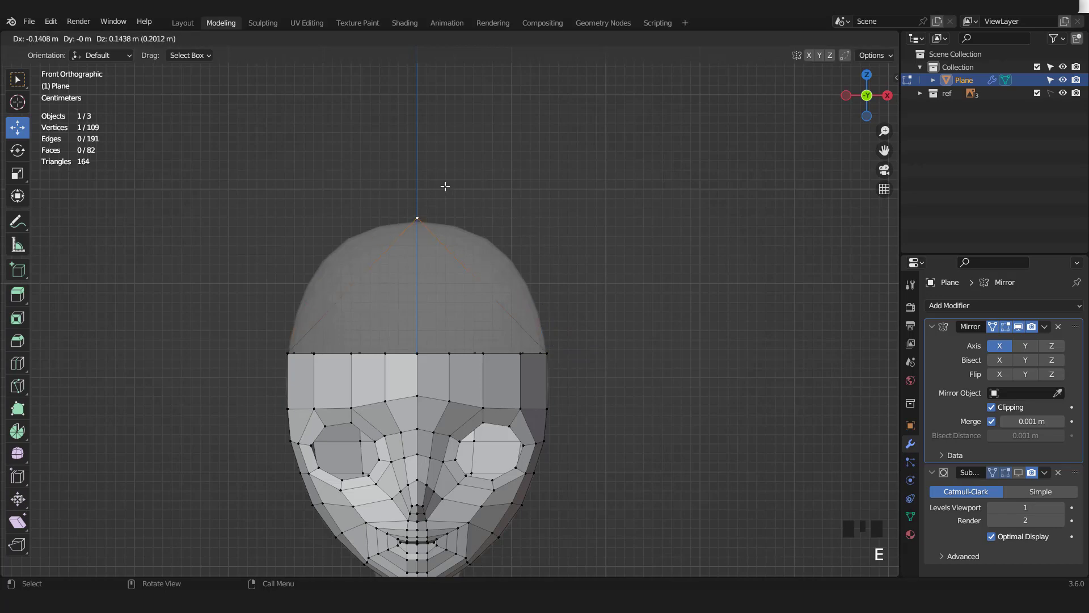
key("ctrl+KP_Add")
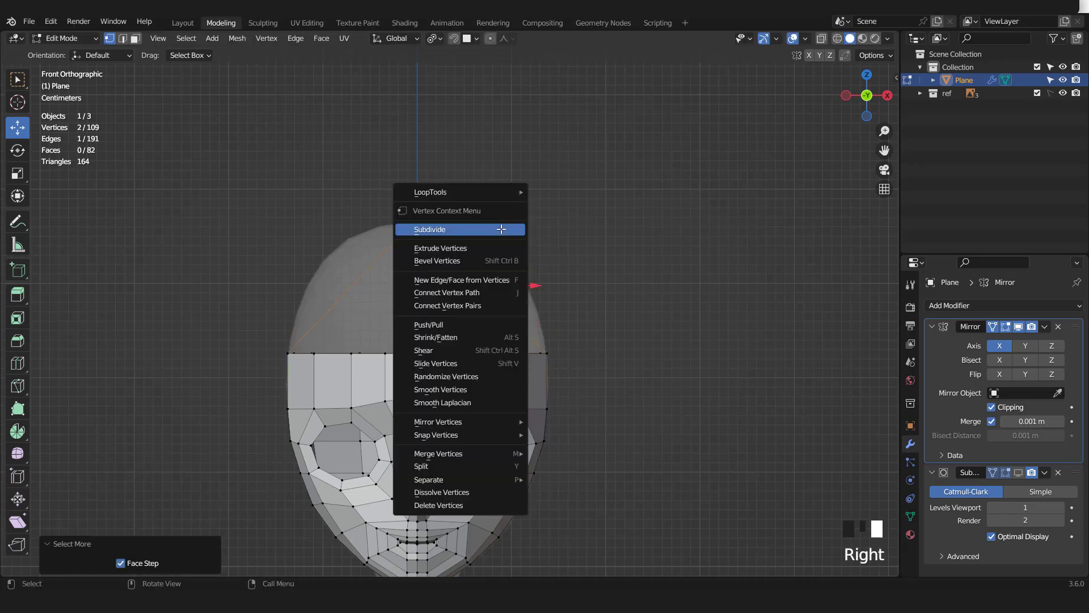
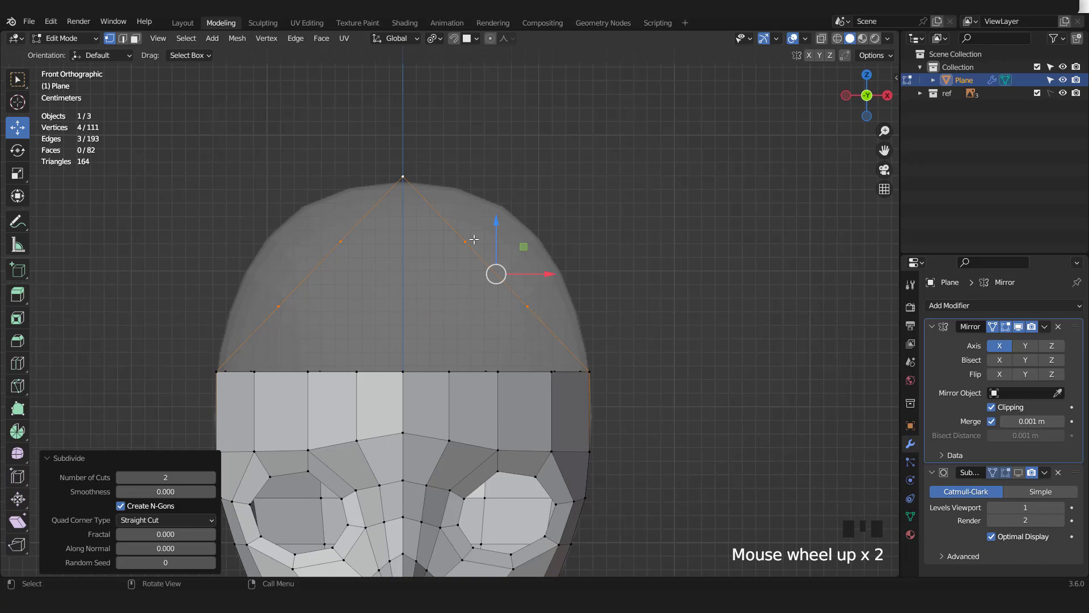
left_click(500, 225)
key("g")
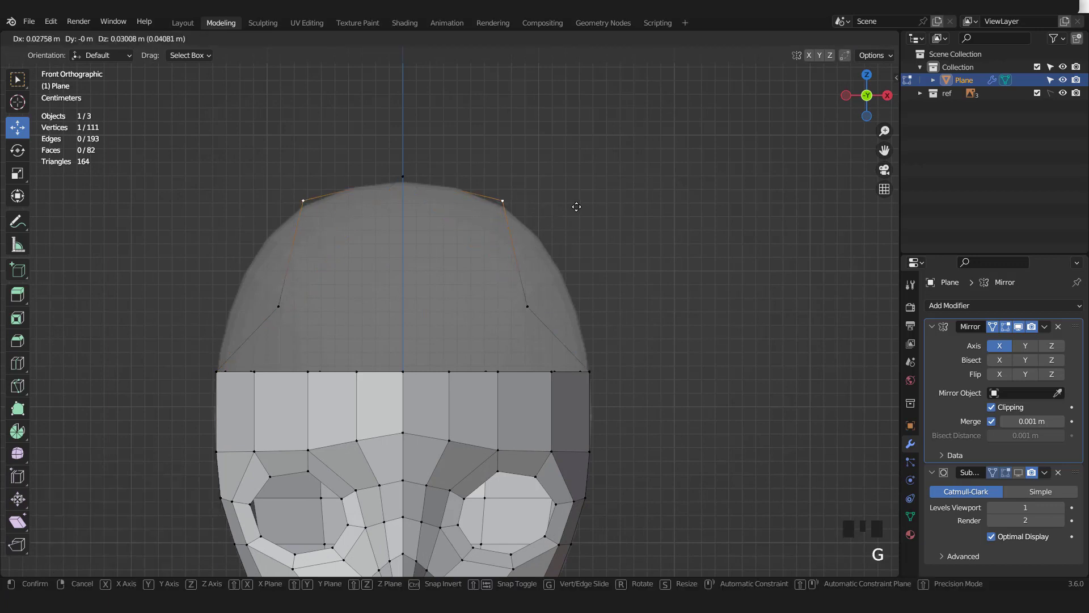
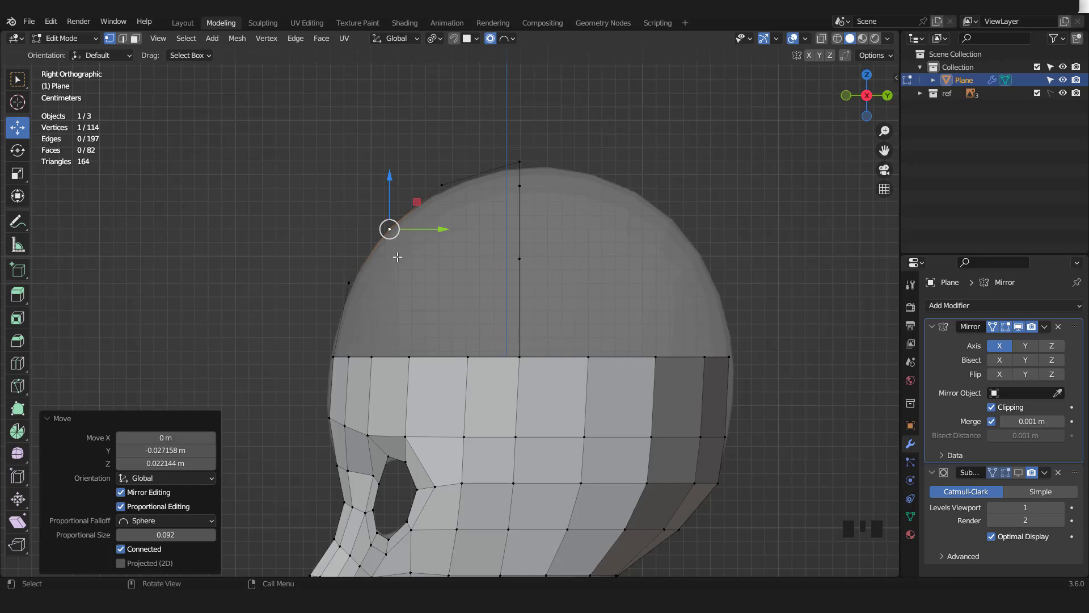
Step: Fill faces between the crown edges and the forehead band, then run an edge loop through them
key("KP_1")
key("2")
left_click_drag(489, 345, 510, 310)
left_click(540, 230)
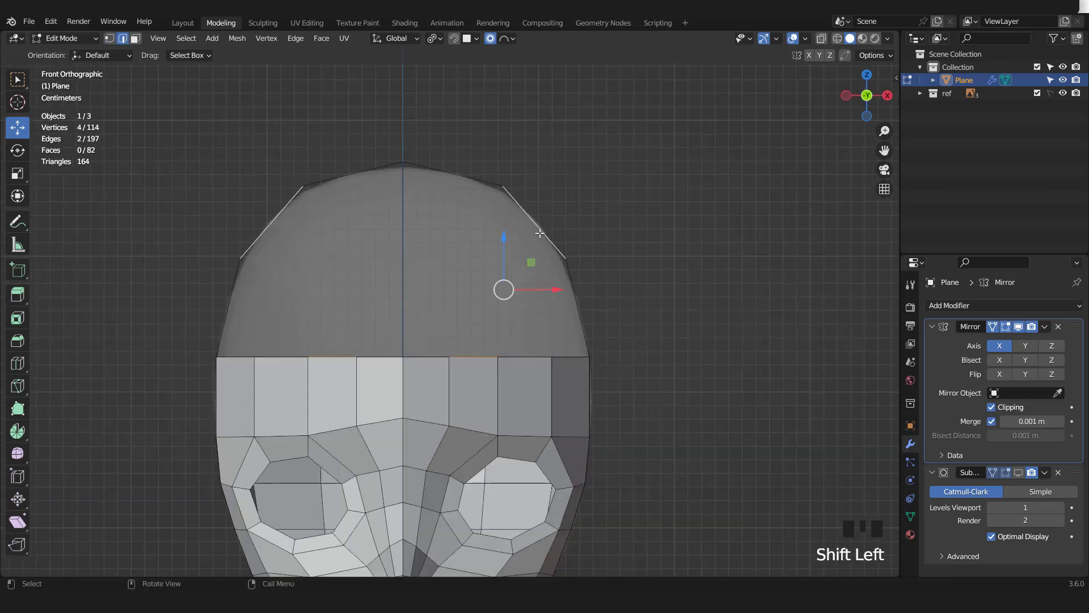
key("f")
key("KP_3")
left_click_drag(563, 224, 514, 260)
key("ctrl+r")
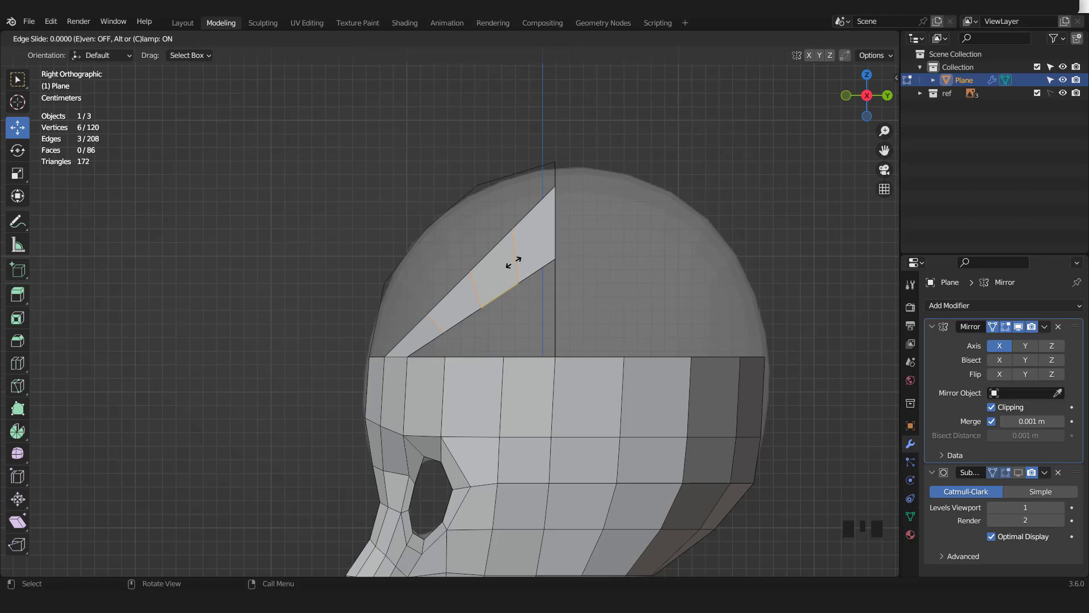
key("1")
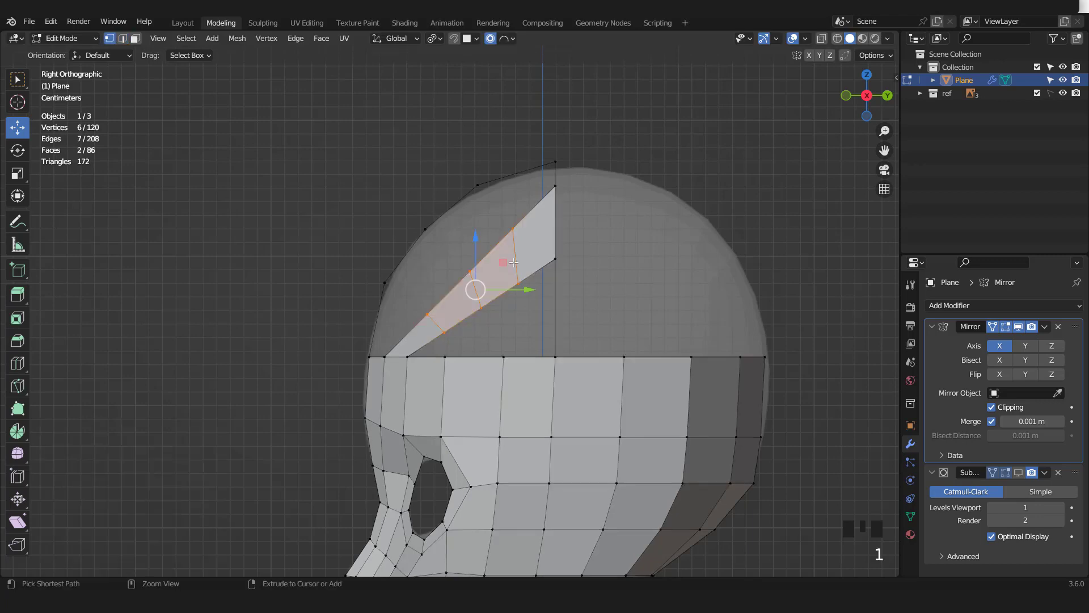
Step: Move crown points with proportional falloff so the top of the skull follows the reference
key("ctrl+KP_Subtract")
key("g")
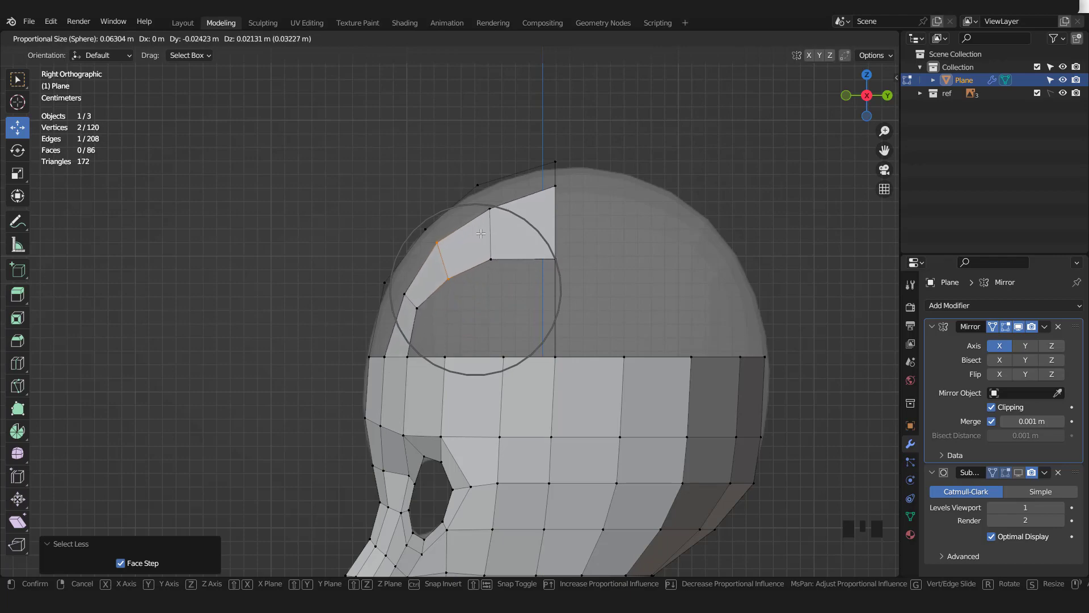
key("KP_1")
scroll("up", 3)
key("2")
left_click(422, 364)
key("f")
key("f")
key("f")
key("f")
Step: Reshape the skull-side vertices with soft falloff to fit the head outline in side and front views
scroll("down", 3)
key("KP_3")
left_click(507, 273)
left_click(516, 349)
scroll("up", 3)
key("f")
key("f")
left_click(510, 324)
key("f")
key("f")
key("KP_1")
key("1")
left_click(572, 247)
left_click(576, 210)
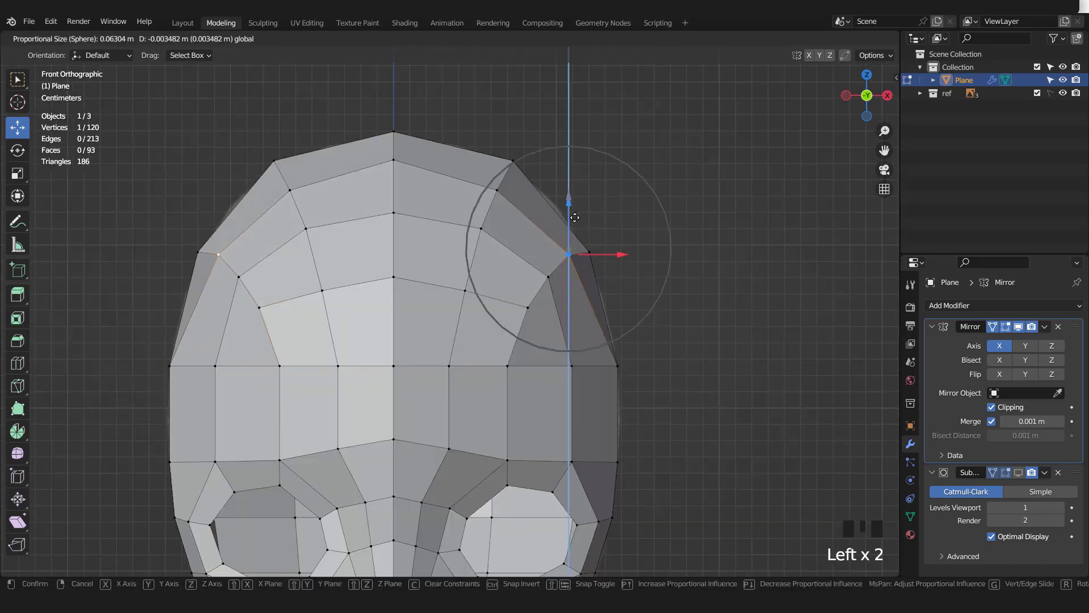
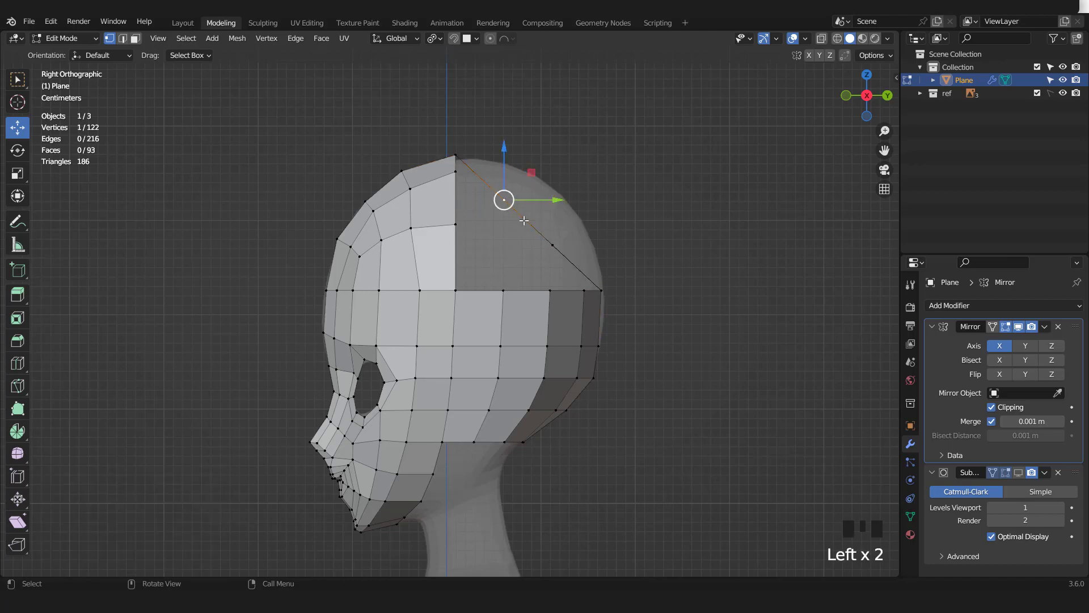
Step: Pull crown points back along the outline and fill a face across the back of the skull
scroll("up", 3)
key("g")
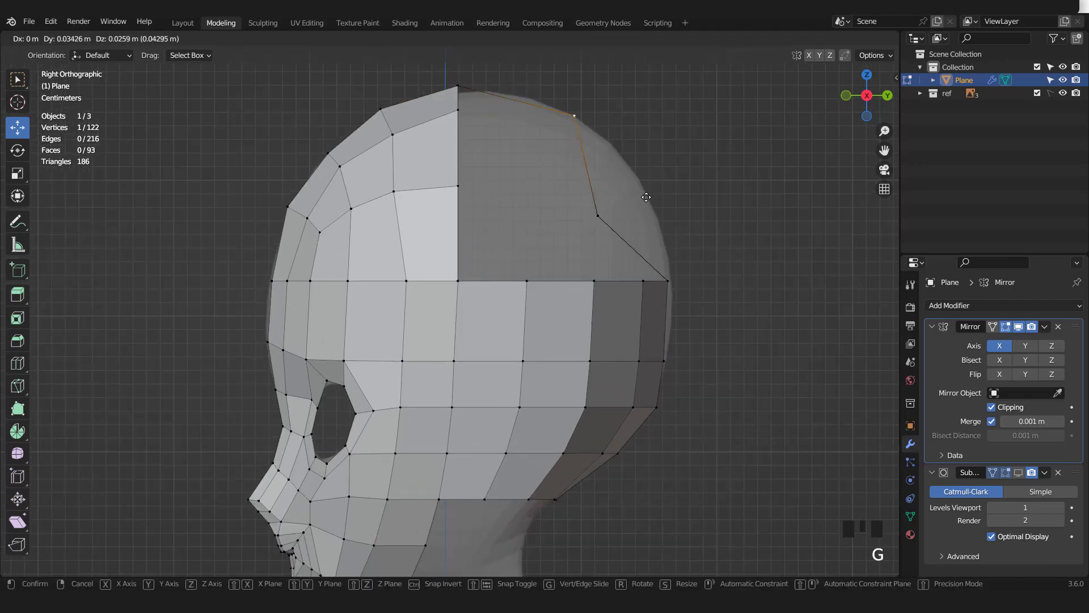
left_click(611, 207)
key("g")
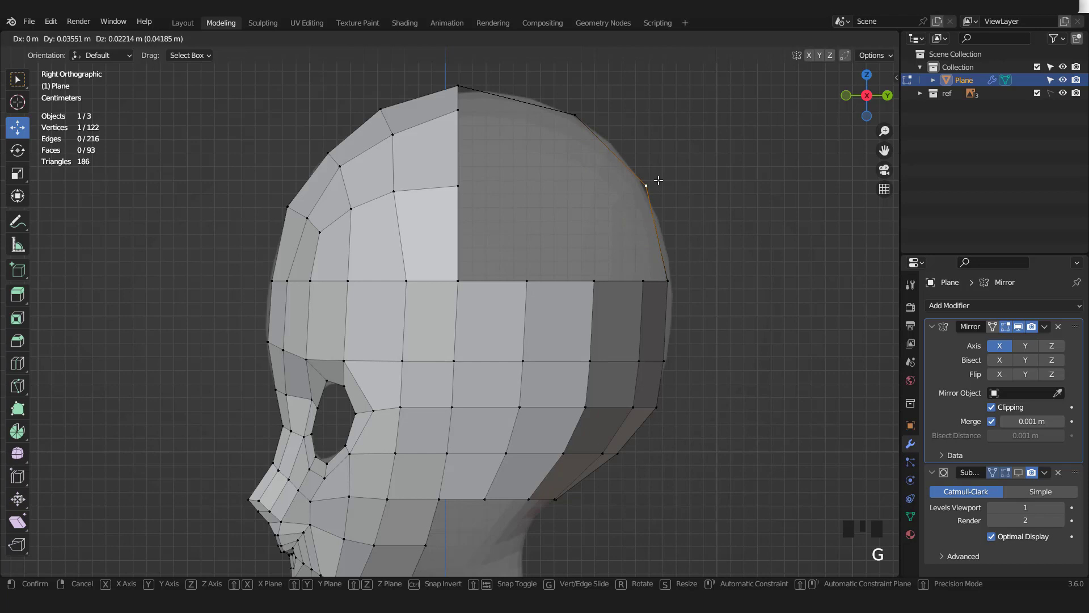
key("2")
left_click(572, 223)
left_click(613, 150)
key("f")
Step: Add two edge loops across the rear face and lift their points up to the skull outline
key("ctrl+KP_1")
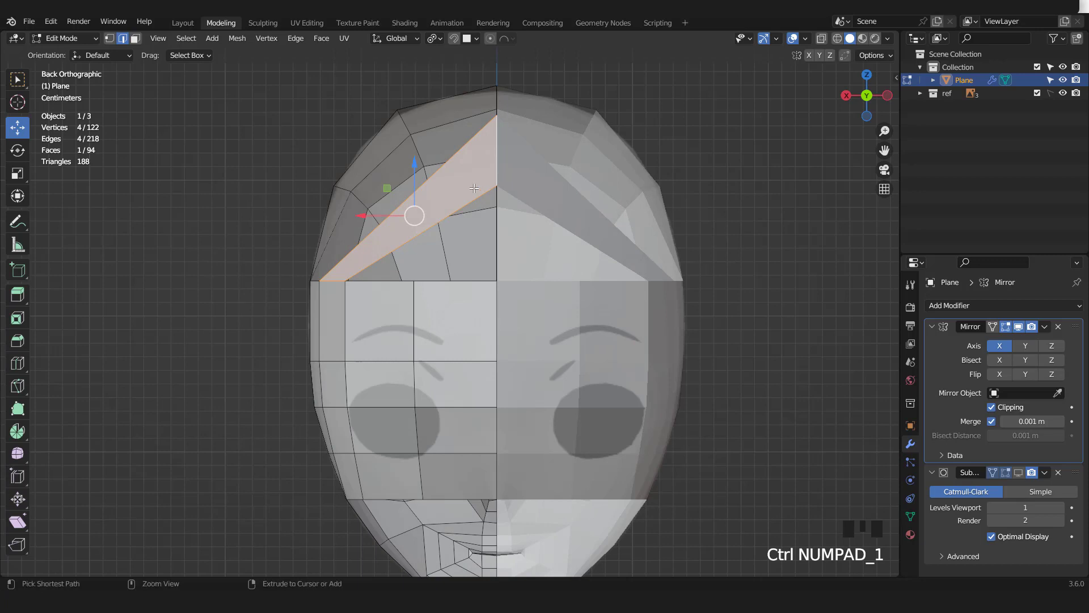
key("ctrl+r")
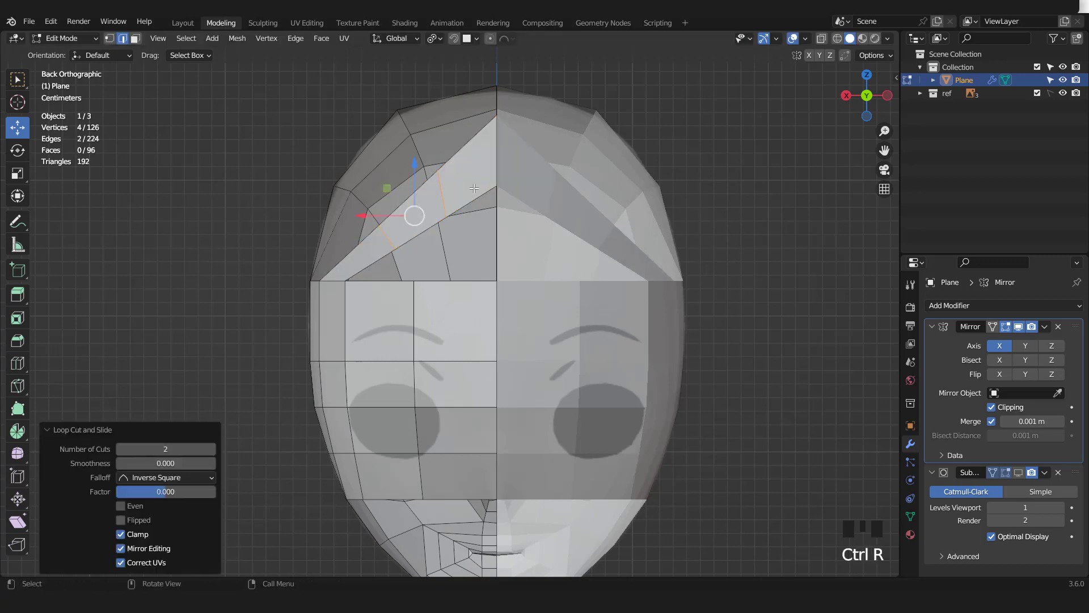
key("g")
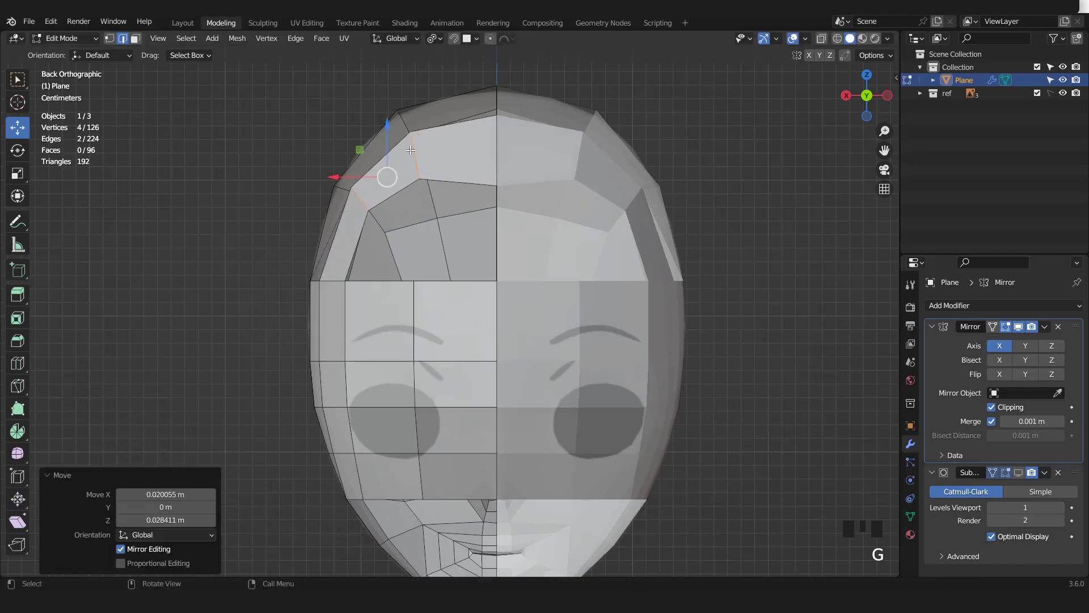
key("KP_3")
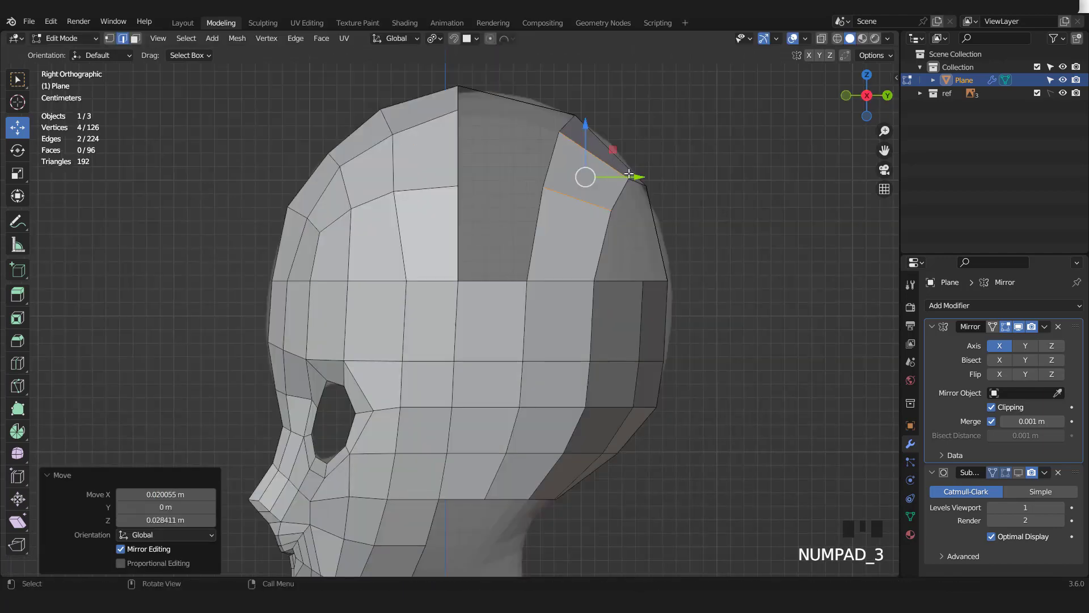
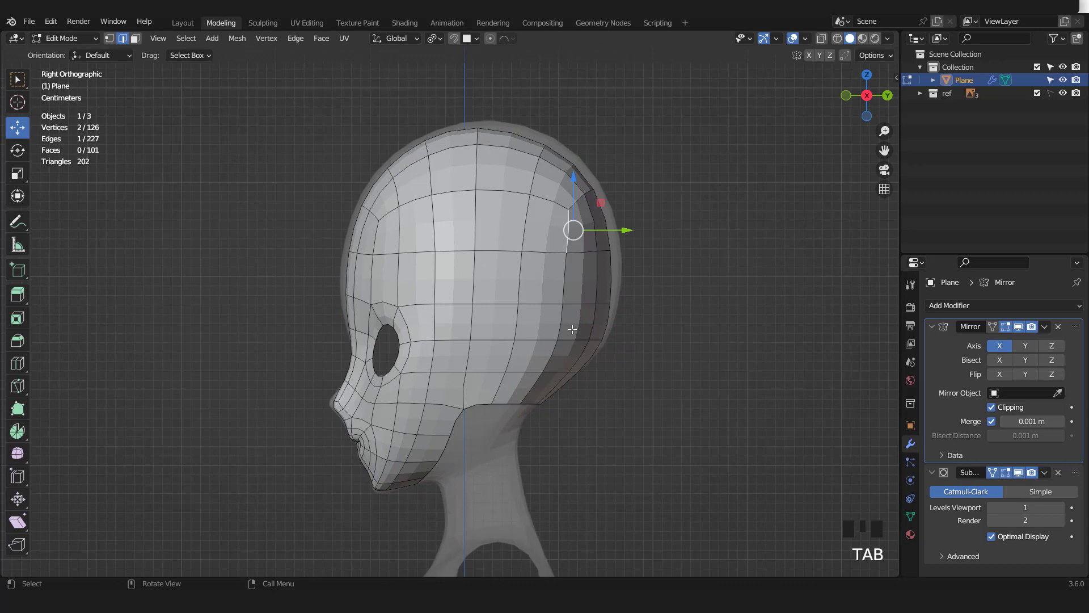
Step: Reshape the crown and back-of-skull vertices with proportional falloff to smooth the profile
key("1")
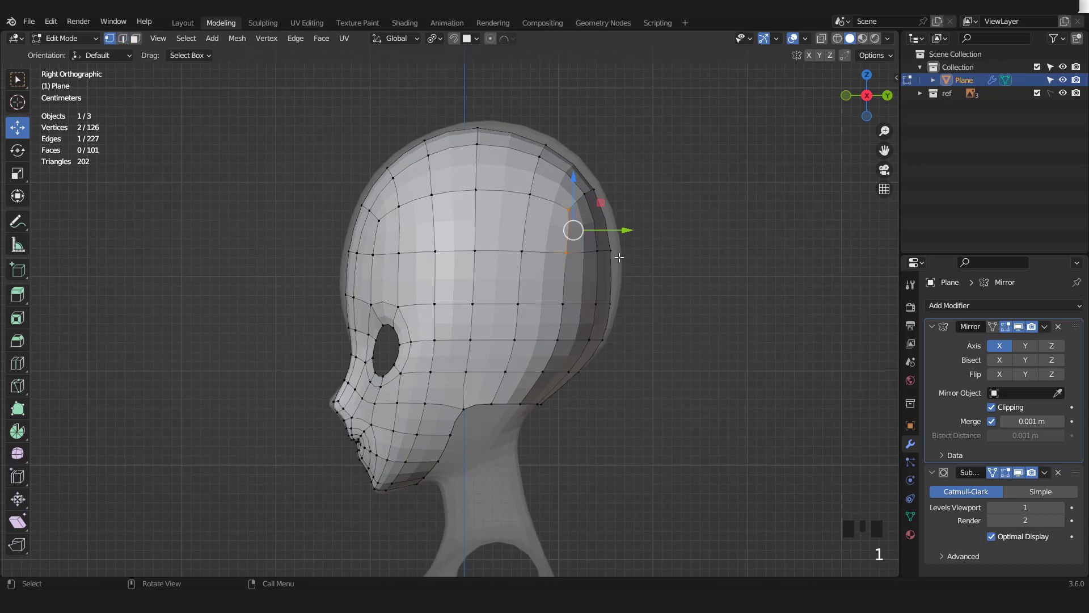
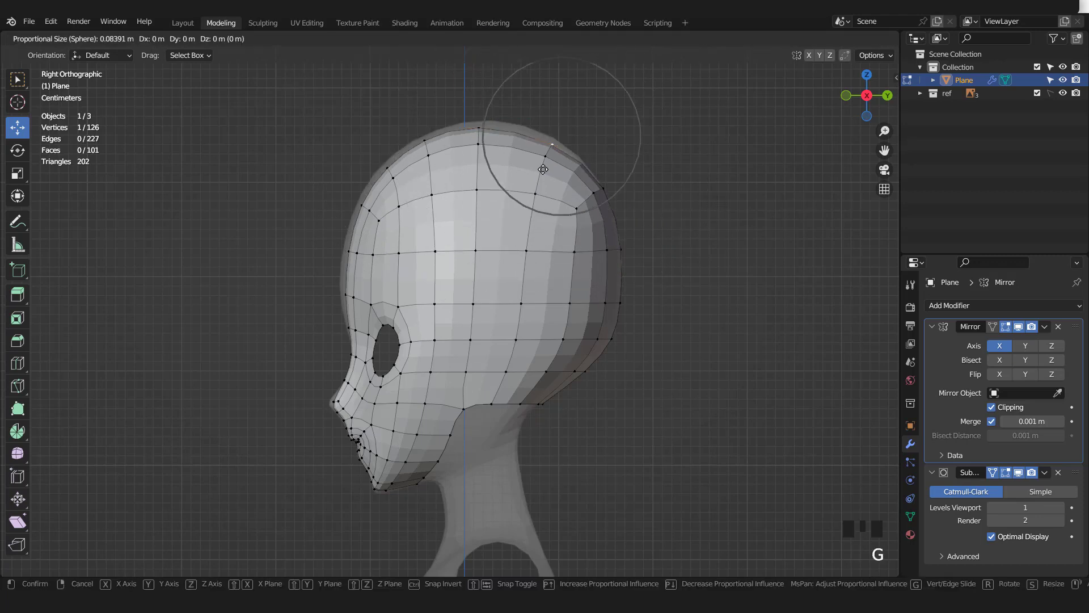
left_click(446, 134)
key("g")
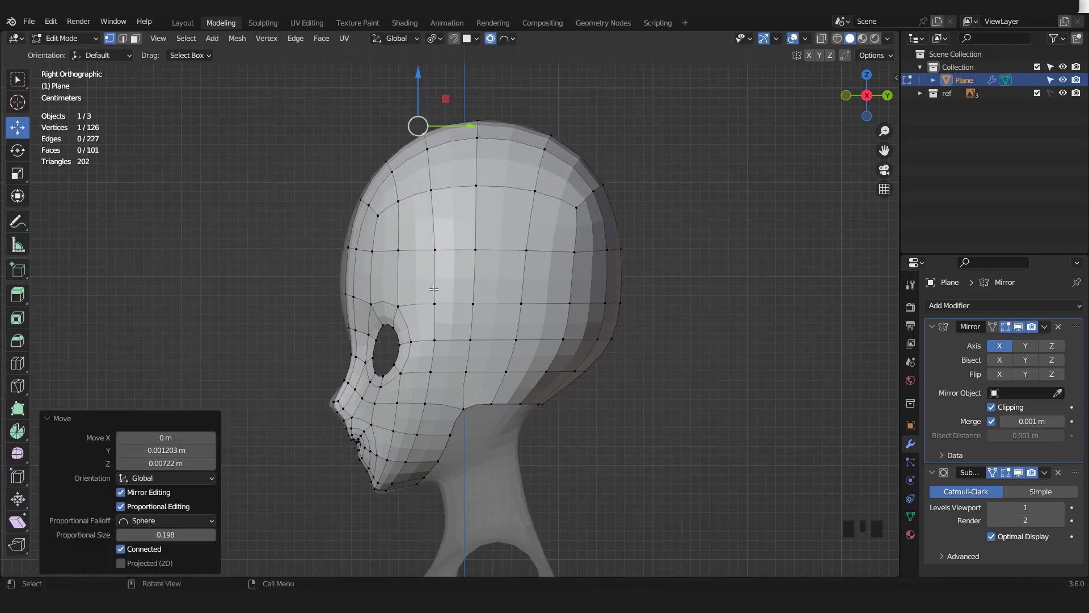
scroll("up", 3)
left_click_drag(472, 249, 450, 223)
left_click(451, 222)
key("g")
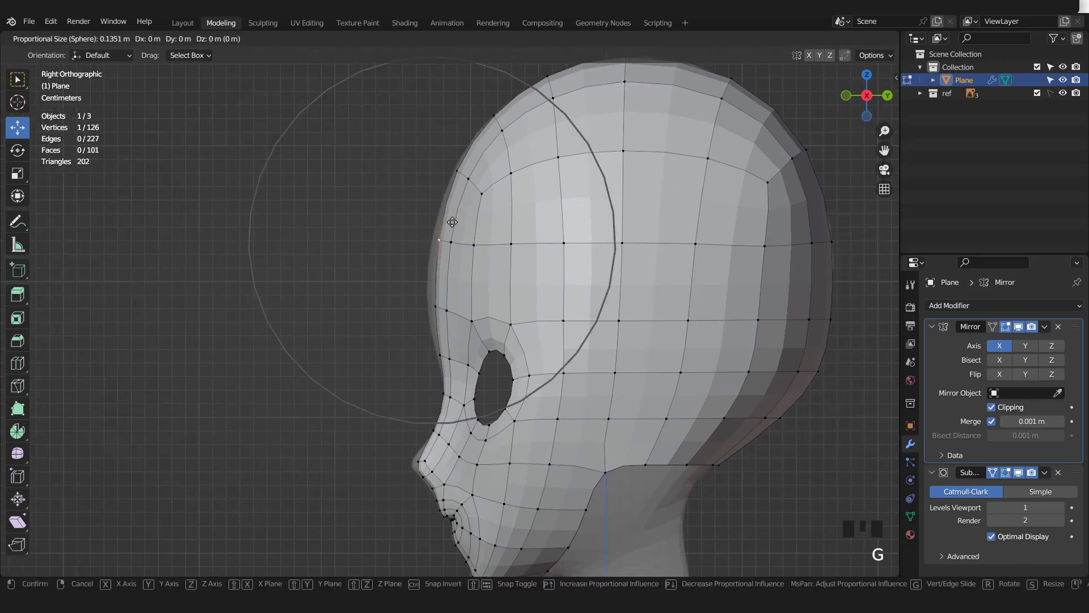
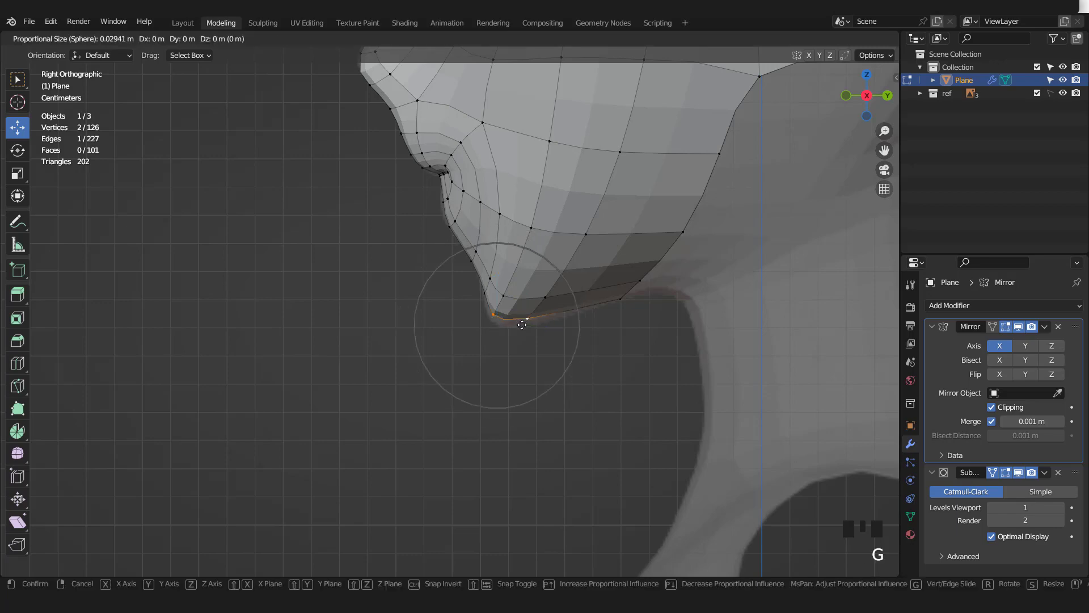
Step: Adjust the chin's lower point, then leave Edit Mode to check the whole head
scroll("down", 3)
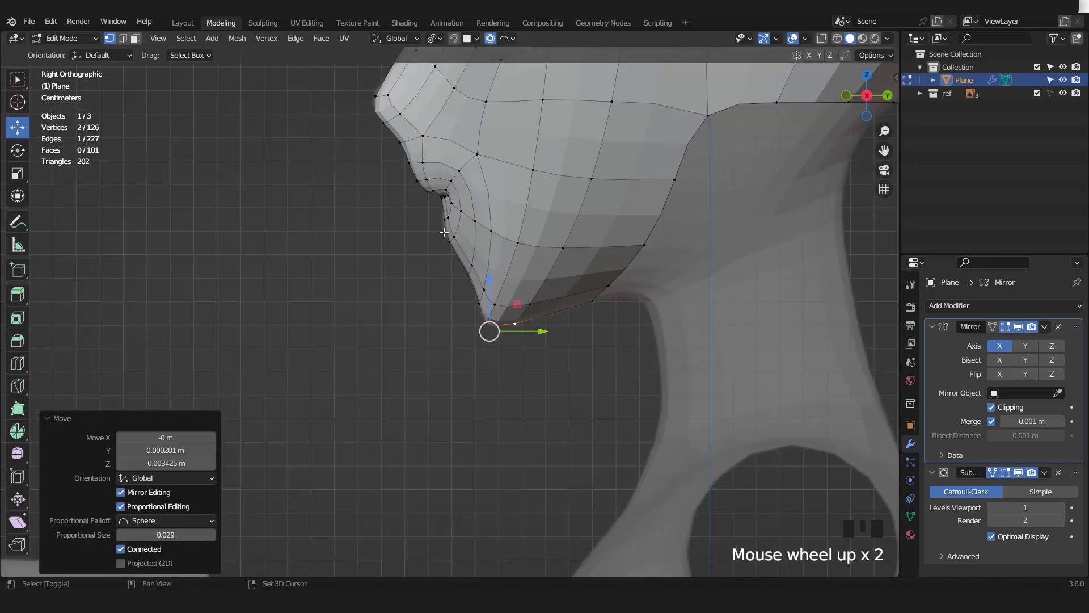
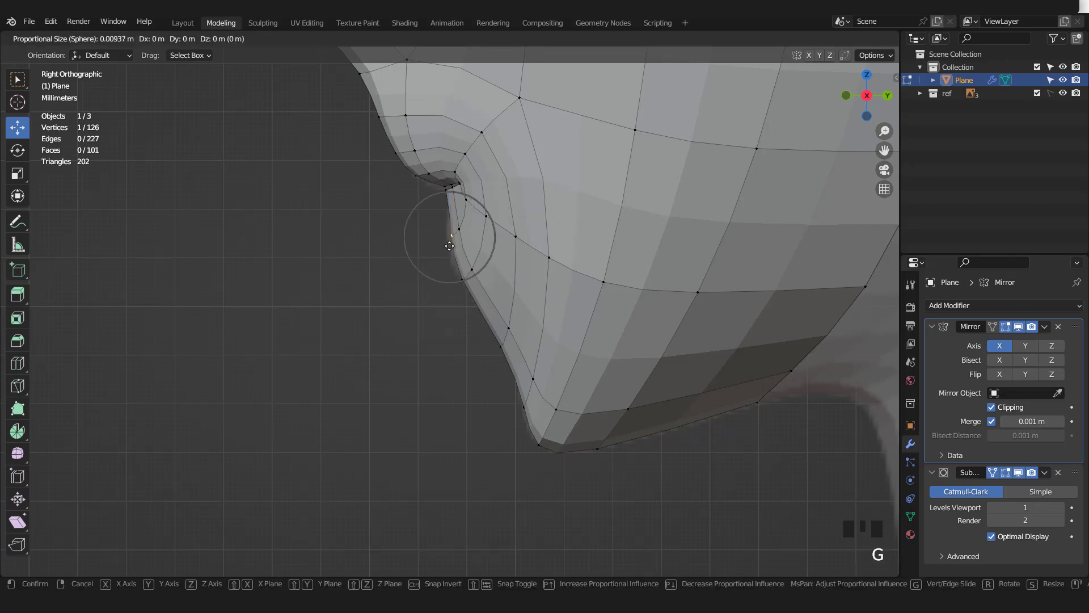
scroll("down", 3)
key("Tab")
scroll("down", 3)
key("KP_1")
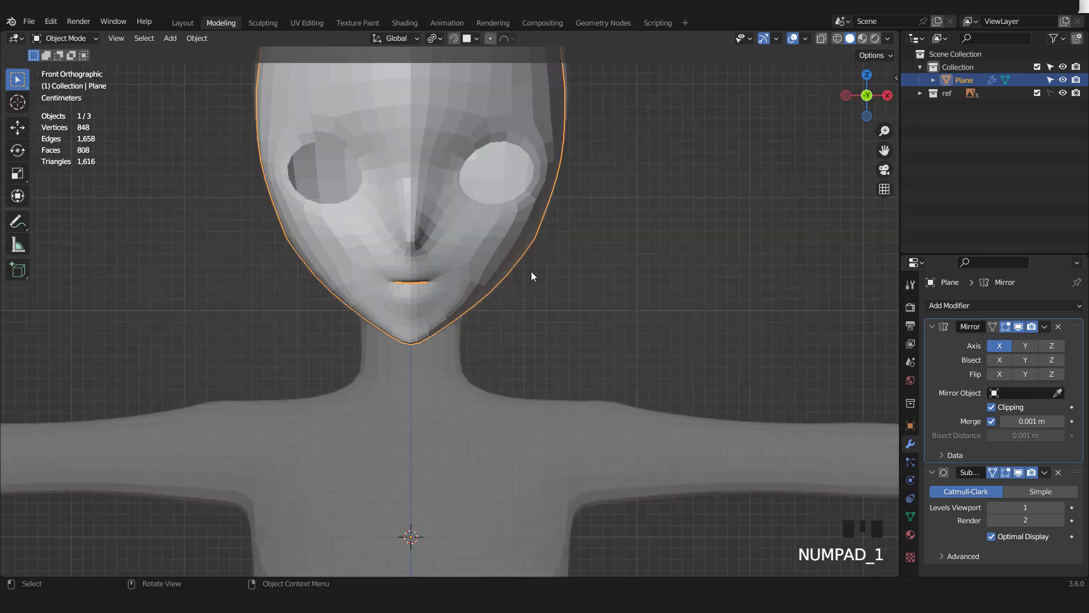
Step: Return to Edit Mode and push the side of the skull outward in front view
scroll("down", 3)
left_click_drag(545, 312, 550, 322)
scroll("up", 3)
key("Tab")
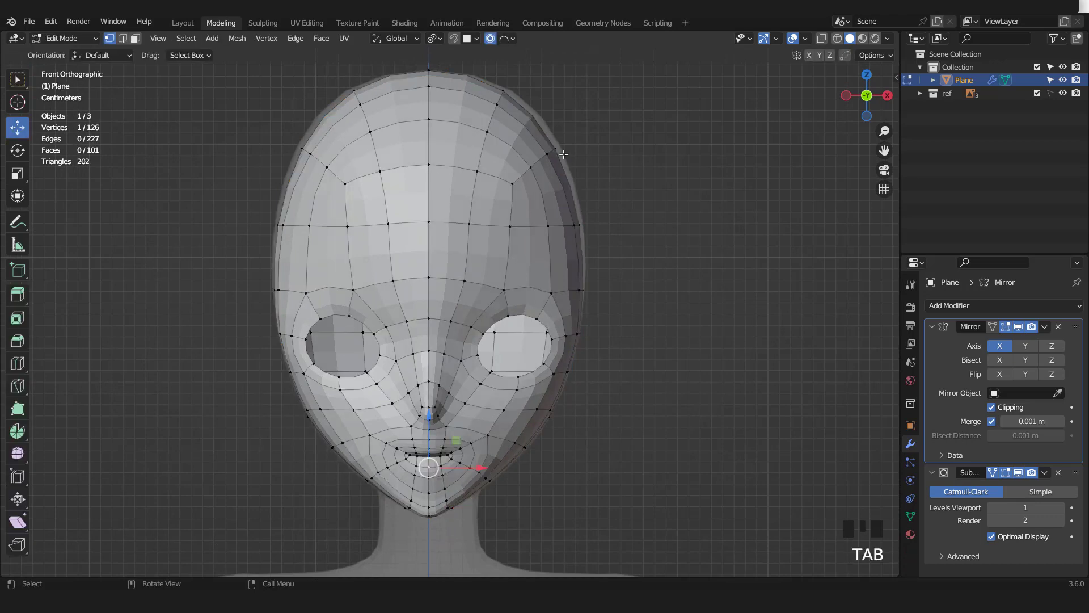
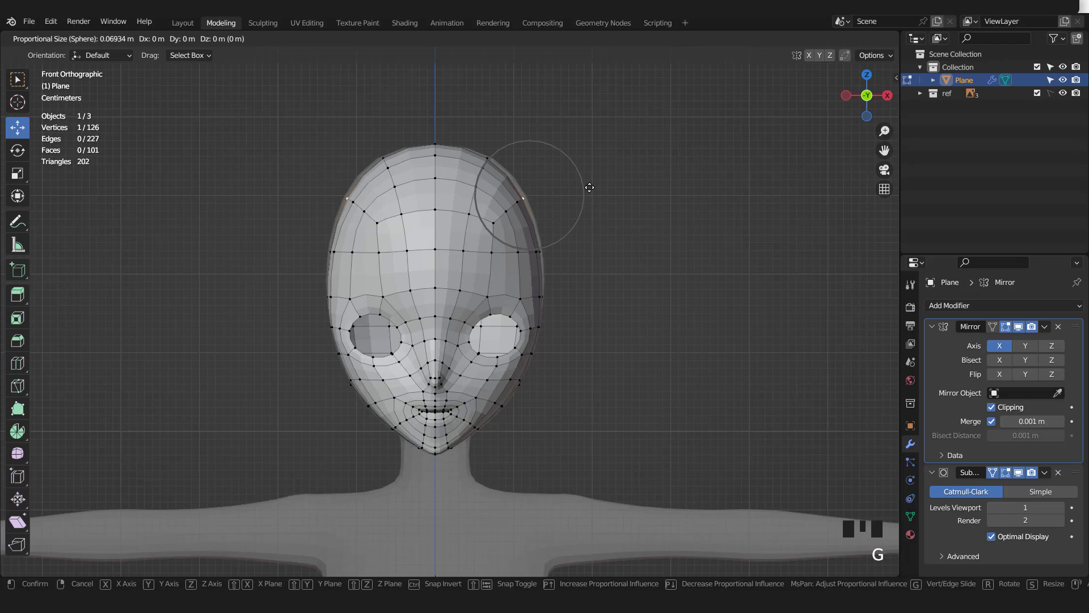
key("g")
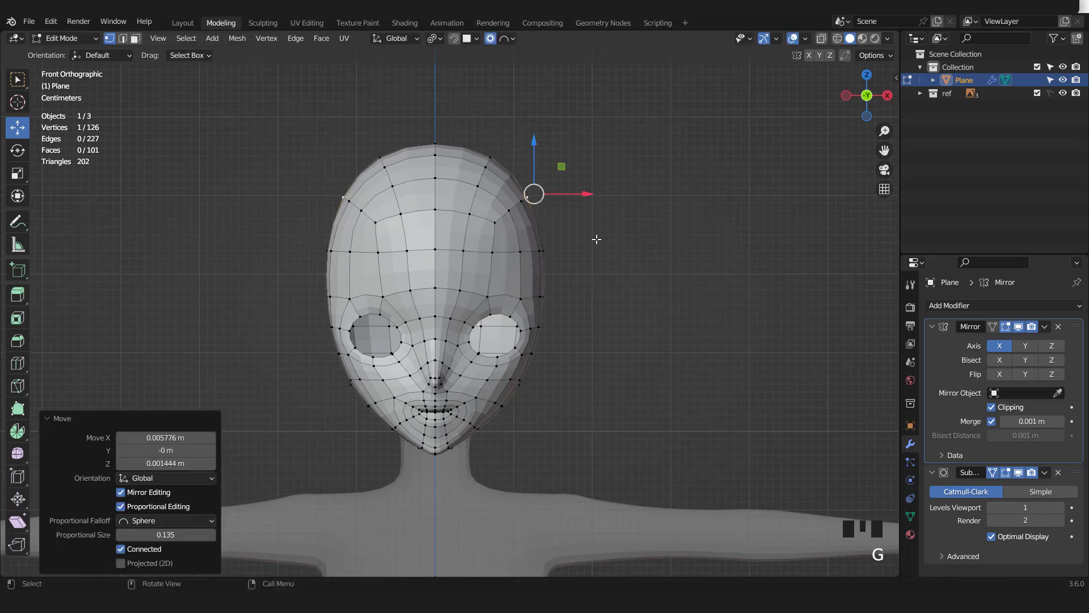
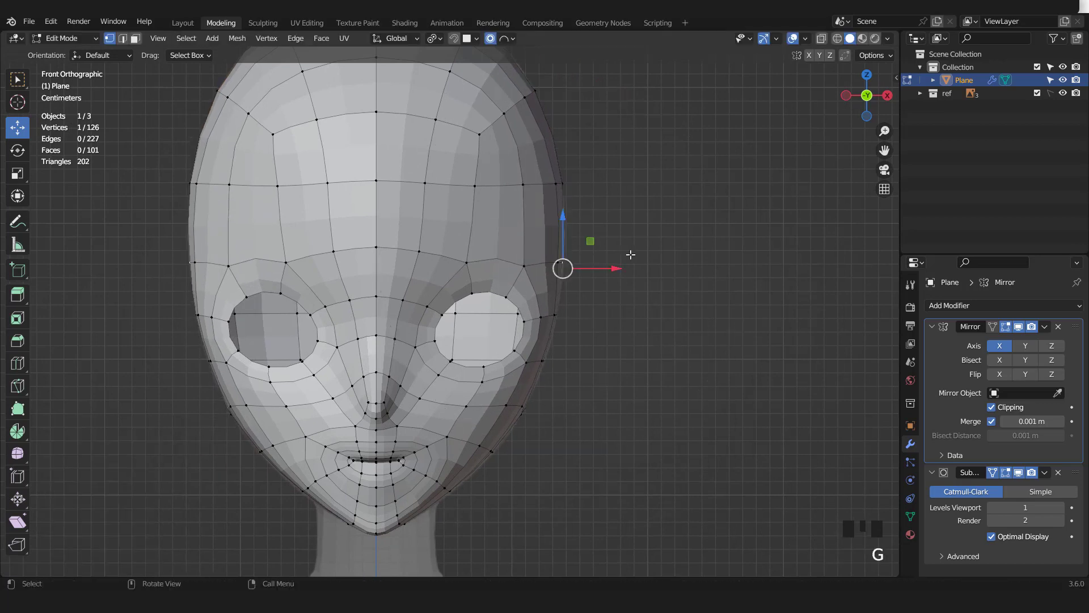
Step: Round the outline beside the eyes and smooth the jawline with proportional falloff
scroll("down", 3)
left_click_drag(536, 253, 549, 278)
key("KP_1")
scroll("up", 3)
scroll("up", 3)
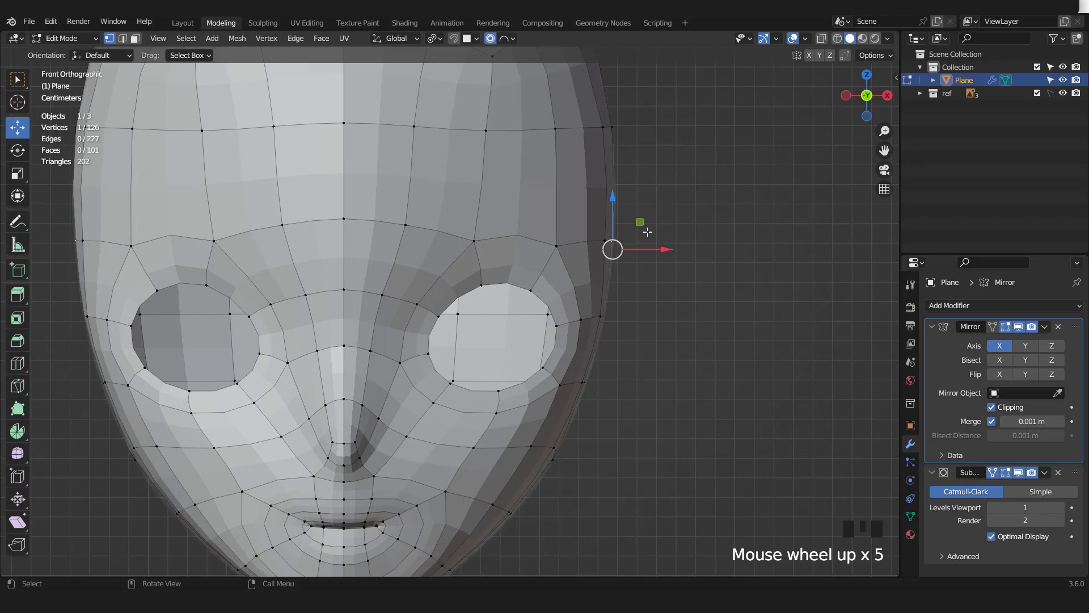
key("g")
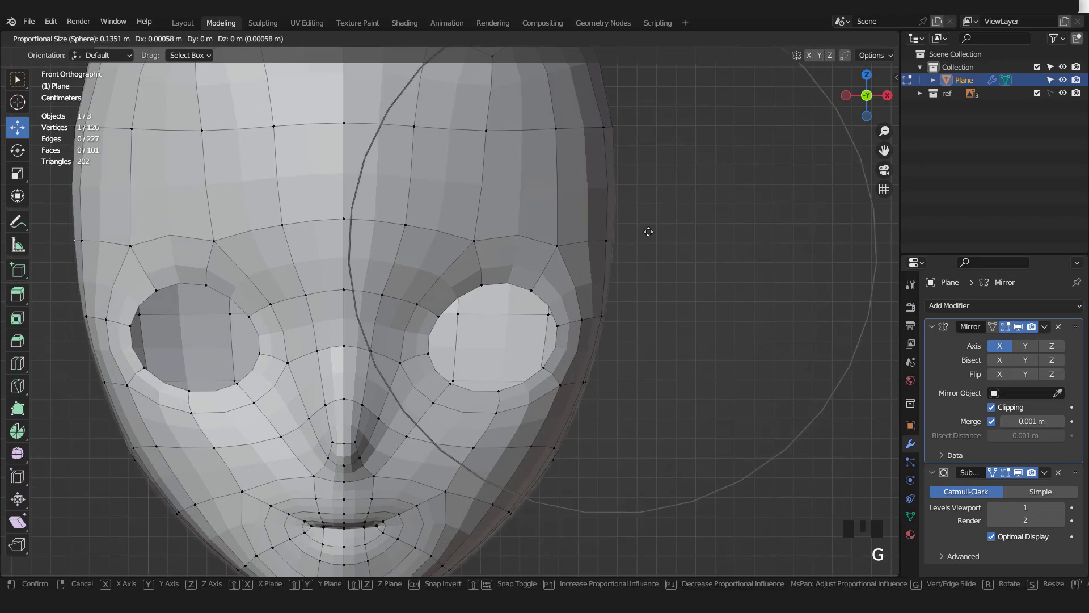
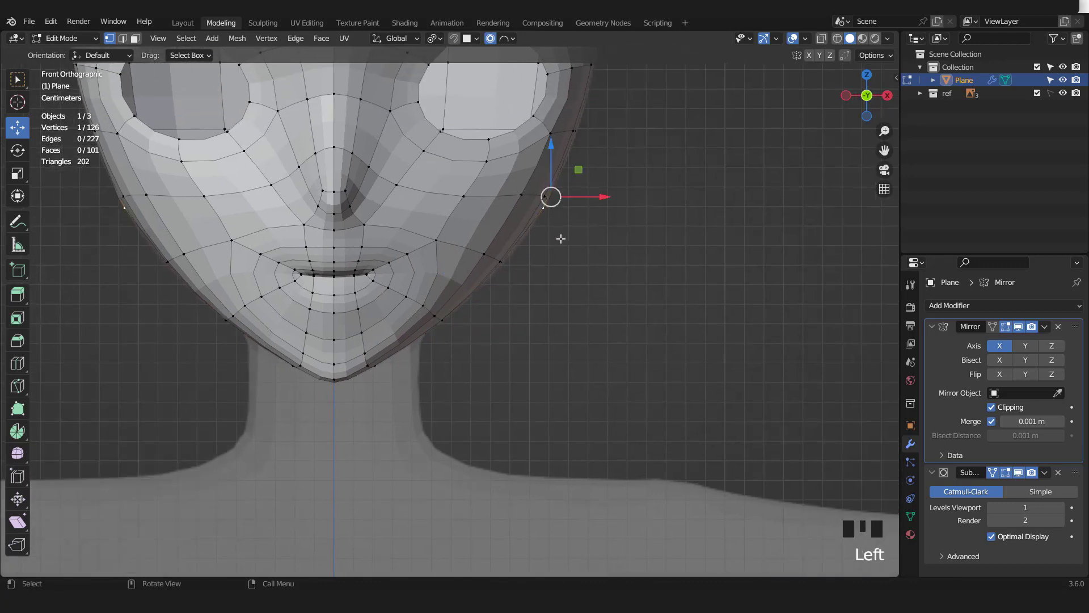
key("g")
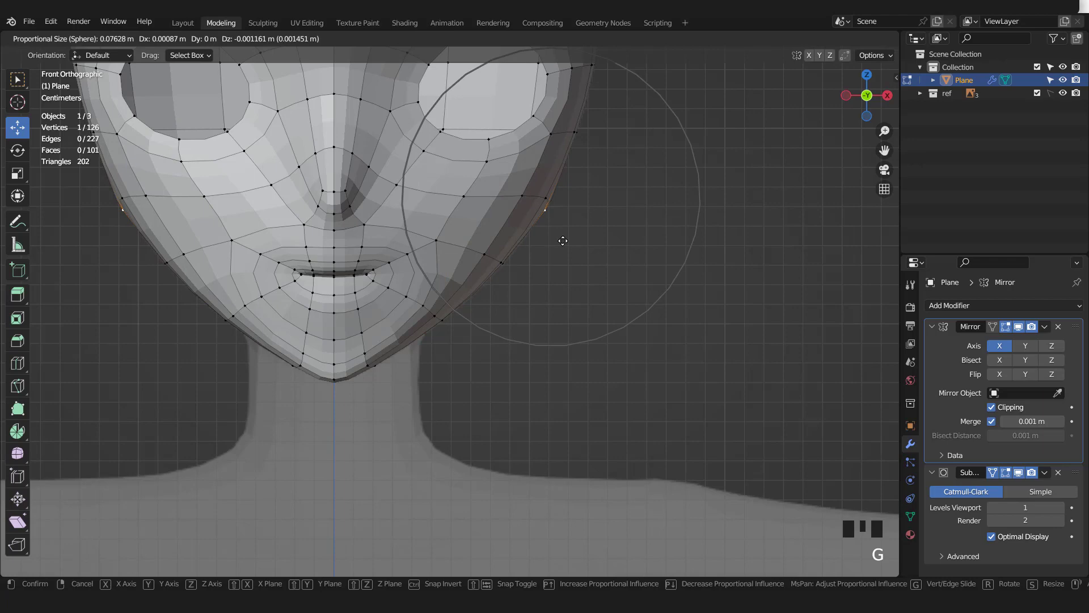
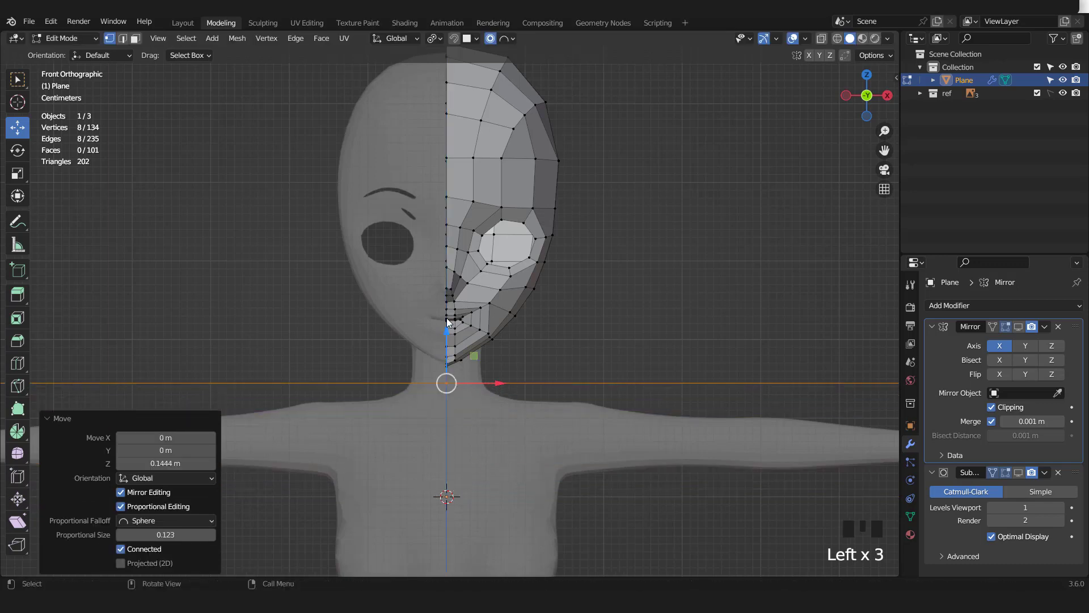
Step: Place the new ring at neck height and shrink it to the neck's thickness
left_click(509, 77)
key("s")
key("s")
key("s")
scroll("up", 3)
key("s")
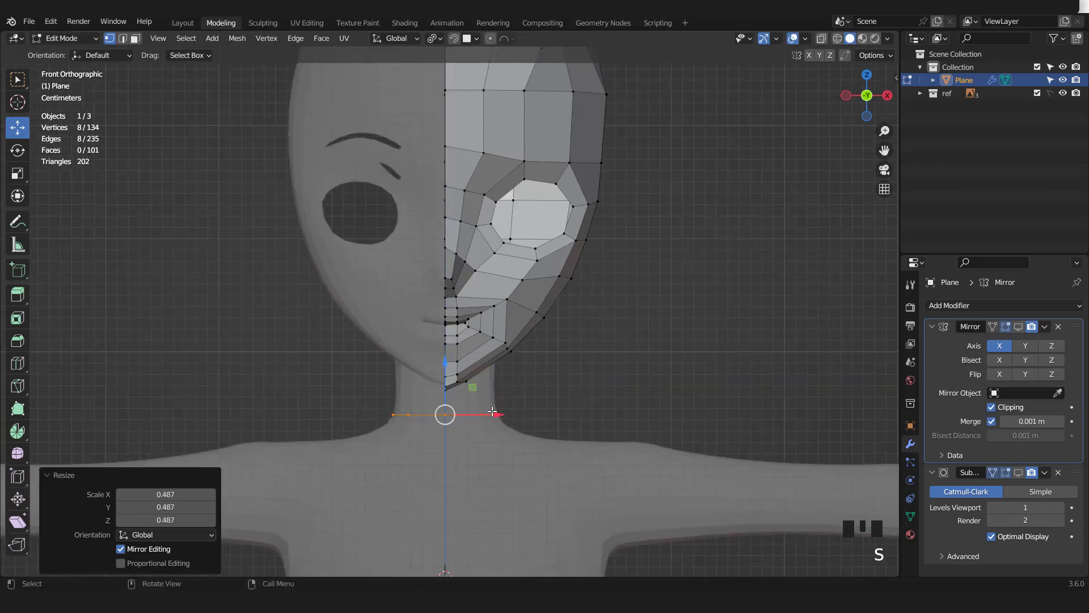
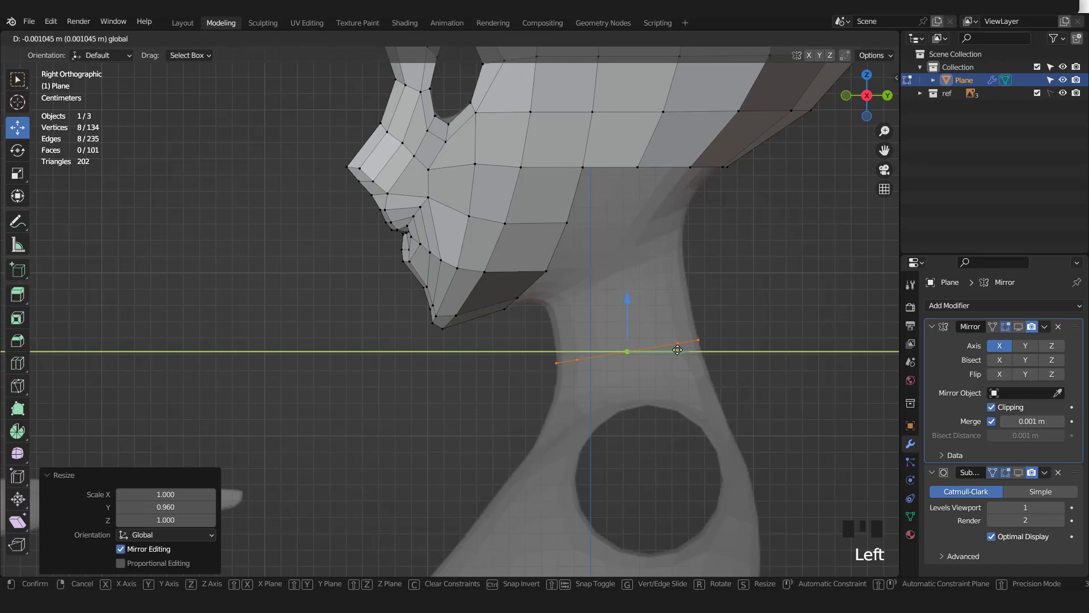
Step: Stretch the ring front to back and widen it side to side to match the neck
key("KP_1")
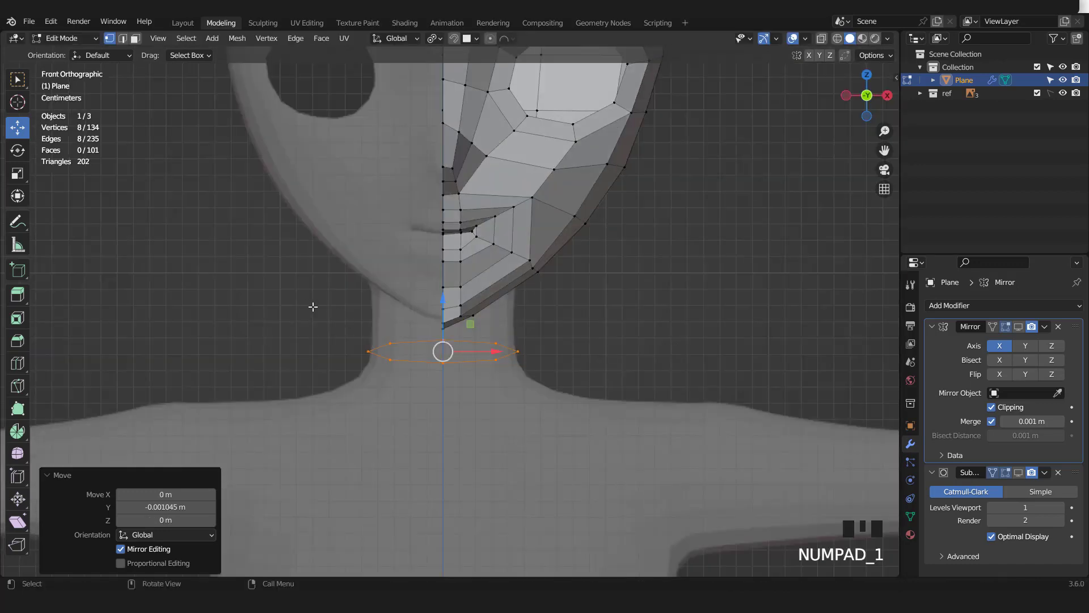
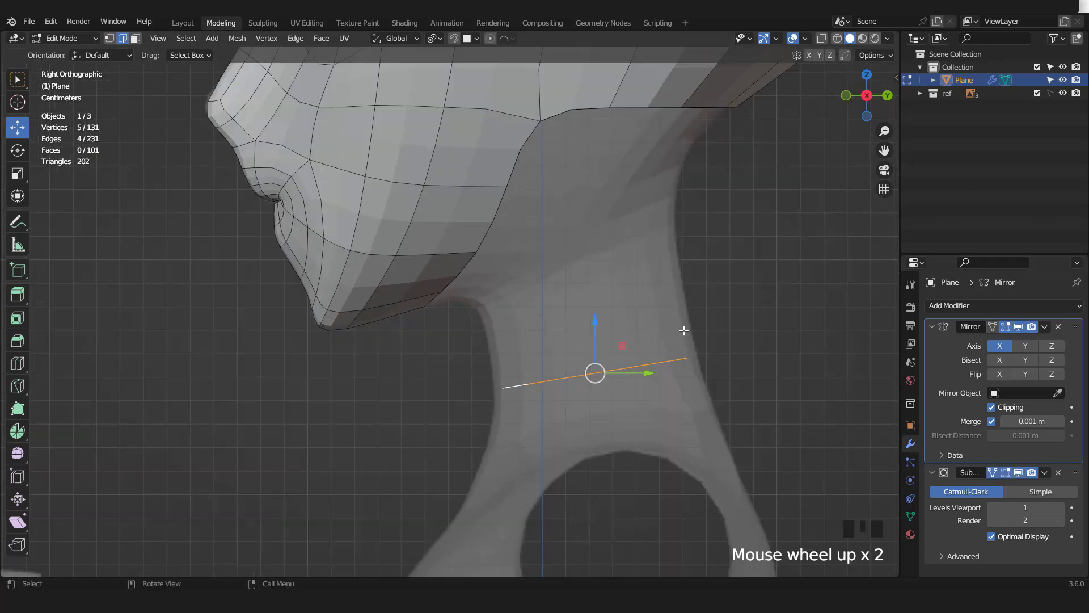
key("s")
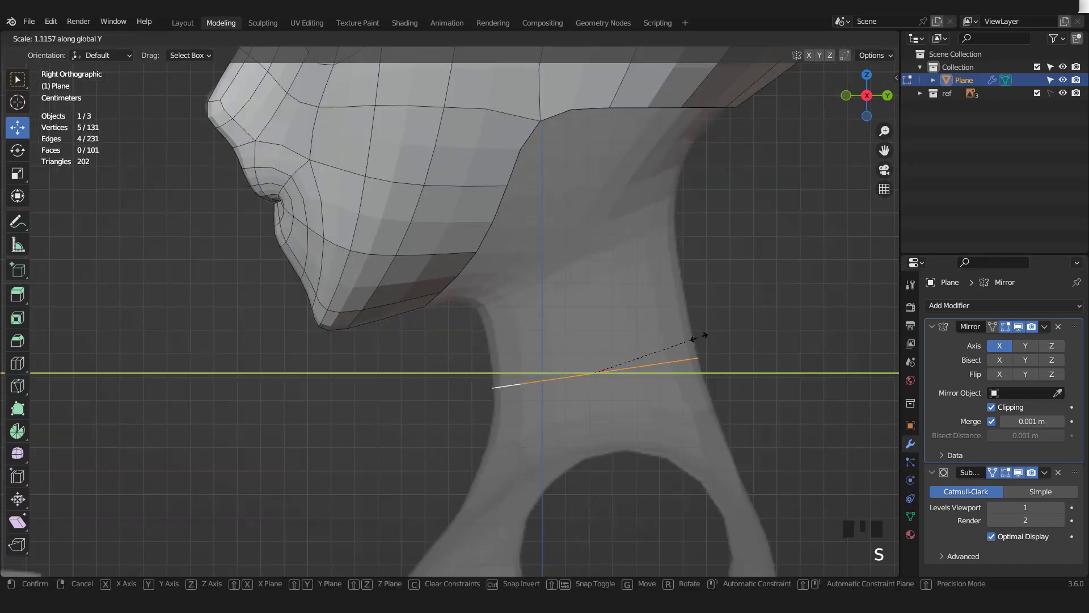
key("KP_1")
key("s")
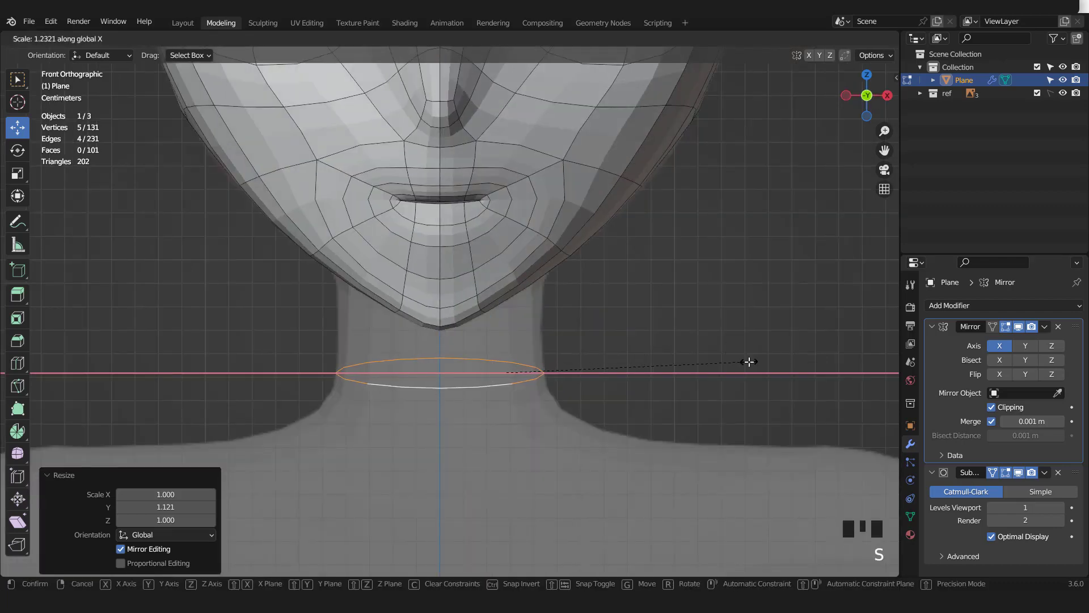
key("KP_3")
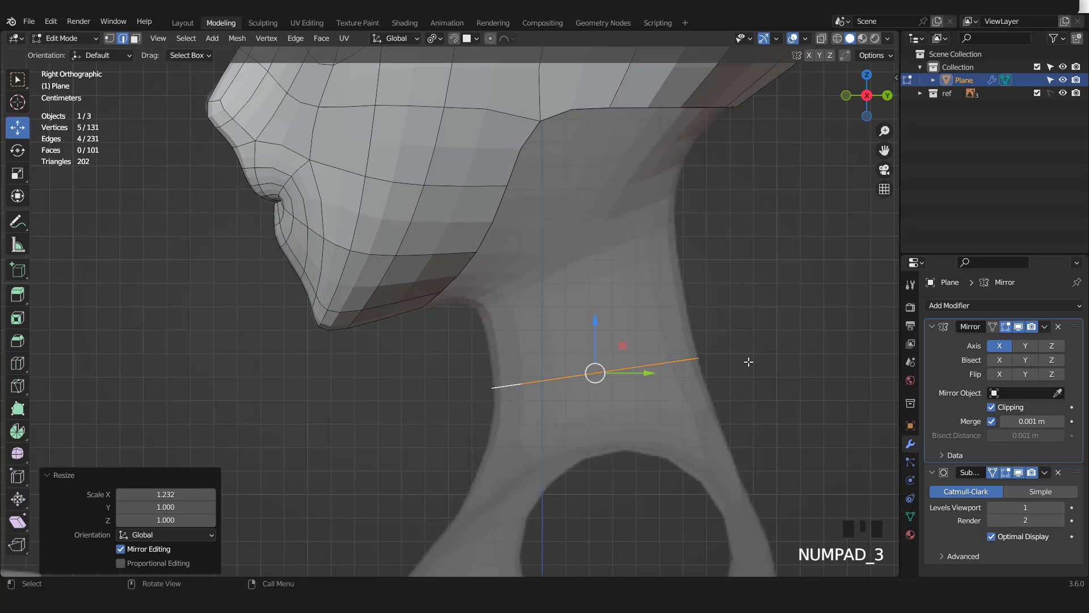
Step: Extrude the ring into a neck band toward the jaw, tilting and scaling its top edge
key("1")
key("e")
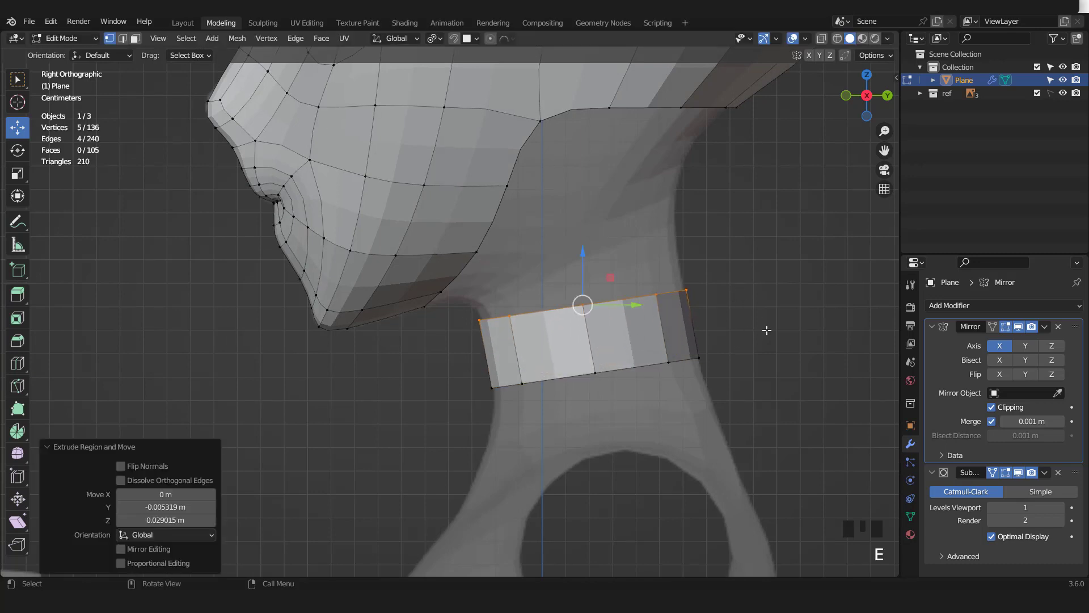
key("r")
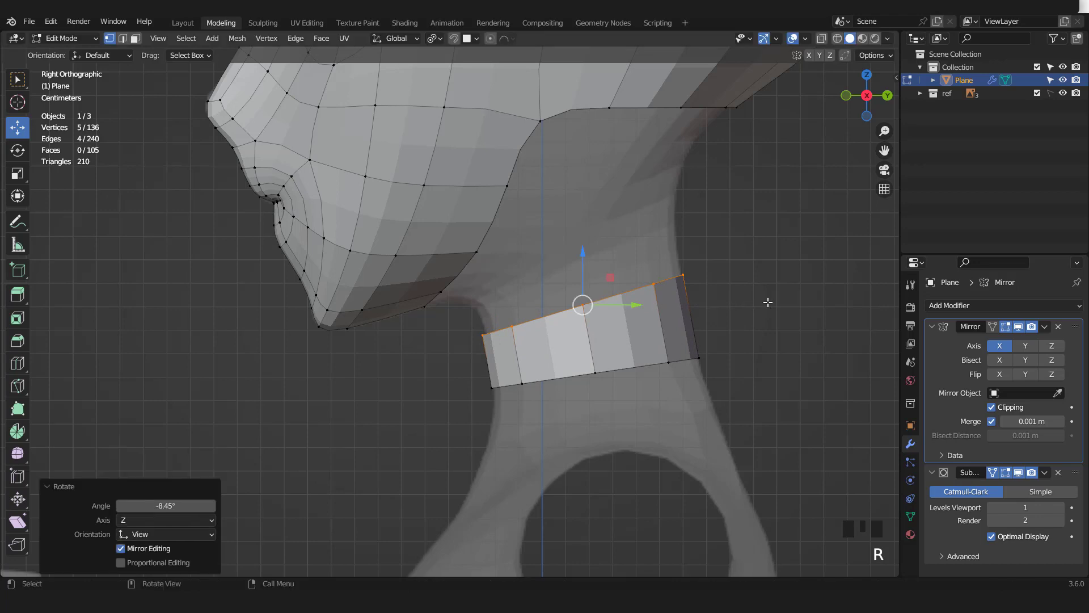
key("s")
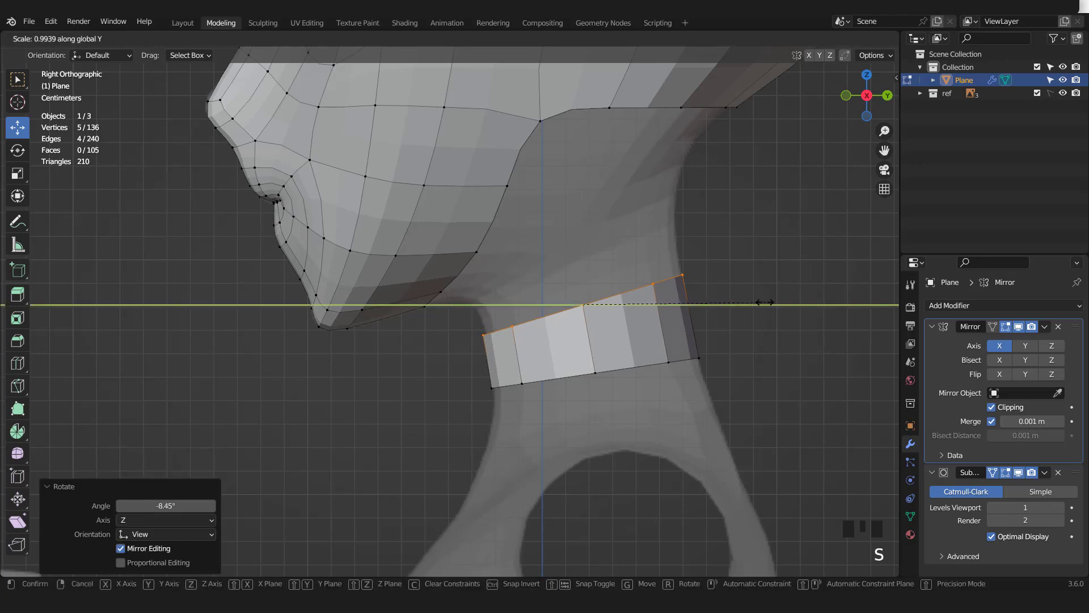
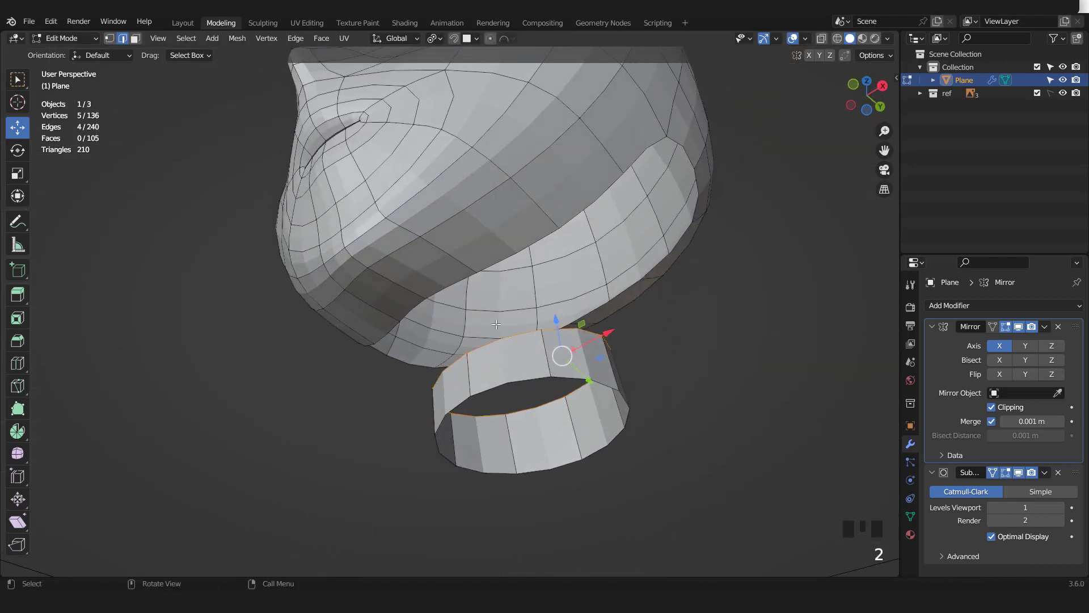
Step: Fill a face between the jaw edge and the neck band, add loop cuts and pull the corner up to the jaw
left_click(488, 340)
left_click_drag(450, 283, 488, 288)
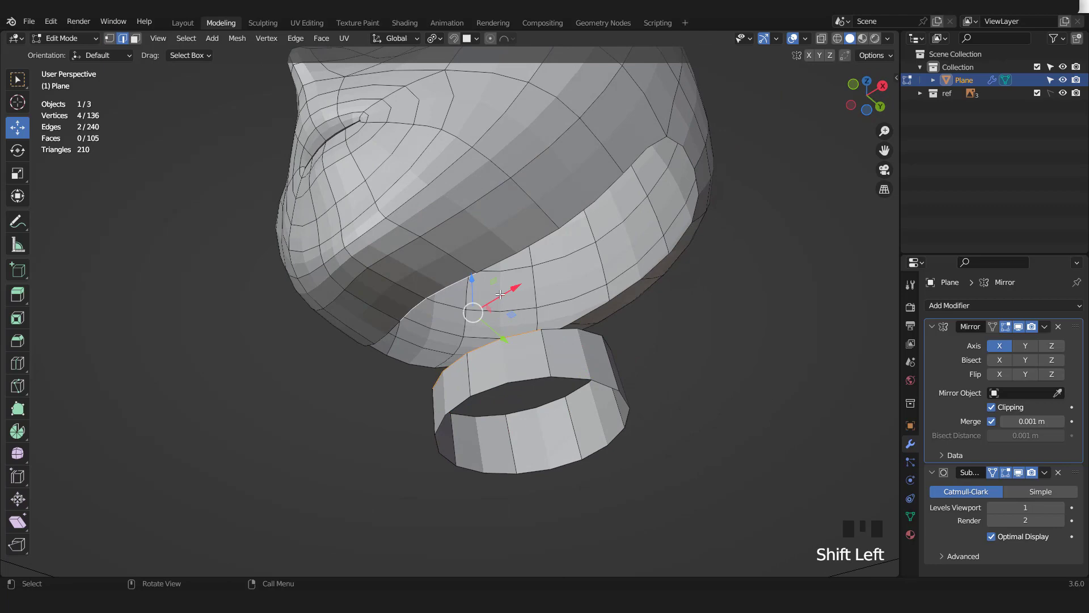
key("f")
key("KP_3")
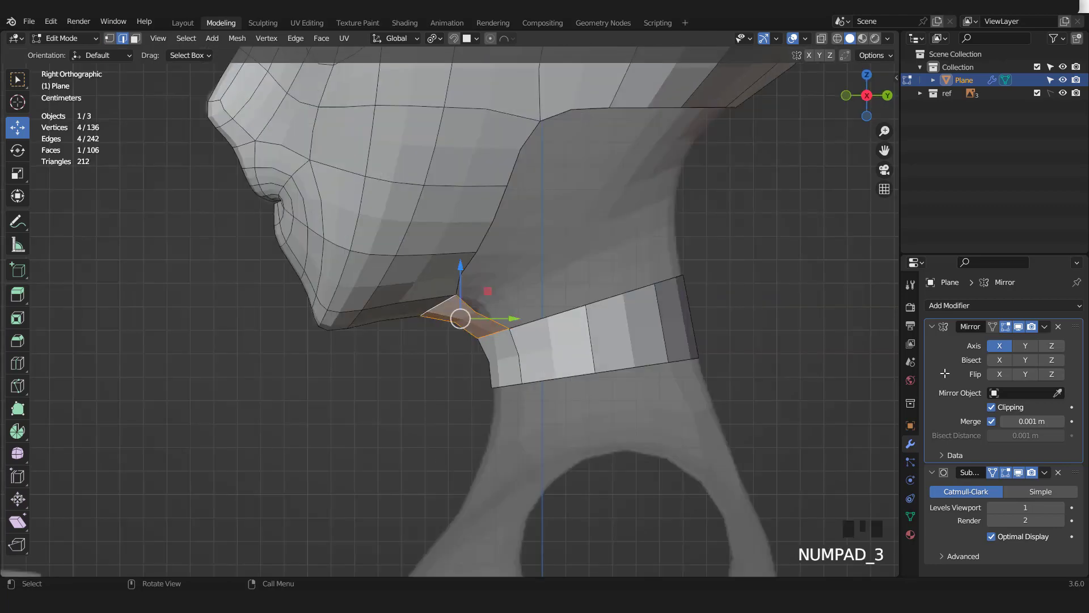
left_click_drag(1022, 357, 1025, 429)
left_click(970, 454)
key("ctrl+r")
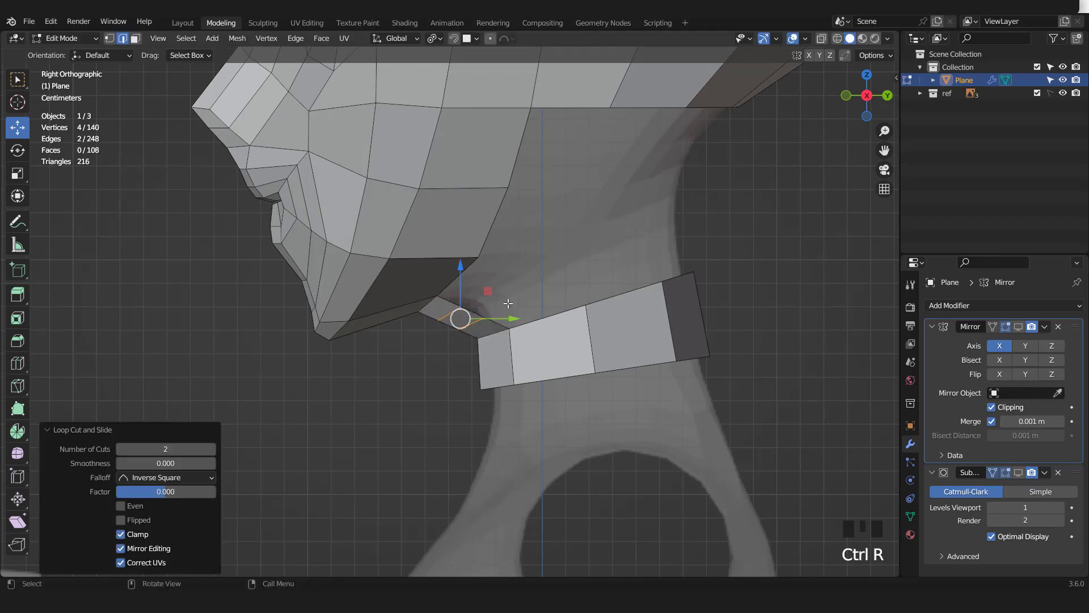
key("g")
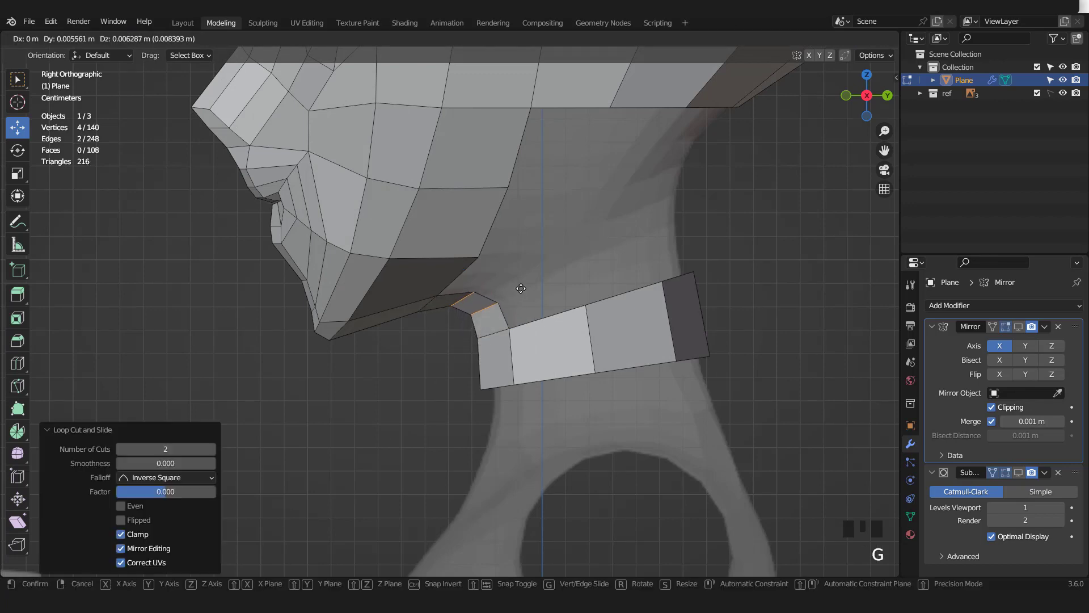
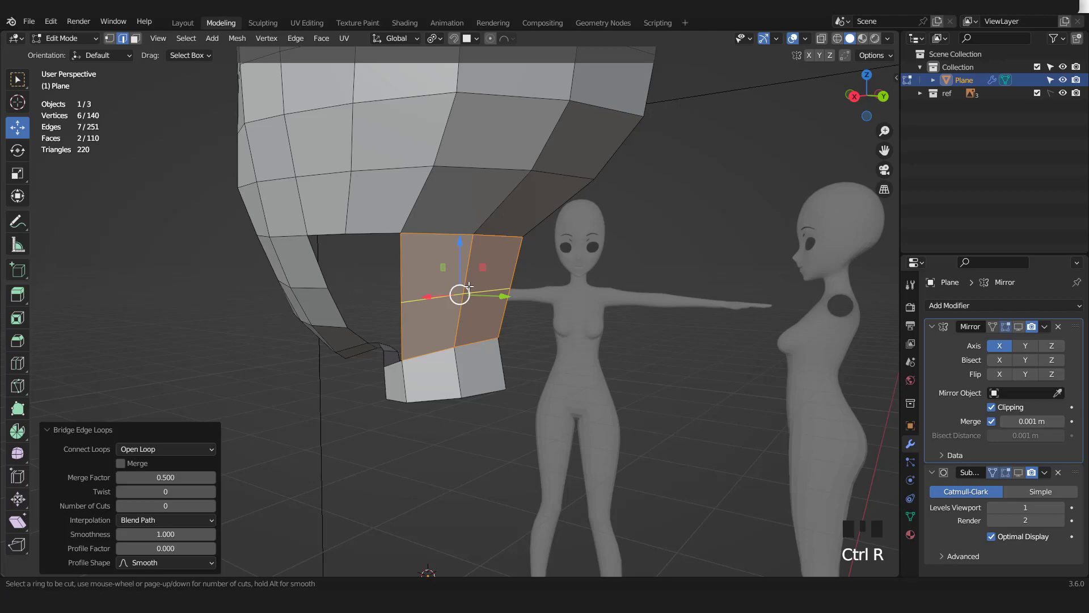
Step: Add loops across the new jaw faces and switch to vertex selection
key("KP_3")
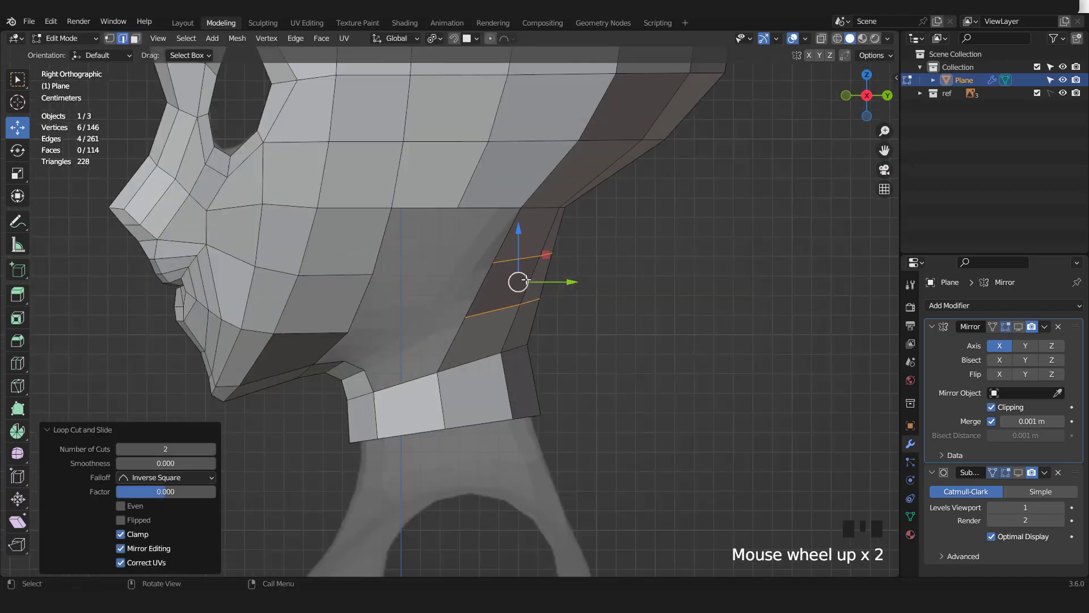
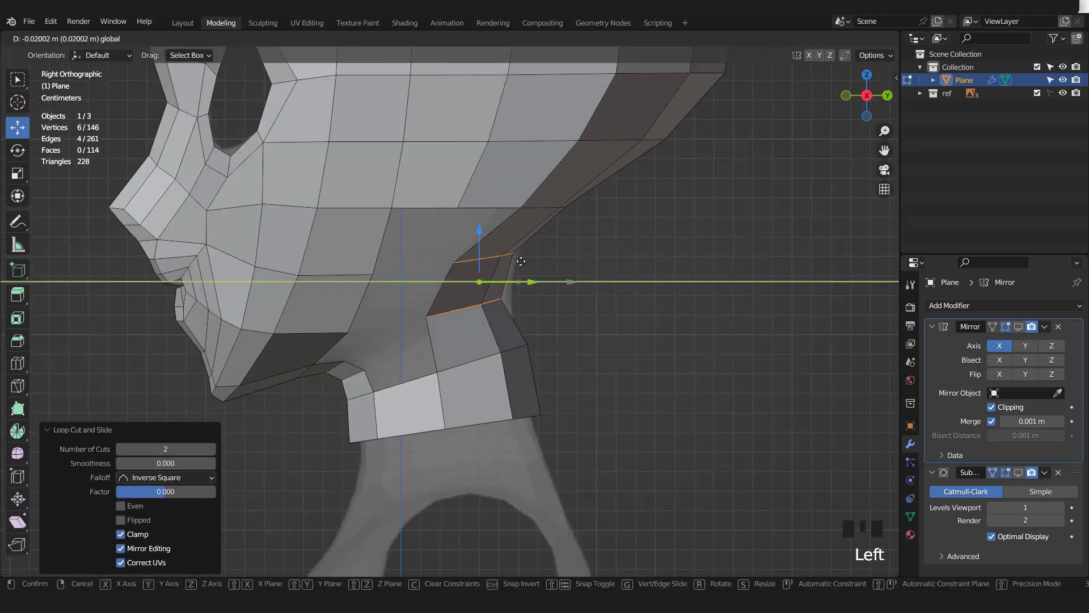
scroll("down", 3)
scroll("up", 3)
left_click(1022, 475)
key("1")
Step: Place jaw vertices on the reference jawline from side and back views
left_click(465, 312)
left_click(496, 315)
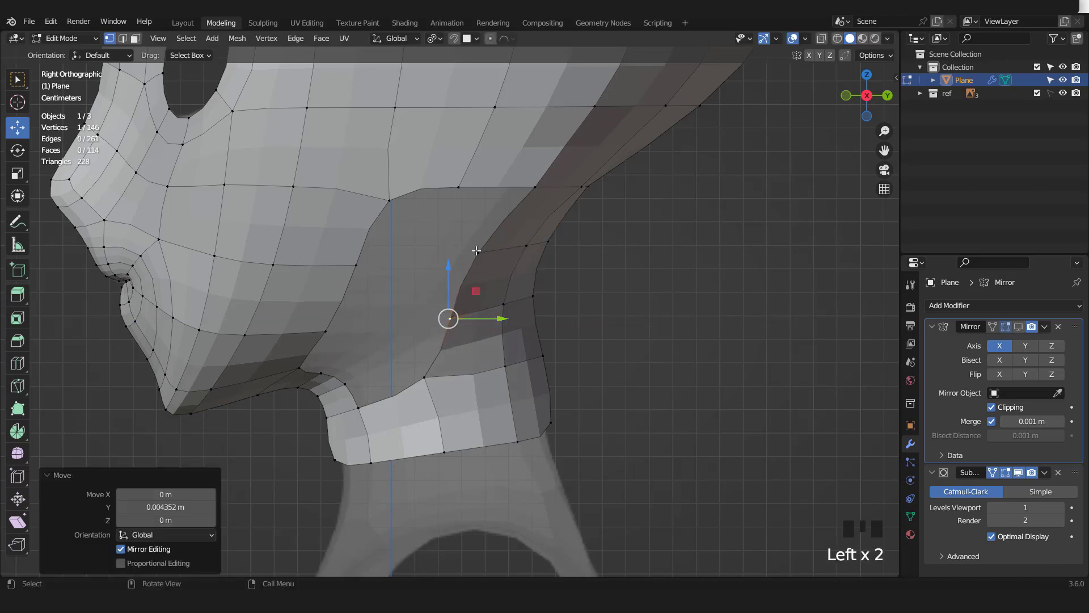
left_click(503, 254)
key("ctrl+KP_1")
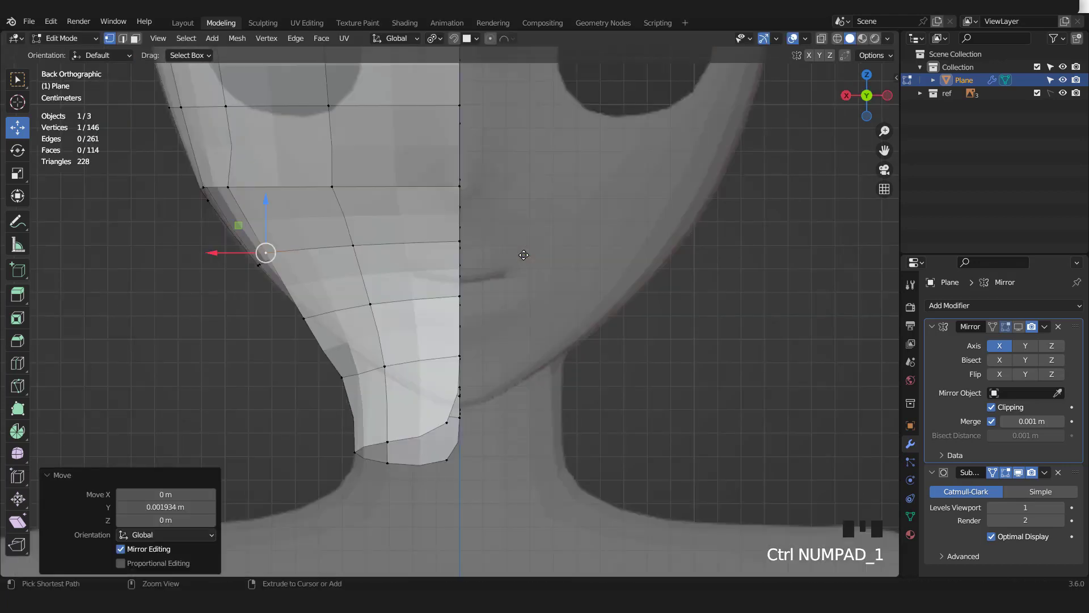
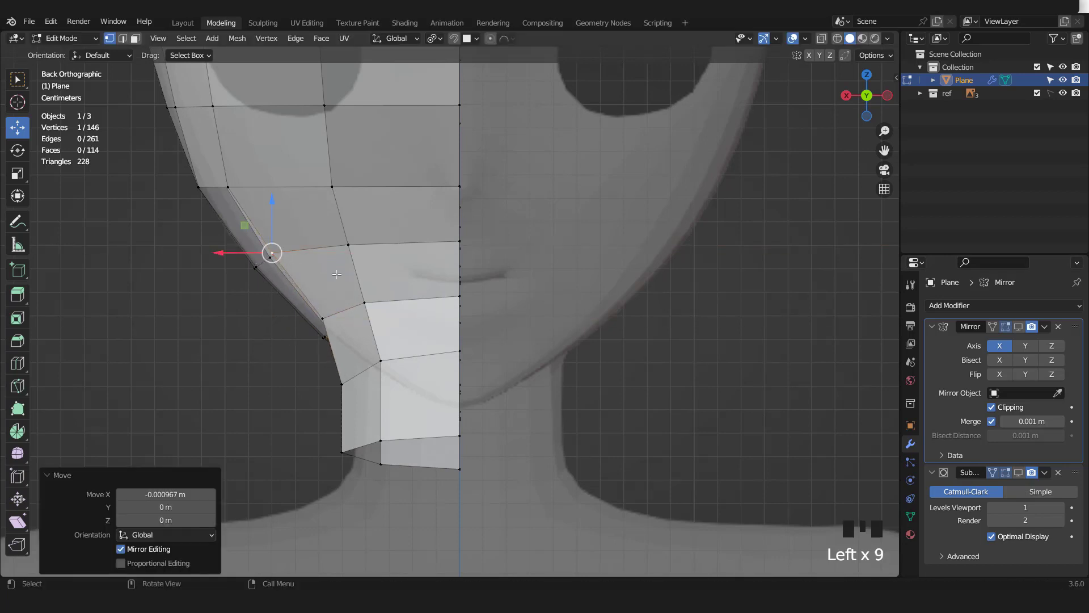
left_click(357, 309)
left_click(332, 300)
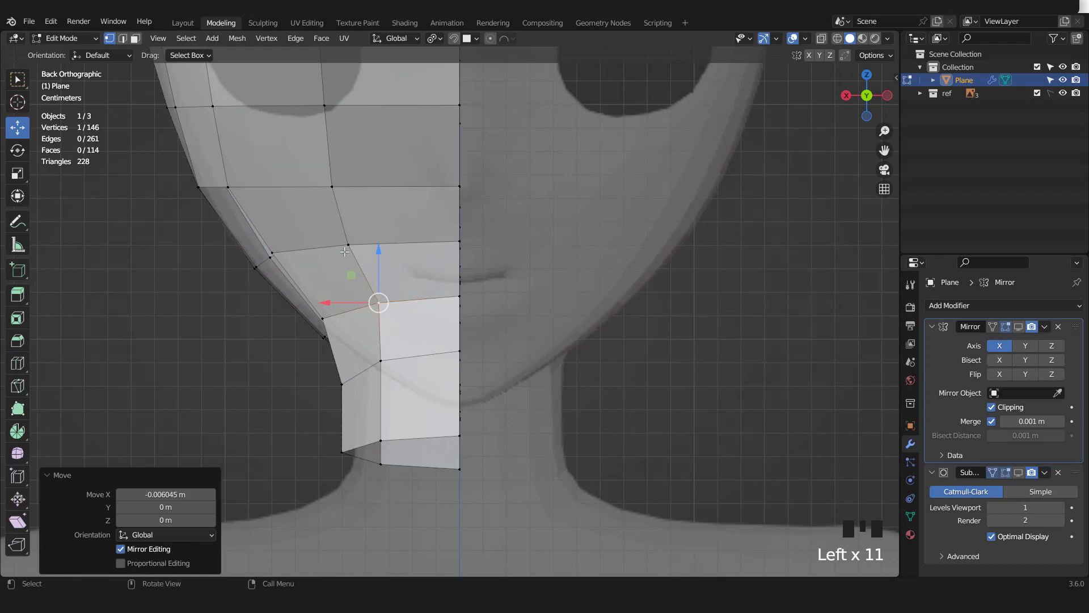
left_click(336, 247)
left_click(322, 238)
scroll("down", 3)
left_click(347, 221)
left_click(321, 218)
scroll("down", 3)
Step: Position the vertex under the jaw in side view to finish the jawline
key("KP_3")
scroll("up", 3)
left_click(473, 264)
left_click(473, 213)
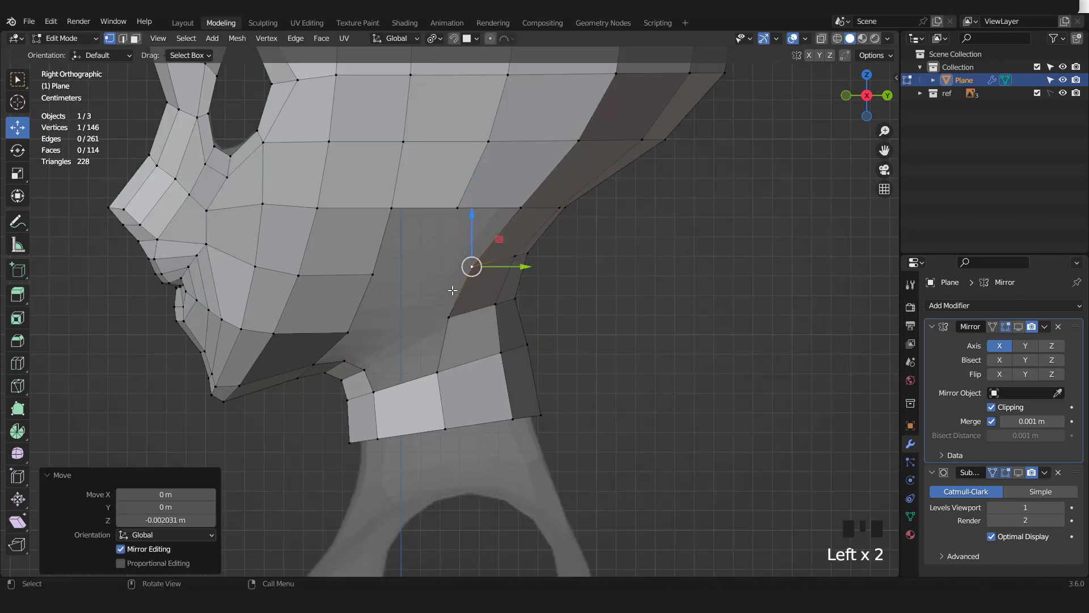
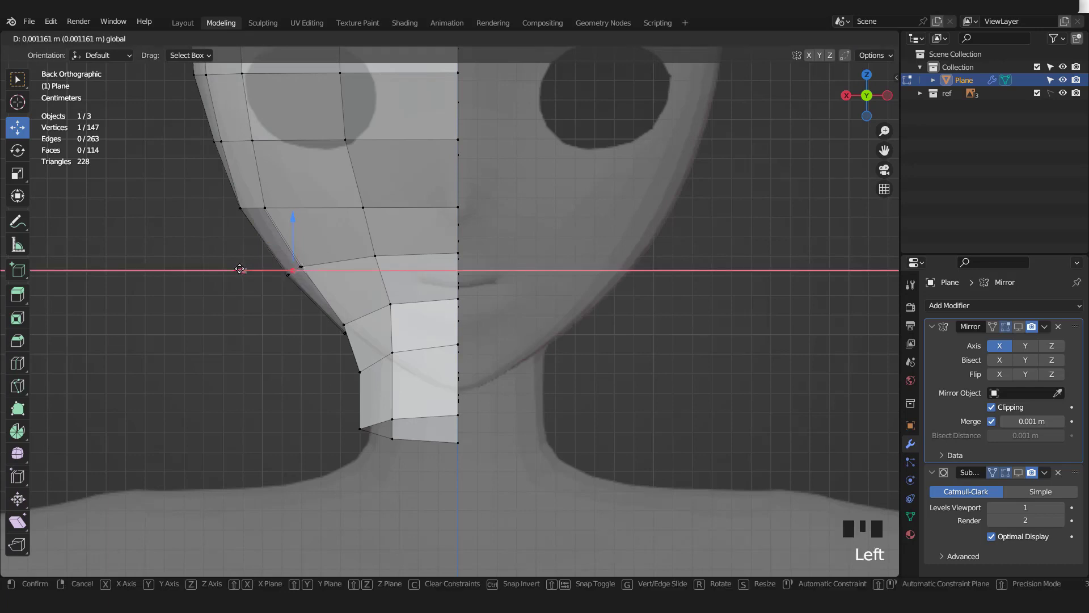
key("KP_3")
key("2")
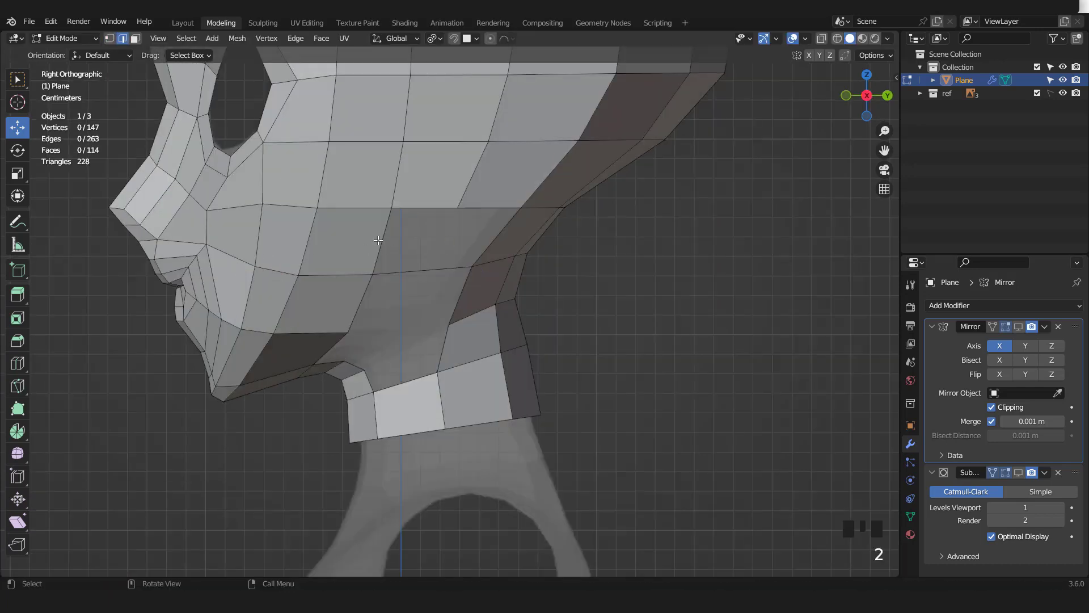
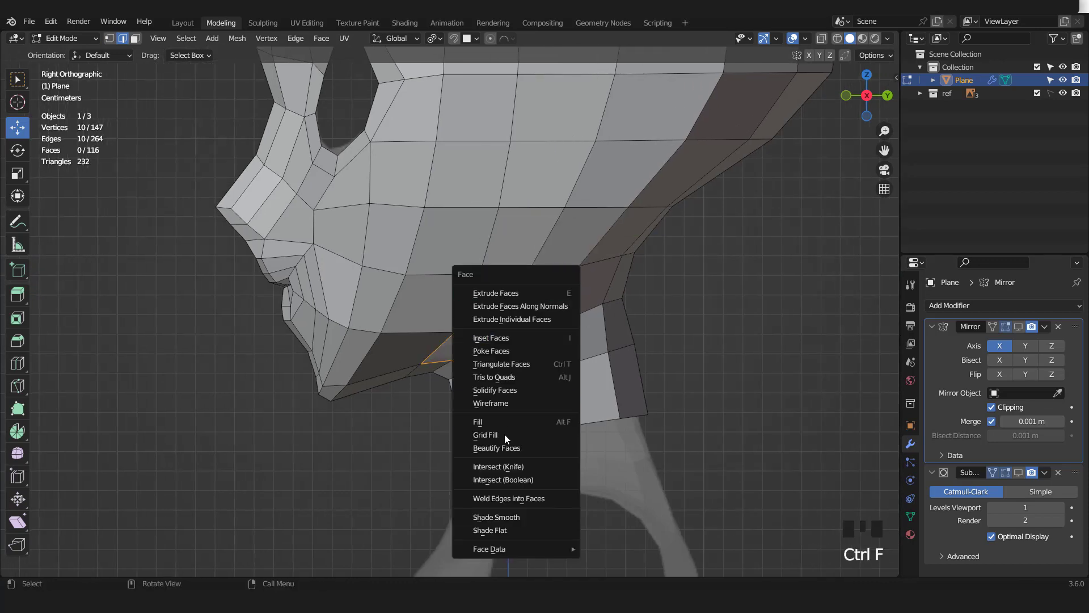
Step: Fill the opening under the jaw and line the view up on its underside
scroll("up", 3)
scroll("down", 3)
left_click_drag(552, 332, 468, 300)
key("KP_1")
key("KP_3")
scroll("up", 3)
scroll("up", 3)
Step: Knife-cut new edges across the jaw underside toward the neck
key("1")
left_click(614, 326)
scroll("up", 3)
left_click_drag(569, 317, 815, 64)
left_click_drag(815, 64, 536, 314)
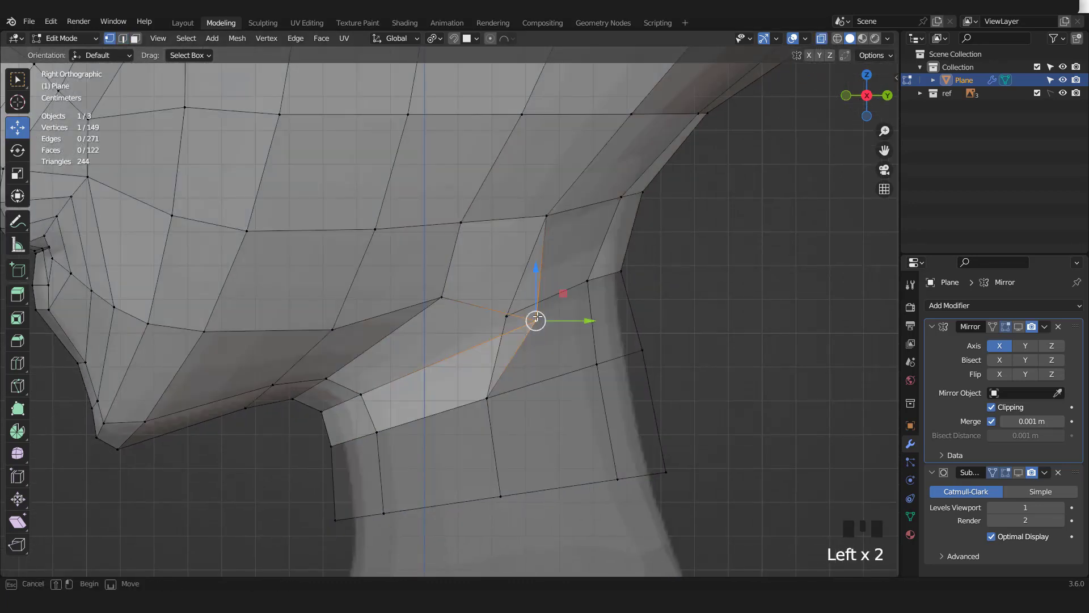
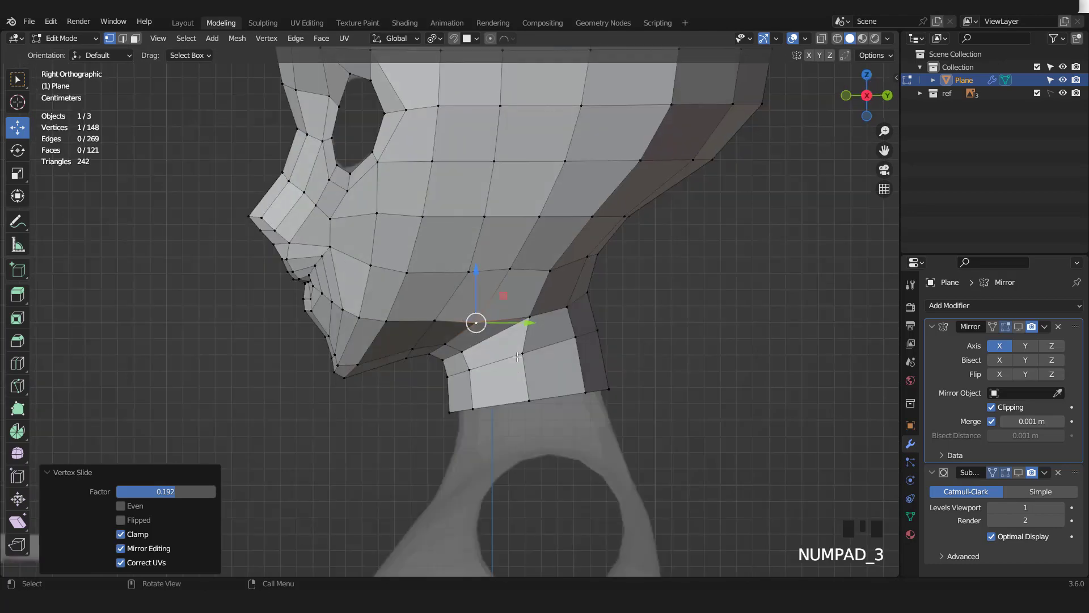
Step: Slide the under-jaw vertex along its edge and preview the smoothed head in Object Mode
scroll("up", 3)
key("Tab")
left_click(1022, 473)
scroll("down", 3)
left_click(1023, 331)
Step: Select the whole head mesh in Edit Mode and show the Face Orientation overlay
scroll("down", 3)
middle_click(438, 372)
scroll("up", 3)
key("KP_3")
scroll("up", 3)
key("Tab")
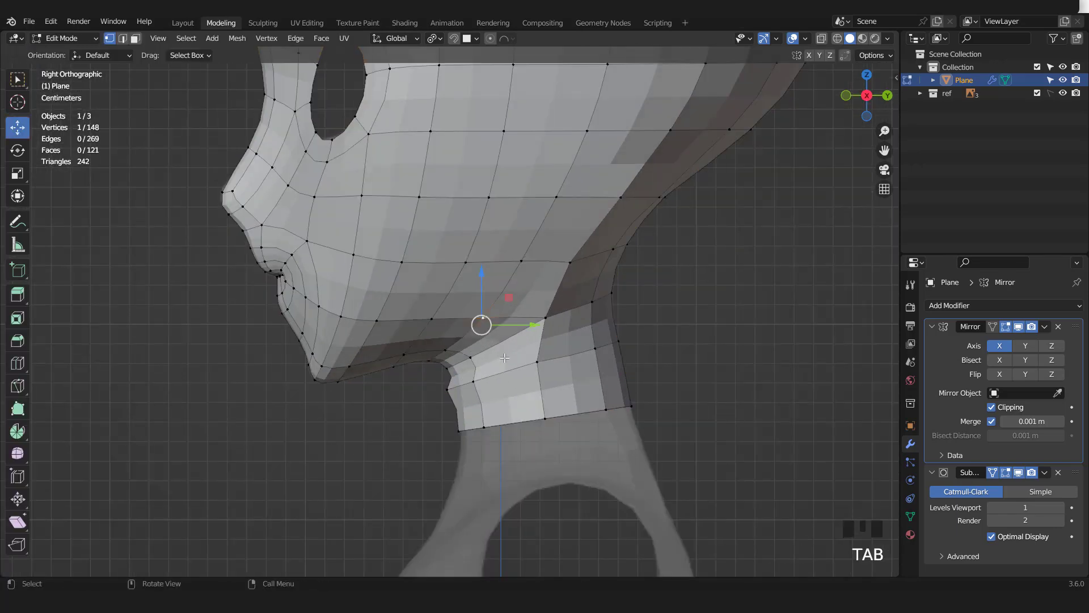
key("a")
key("3")
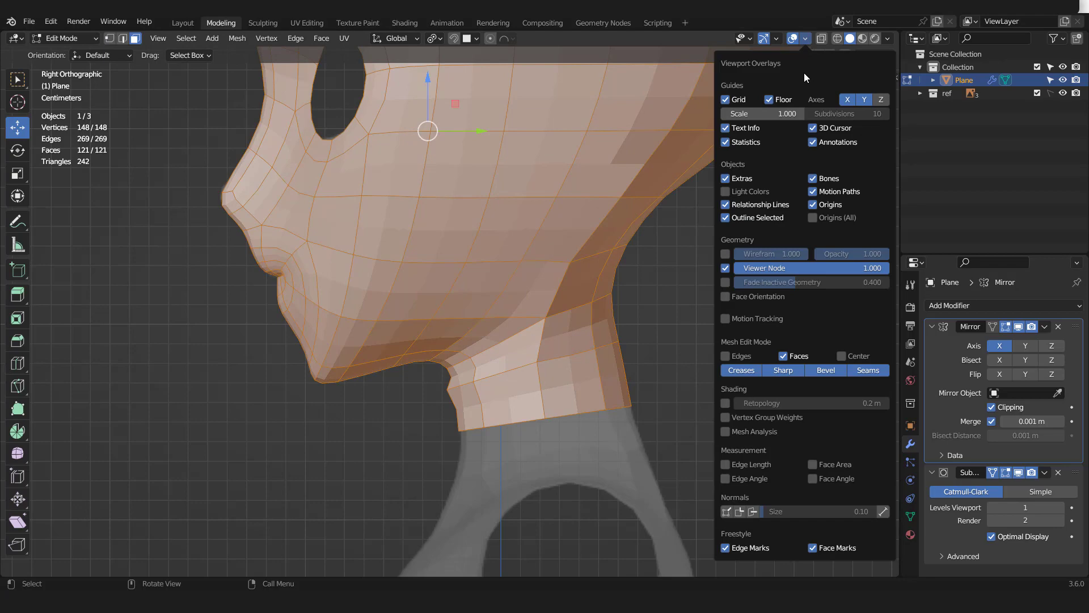
left_click(482, 370)
Step: Recalculate all normals outward (Shift+N) and return to a front view in Object Mode
scroll("down", 3)
key("shift+n")
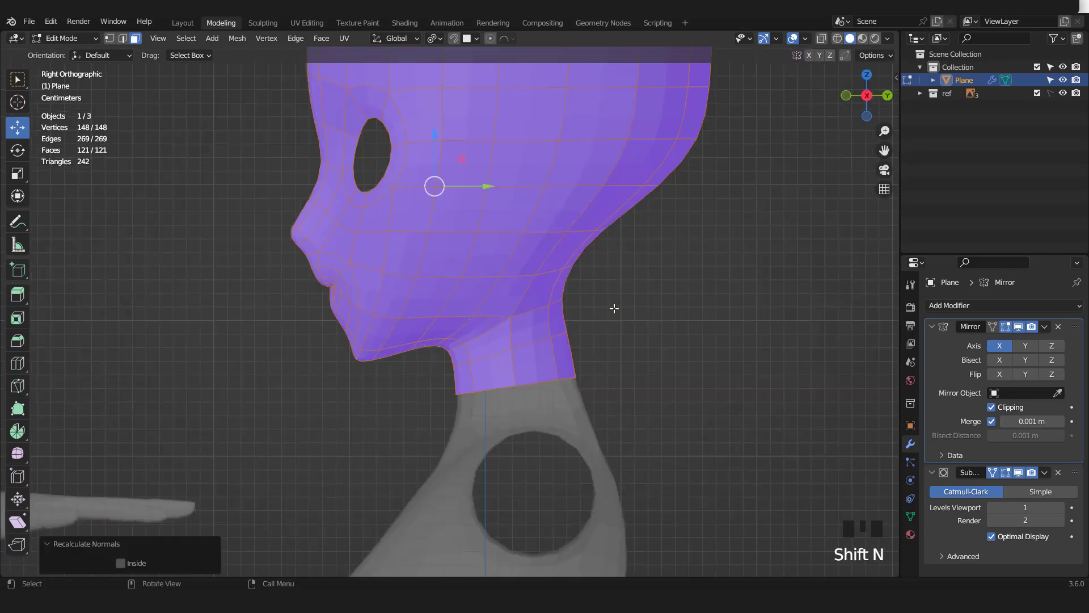
key("Tab")
left_click_drag(820, 56, 571, 319)
scroll("down", 3)
key("KP_1")
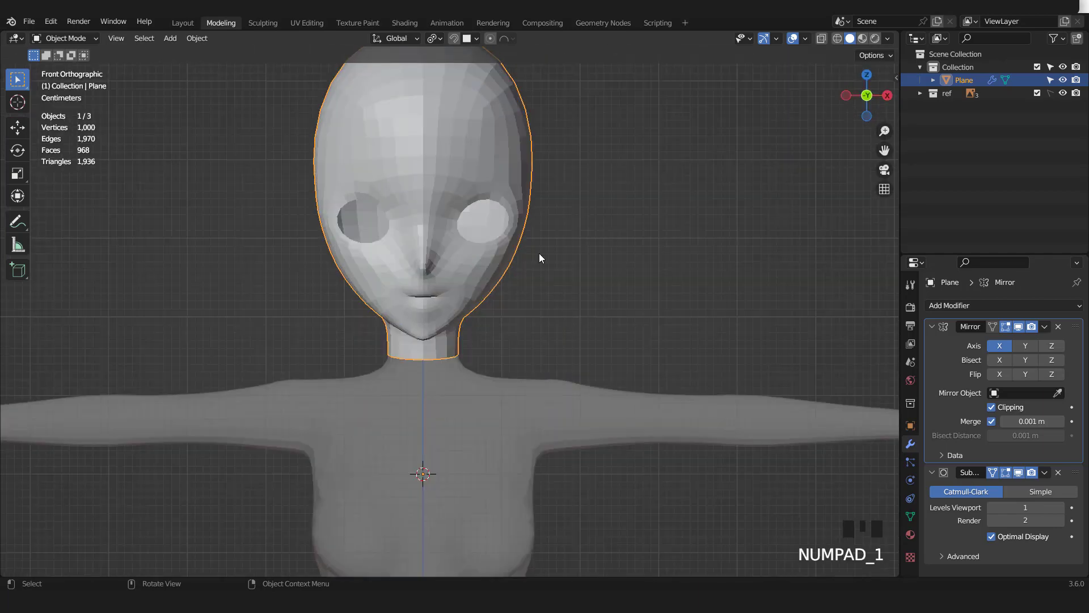
Step: Select the edge loop around the eye hole and isolate the head in local view
left_click_drag(535, 332, 546, 313)
scroll("up", 3)
left_click(1025, 332)
left_click(1019, 474)
scroll("up", 3)
key("Tab")
key("2")
left_click(547, 228)
double_click(547, 229)
key("ctrl+KP_3")
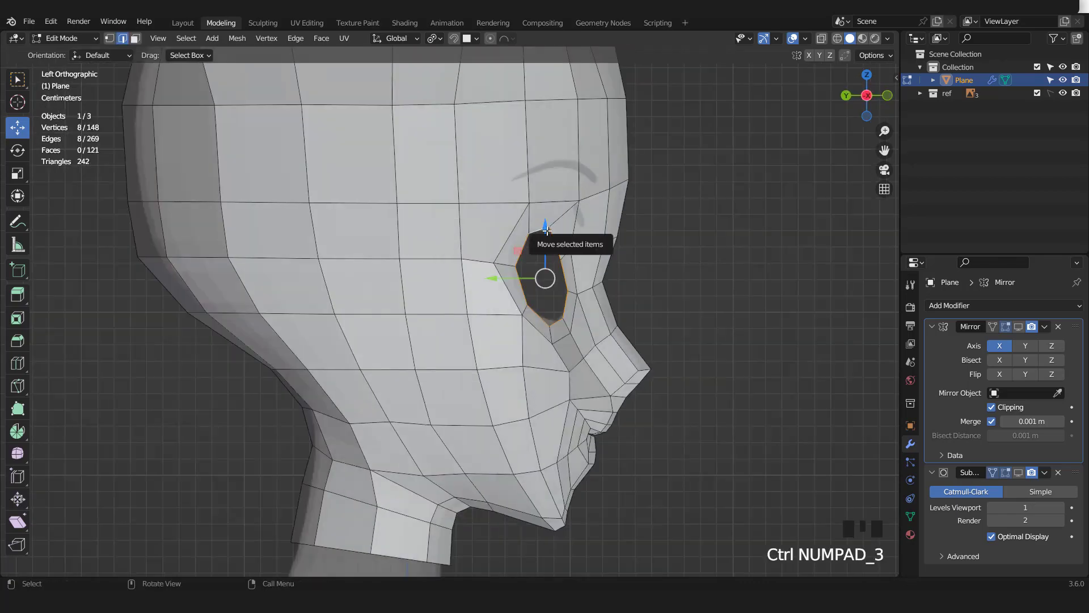
key("KP_Divide")
Step: Extrude the eye socket rim inward in stages into a short tube
scroll("up", 3)
left_click_drag(577, 293, 605, 310)
scroll("up", 3)
key("e")
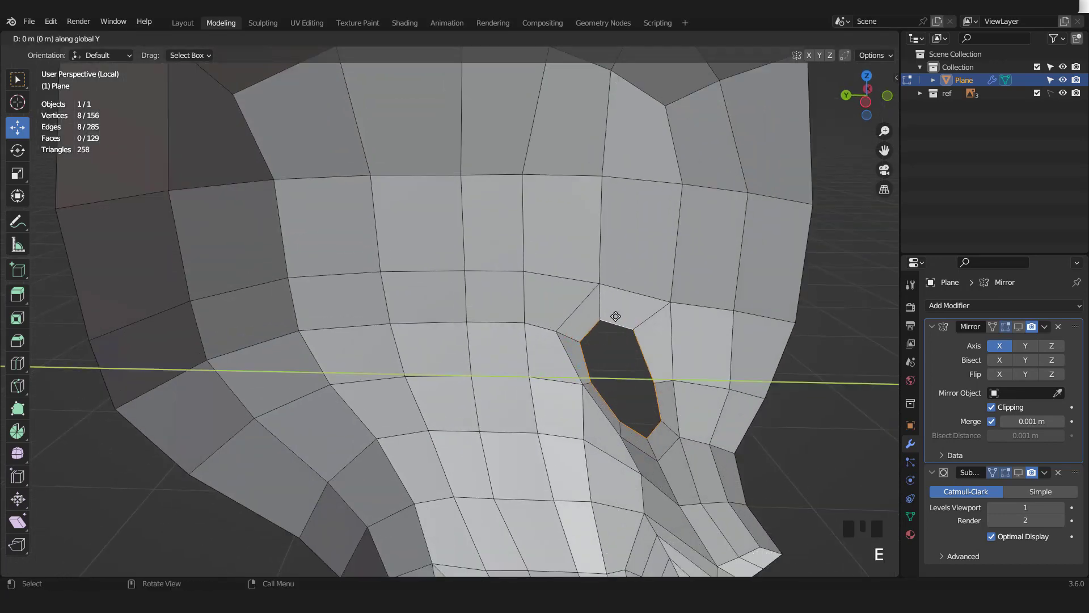
key("e")
key("s")
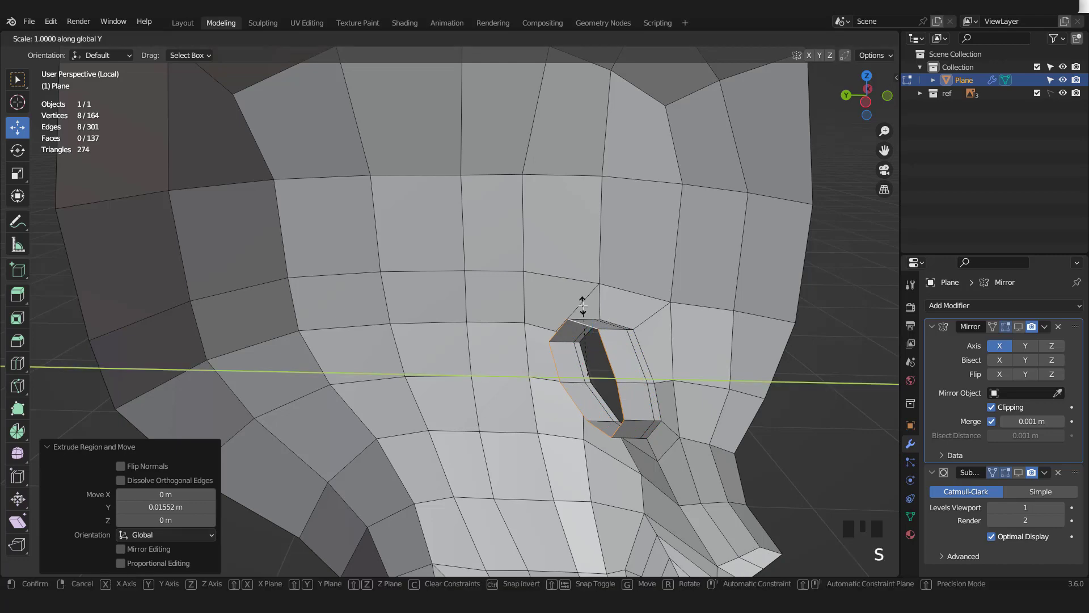
left_click_drag(590, 360, 518, 337)
left_click(518, 337)
key("e")
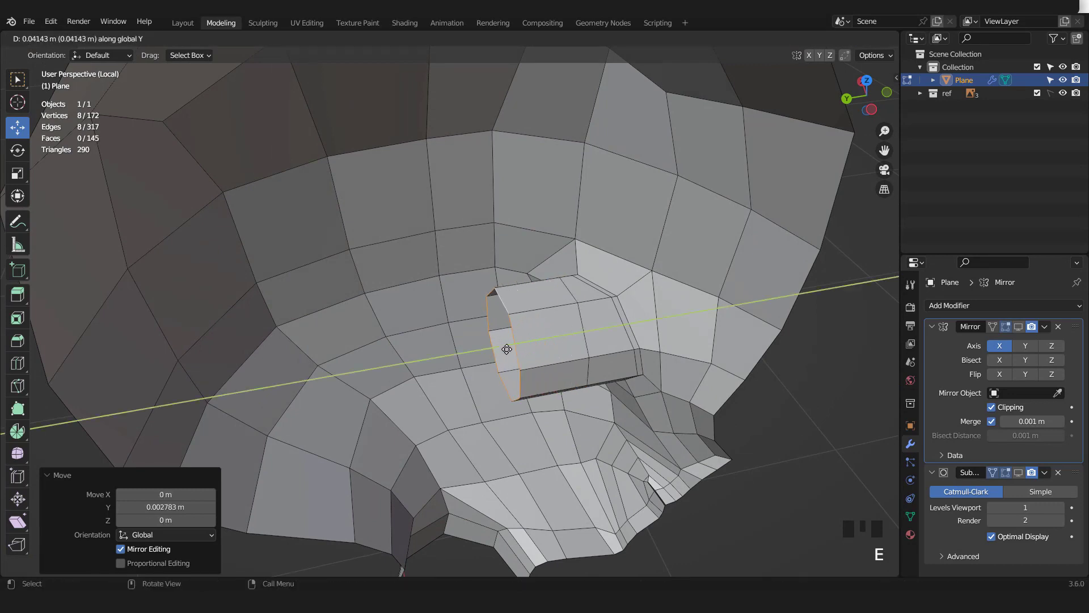
Step: Grid-fill the end of the socket tube and add two loop cuts around the socket
left_click_drag(526, 292, 519, 313)
key("ctrl+f")
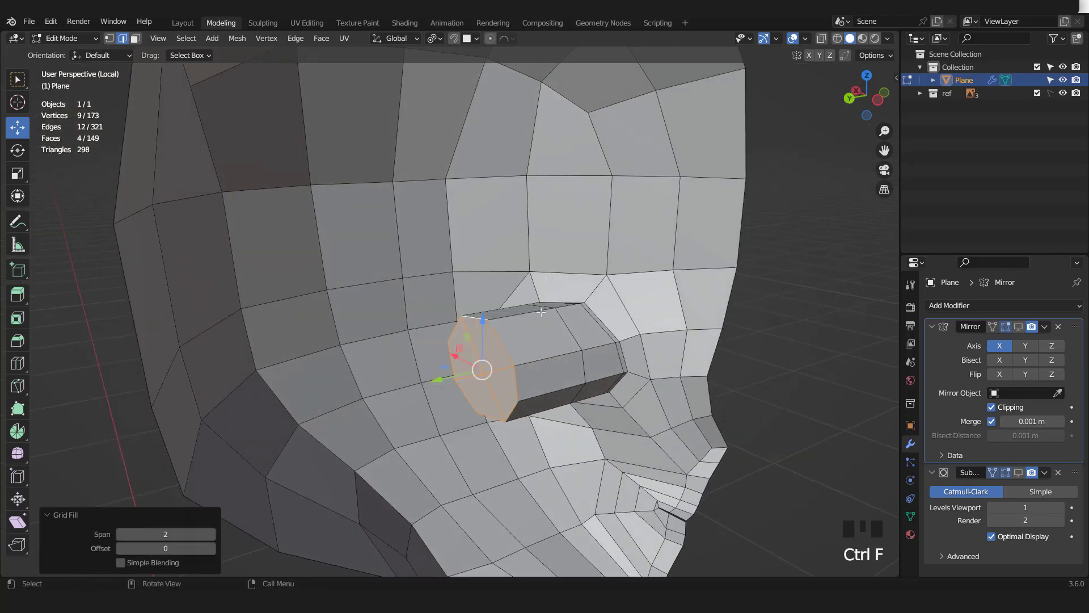
left_click_drag(521, 315, 540, 329)
key("ctrl+r")
key("KP_3")
key("KP_1")
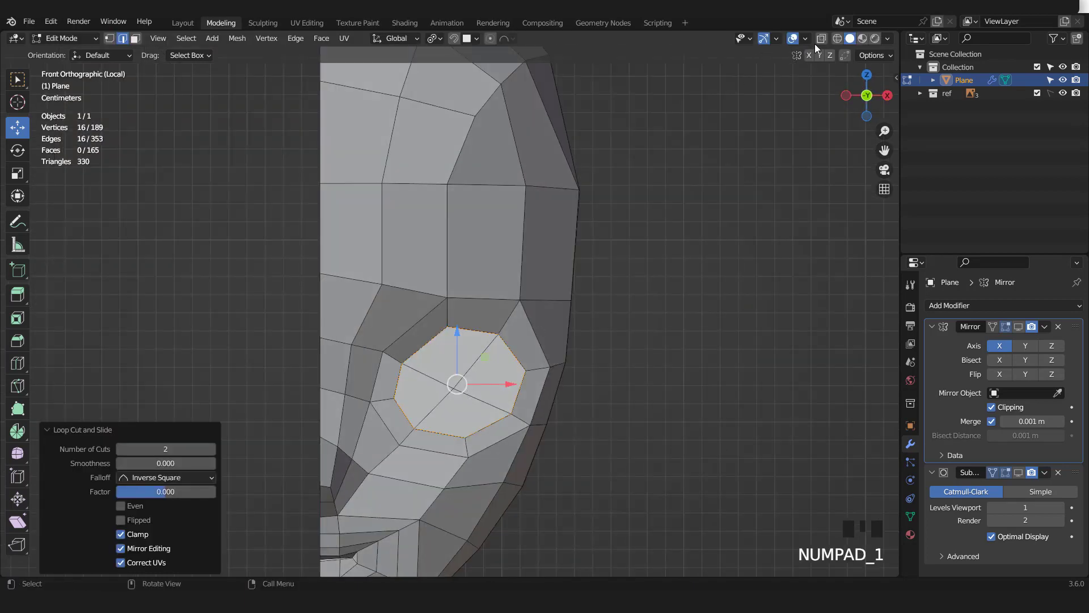
Step: Scale the eye socket loop up about 1.32 to give the eye a broad rim
left_click_drag(825, 44, 941, 441)
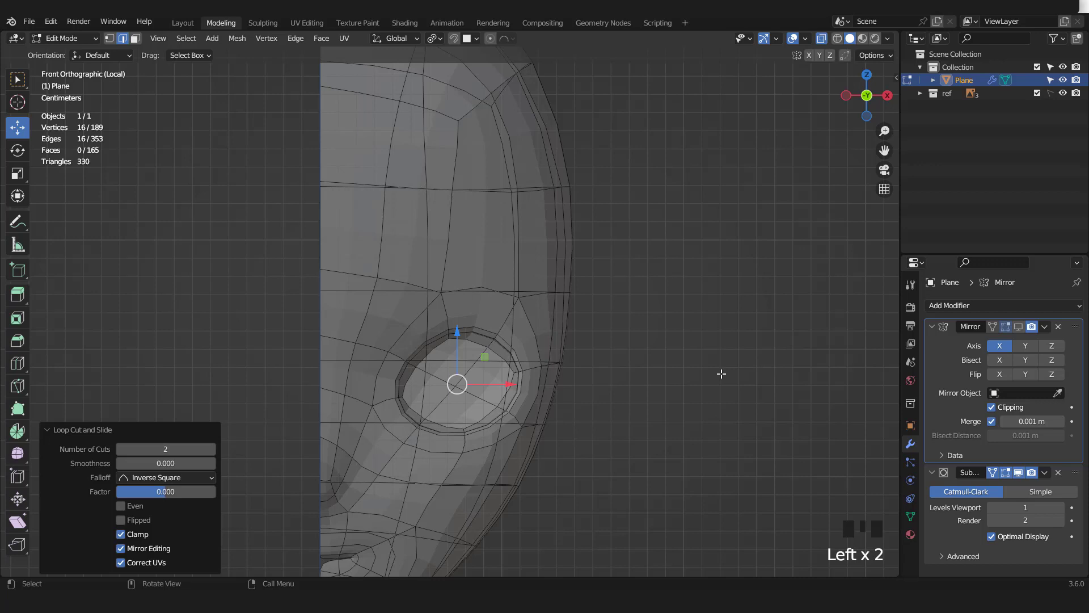
scroll("up", 3)
key("s")
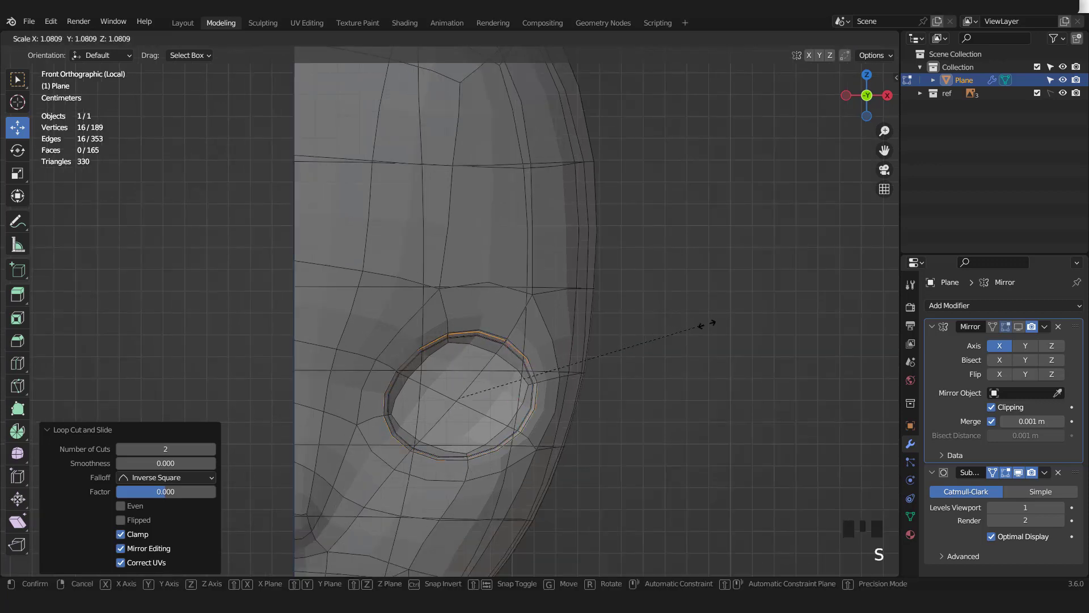
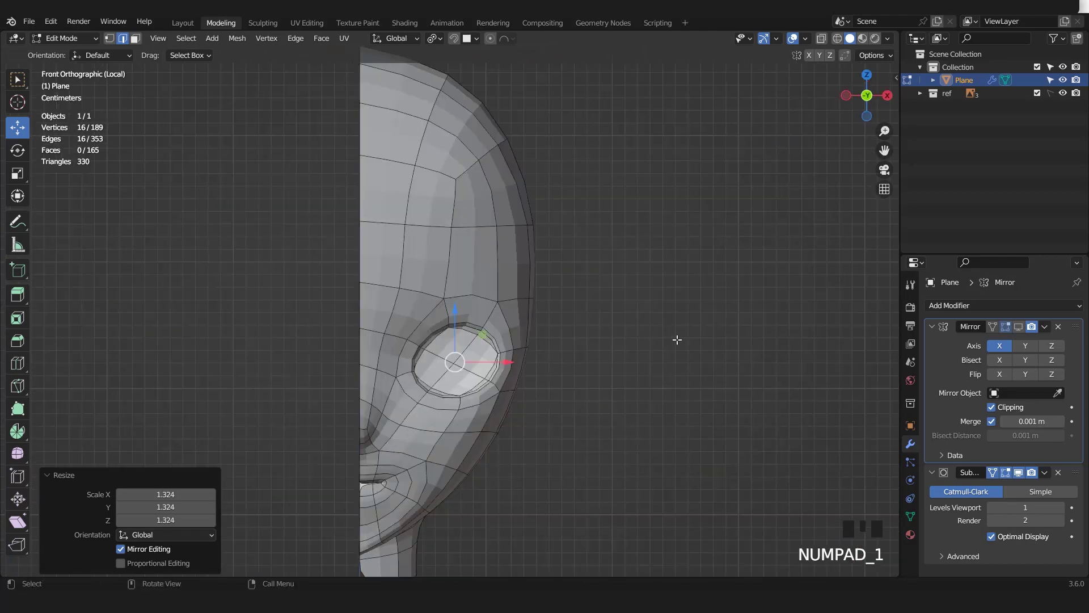
left_click(1021, 329)
scroll("down", 3)
key("Tab")
Step: Leave local view and check the smoothed head front-on over the reference figure
scroll("up", 3)
middle_click(492, 257)
scroll("up", 3)
scroll("down", 3)
key("Tab")
middle_click(522, 283)
key("Tab")
scroll("down", 3)
left_click_drag(542, 299, 696, 173)
key("KP_Divide")
key("KP_1")
scroll("down", 3)
left_click(829, 41)
scroll("down", 3)
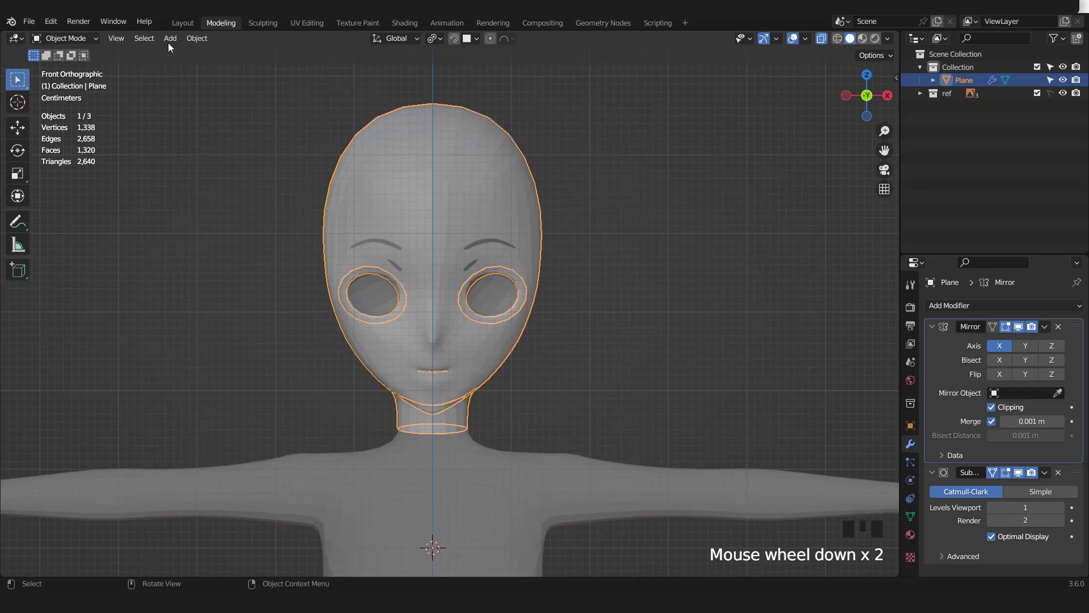
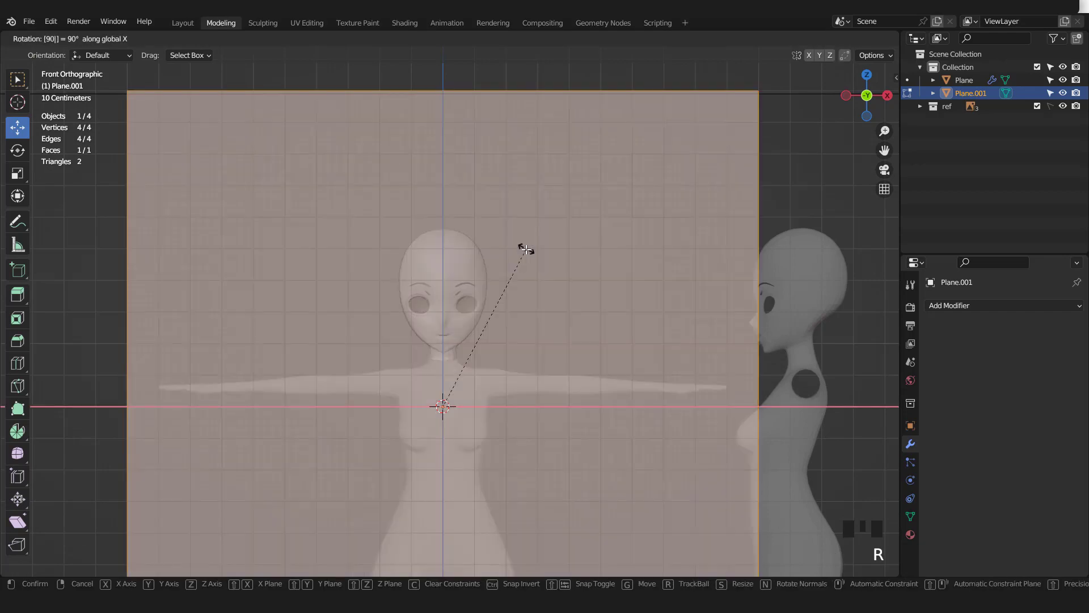
Step: Stand the new plane upright at 90 degrees and shrink it to eyebrow size
scroll("down", 3)
key("s")
key("s")
scroll("up", 3)
key("s")
key("s")
scroll("up", 3)
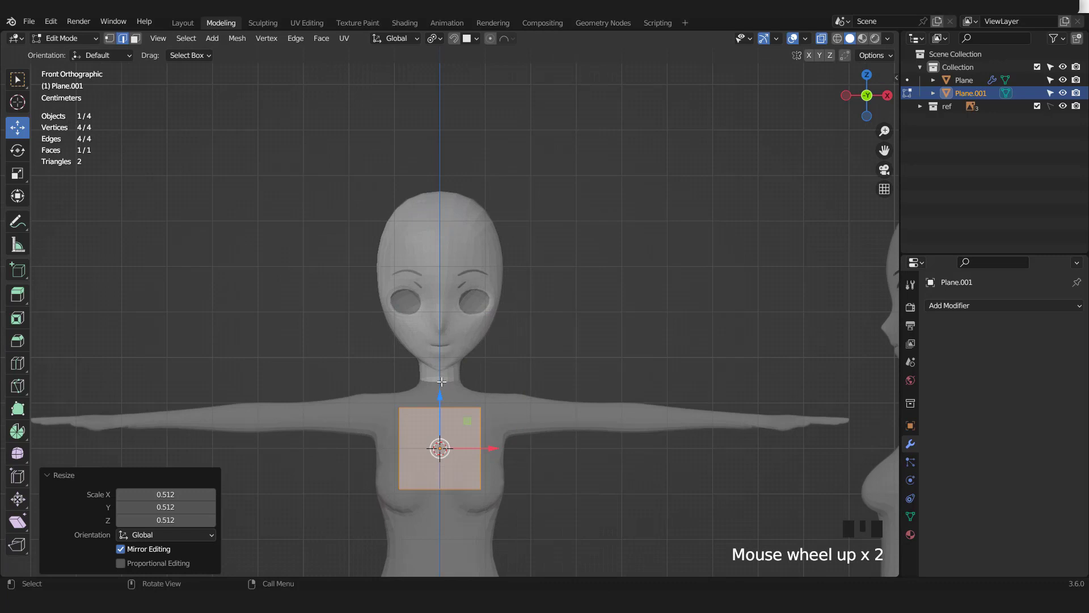
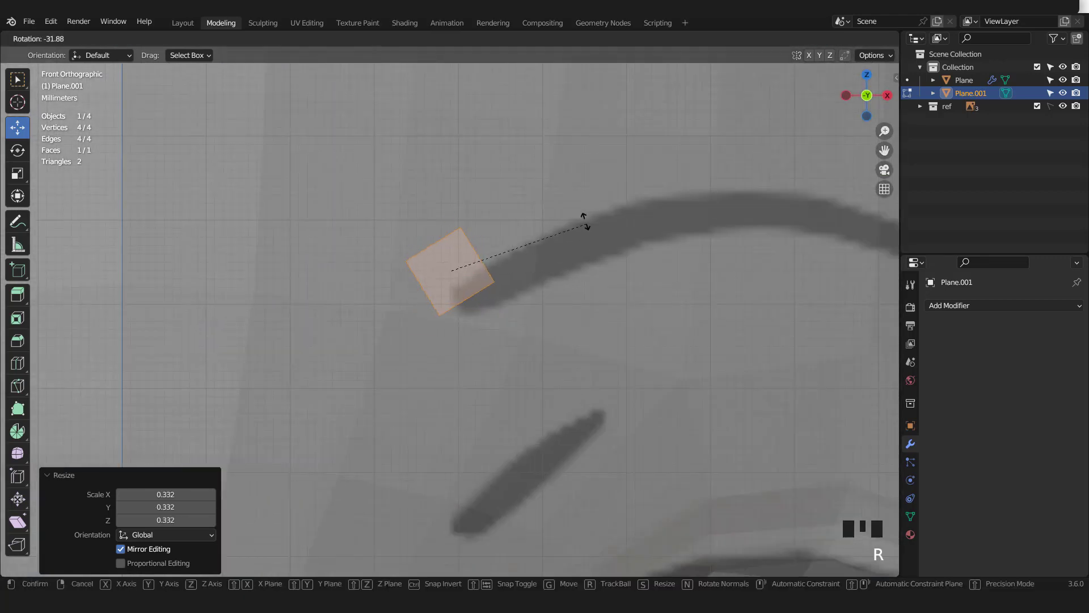
Step: Move the small square onto the inner end of the eyebrow stroke and tilt it to match
key("g")
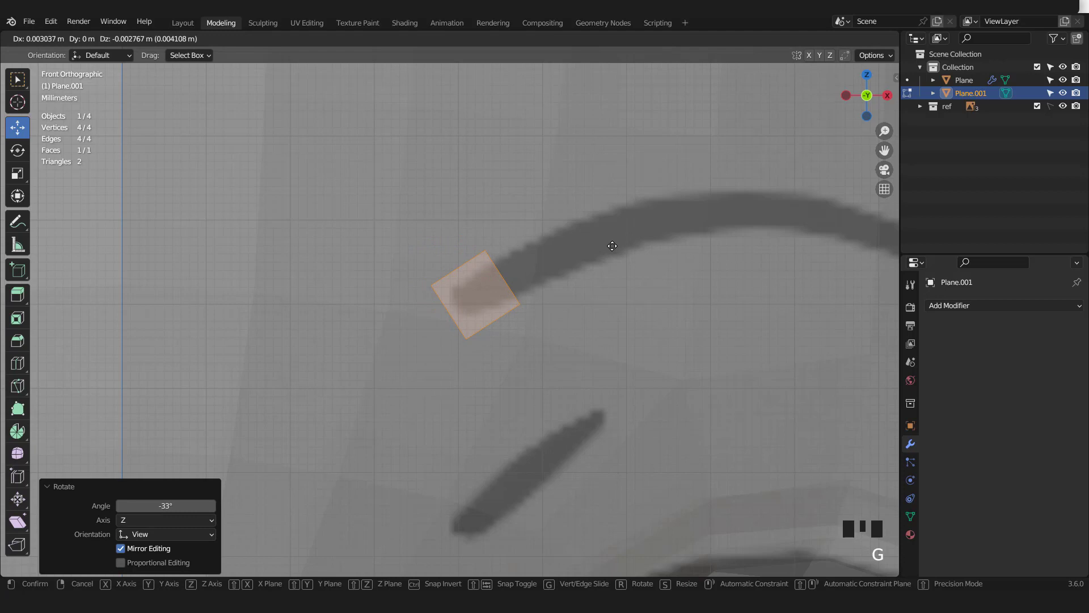
key("s")
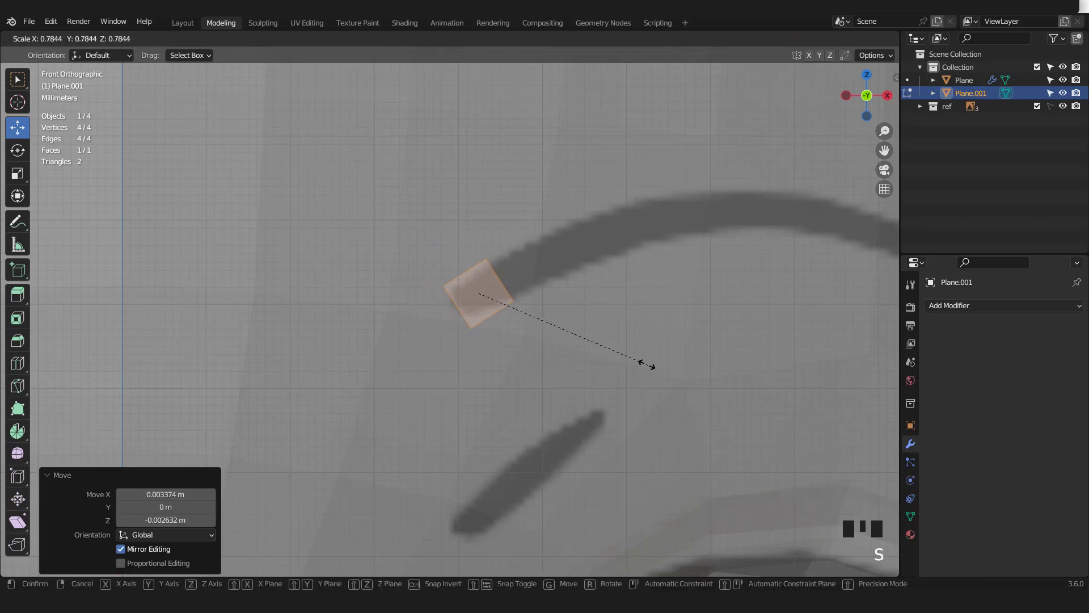
scroll("up", 3)
key("s")
key("g")
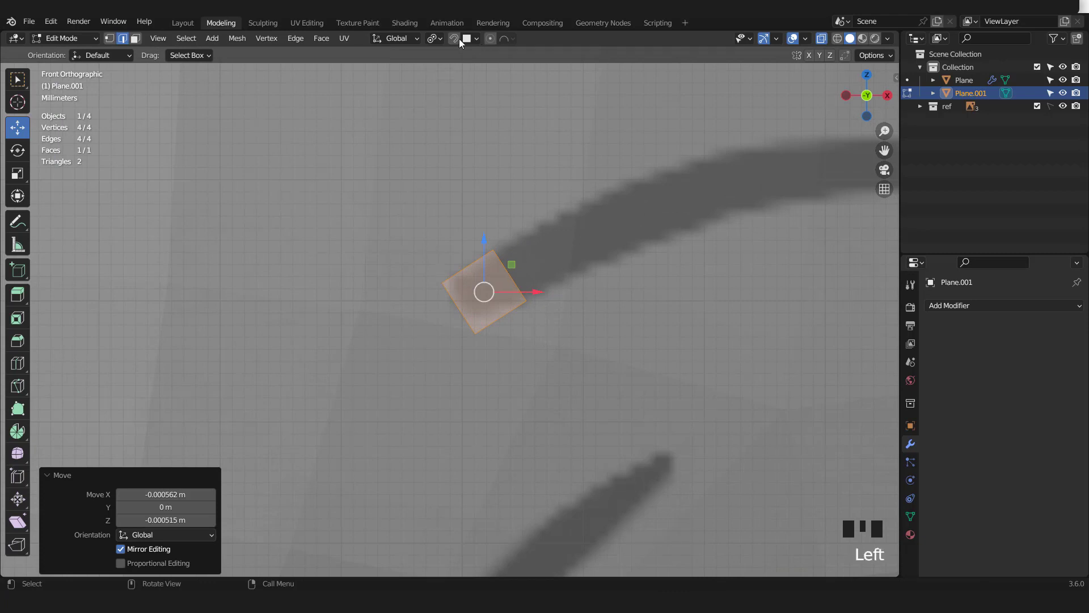
Step: Enable snapping and select the square's outer edge with the brow stroke in view
left_click(453, 41)
left_click_drag(482, 41, 529, 315)
key("g")
left_click(532, 288)
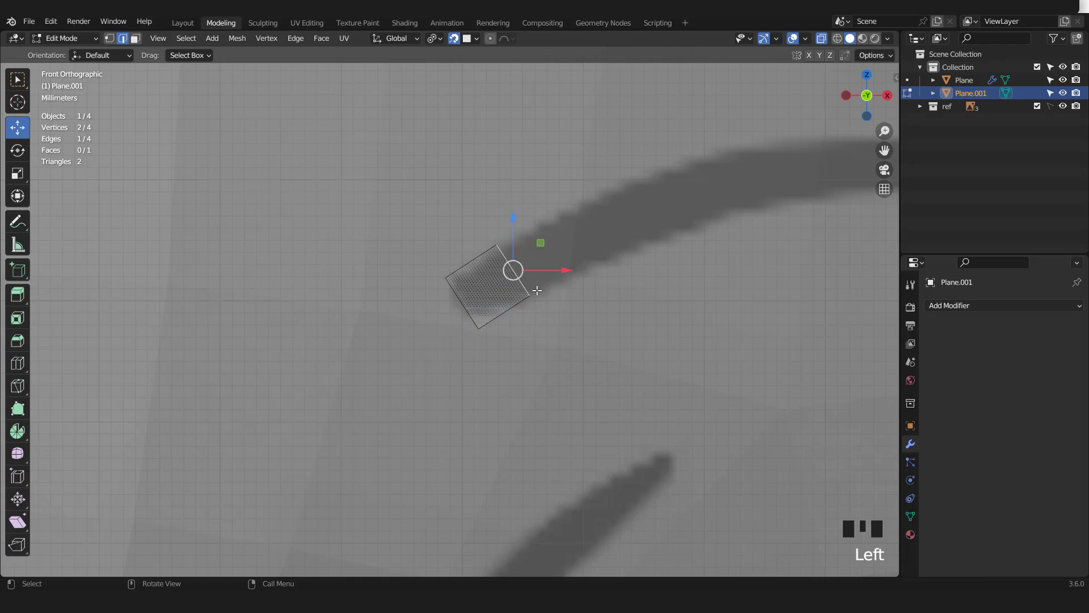
key("g")
scroll("down", 3)
left_click_drag(564, 297, 537, 323)
scroll("up", 3)
Step: Extrude and rotate three segments so the strip follows the eyebrow curve
key("e")
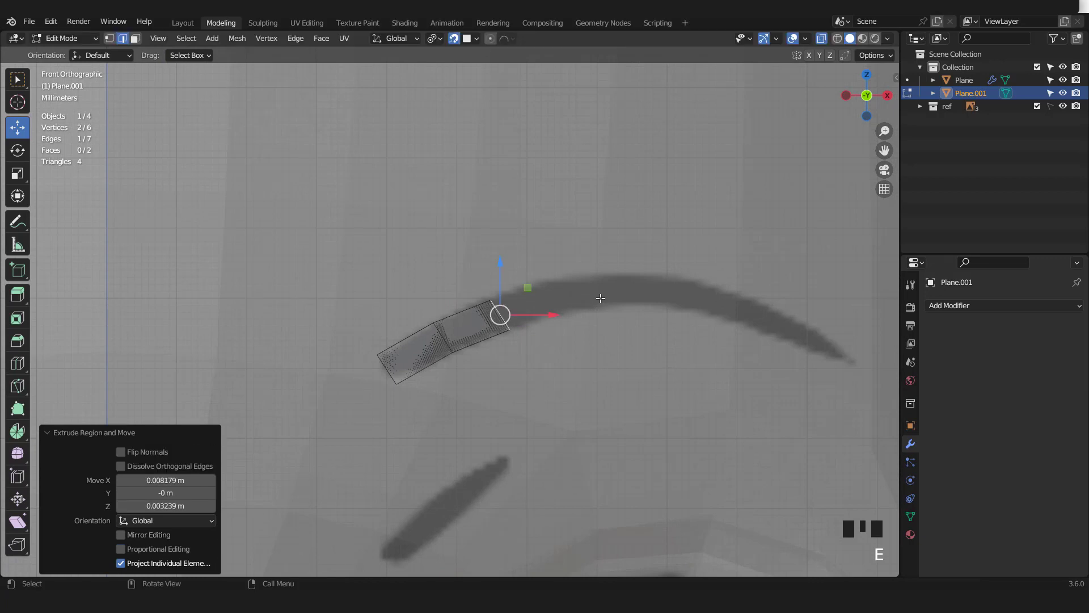
key("r")
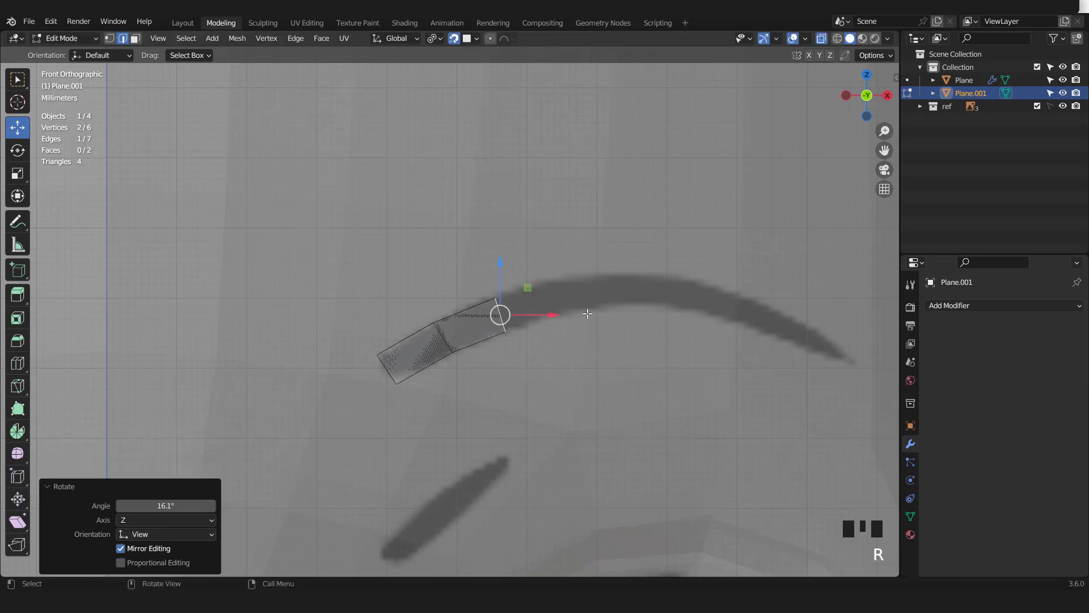
key("e")
key("r")
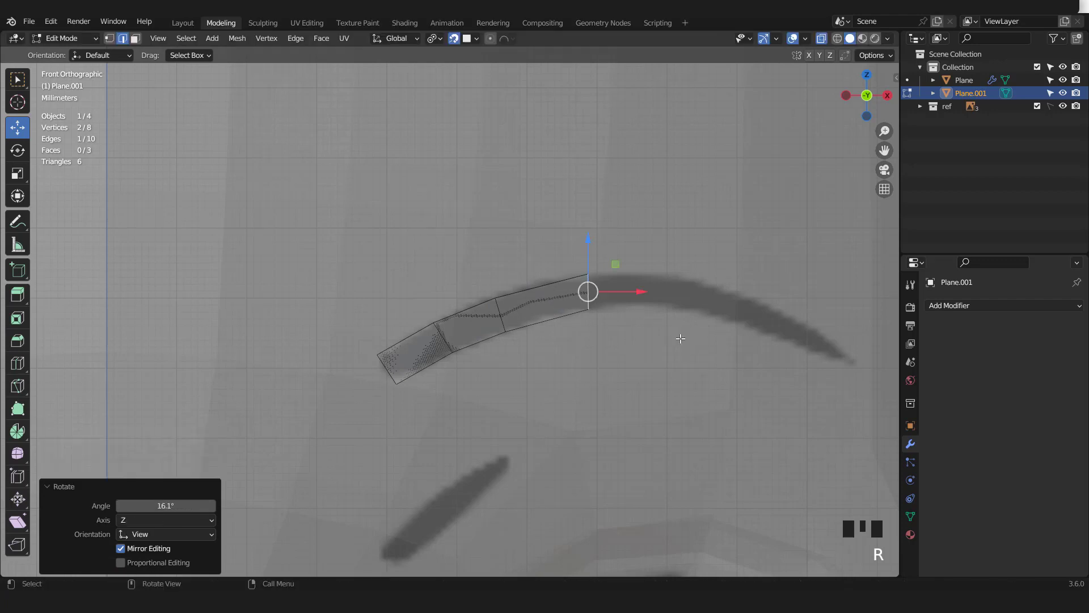
key("e")
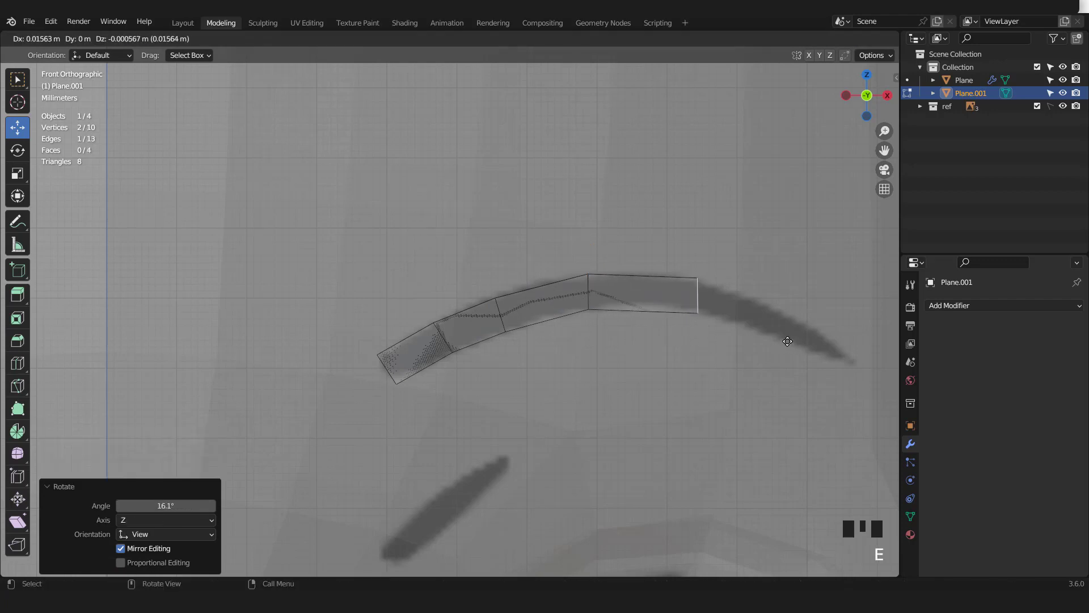
key("r")
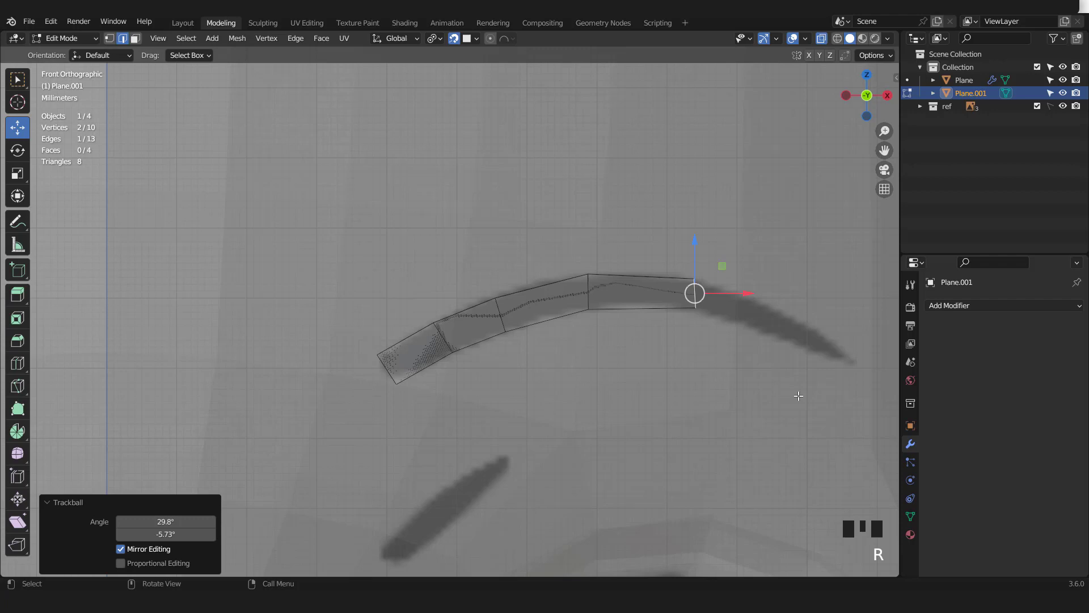
key("s")
key("r")
key("g")
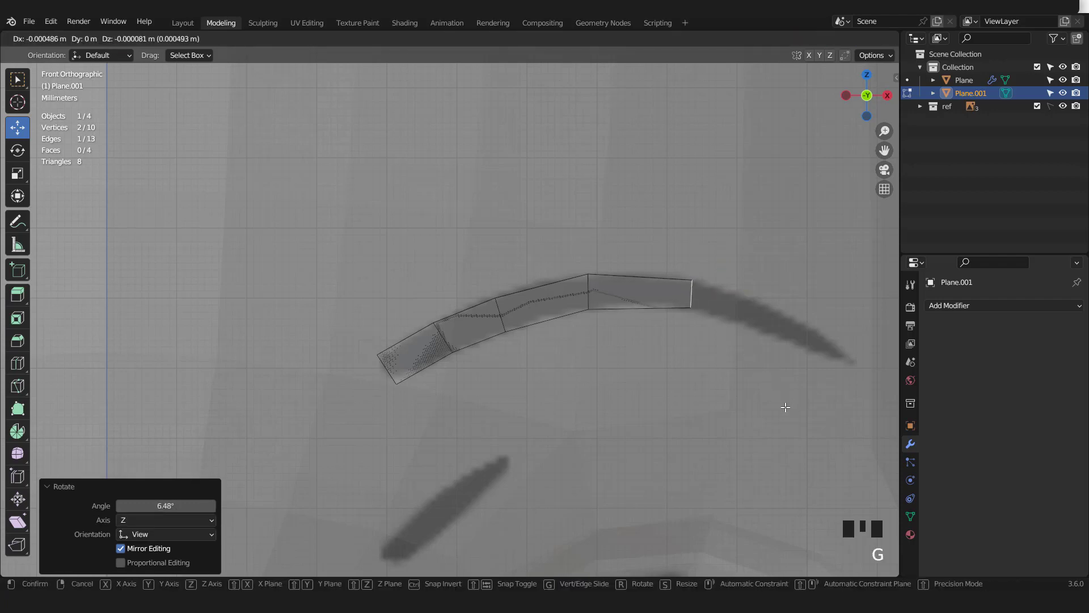
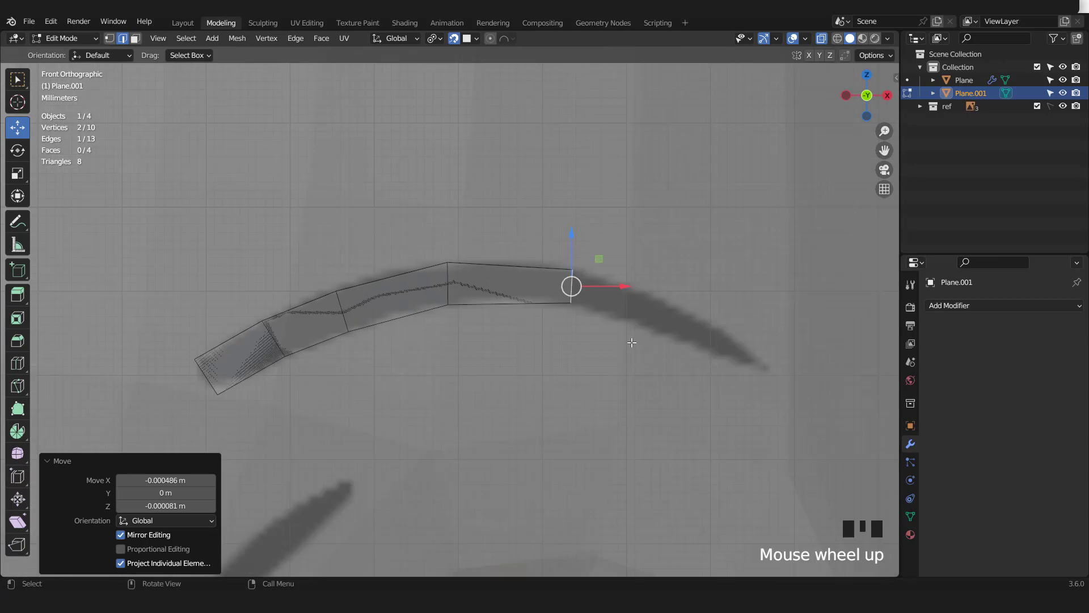
Step: Extrude the remaining segments to the outer end and scale the tip narrow
key("e")
key("r")
key("g")
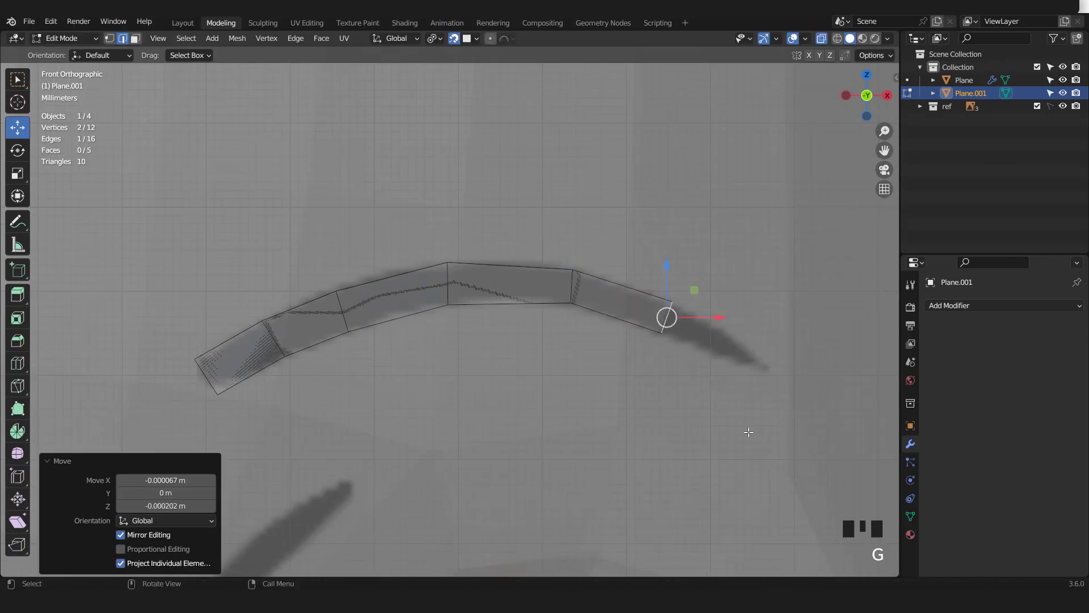
key("s")
scroll("down", 3)
key("e")
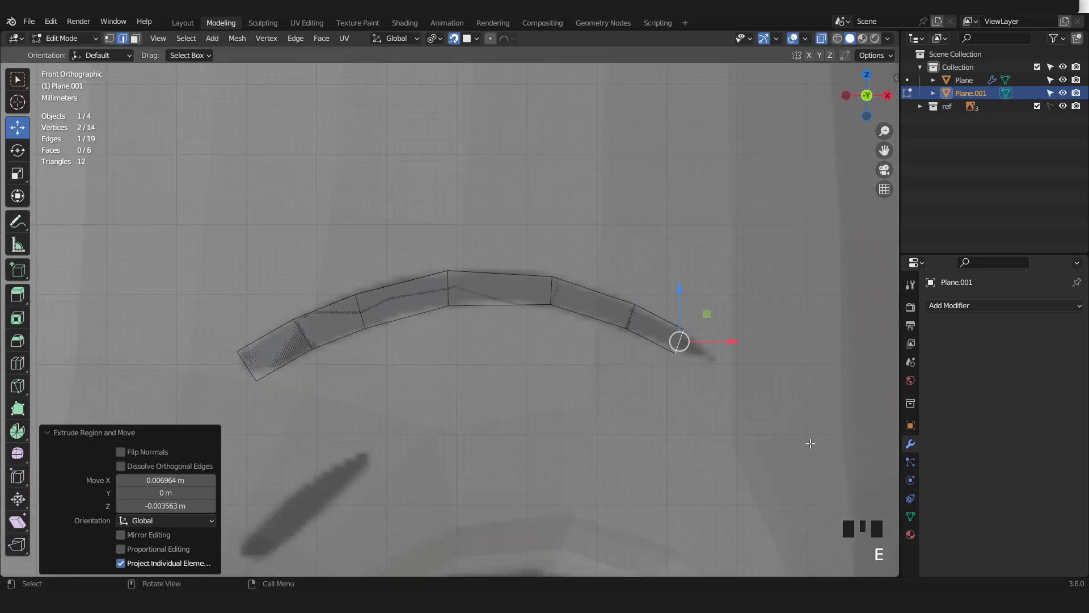
key("s")
key("e")
key("s")
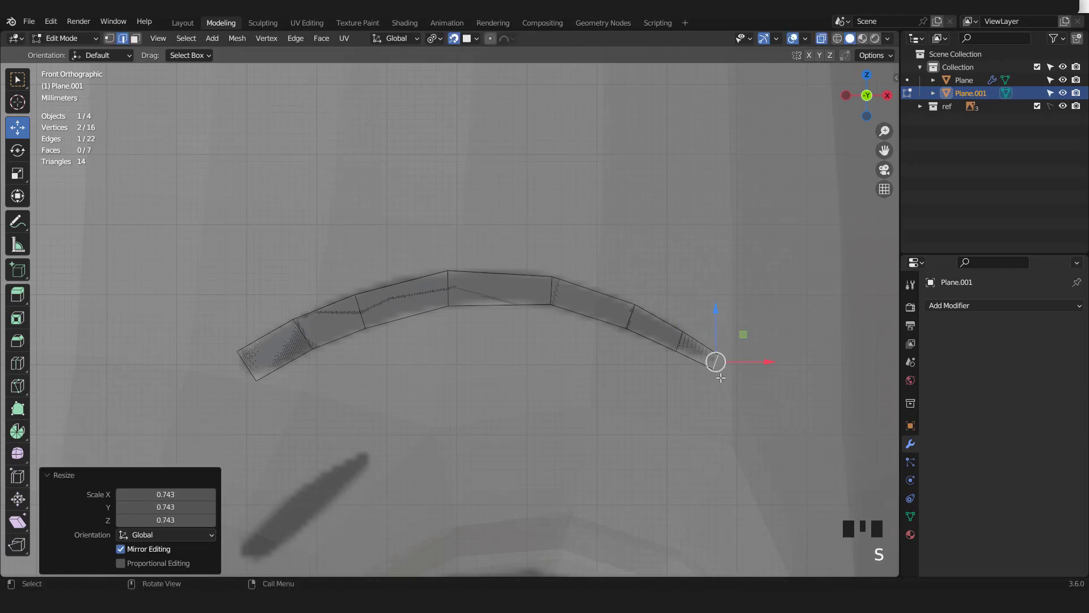
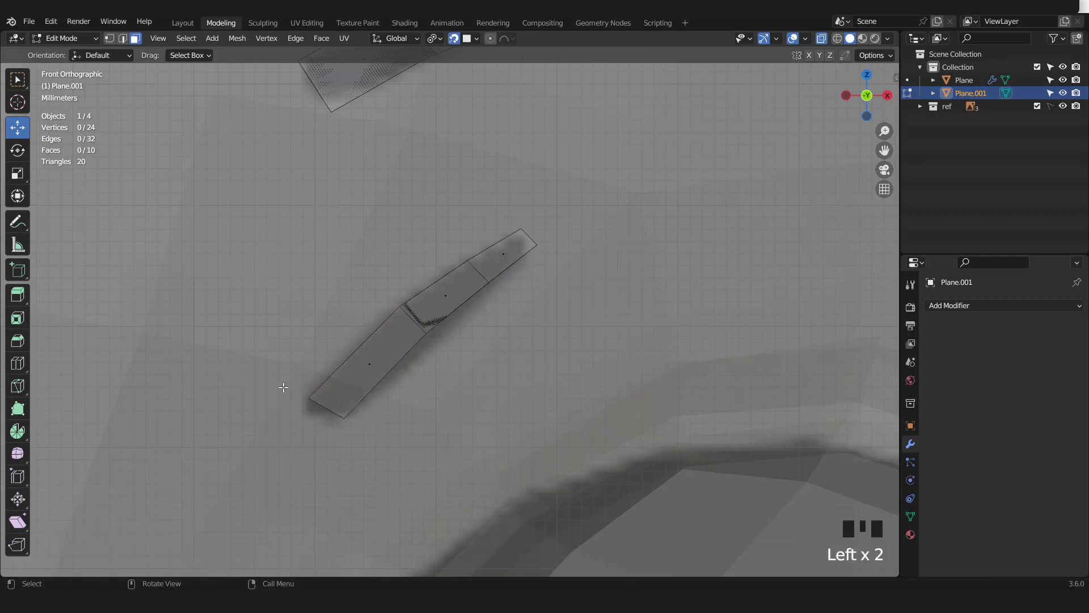
Step: Rotate, widen and nudge the short lower strip's edges so it follows its stroke
key("2")
left_click(359, 407)
key("r")
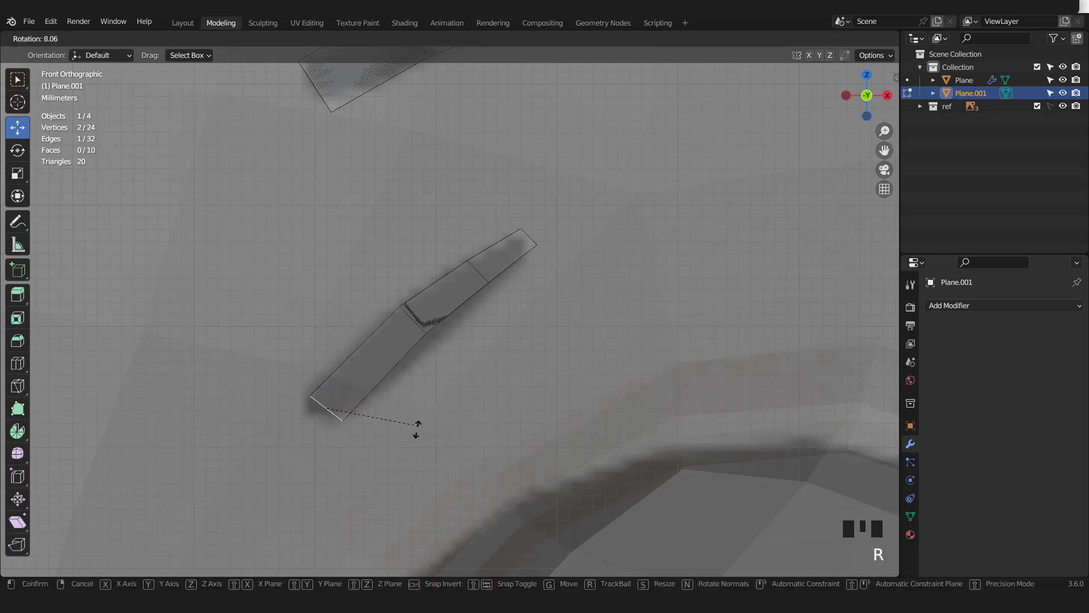
key("s")
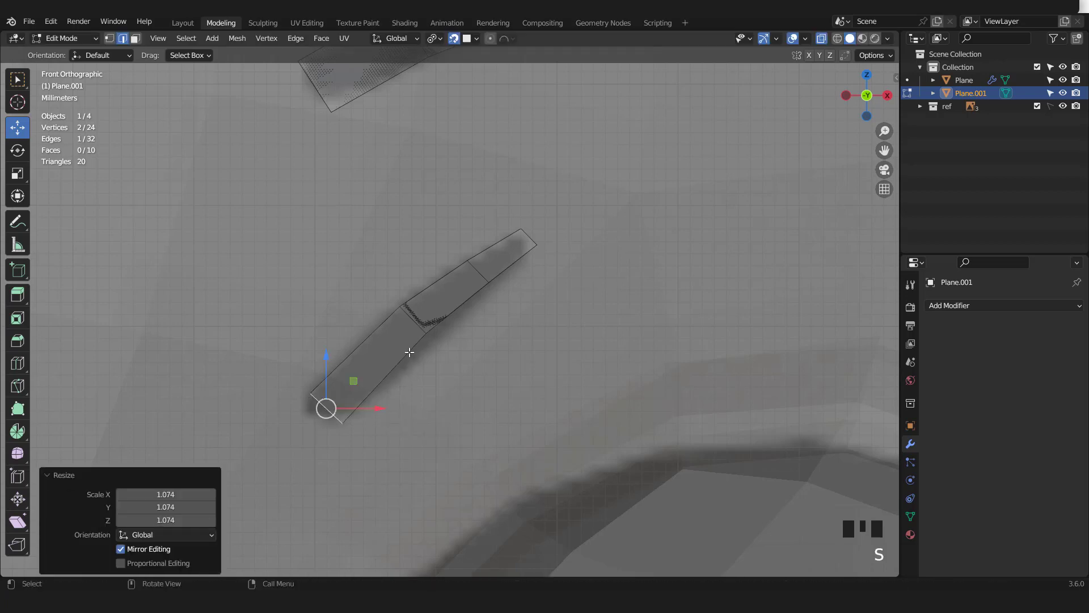
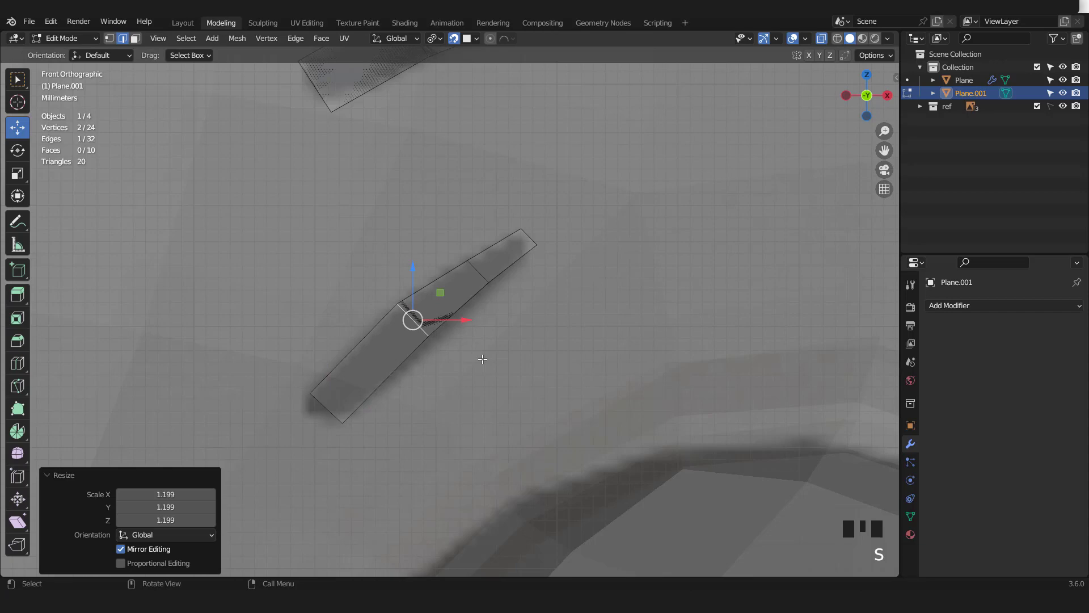
key("g")
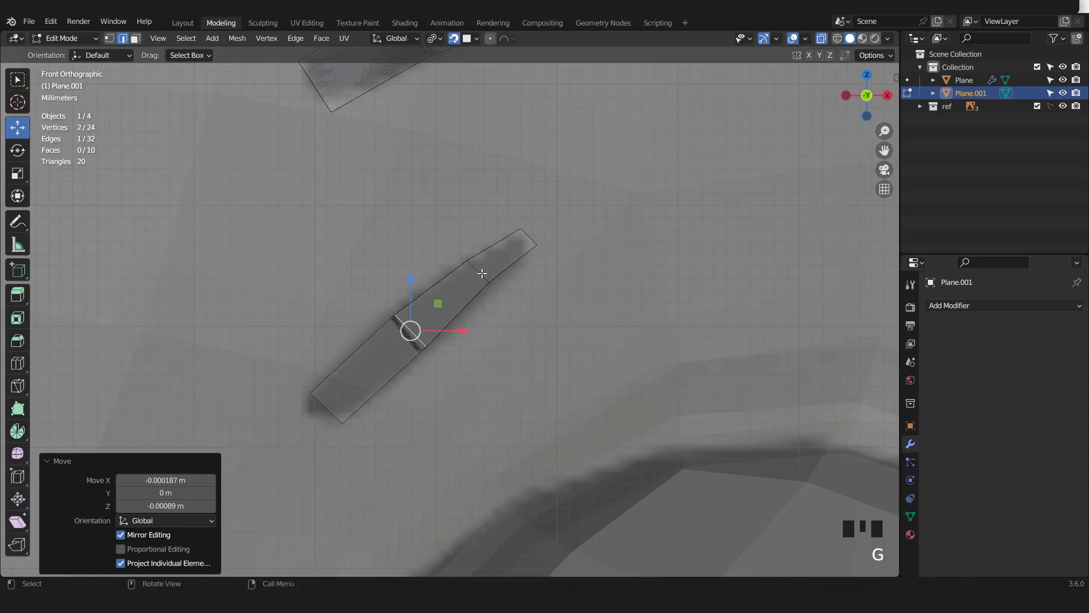
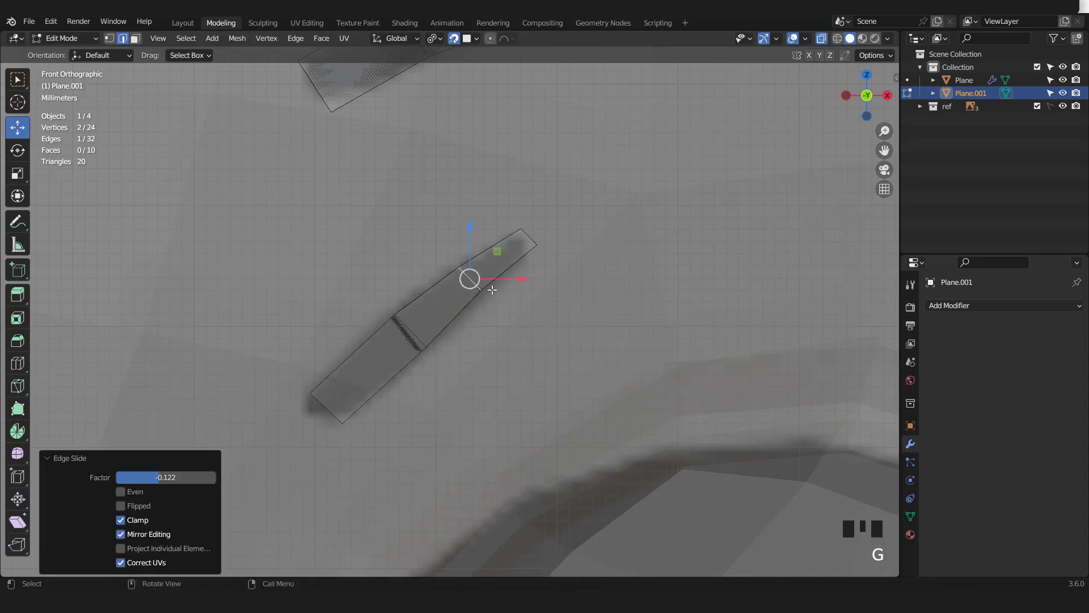
key("s")
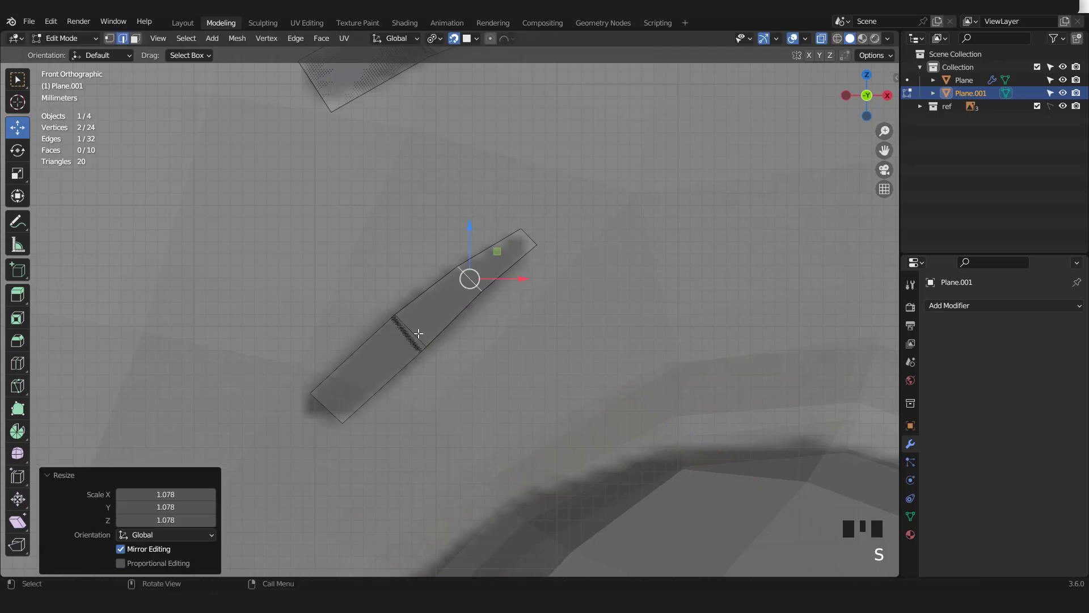
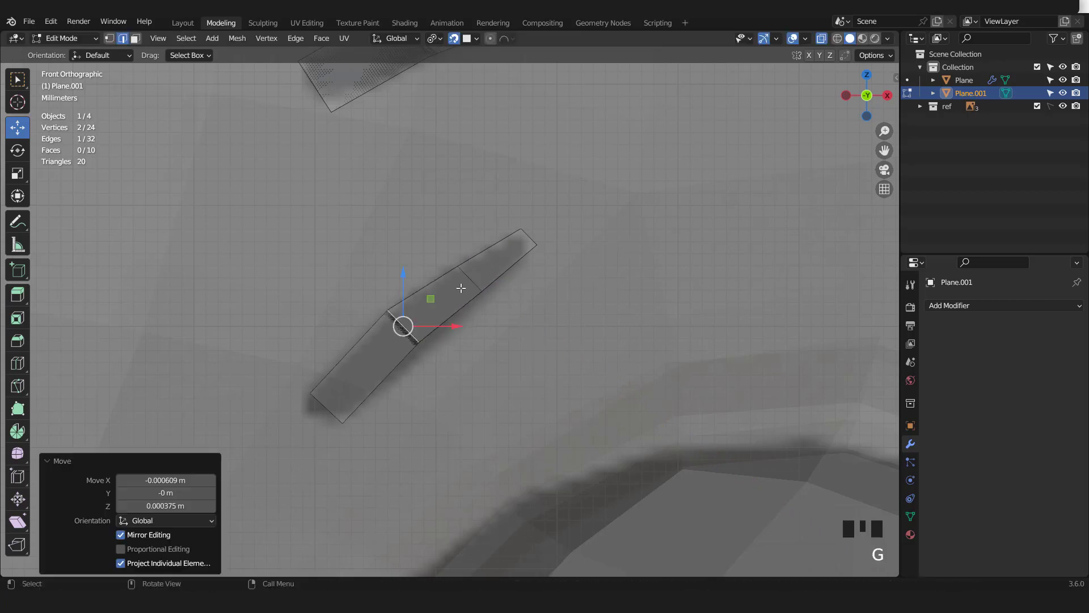
left_click(468, 266)
key("g")
left_click(327, 398)
key("g")
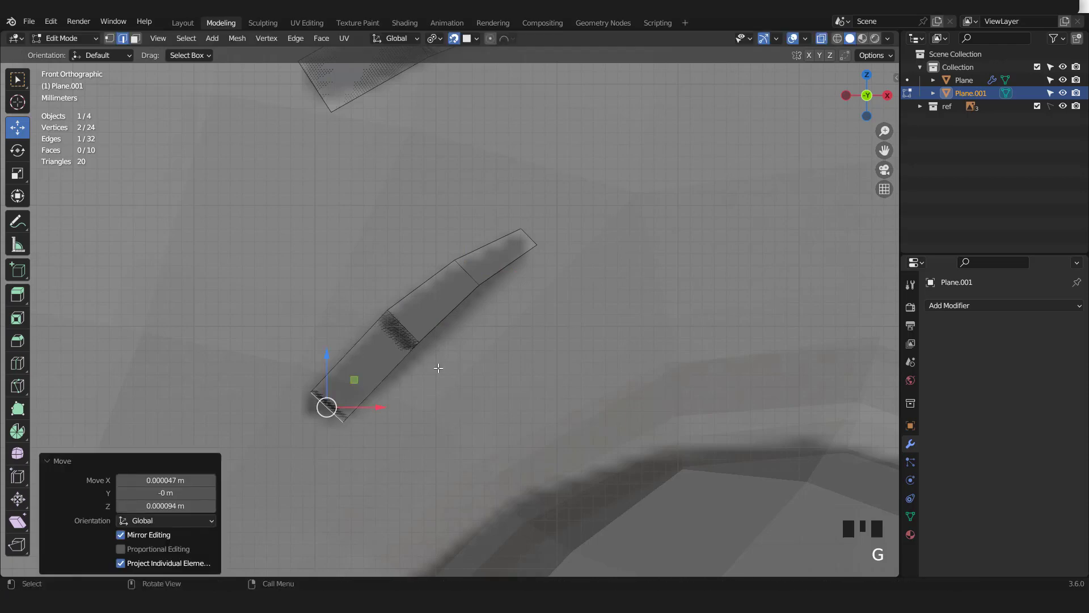
scroll("down", 3)
Step: Give both strips slight extruded thickness and a Subdivision modifier, then review from the front
key("Tab")
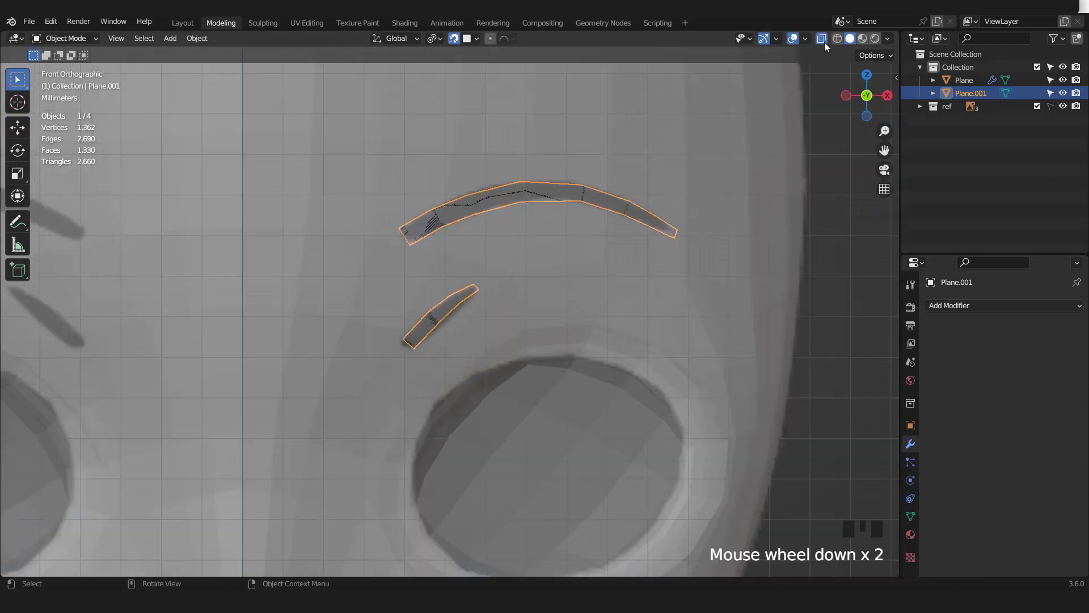
left_click_drag(827, 43, 664, 164)
key("ctrl+1")
scroll("down", 3)
left_click_drag(578, 196, 460, 40)
left_click_drag(460, 40, 471, 78)
key("Tab")
scroll("up", 3)
key("a")
key("3")
key("e")
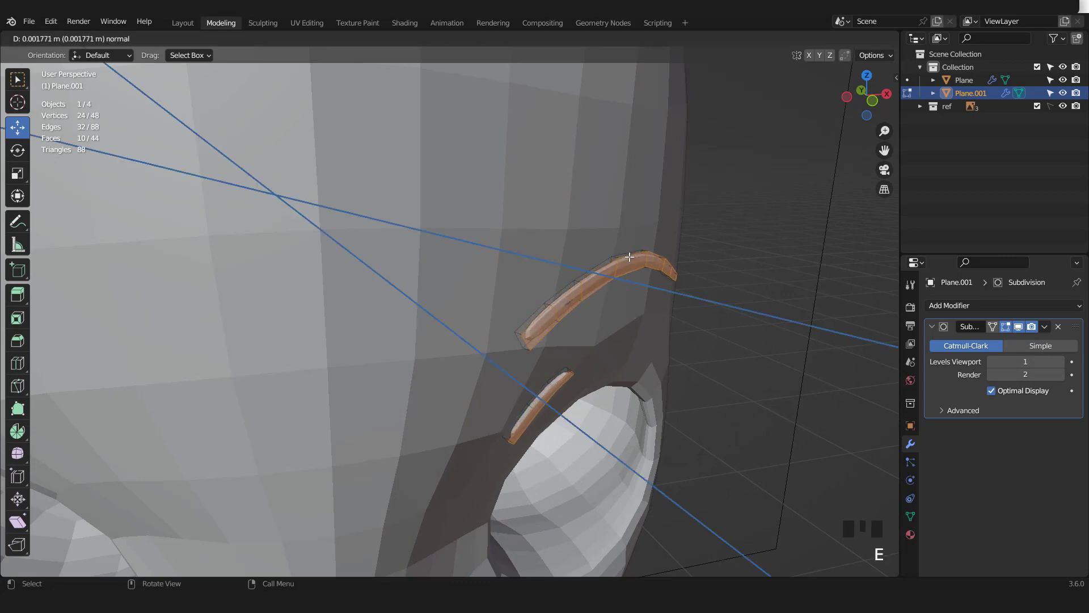
key("Tab")
scroll("down", 3)
key("KP_1")
scroll("down", 3)
Step: Add a Mirror modifier on X so the strips appear on the other half of the face
left_click(824, 41)
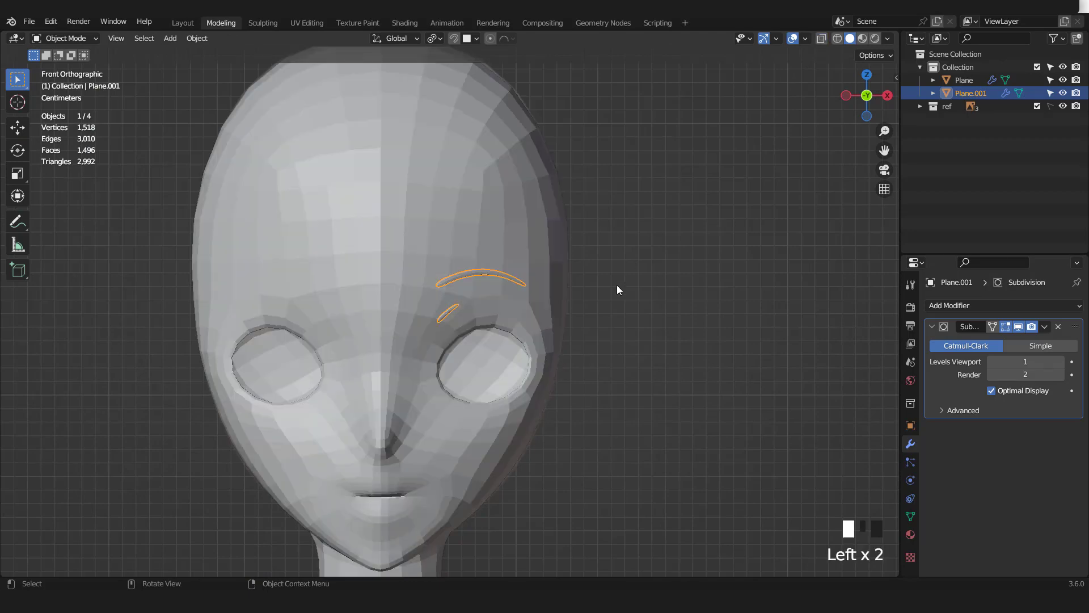
scroll("up", 3)
scroll("down", 3)
left_click_drag(957, 310, 705, 278)
scroll("up", 3)
scroll("down", 3)
left_click_drag(589, 288, 651, 278)
scroll("up", 3)
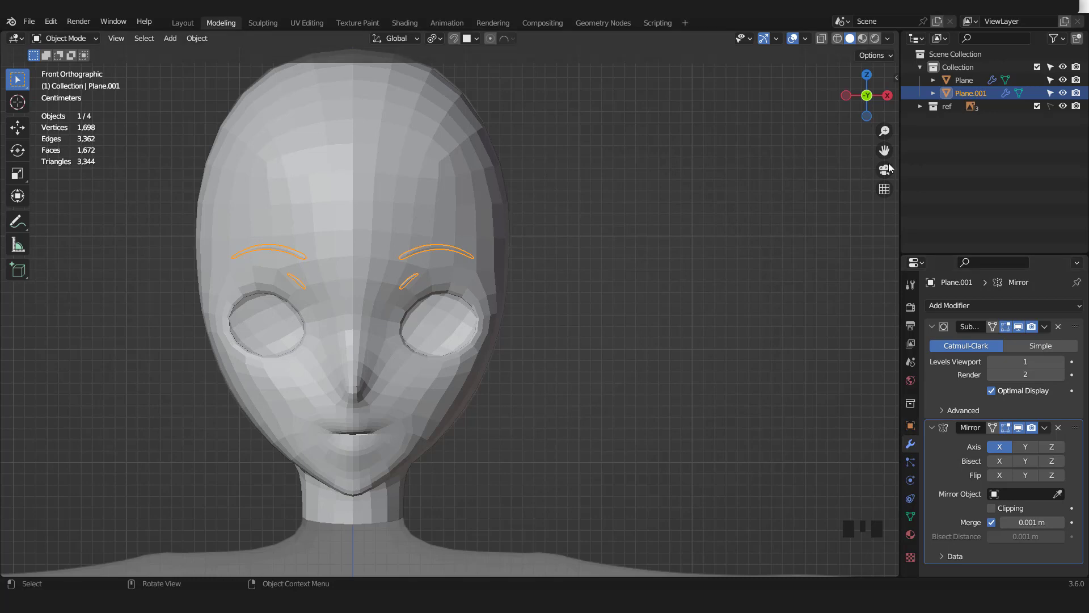
Step: Set the strips' Viewport Display colour to black in Object Properties
left_click(915, 430)
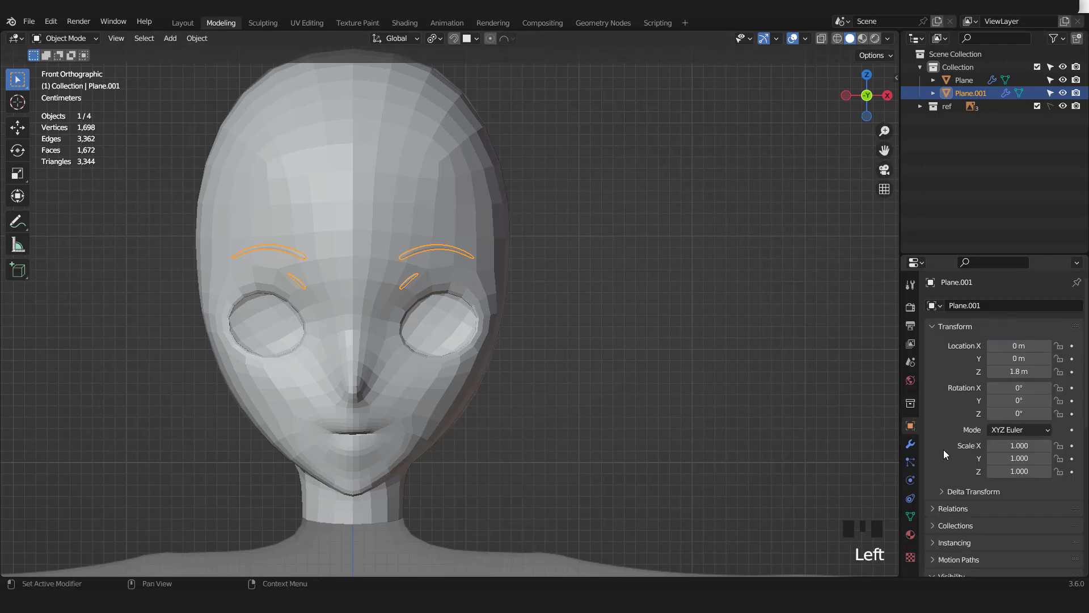
scroll("down", 3)
scroll("down", 3)
left_click_drag(937, 384, 974, 485)
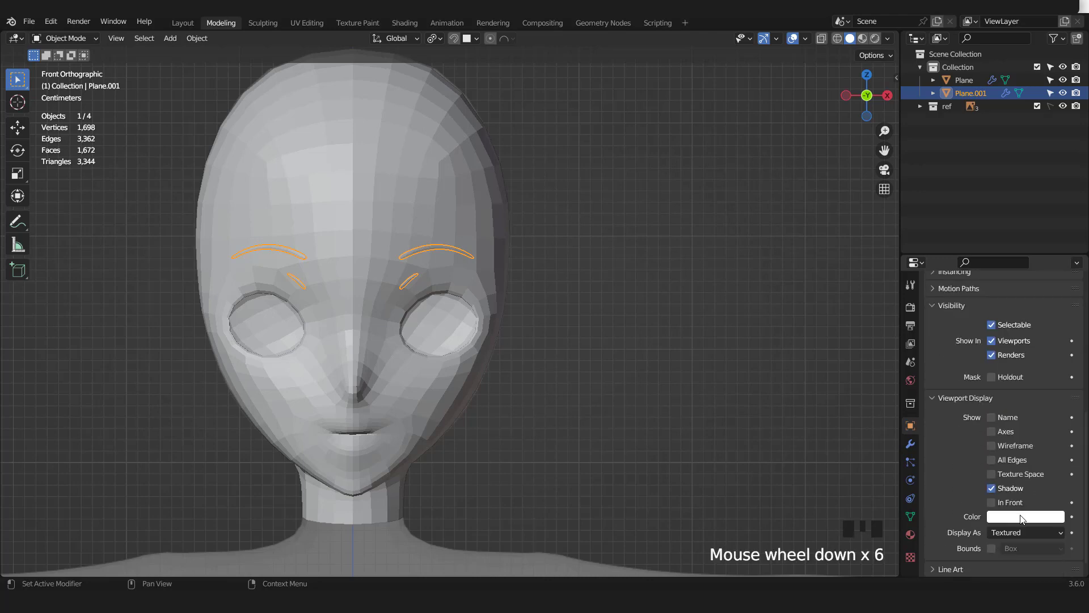
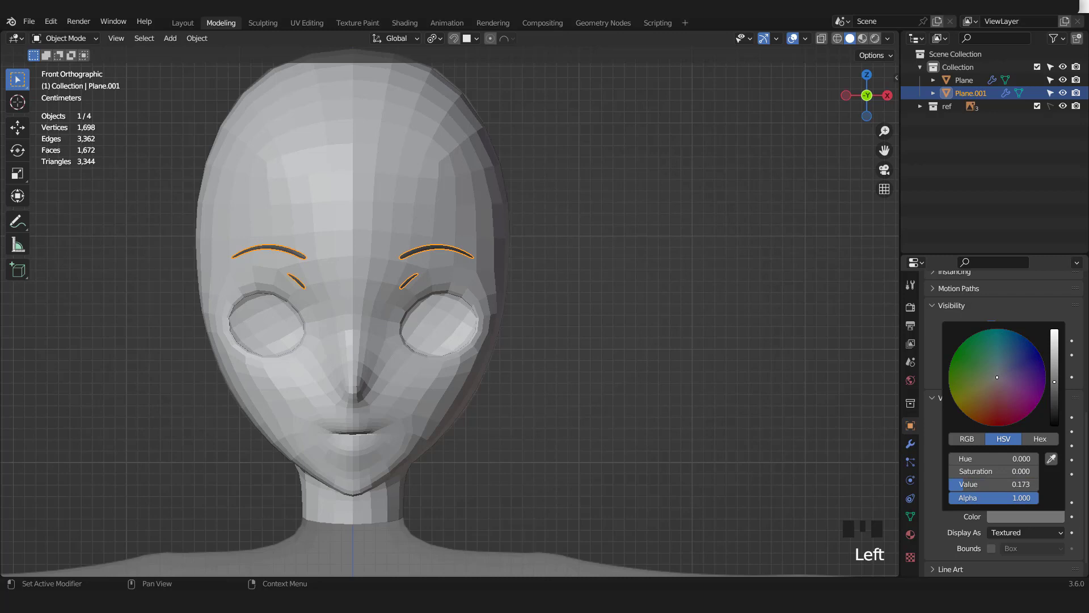
left_click_drag(894, 44, 933, 202)
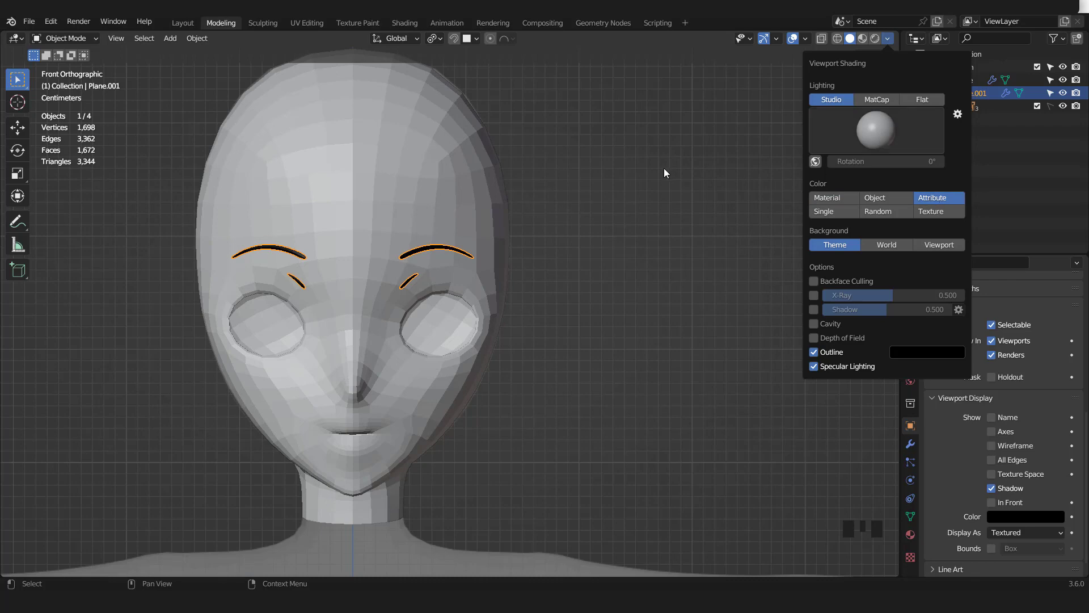
Step: Switch viewport shading colour to Object so the strips show dark, then deselect them
left_click(636, 246)
scroll("up", 3)
scroll("down", 3)
left_click(719, 147)
scroll("down", 3)
left_click(794, 42)
scroll("up", 3)
left_click(484, 289)
scroll("up", 3)
middle_click(512, 267)
Step: Duplicate the eye-socket edge loop and separate it into its own object
key("Tab")
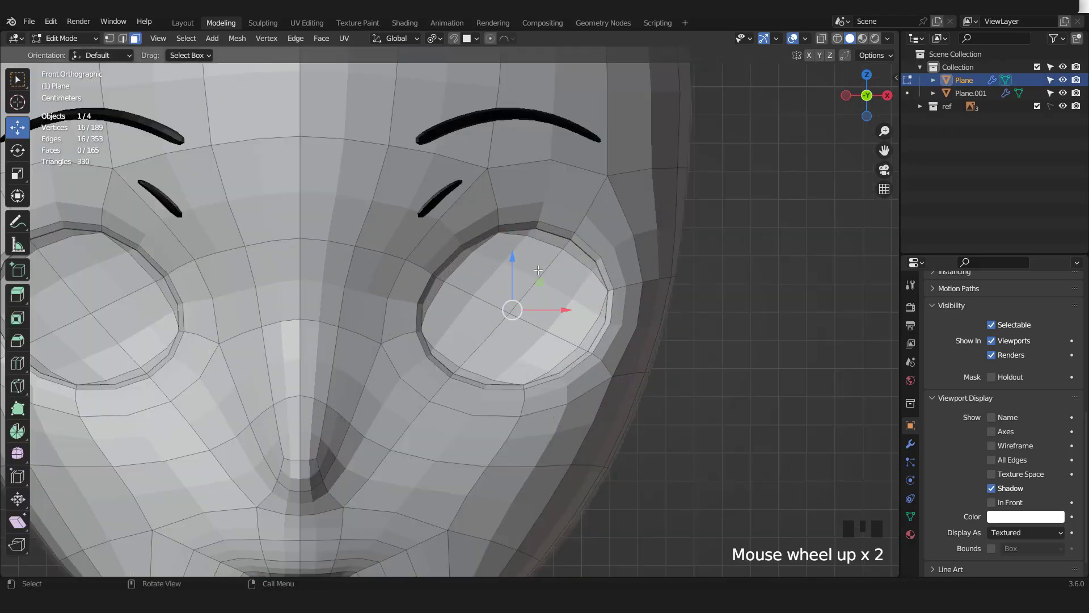
key("2")
double_click(583, 244)
left_click(955, 392)
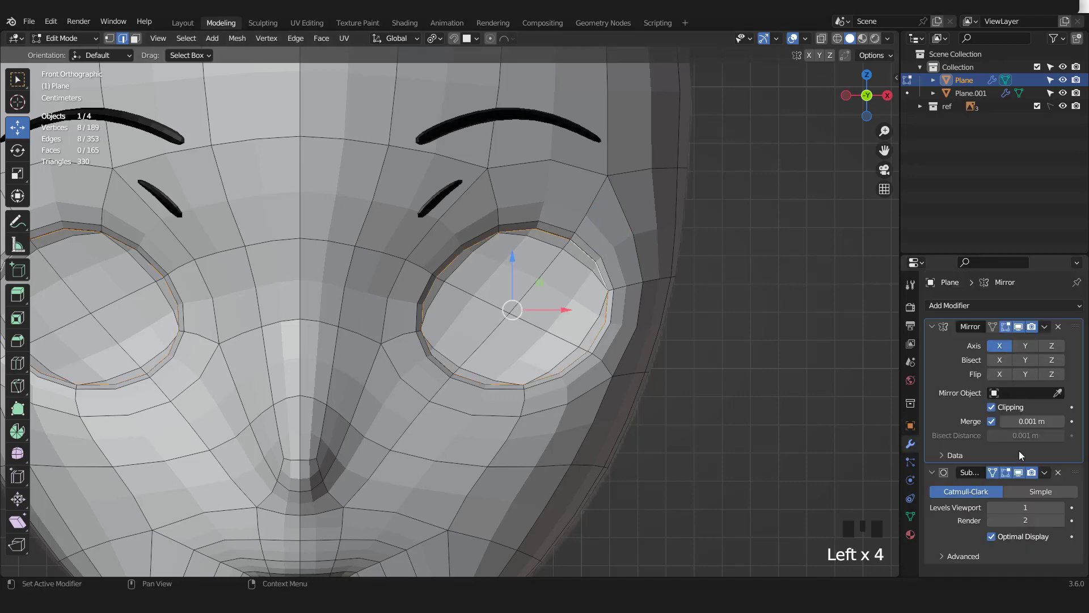
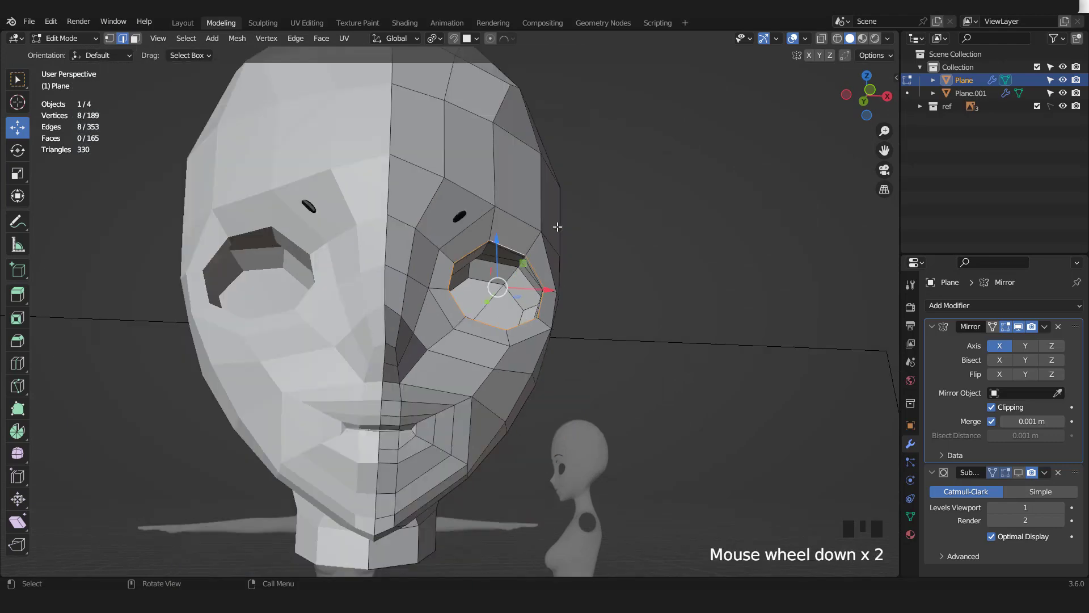
key("KP_1")
scroll("up", 3)
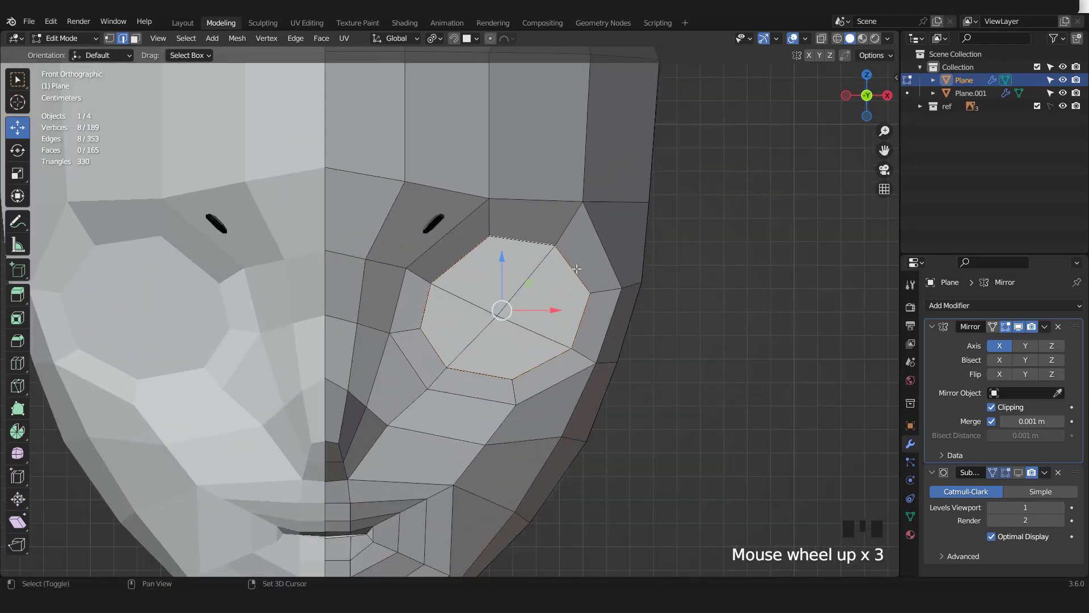
key("shift+d")
key("p")
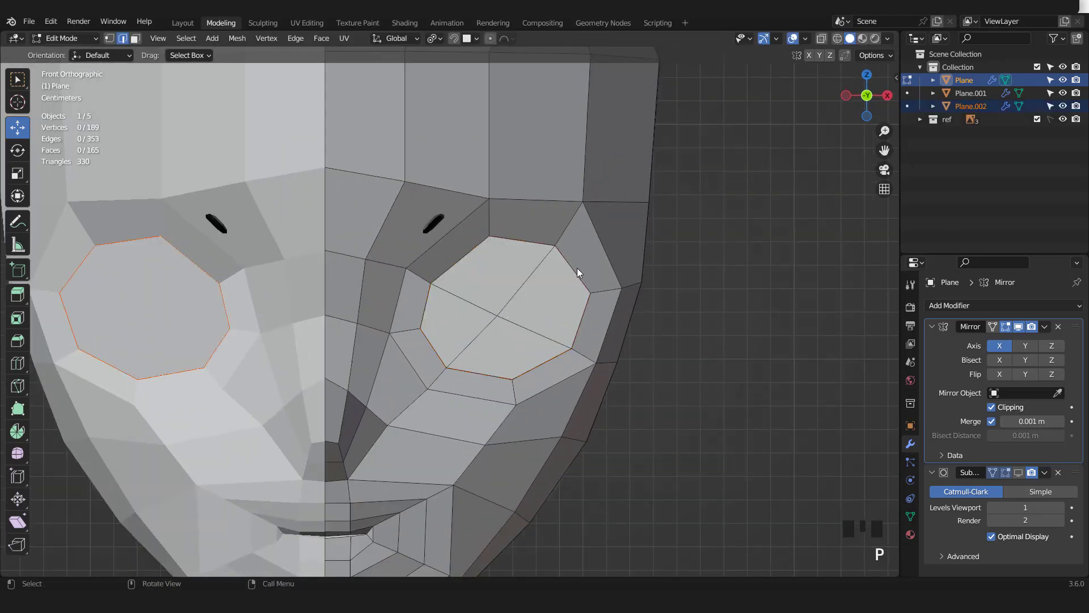
key("Tab")
Step: Pick the new loop object Plane.002 and isolate it in local view for editing
left_click(578, 274)
scroll("down", 3)
left_click(561, 192)
left_click_drag(1021, 475, 987, 462)
left_click(978, 99)
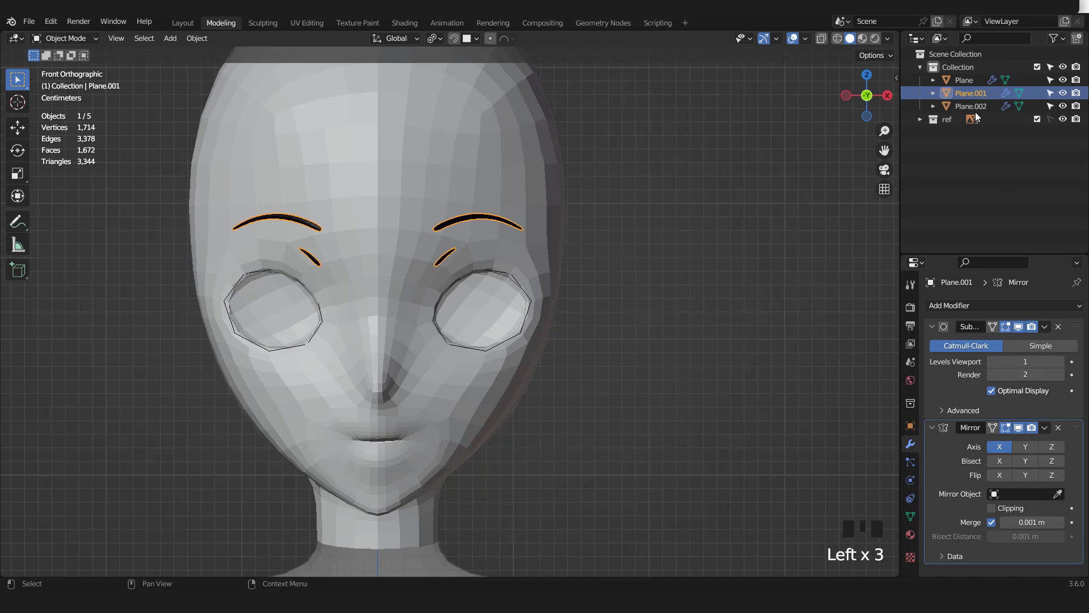
left_click(979, 112)
scroll("up", 3)
key("Tab")
scroll("up", 3)
key("KP_Divide")
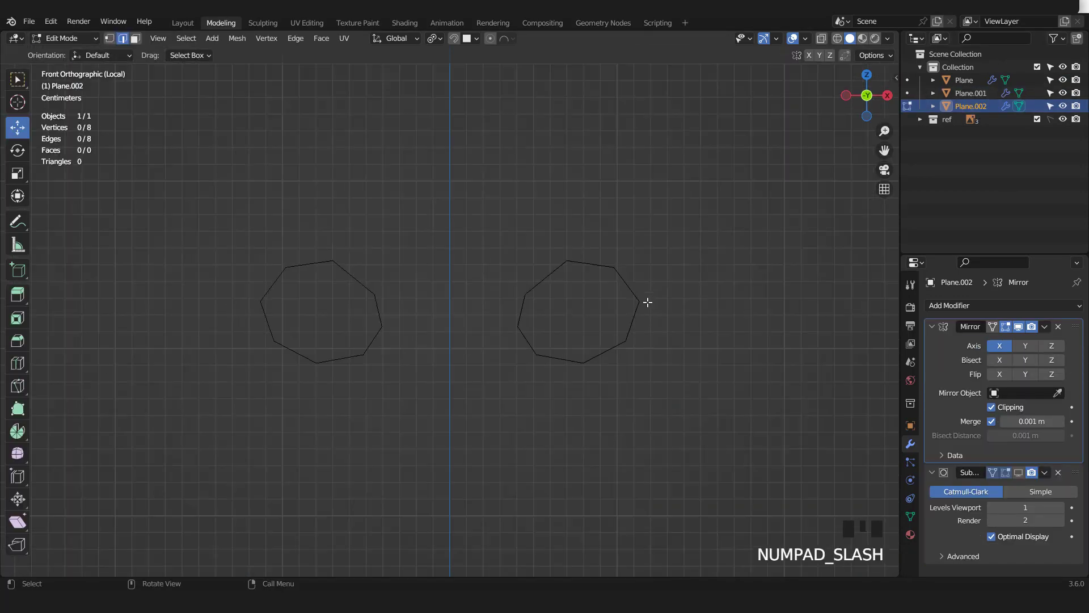
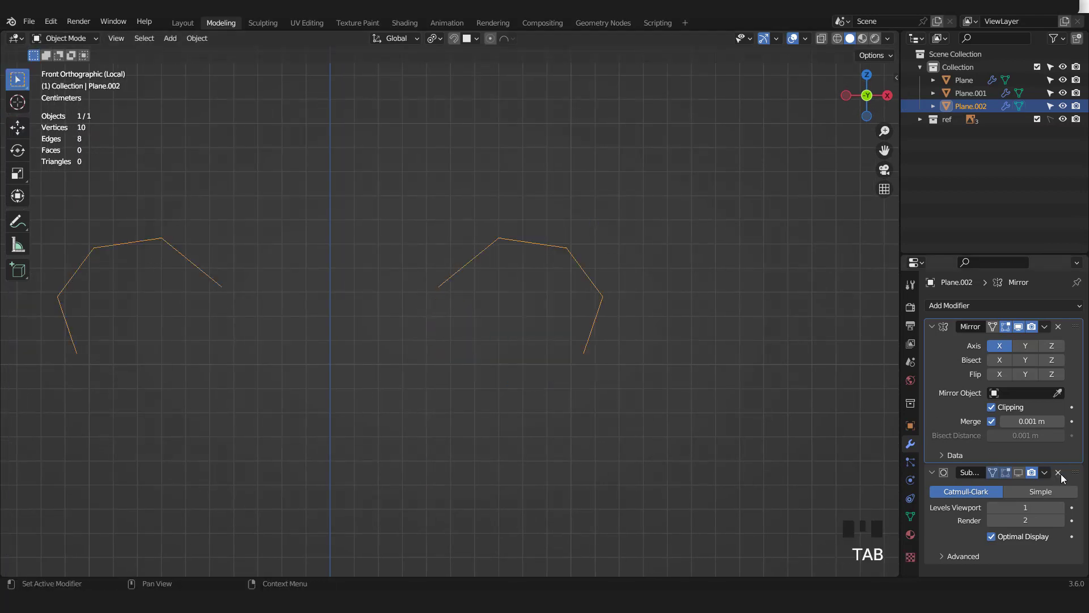
Step: Delete the lower vertices so only the upper-outer rim arc remains
left_click_drag(1064, 476, 676, 347)
key("KP_Divide")
left_click_drag(599, 274, 571, 208)
left_click_drag(571, 209, 912, 507)
Step: Convert the rim arc to a curve with Bevel Depth 0.005 m and tilt it outward with Ctrl+T
left_click(1010, 454)
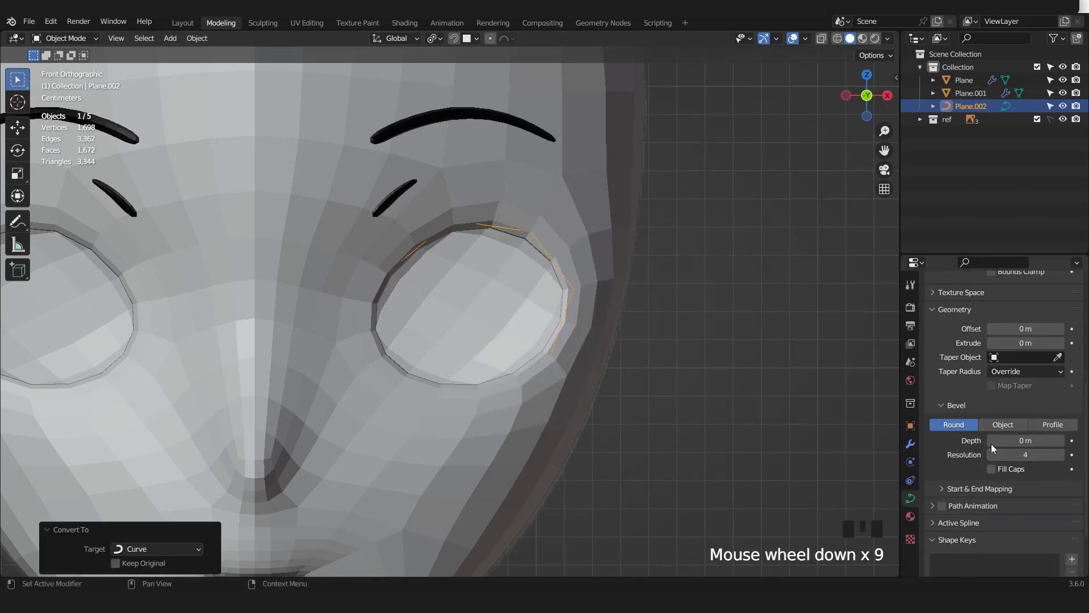
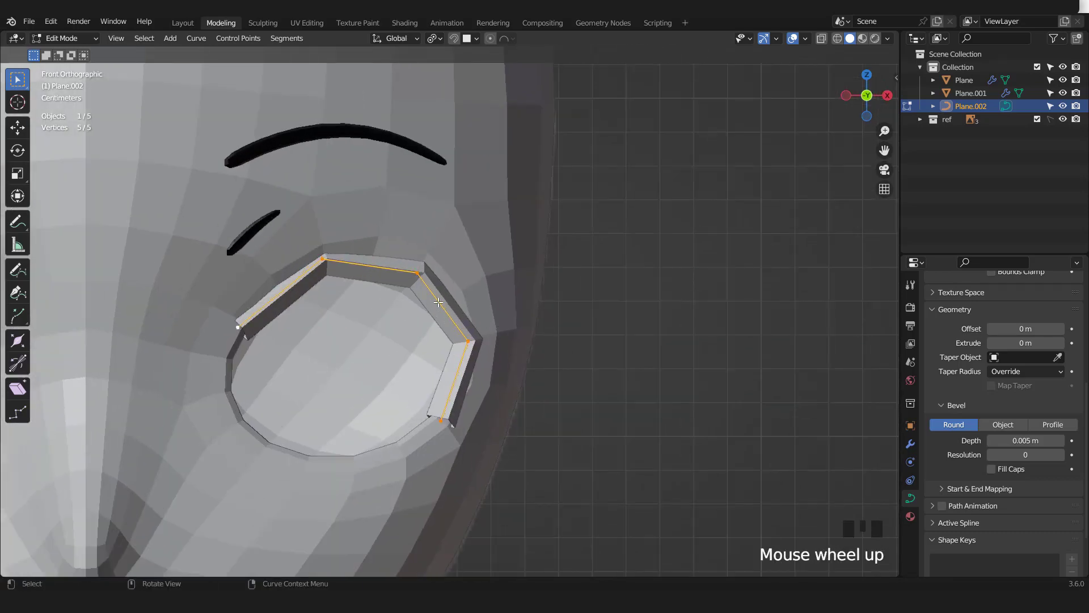
key("ctrl+t")
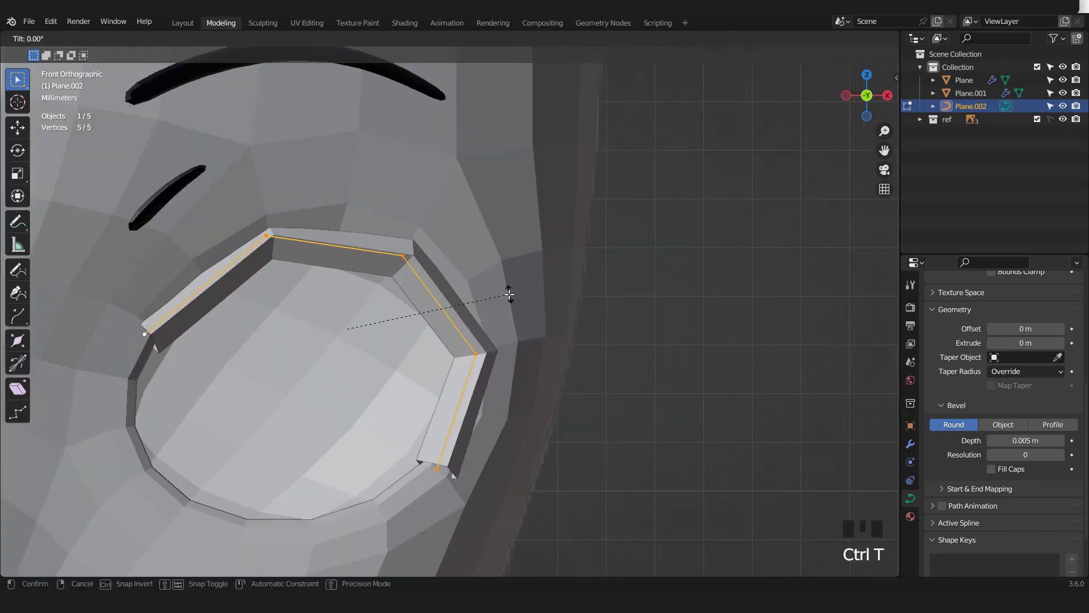
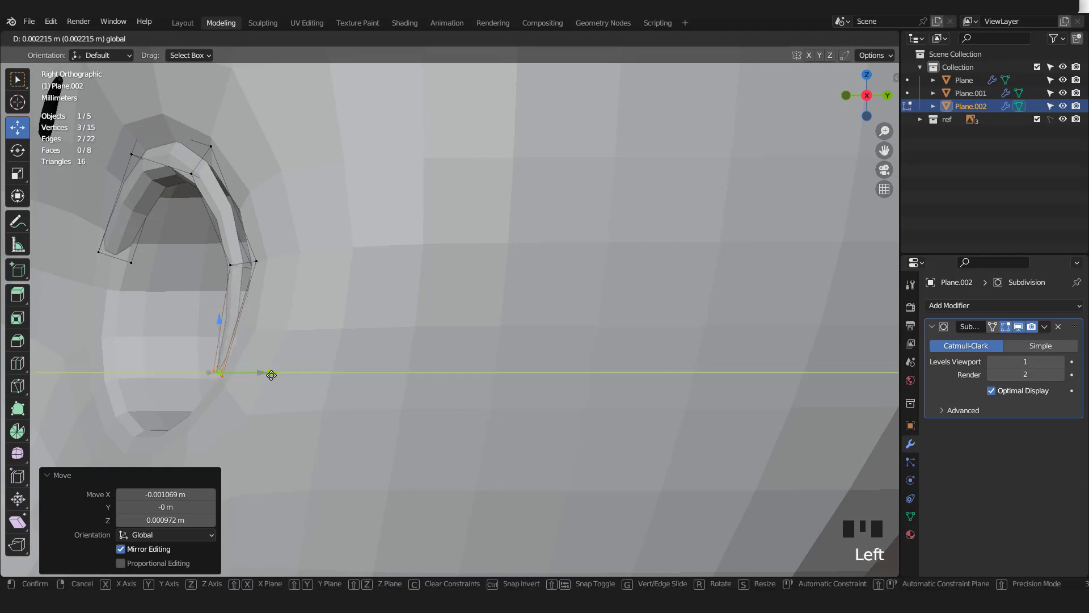
Step: Grab the lash strip's end vertices so they hug the eye rim, then finish editing
scroll("down", 3)
key("2")
left_click(282, 266)
left_click(332, 266)
left_click_drag(241, 183, 269, 182)
left_click(307, 186)
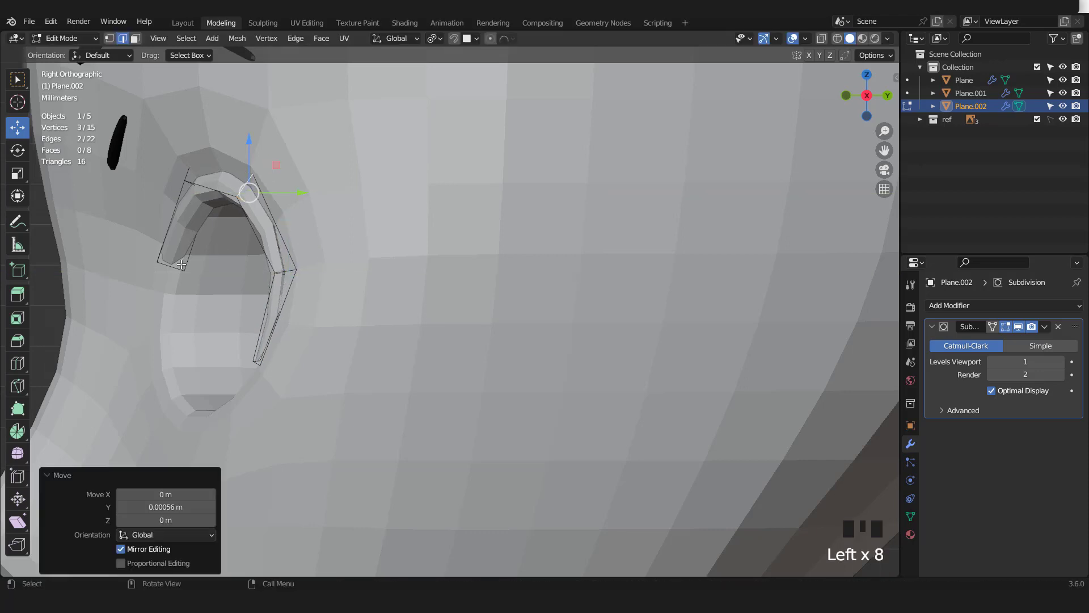
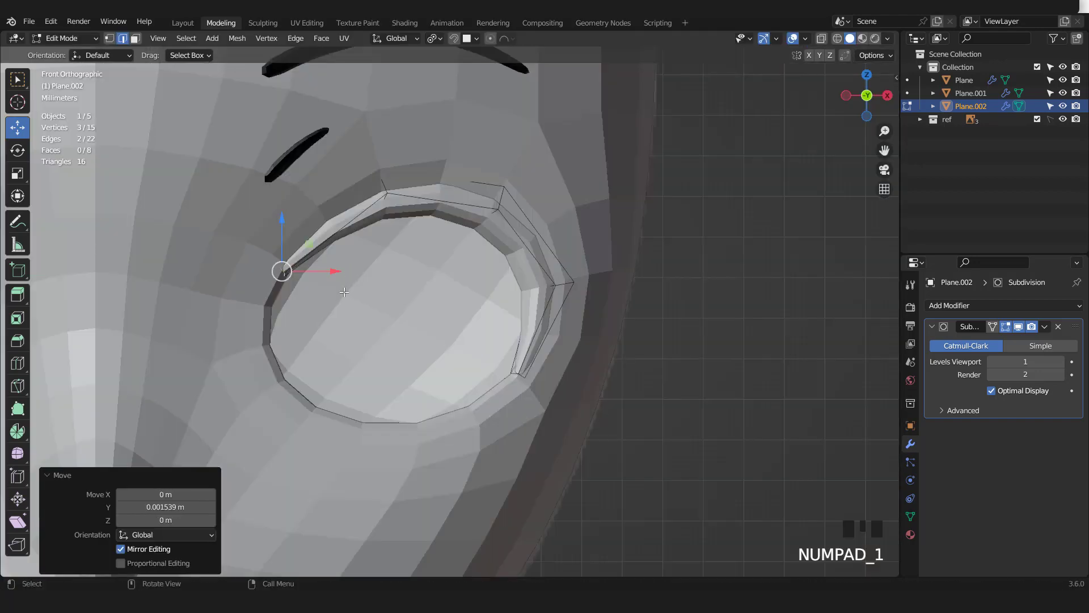
key("g")
scroll("down", 3)
key("Tab")
scroll("up", 3)
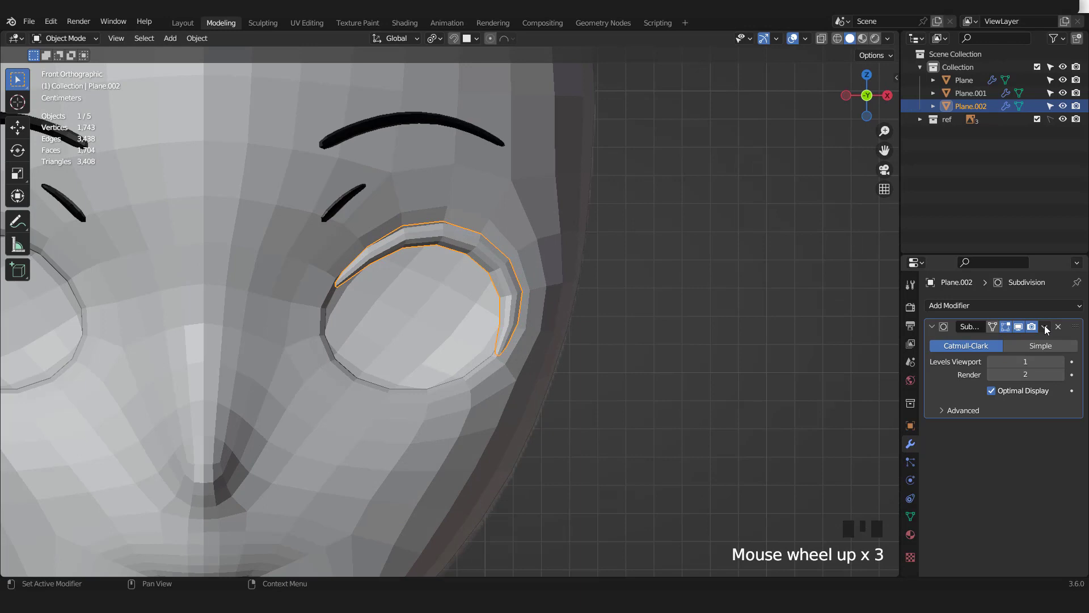
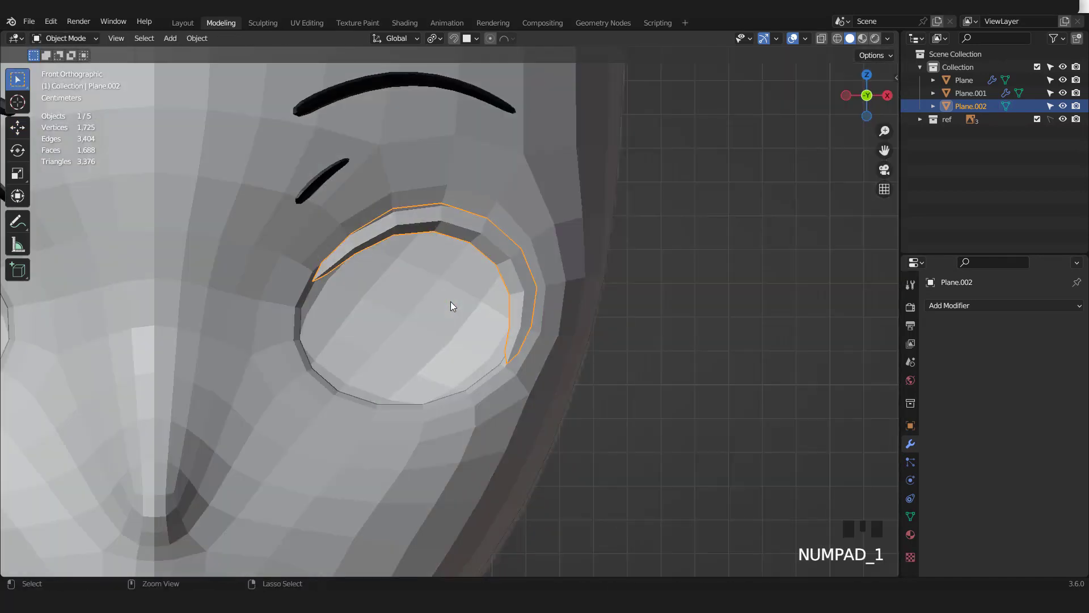
Step: Select the outer end faces of the lash strip and extrude them outward individually
key("ctrl+1")
middle_click(464, 298)
scroll("up", 3)
key("Tab")
left_click_drag(520, 298, 1006, 326)
left_click(1007, 326)
scroll("up", 3)
key("3")
left_click(508, 327)
left_click(499, 342)
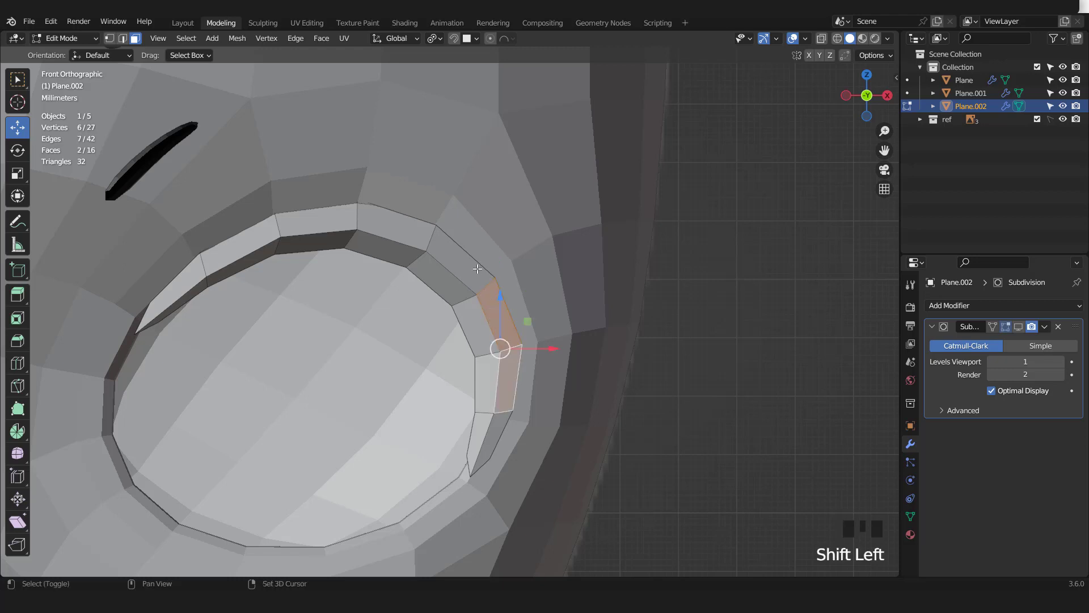
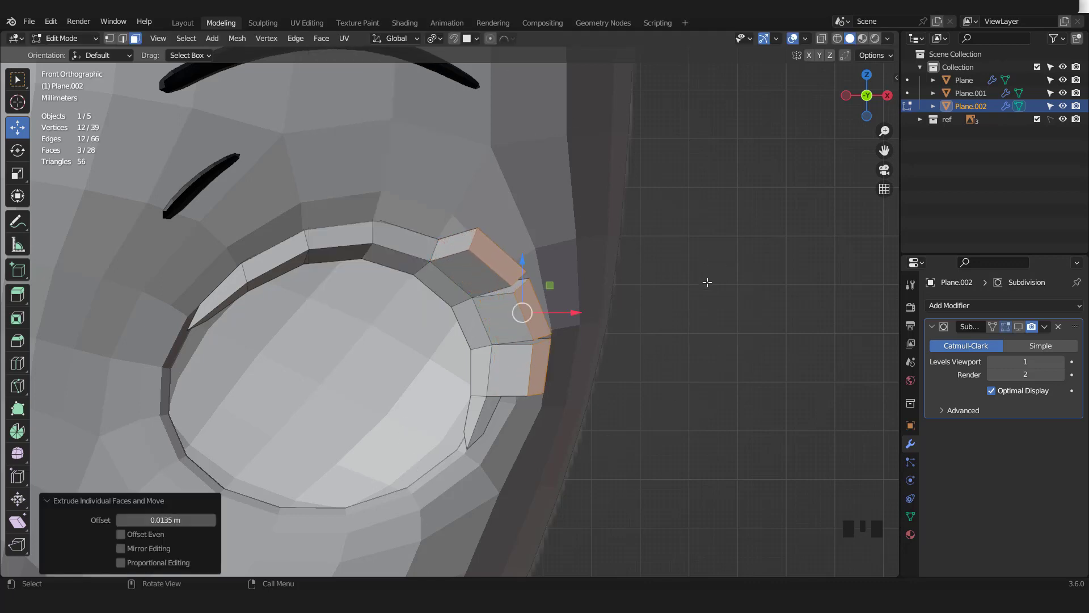
key("s")
key("KP_3")
left_click(395, 309)
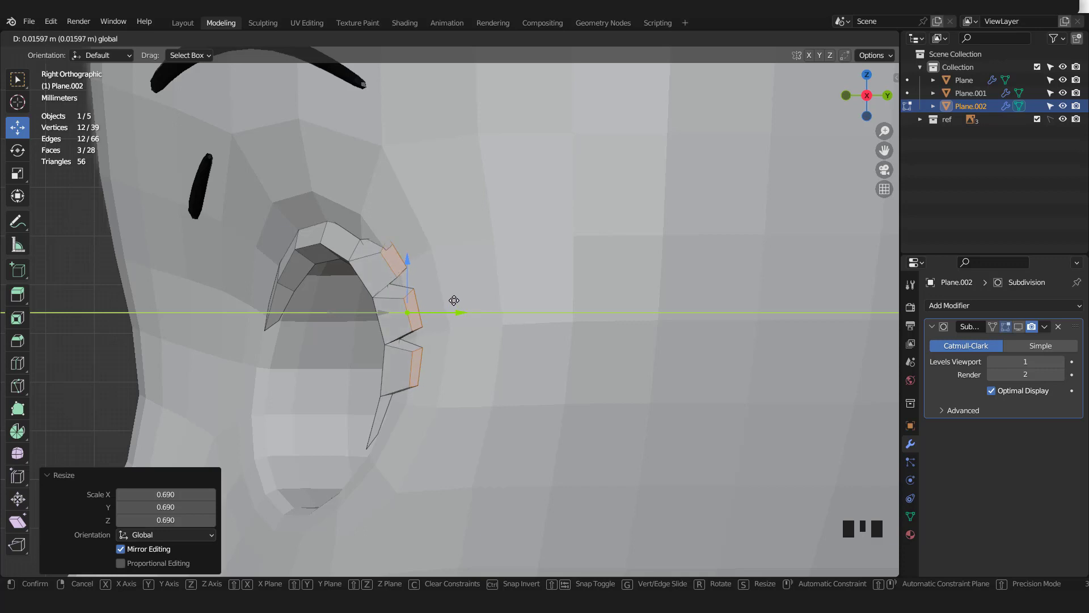
Step: Extrude the three spike faces further and scale their tips down to points
left_click(407, 302)
left_click(416, 355)
left_click(475, 337)
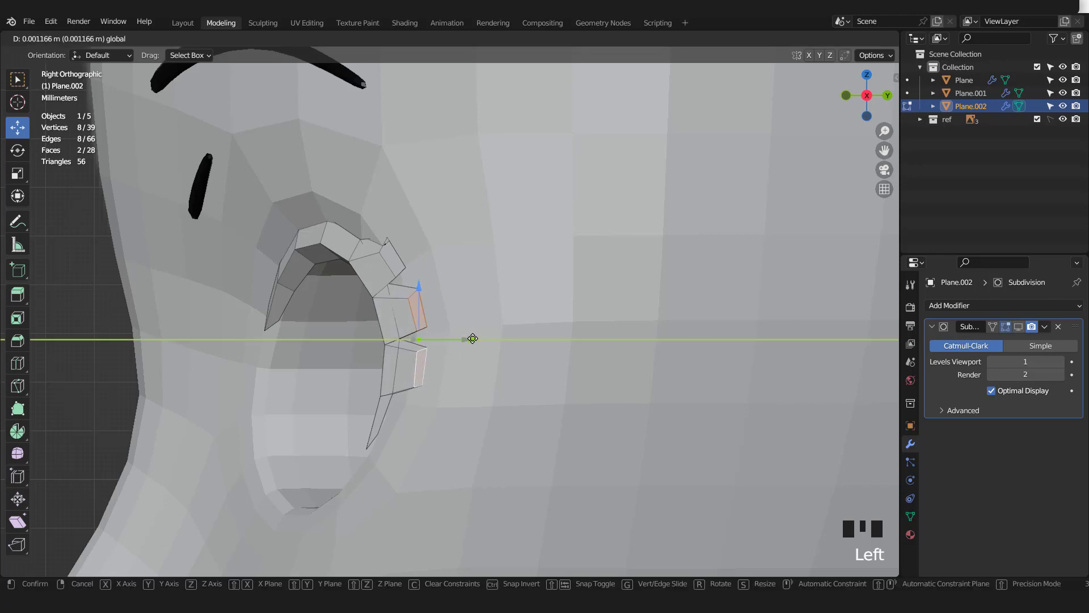
left_click(427, 312)
left_click(472, 310)
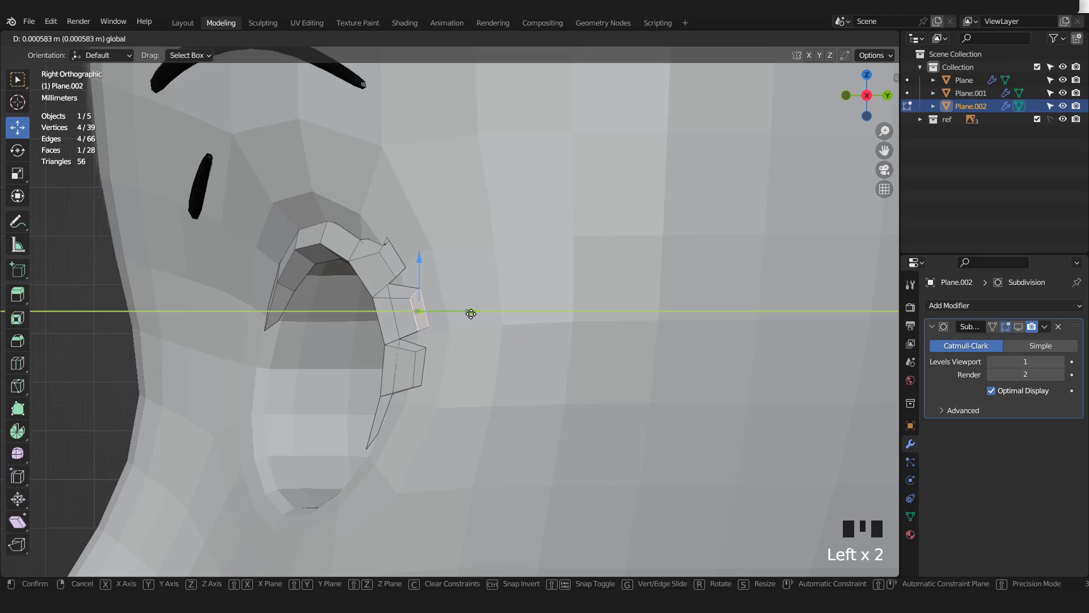
left_click_drag(398, 262, 400, 278)
left_click(416, 362)
key("KP_1")
key("e")
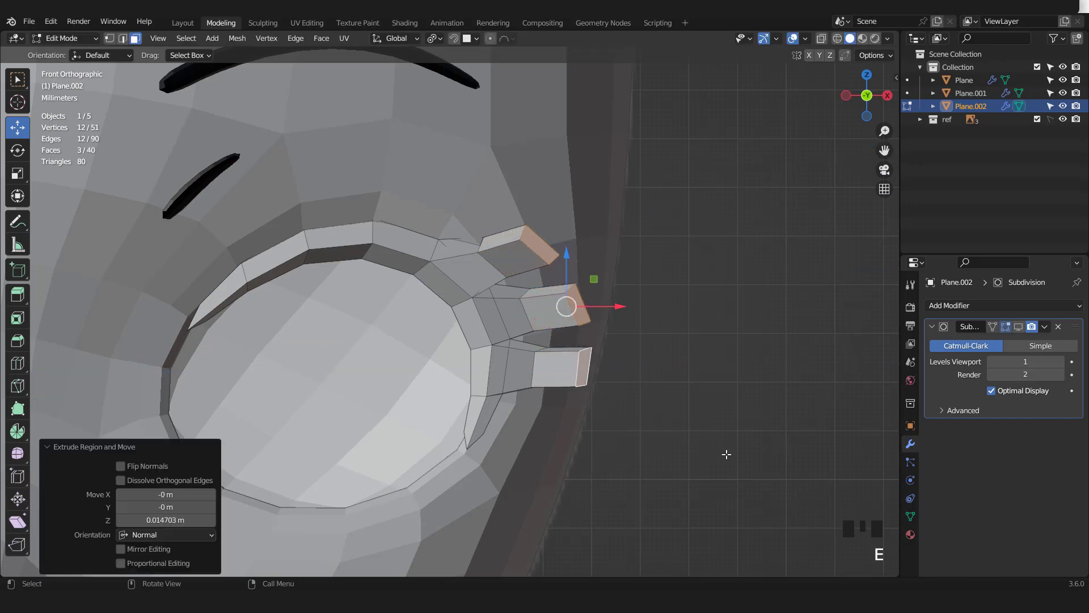
key("s")
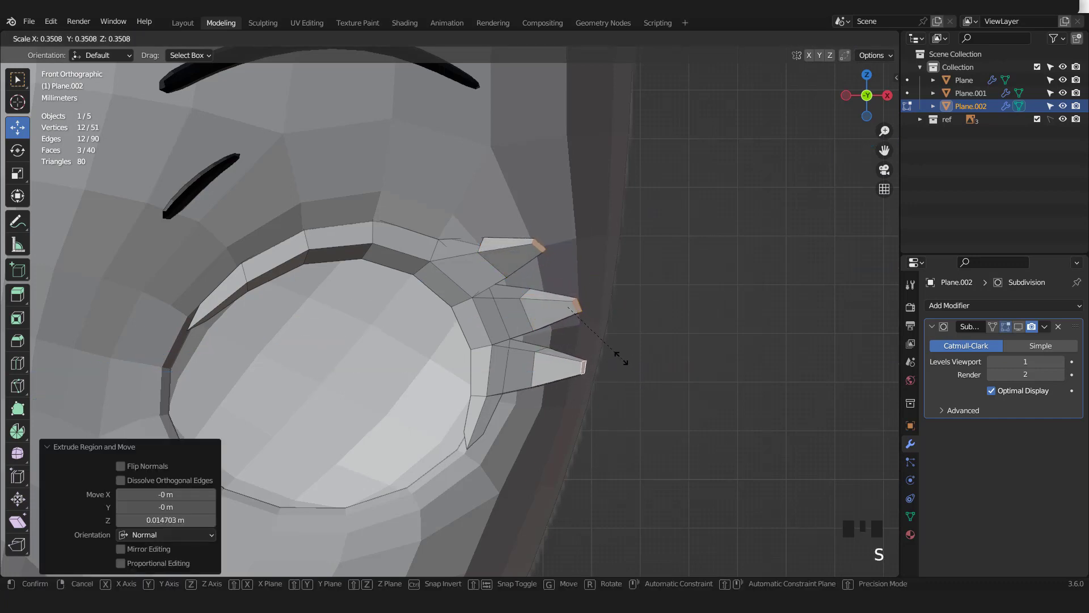
key("KP_3")
left_click(421, 301)
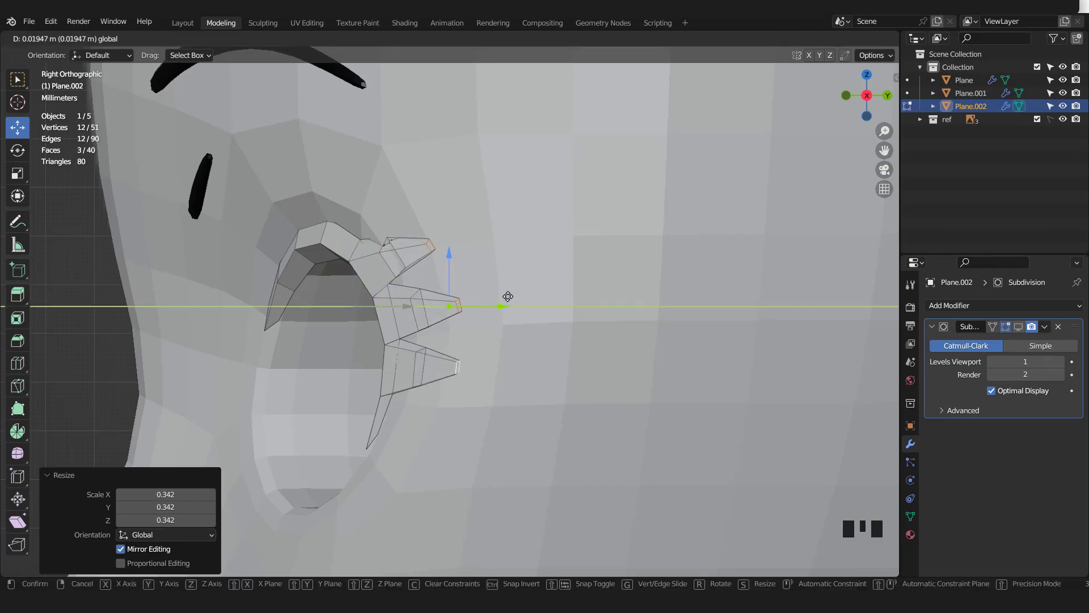
Step: Move individual lash vertices closer to the eyelid while orbiting around the eye
key("Tab")
scroll("down", 3)
middle_click(504, 334)
key("KP_1")
scroll("up", 3)
left_click(1023, 326)
key("Tab")
left_click_drag(498, 305, 428, 298)
scroll("up", 3)
key("2")
double_click(432, 274)
left_click_drag(467, 313, 463, 282)
left_click(464, 283)
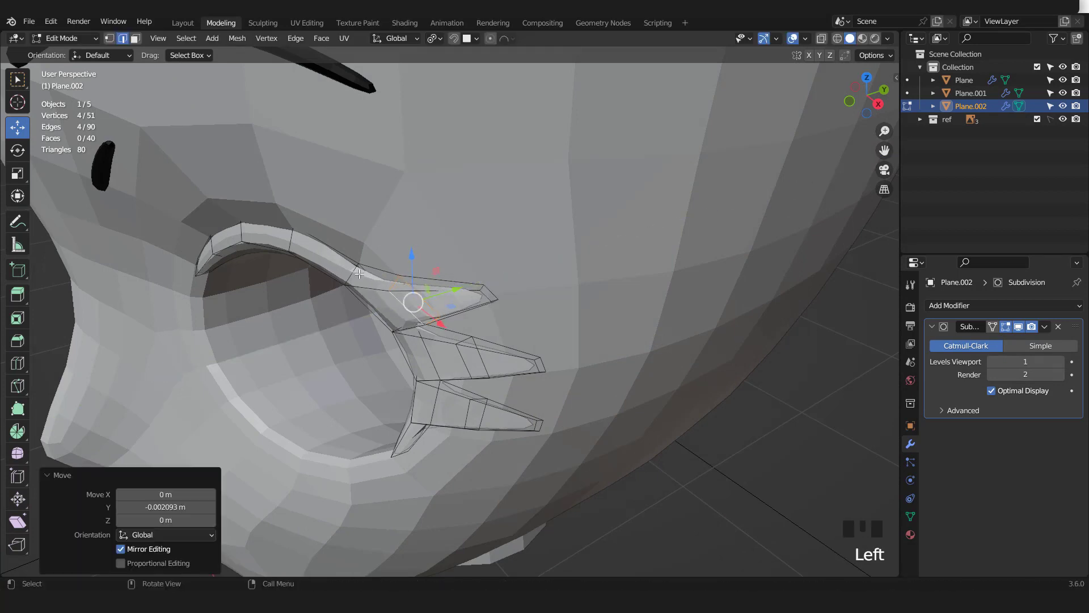
left_click(359, 272)
left_click(396, 257)
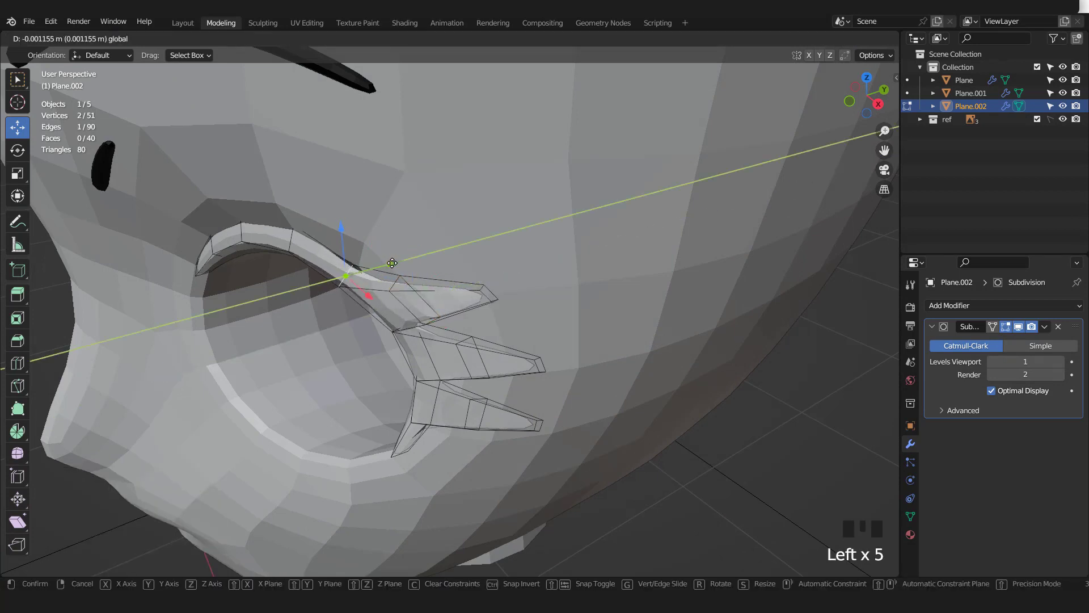
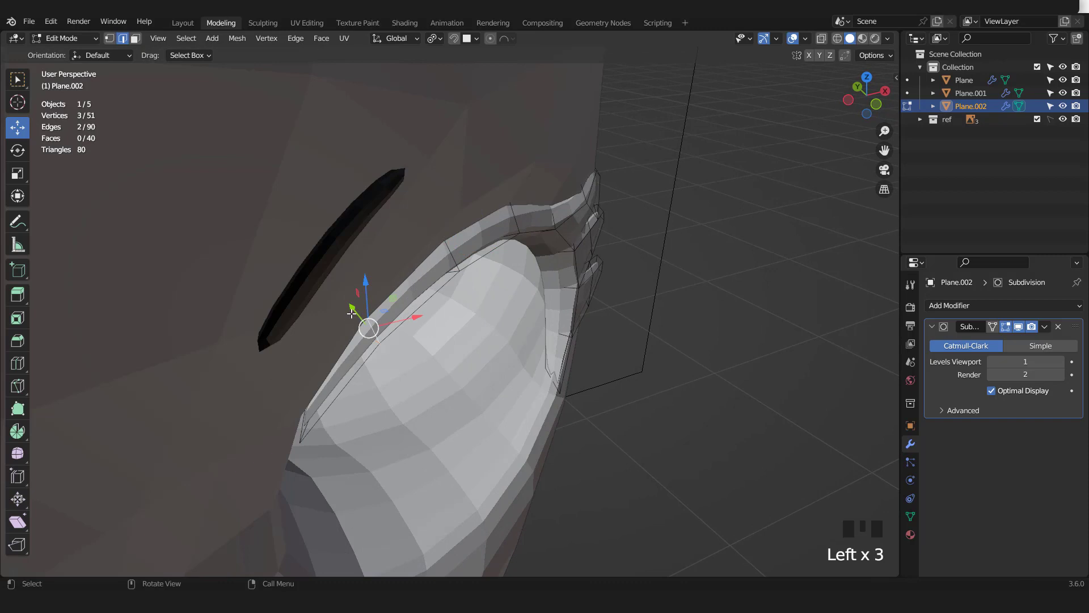
Step: Slide the remaining vertices along the eyelid, leave editing and start setting the lash display colour
left_click(363, 313)
double_click(301, 426)
left_click(295, 384)
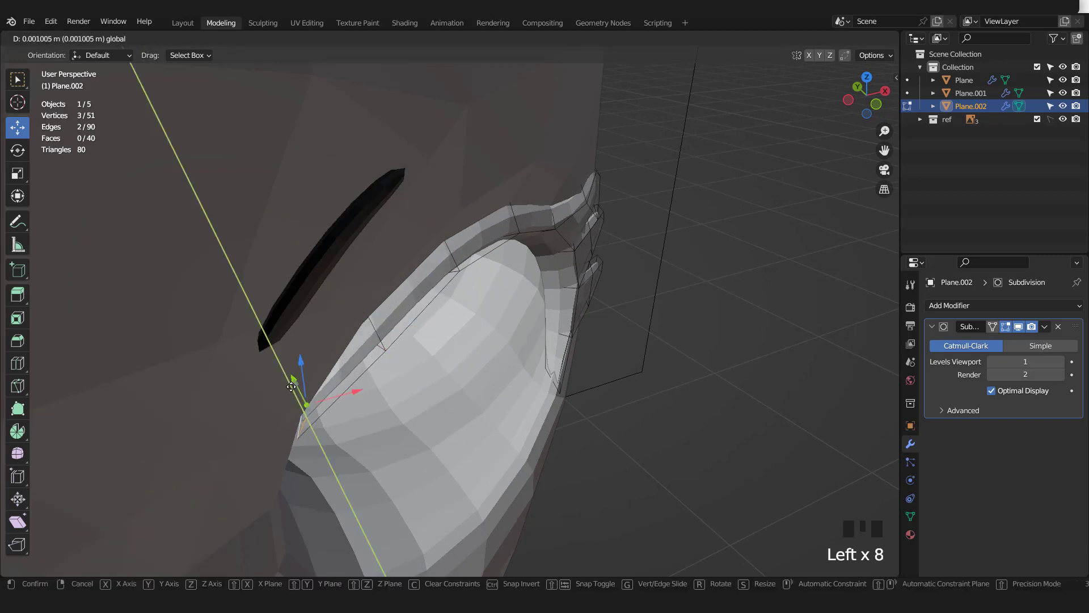
key("KP_1")
middle_click(369, 349)
key("Tab")
scroll("down", 3)
scroll("down", 3)
middle_click(551, 341)
scroll("up", 3)
left_click_drag(915, 427, 970, 467)
scroll("down", 3)
scroll("down", 3)
Step: Add a Mirror modifier to the spiked eyelash Plane.002 so the other eye gets matching lashes
left_click(1032, 499)
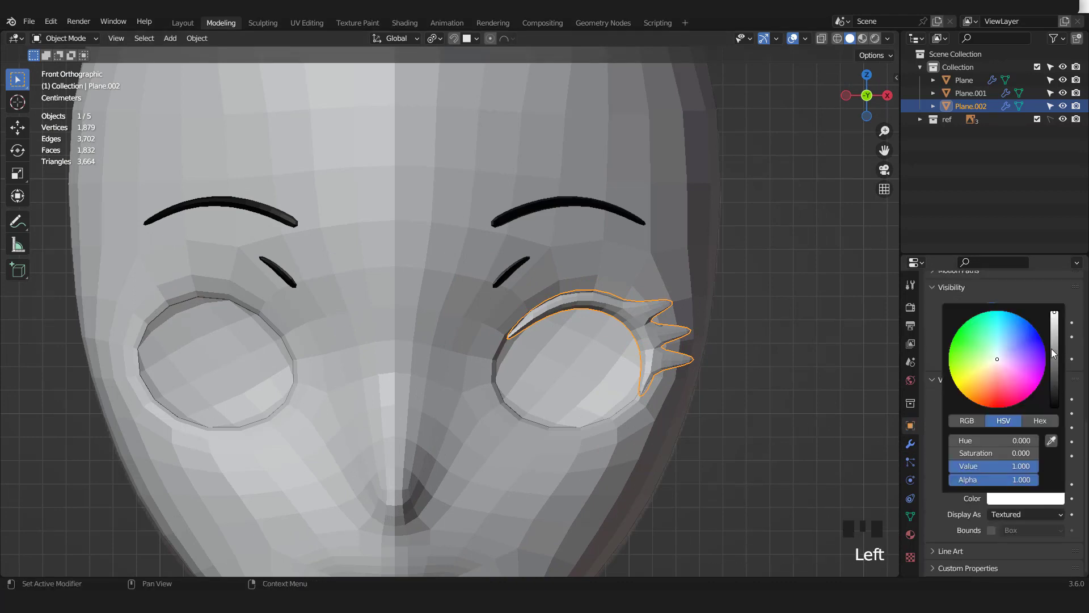
scroll("down", 3)
left_click_drag(921, 435, 937, 391)
left_click_drag(973, 312, 703, 244)
scroll("down", 3)
left_click(779, 134)
scroll("down", 3)
left_click_drag(565, 317, 582, 302)
scroll("up", 3)
scroll("up", 3)
key("KP_1")
scroll("down", 3)
left_click(794, 38)
Step: Switch to Right Orthographic view to check the mirrored lashes from the side
scroll("up", 3)
scroll("down", 3)
key("KP_3")
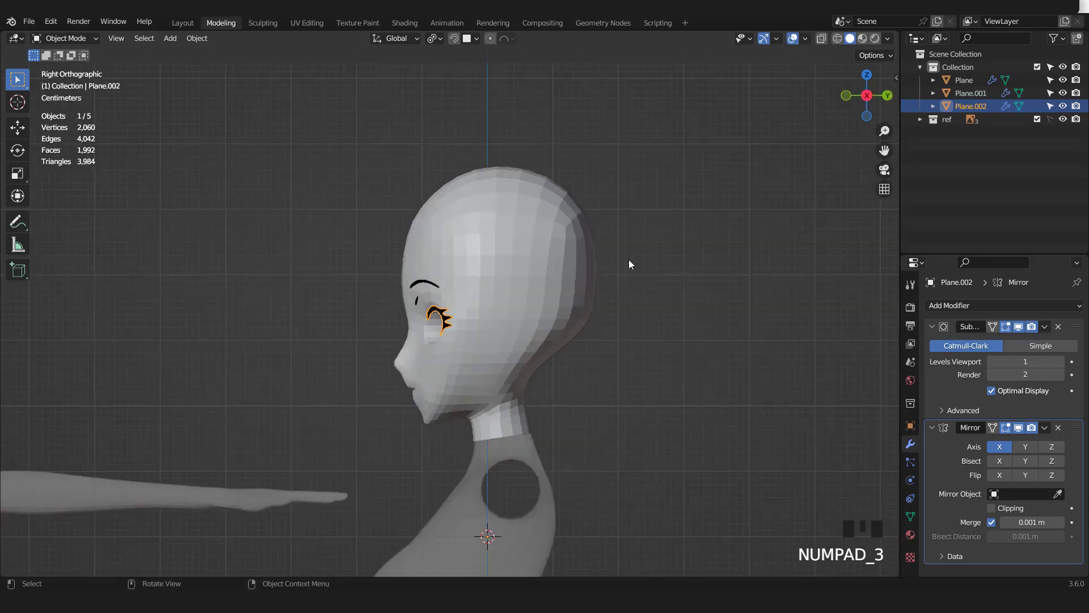